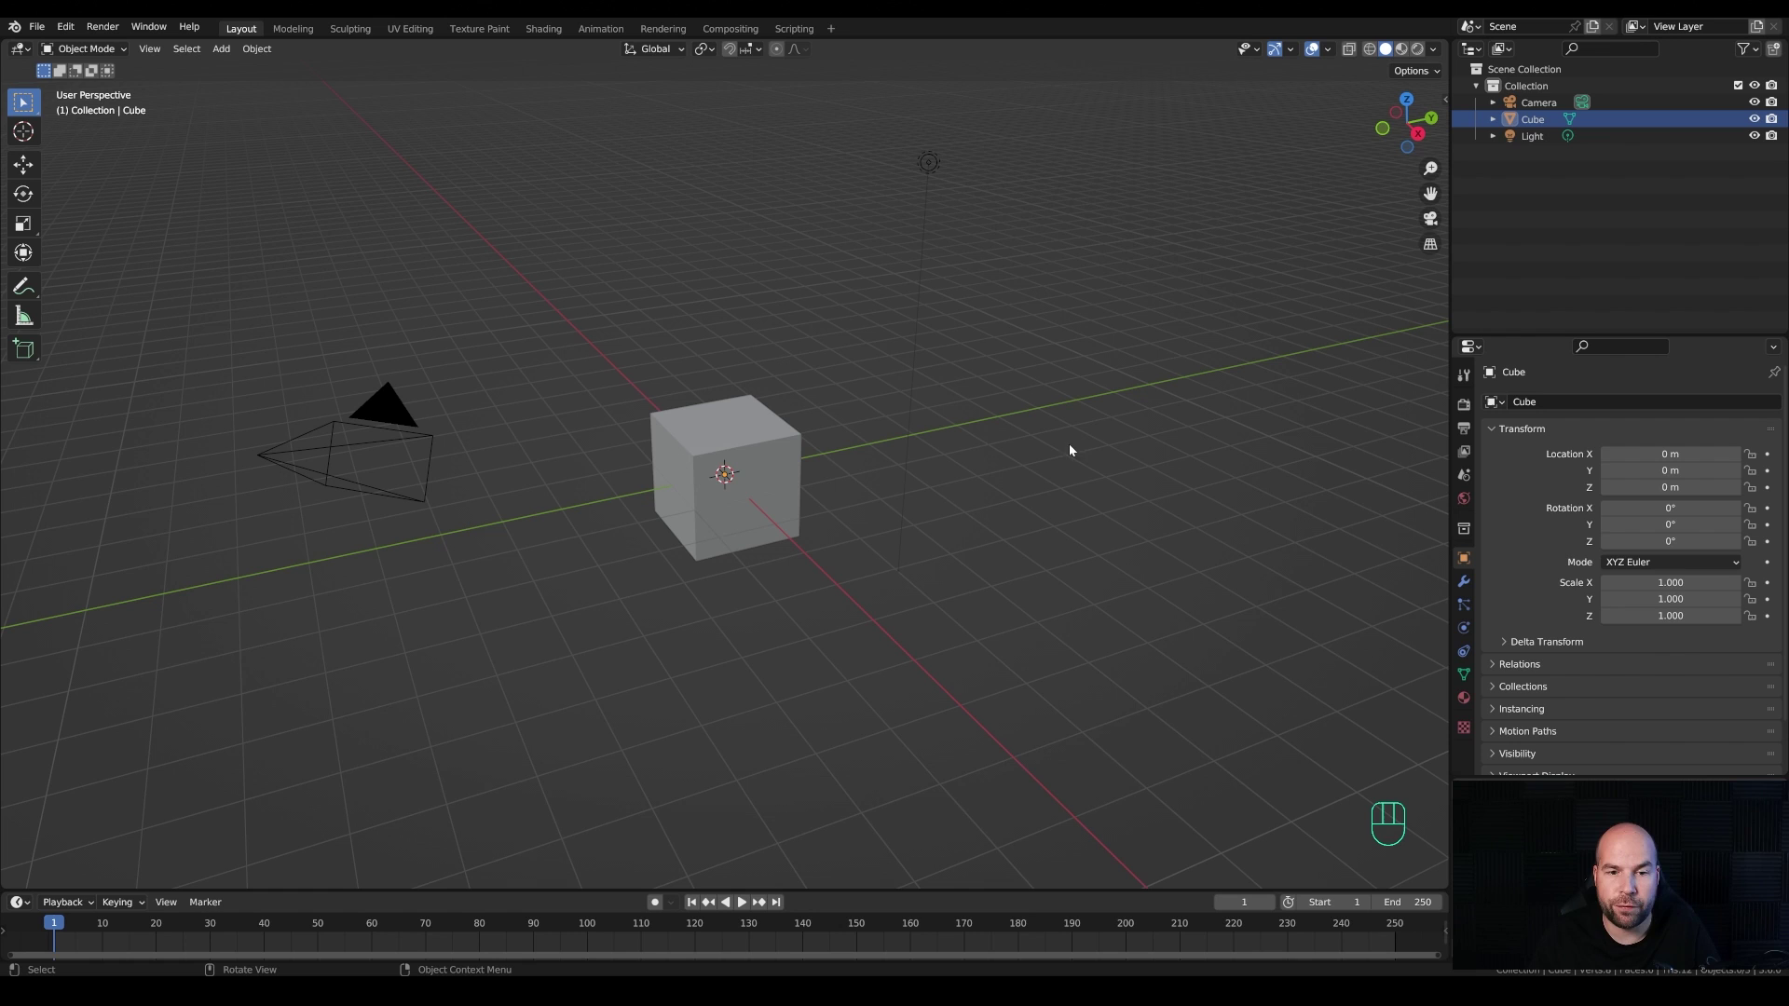
Step: Delete the default cube and light, leaving the camera, and confirm the Extra Objects add-ons are enabled
drag(604, 154, 799, 263)
key(x)
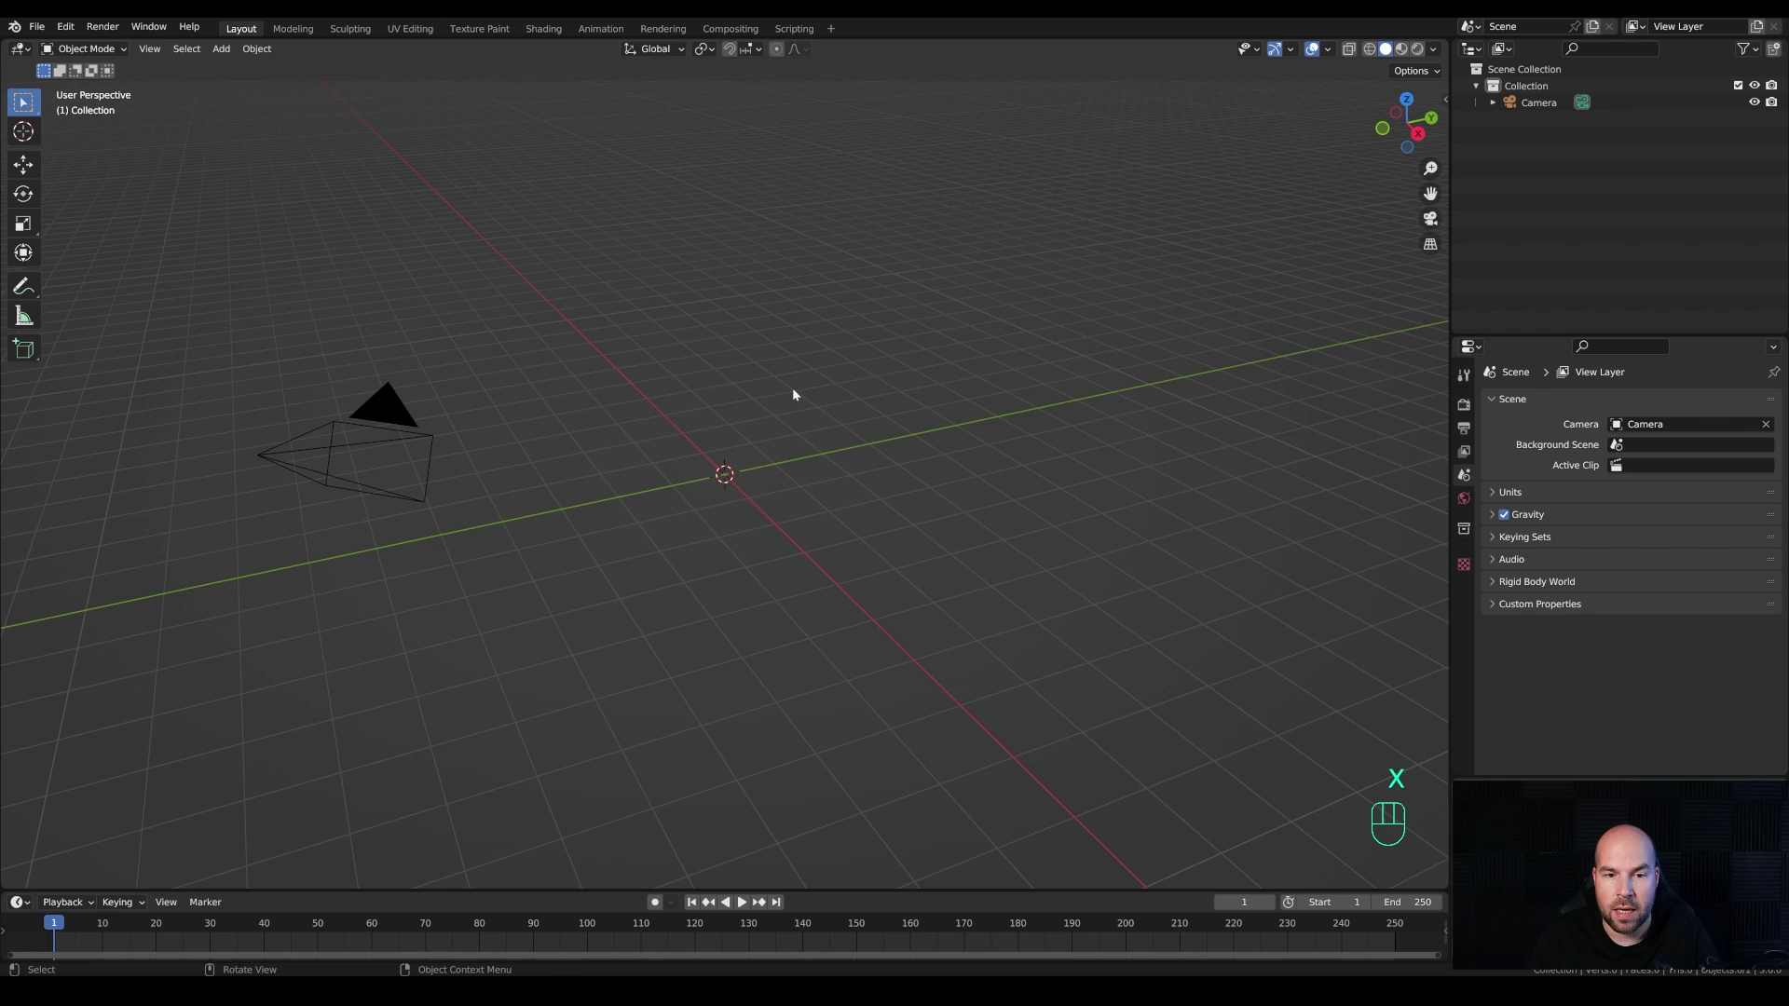
key(shift+a)
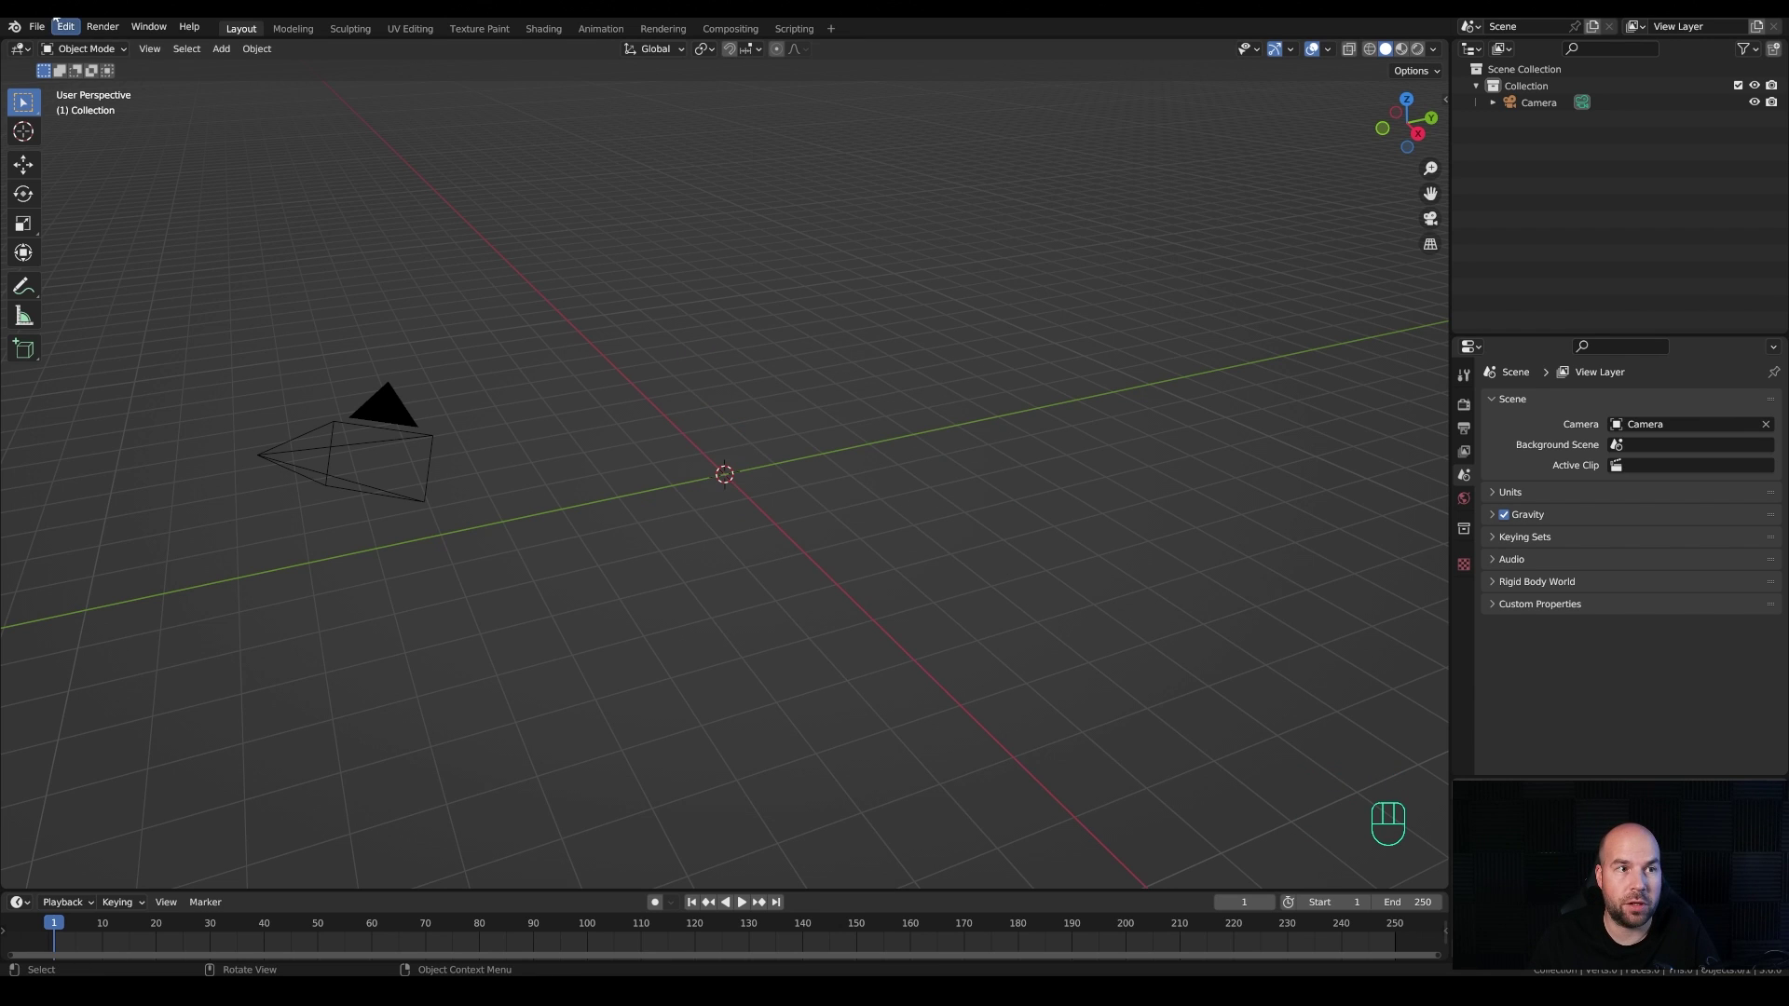
click(62, 22)
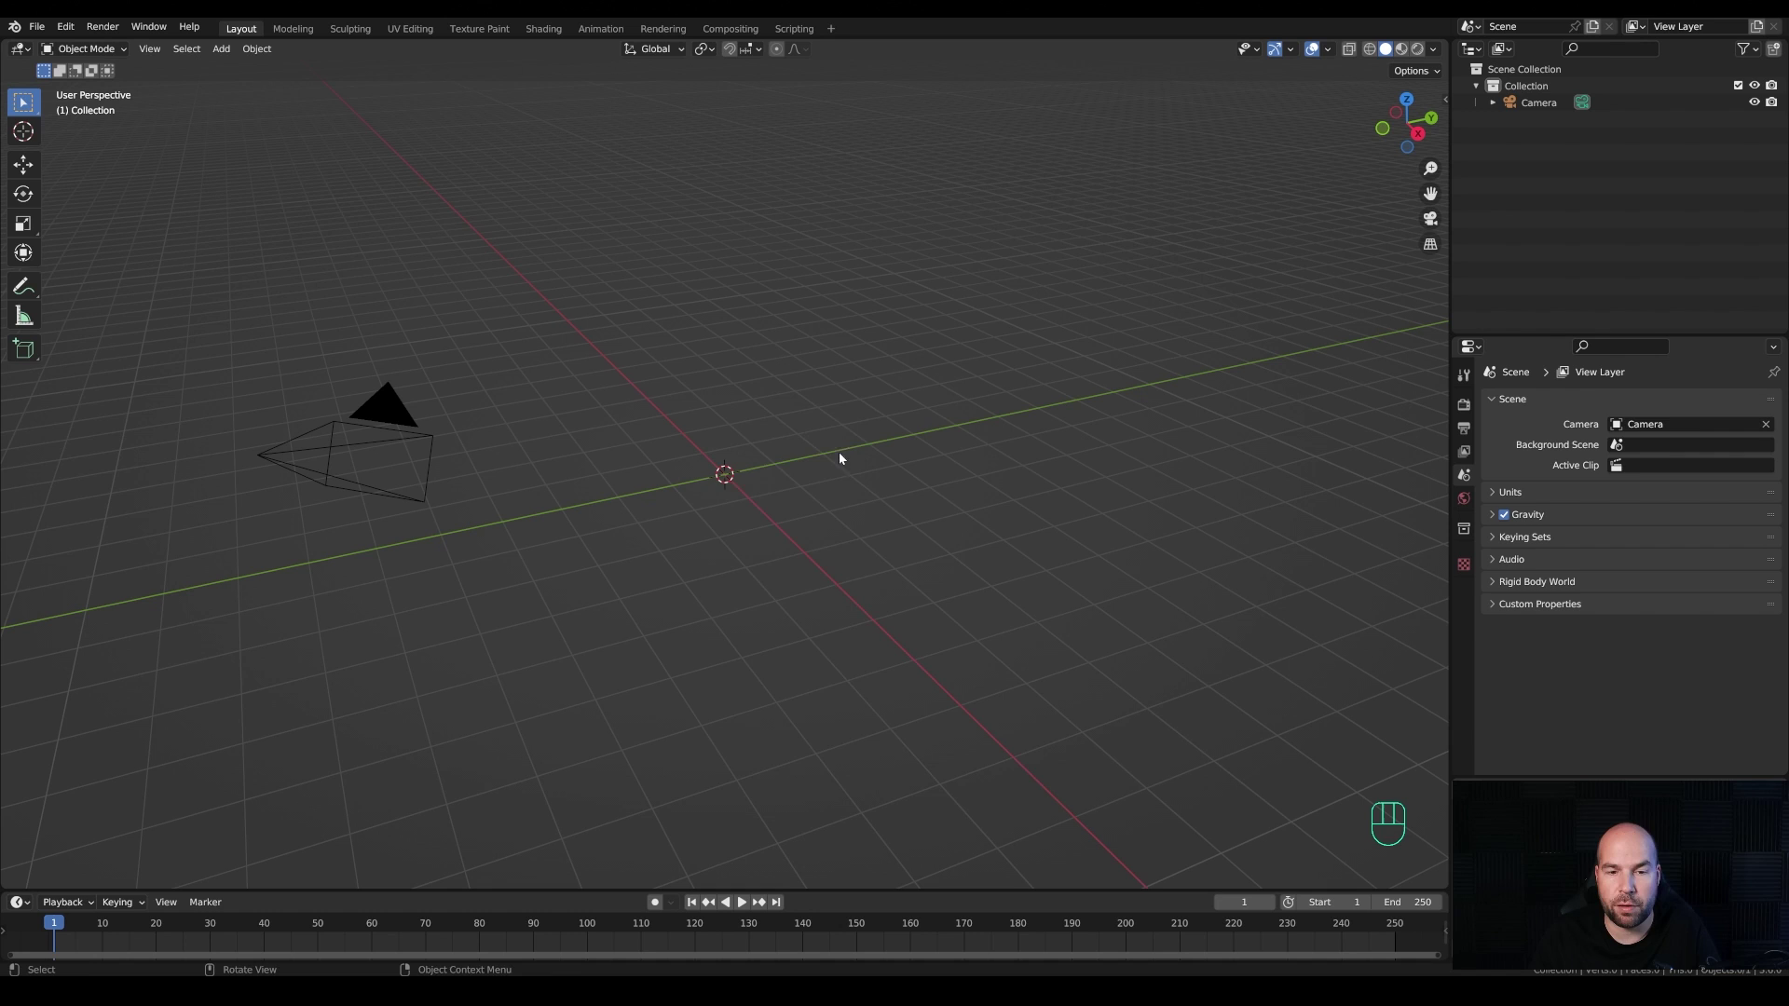
Step: Add a world-aligned Round Cube at the centre shaped as a sphere, radius 1, eight arc divisions
key(shift+a)
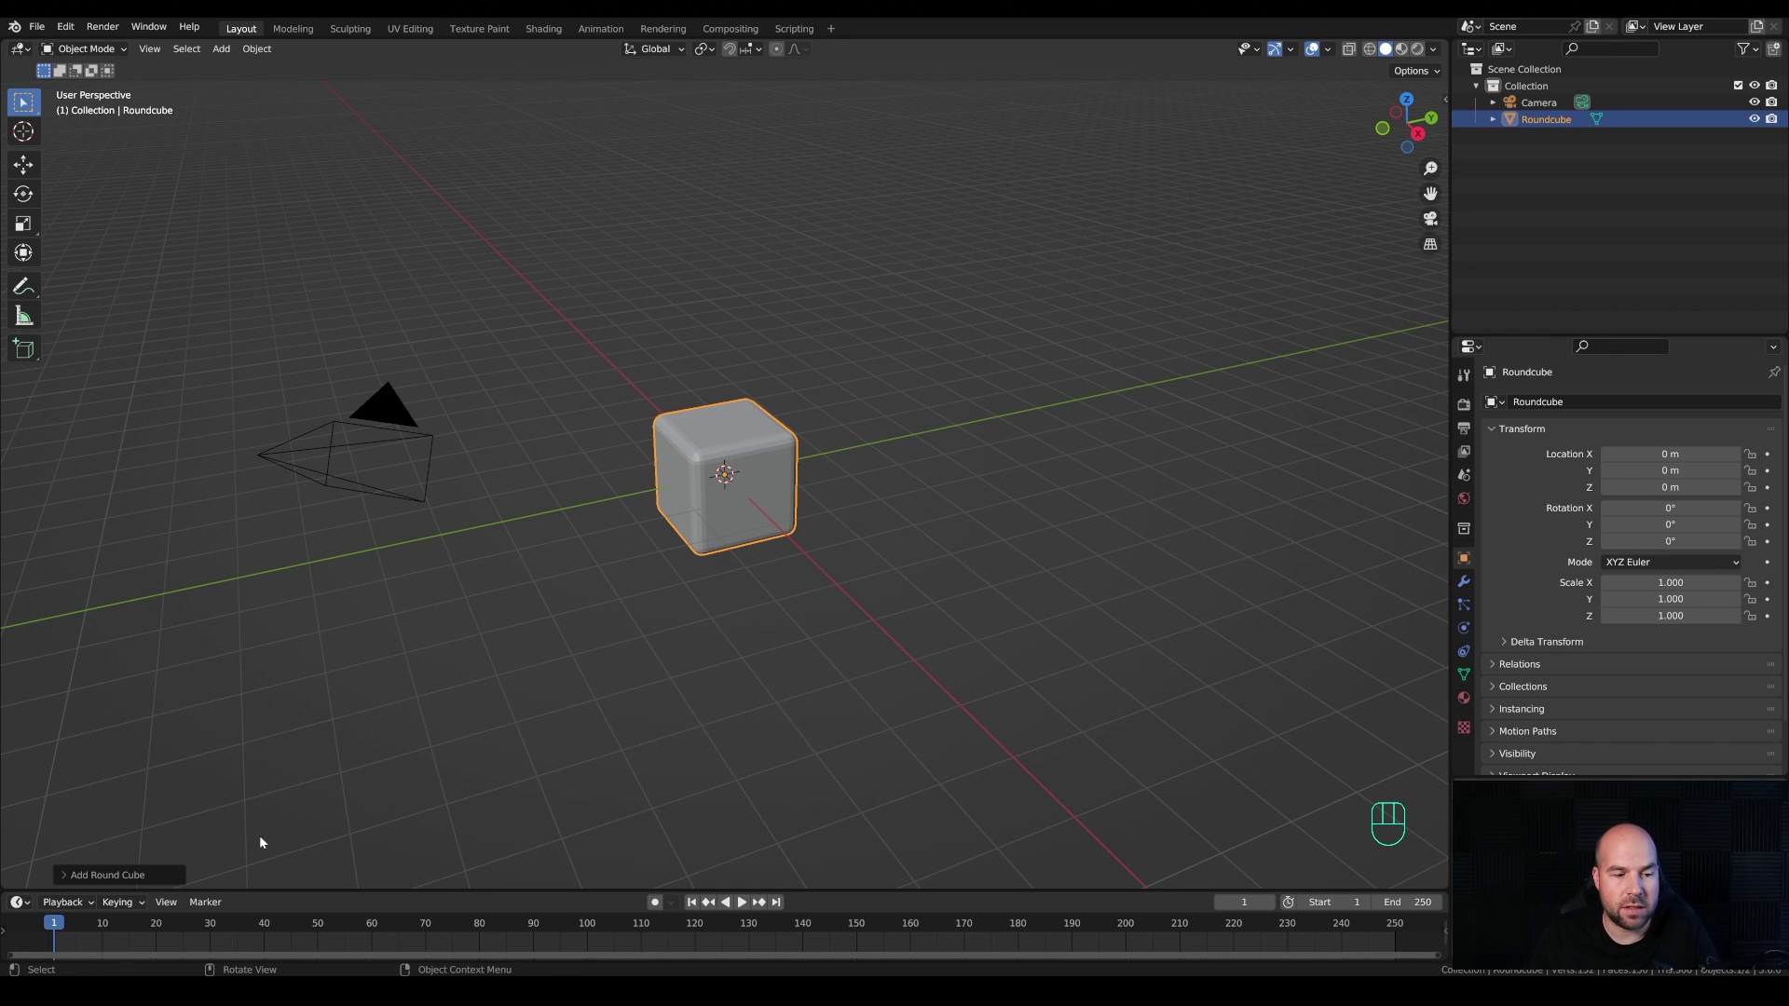
click(165, 876)
drag(126, 463, 122, 589)
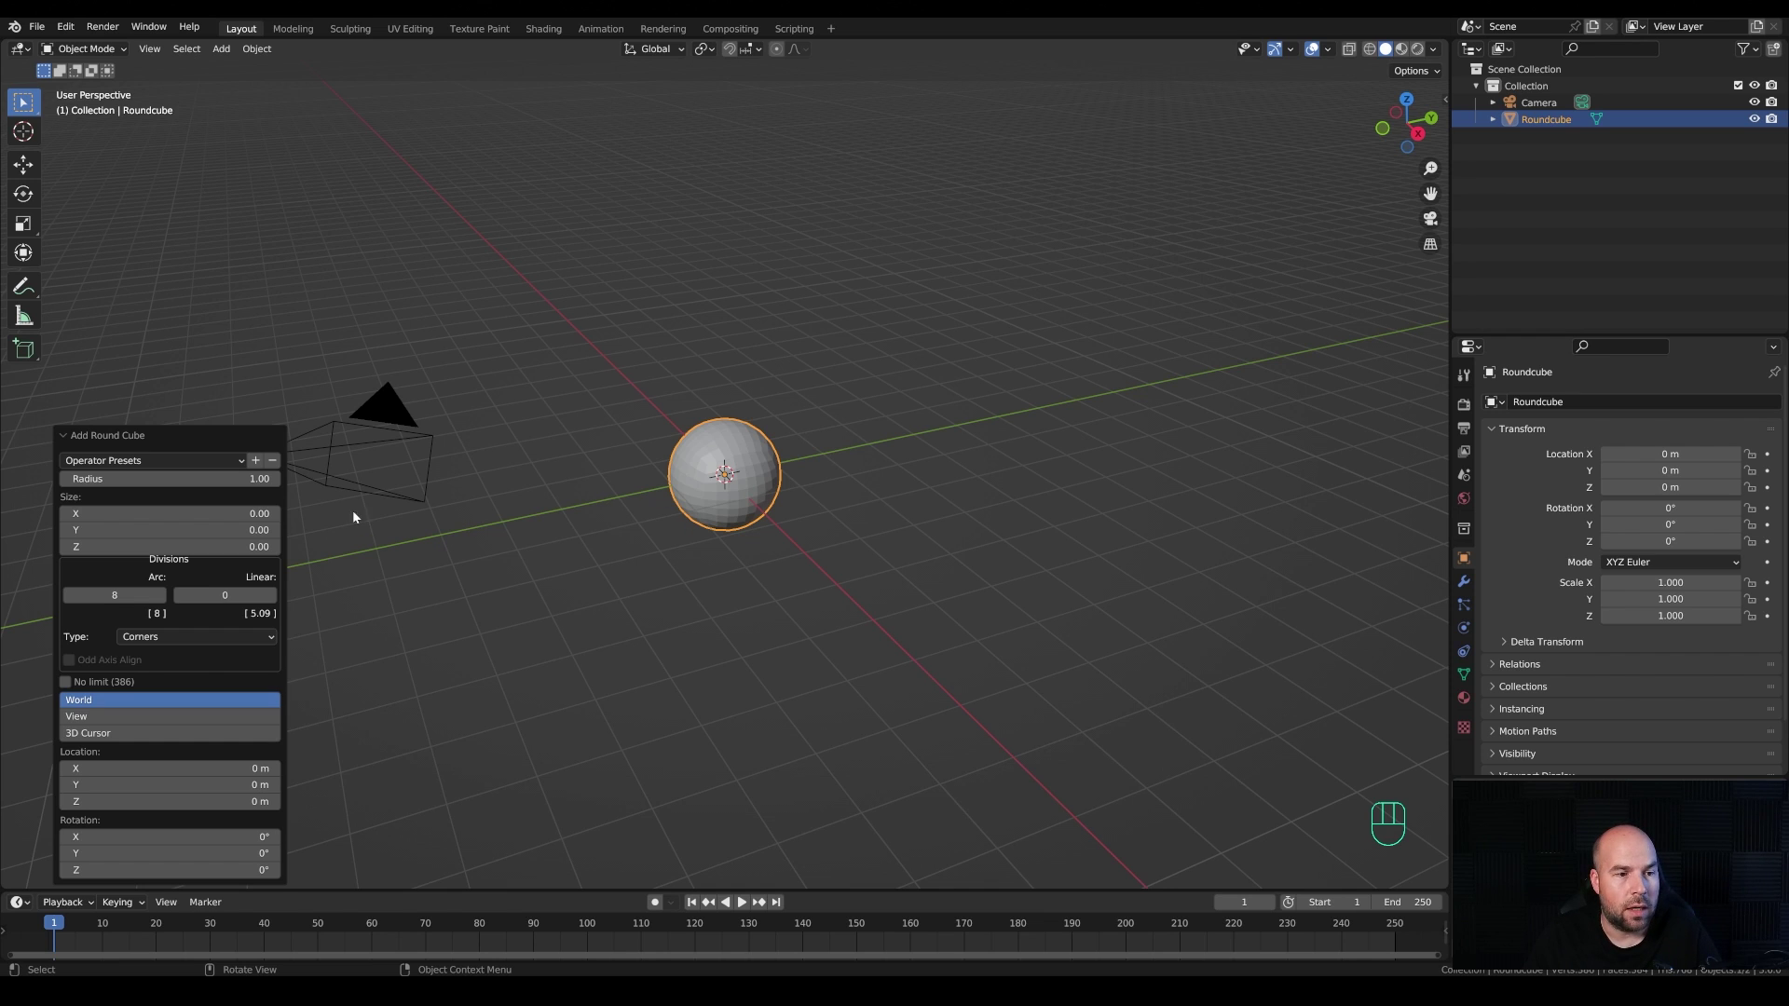
click(122, 443)
middle_click(836, 501)
scroll(down, 3)
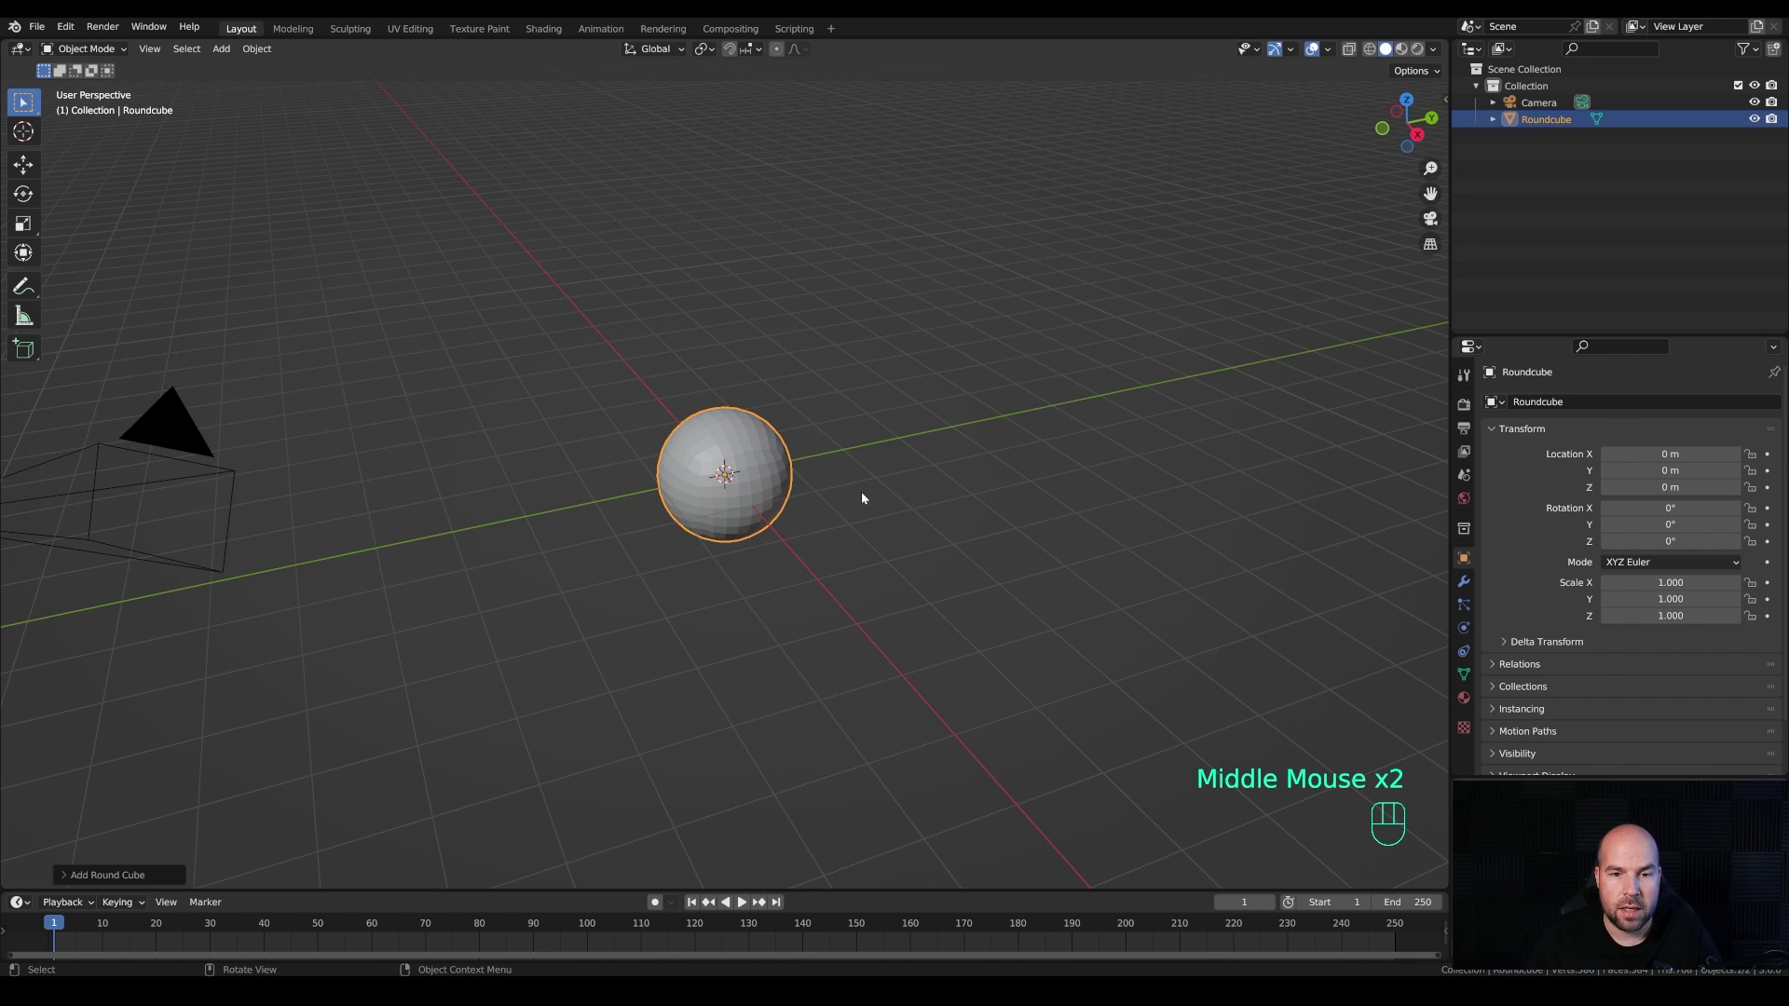
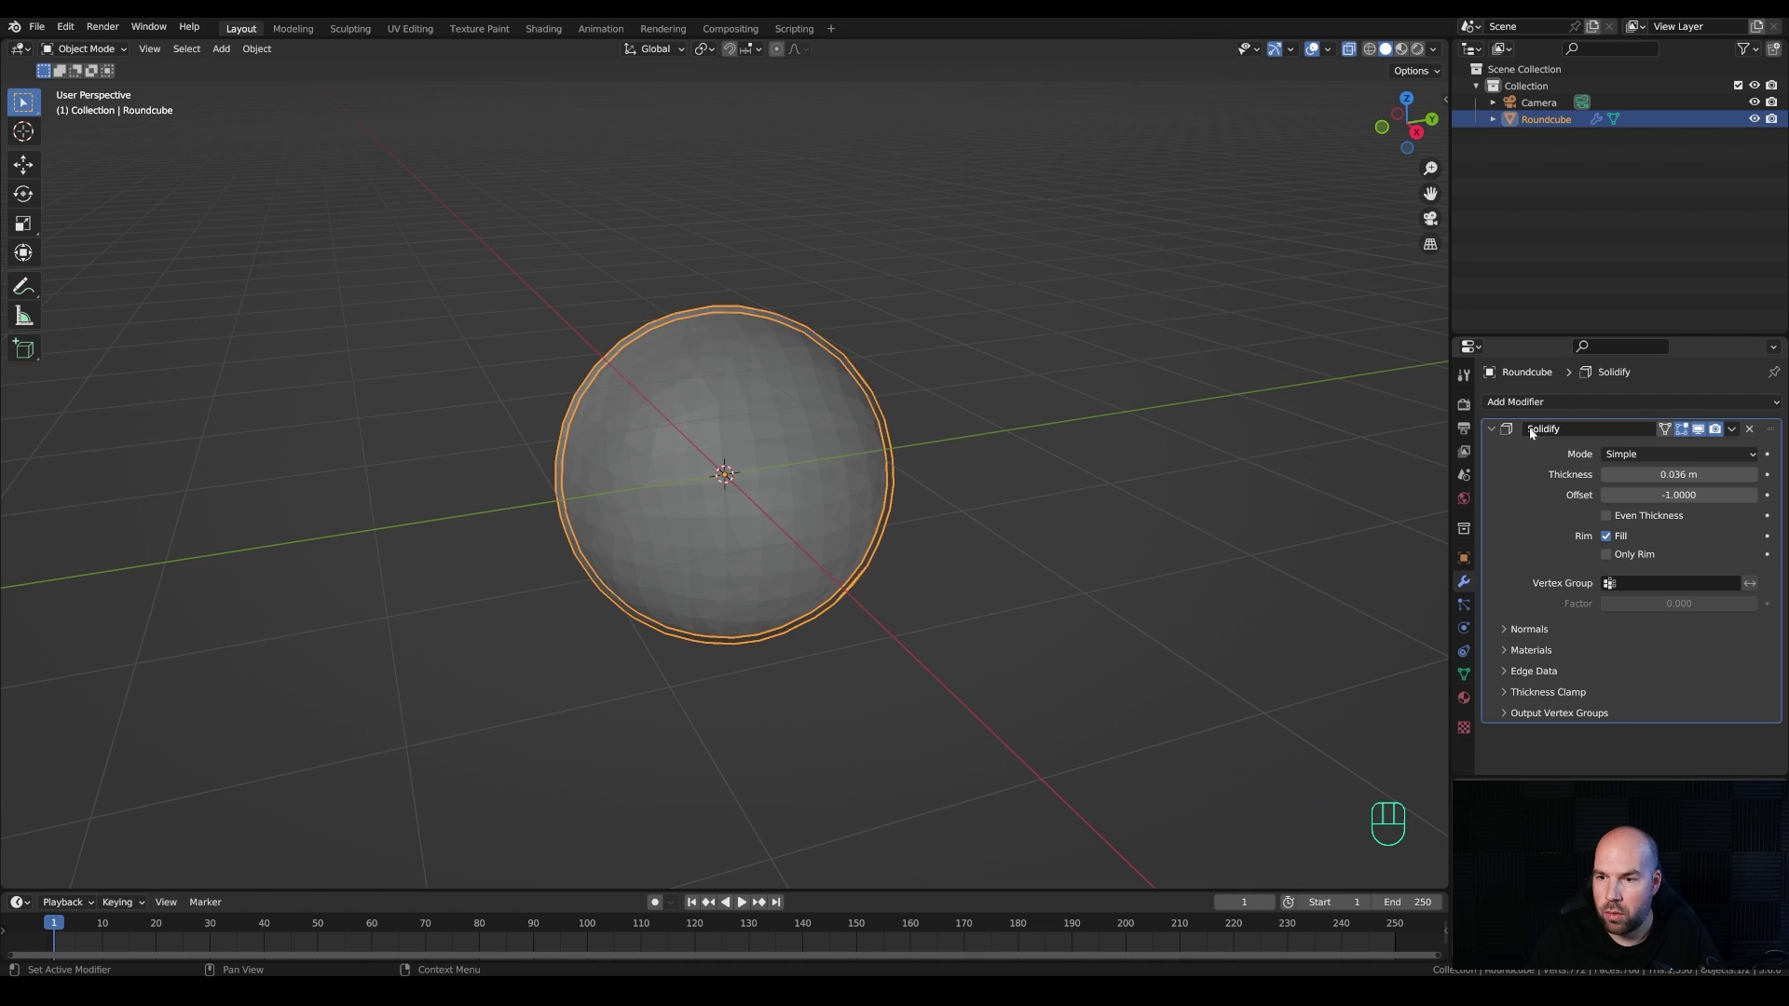
Step: Give the sphere a Subdivision Surface modifier at level 2
click(1496, 432)
drag(1523, 403, 1454, 705)
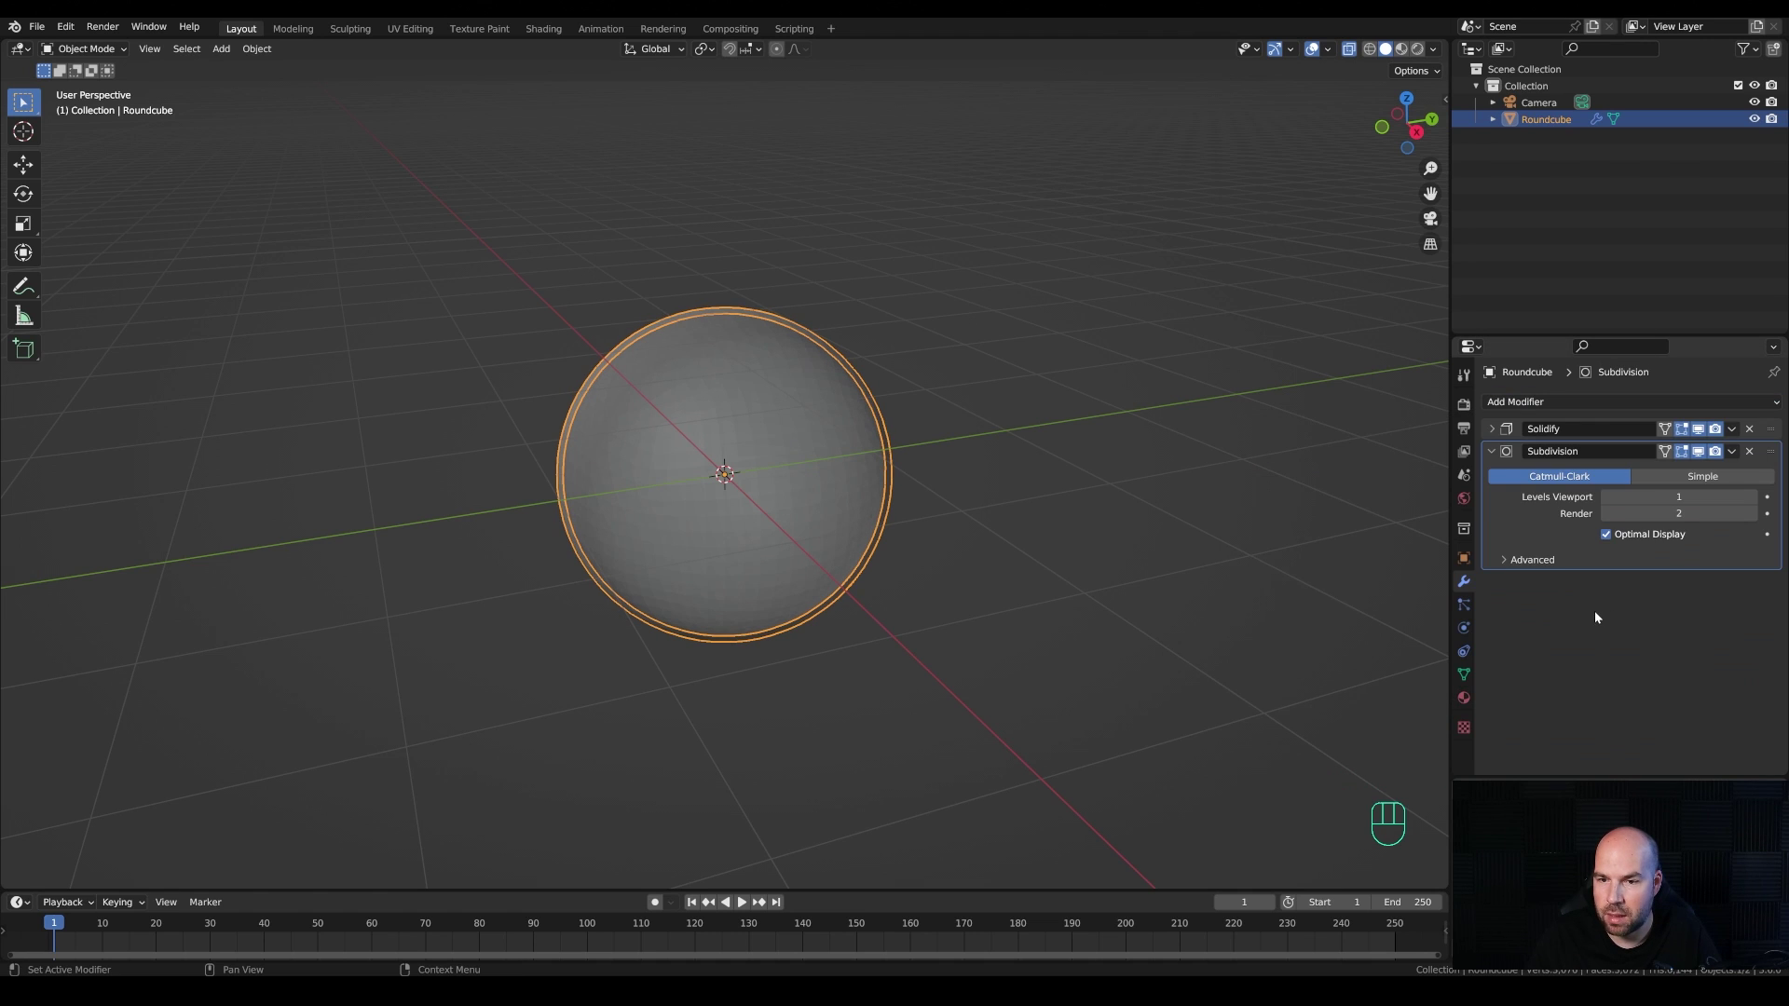
click(1760, 501)
Step: Smooth-shade the sphere, hide it, and add a circle mesh at the scene centre
drag(879, 396, 826, 419)
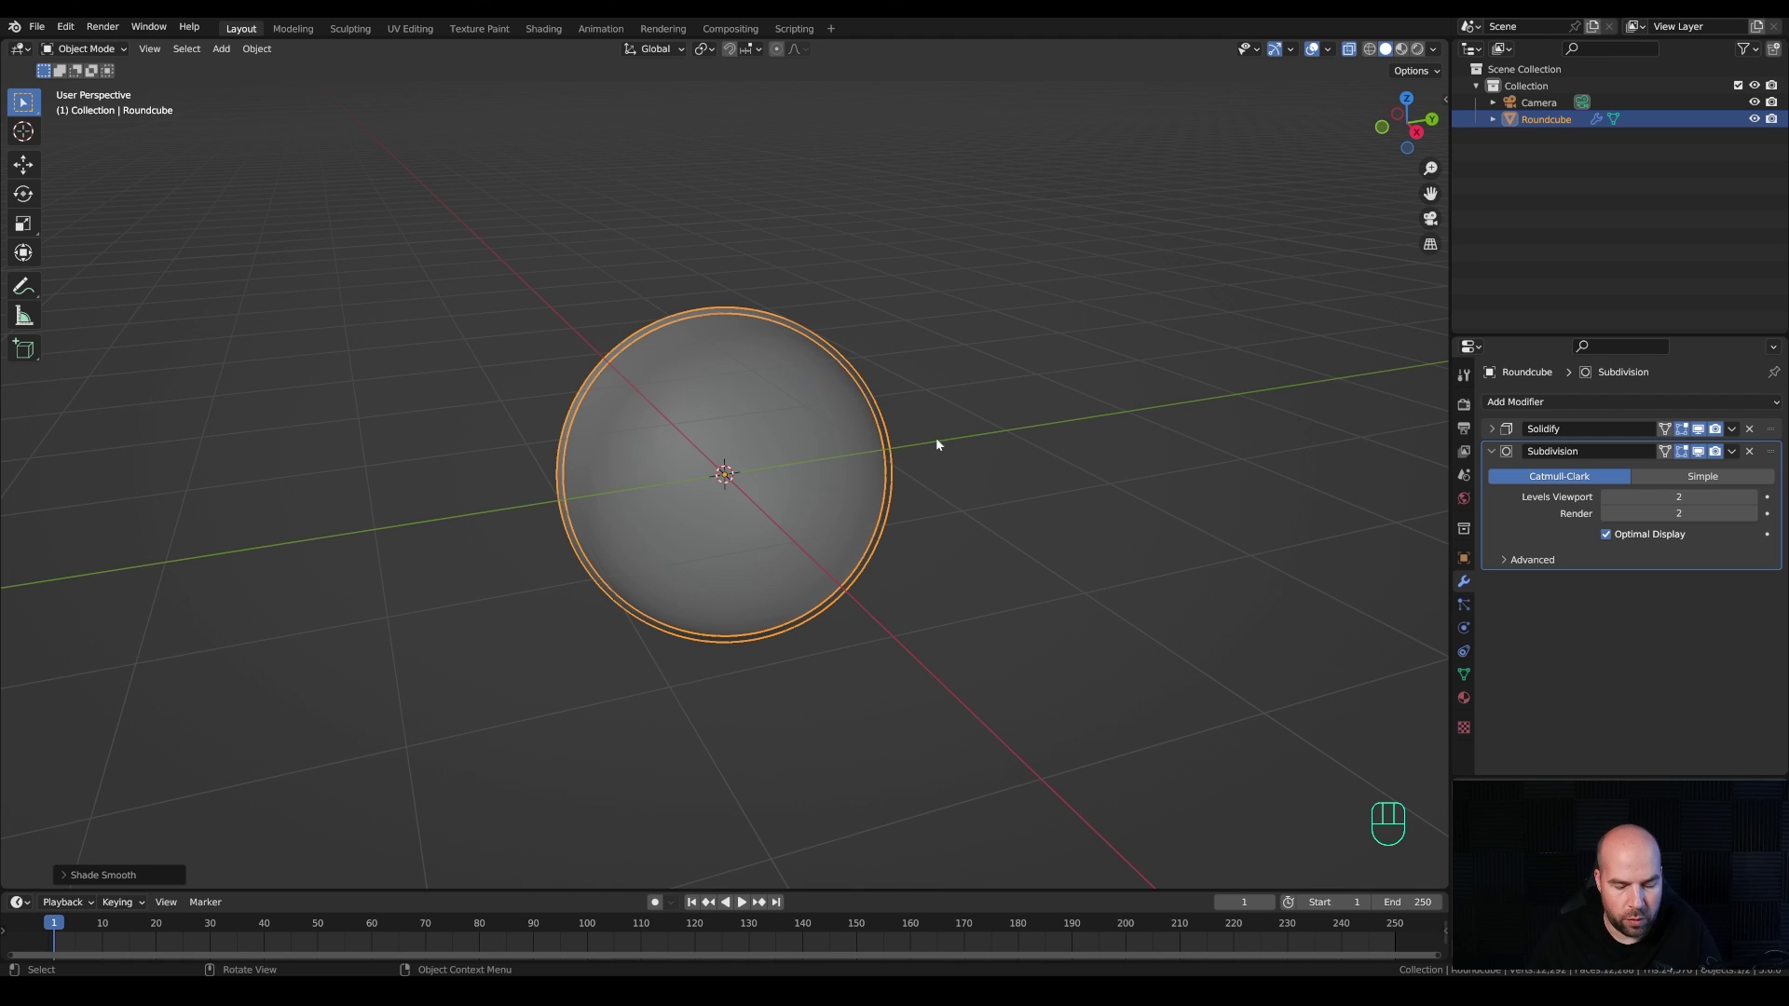
key(h)
drag(898, 434, 916, 450)
Step: Grid-fill the circle and subdivide it with many cuts into a dense flat disc
key(shift+a)
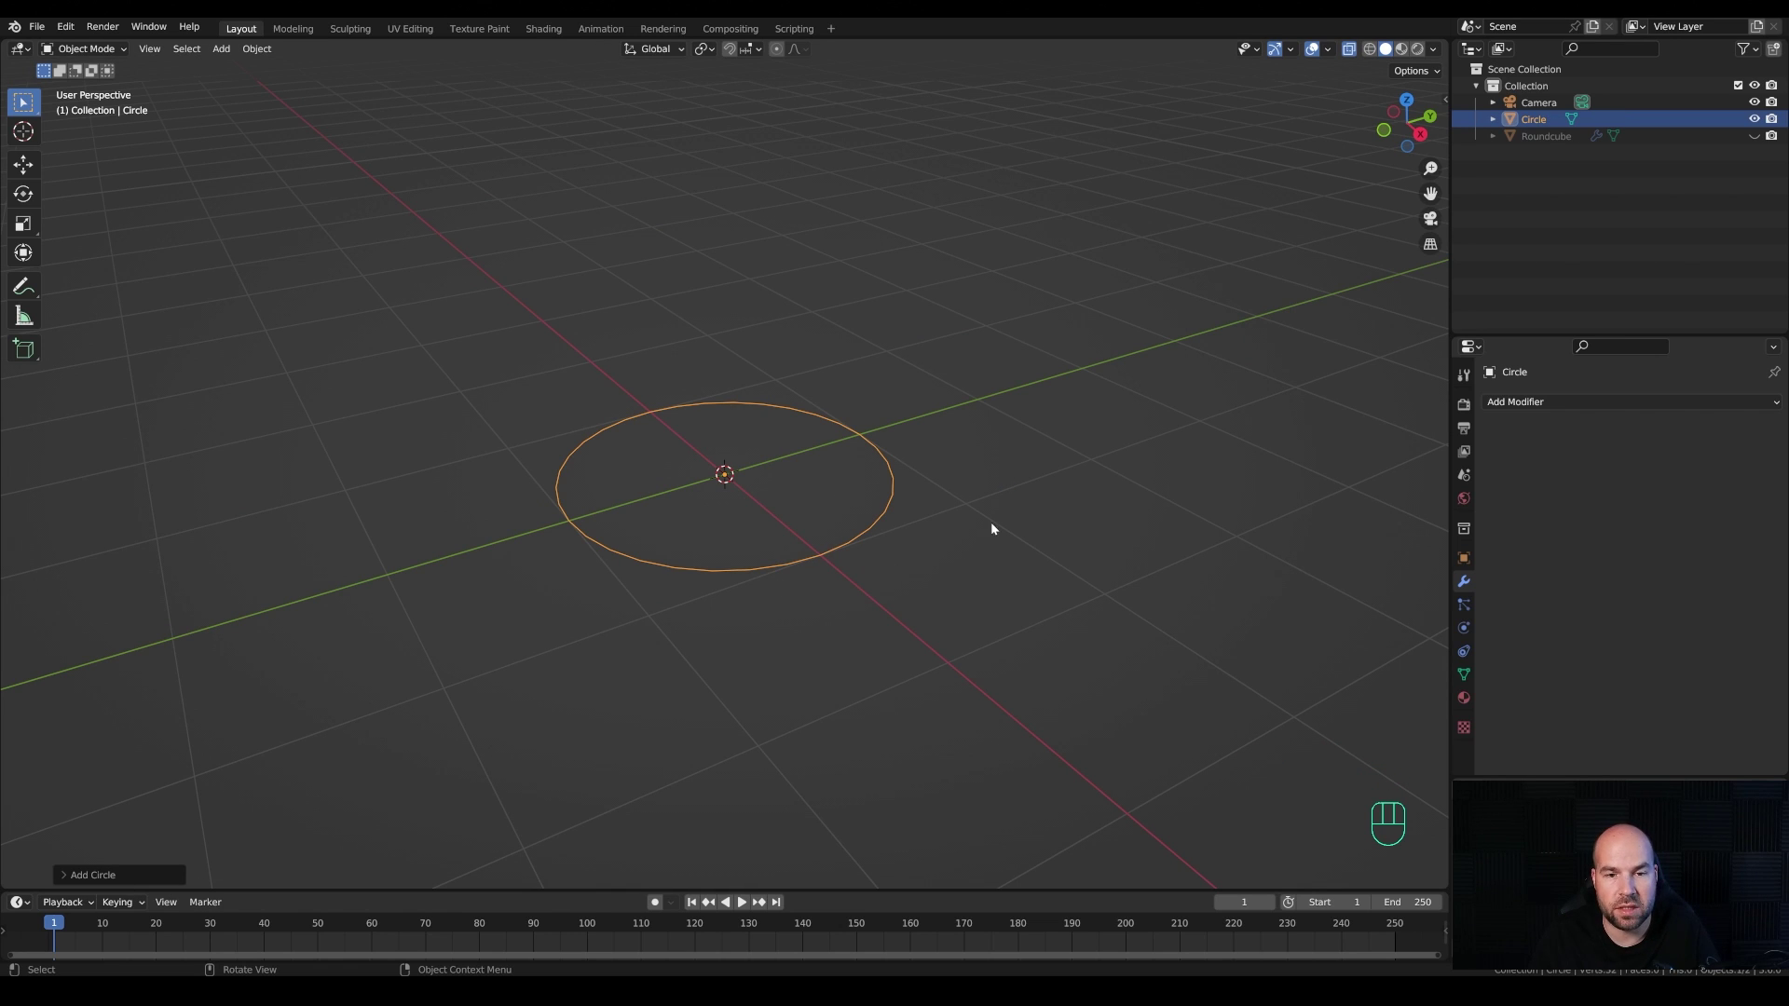
key(Tab)
key(Tab)
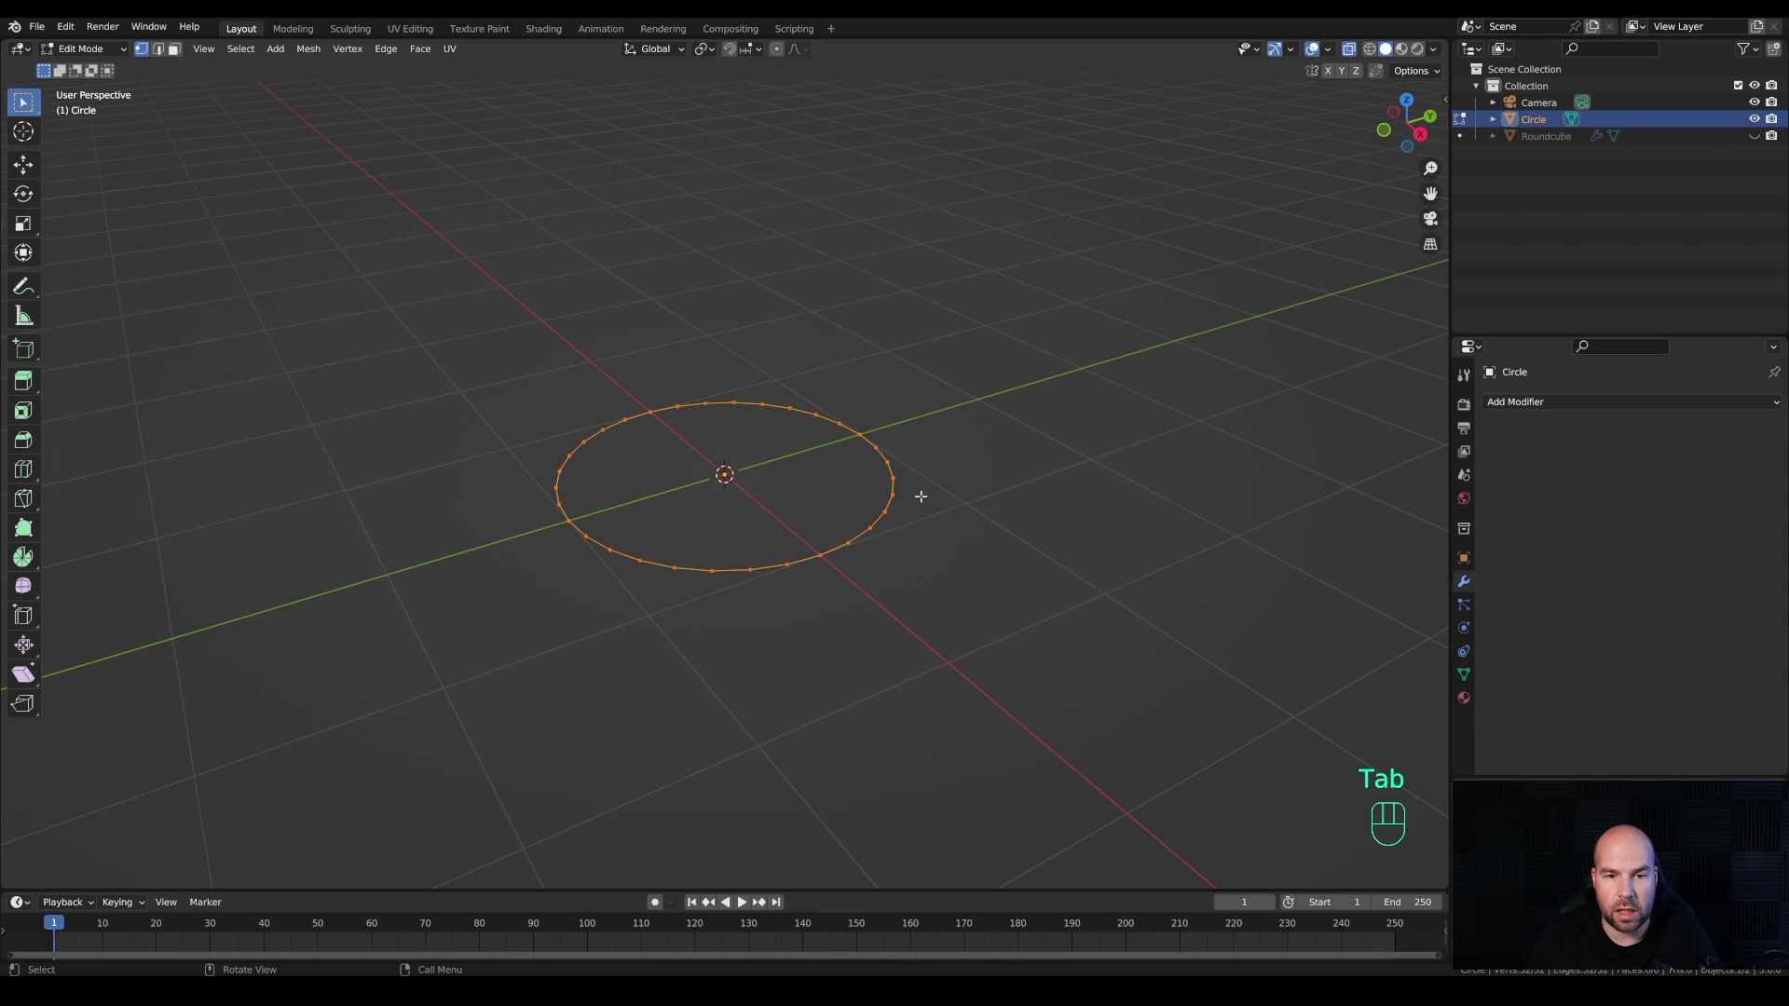
key(ctrl+f)
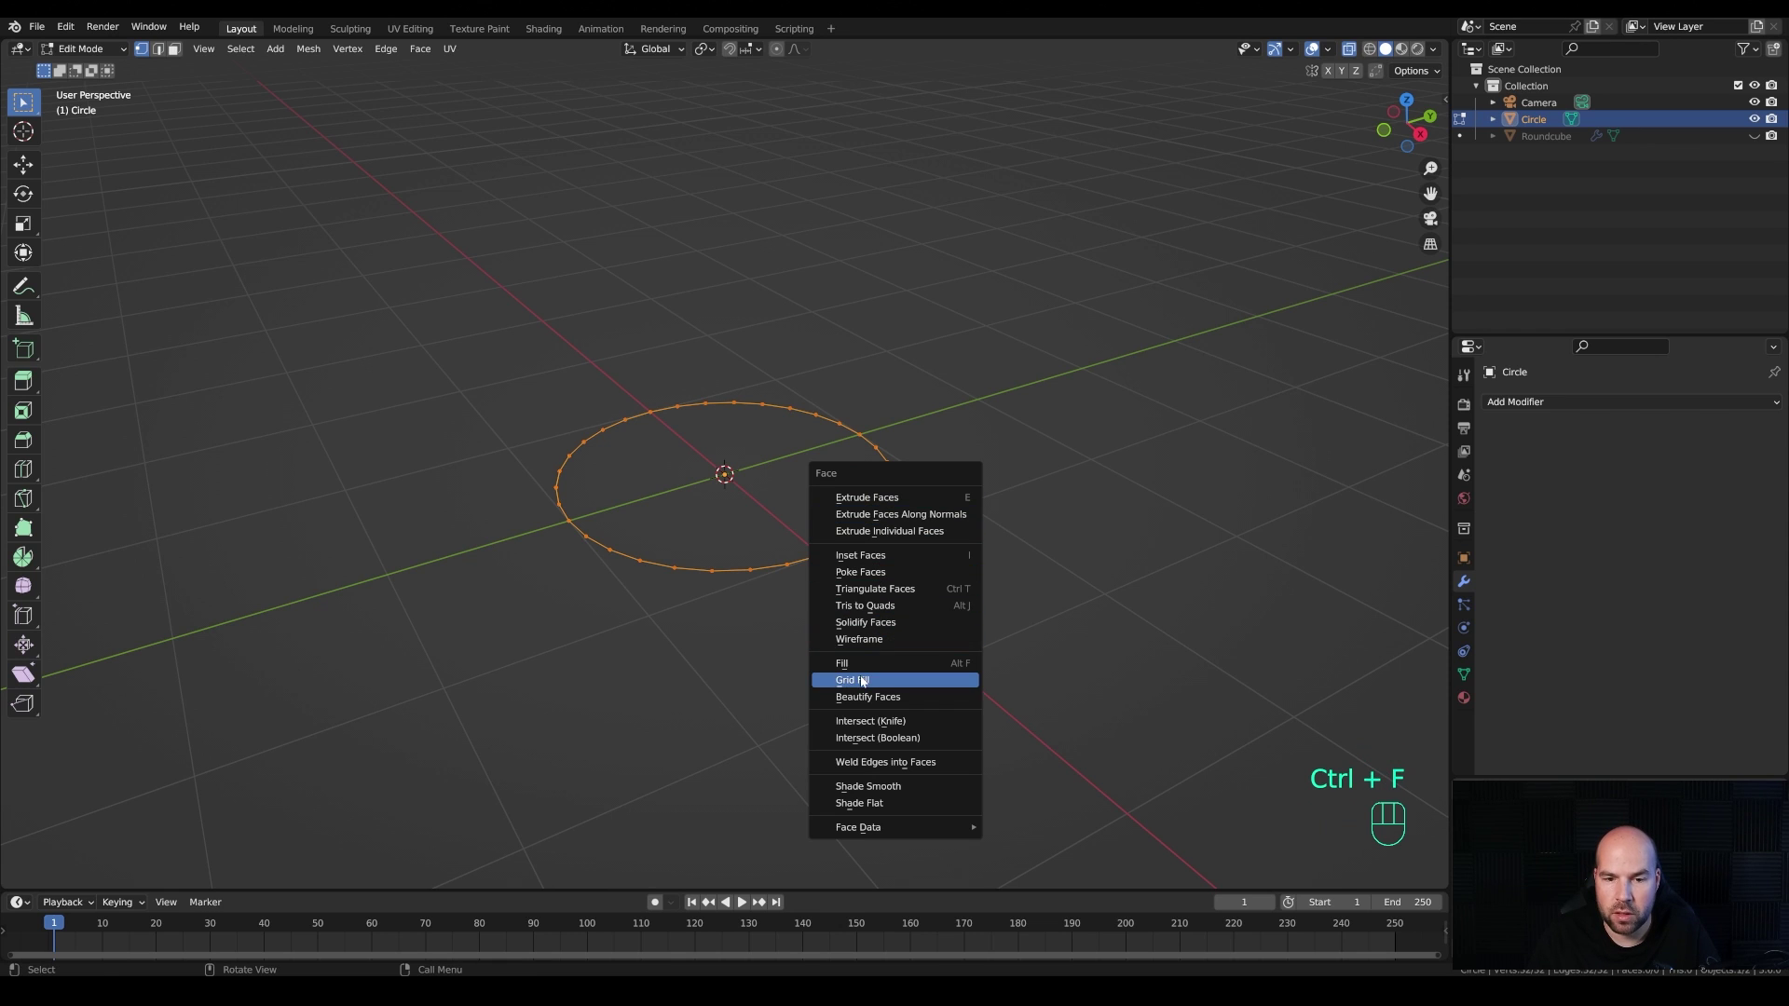
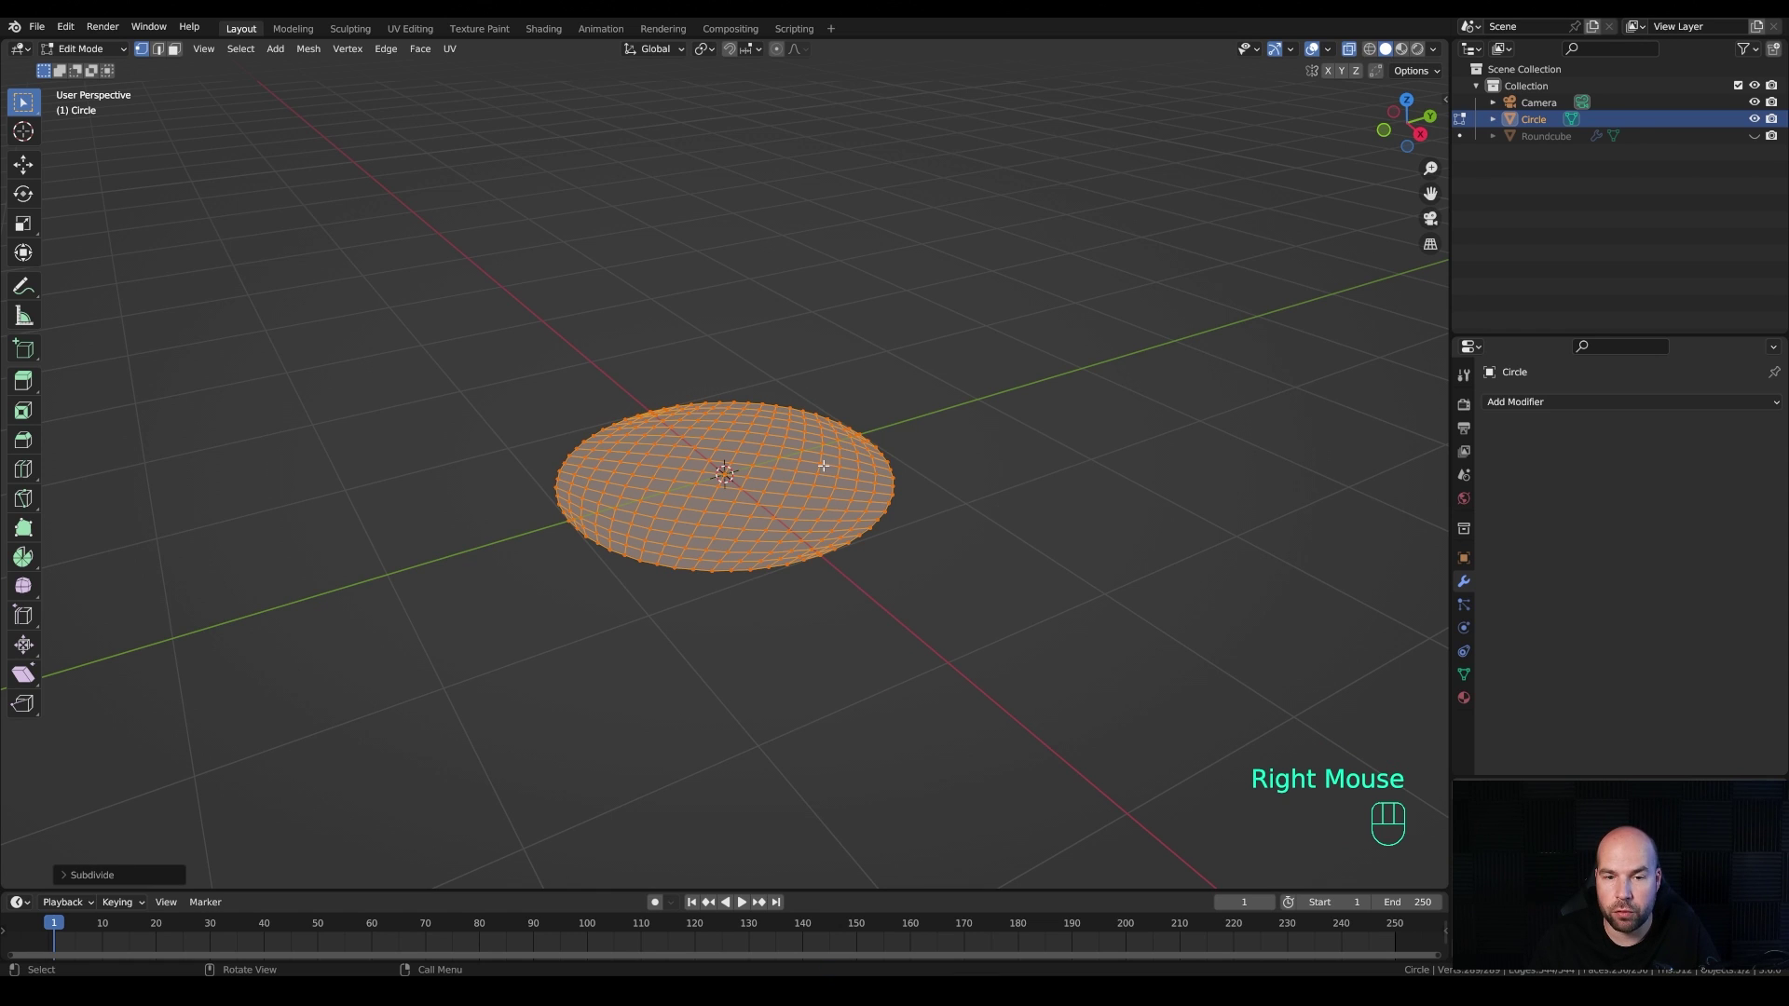
drag(826, 467, 740, 466)
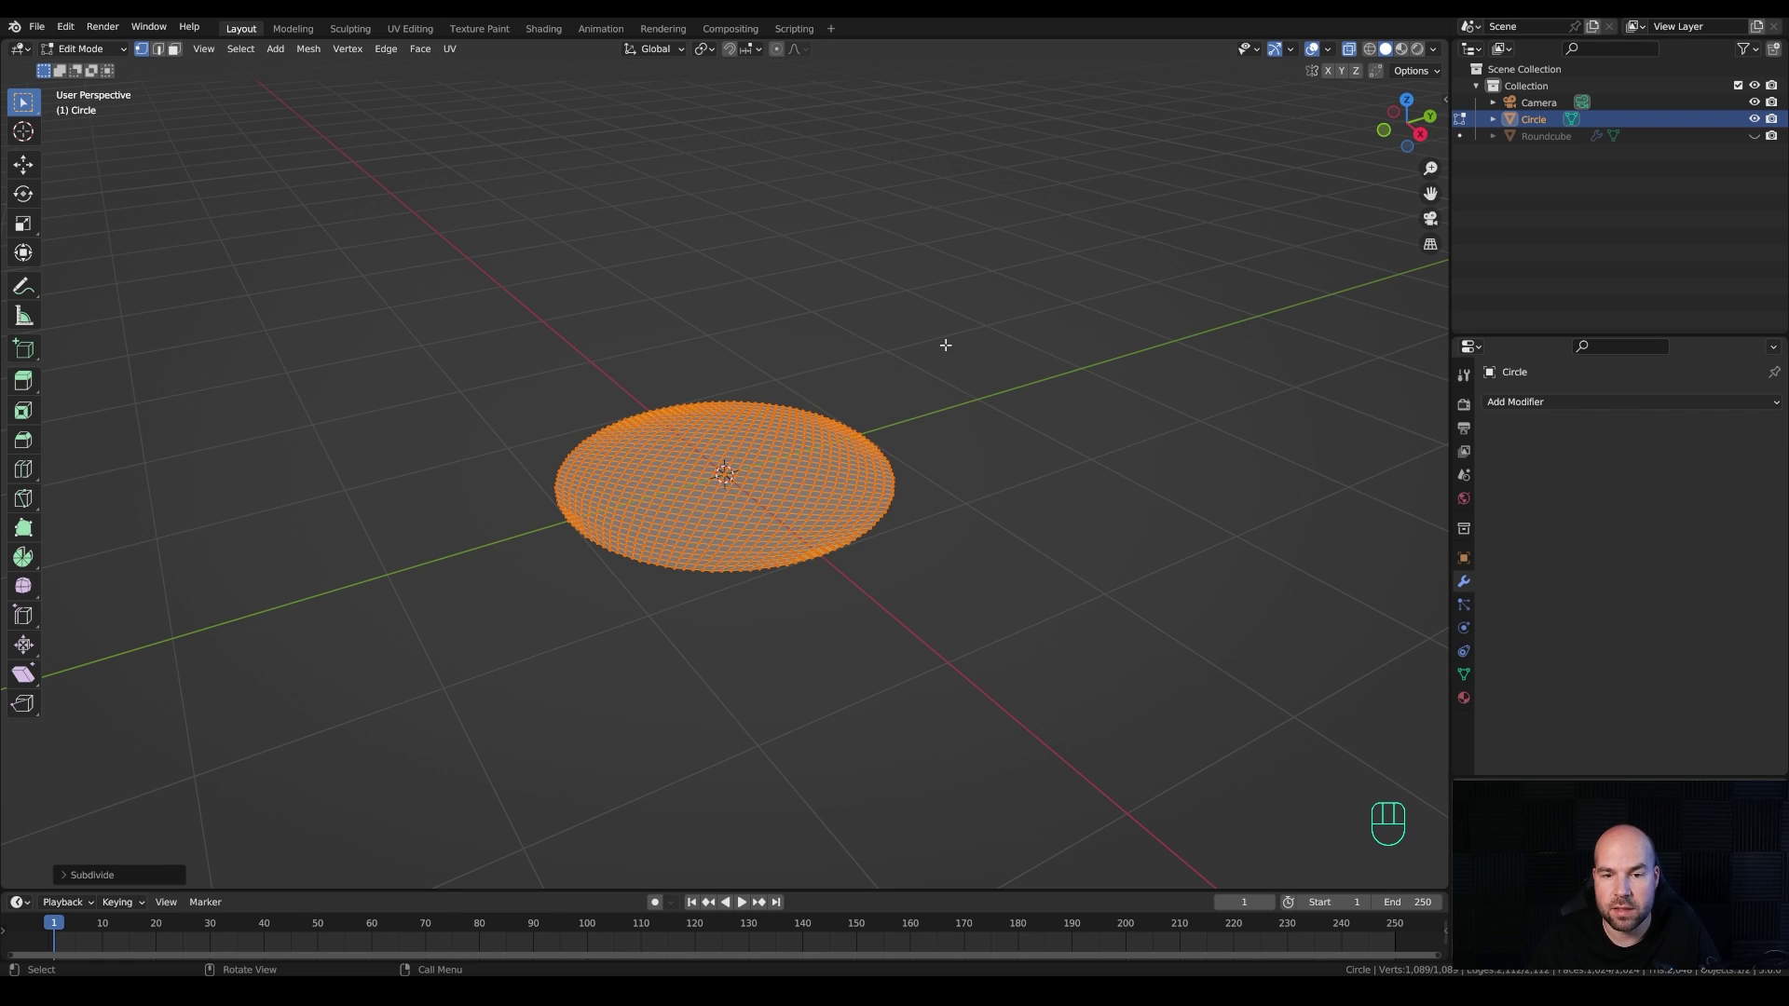
key(Tab)
Step: Add a Displace modifier with a new Clouds texture at strength 0.7 for a gentle ripple
drag(1568, 407, 1580, 504)
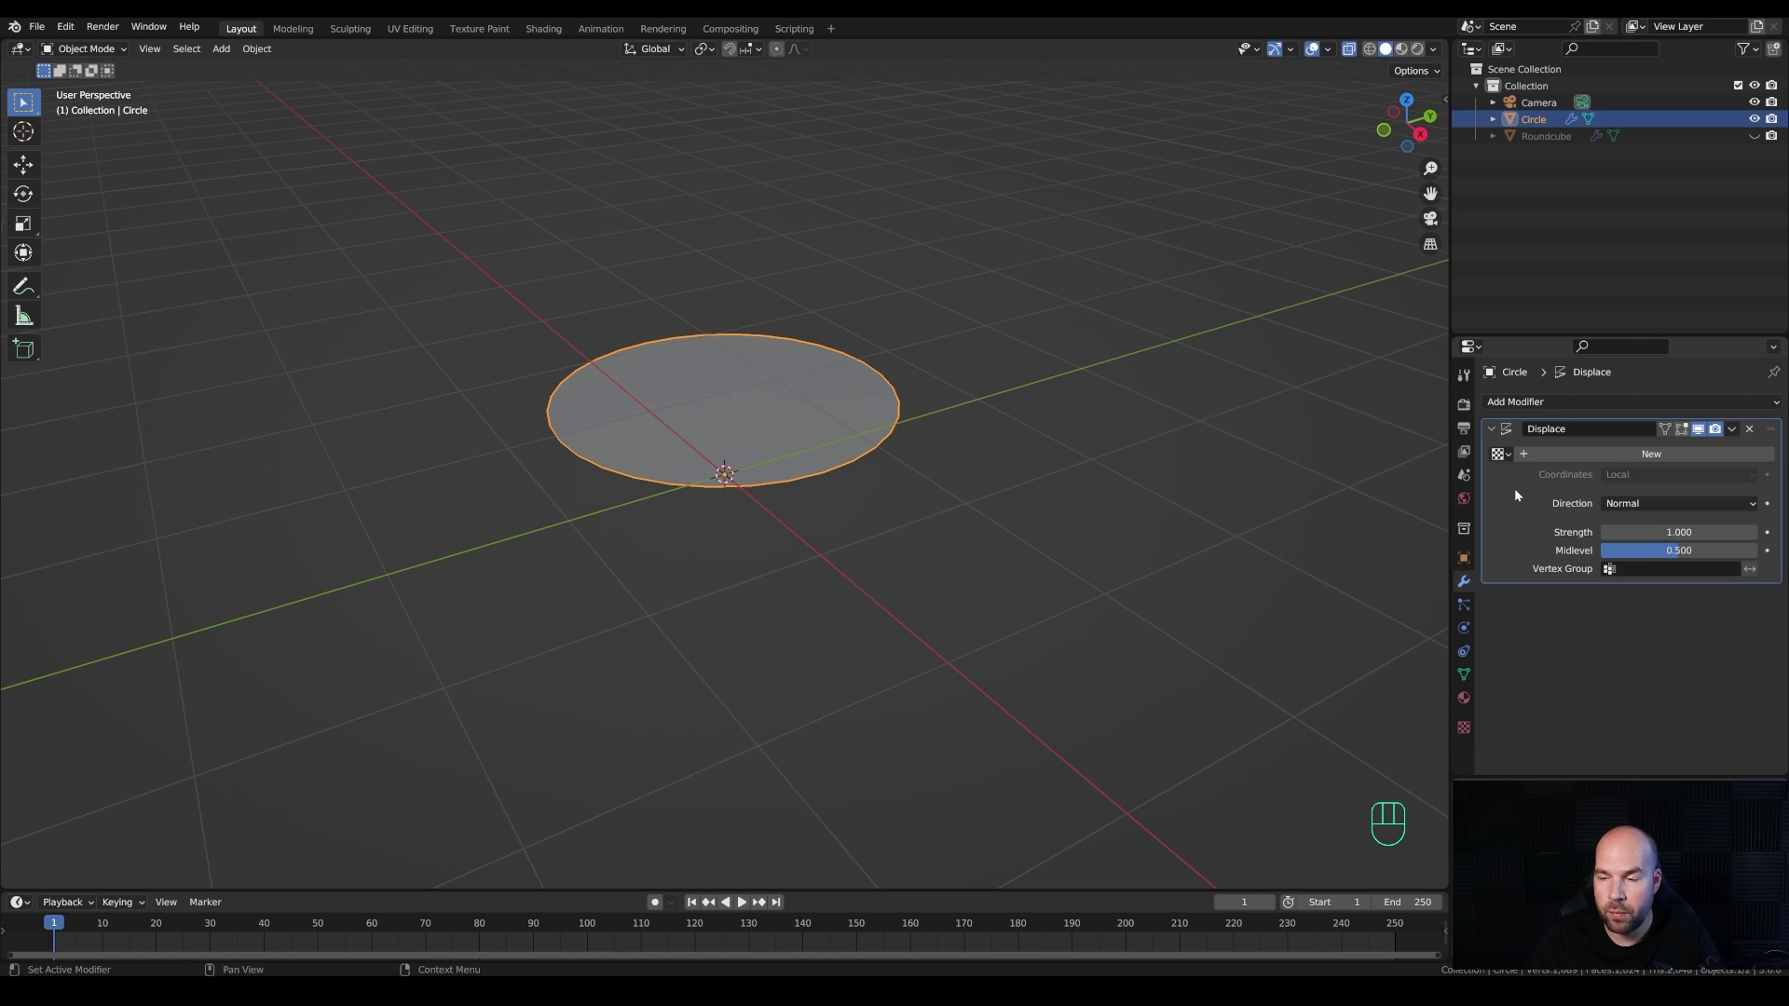
drag(1637, 505, 1632, 543)
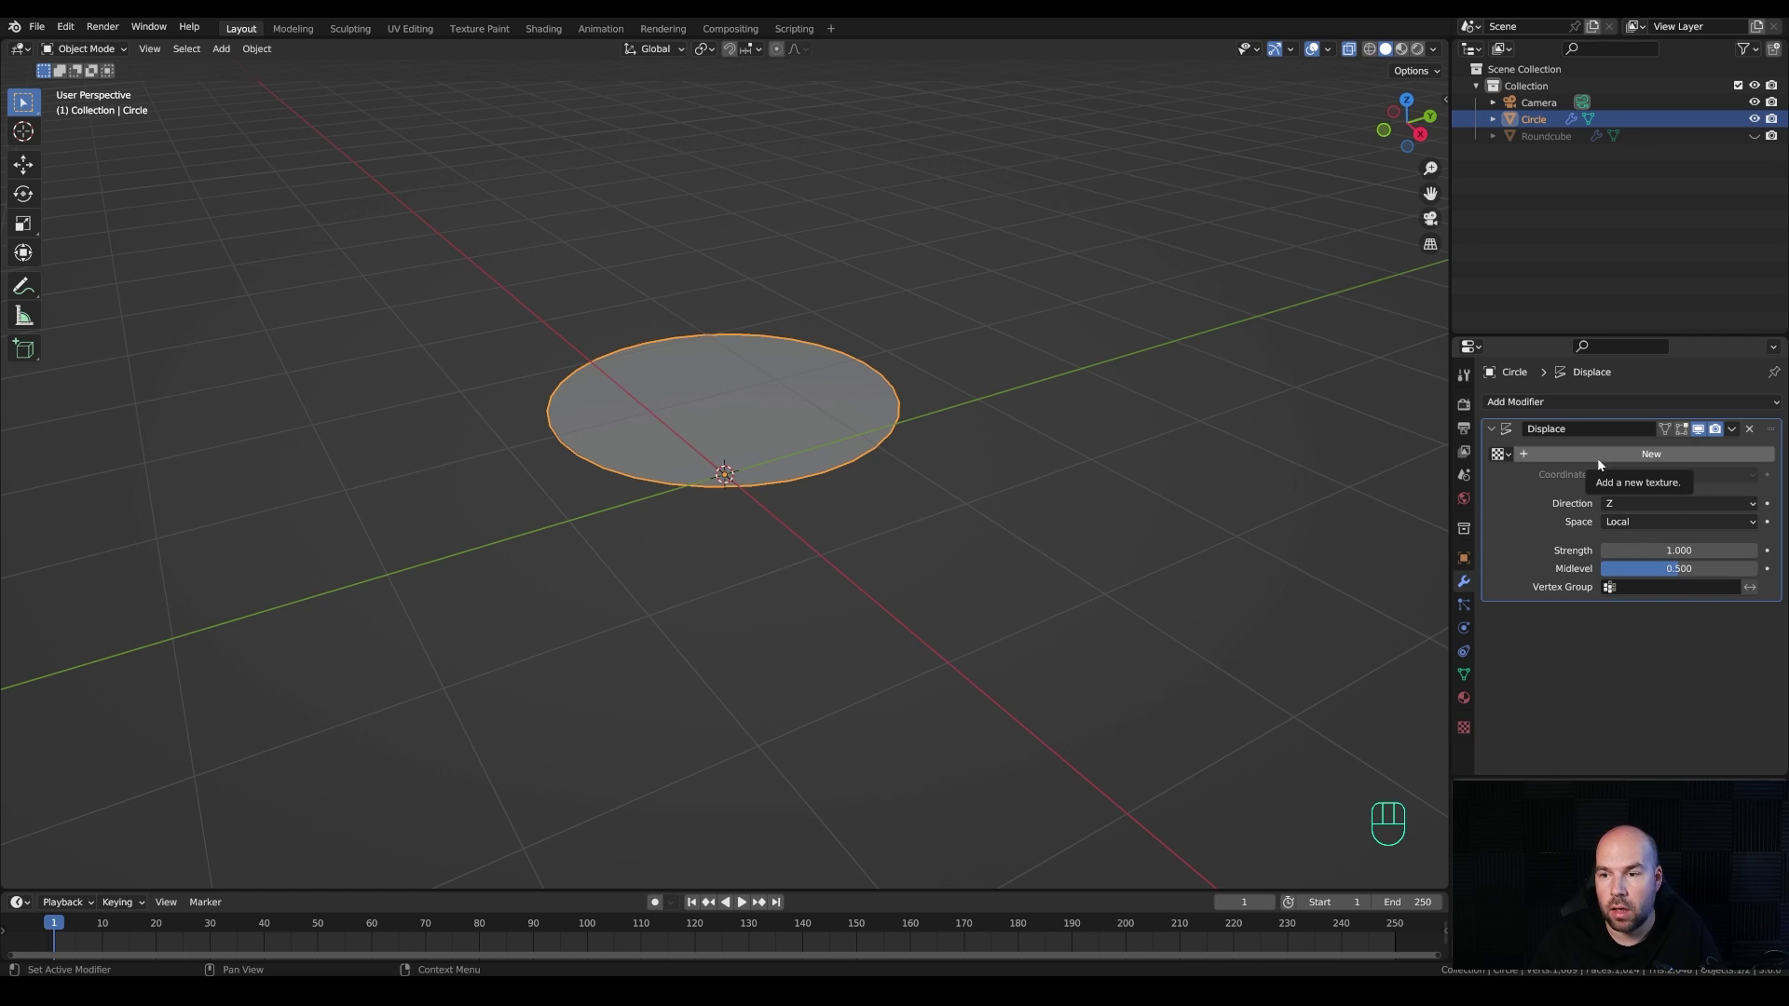
drag(1635, 458, 1764, 457)
drag(1631, 450, 1609, 505)
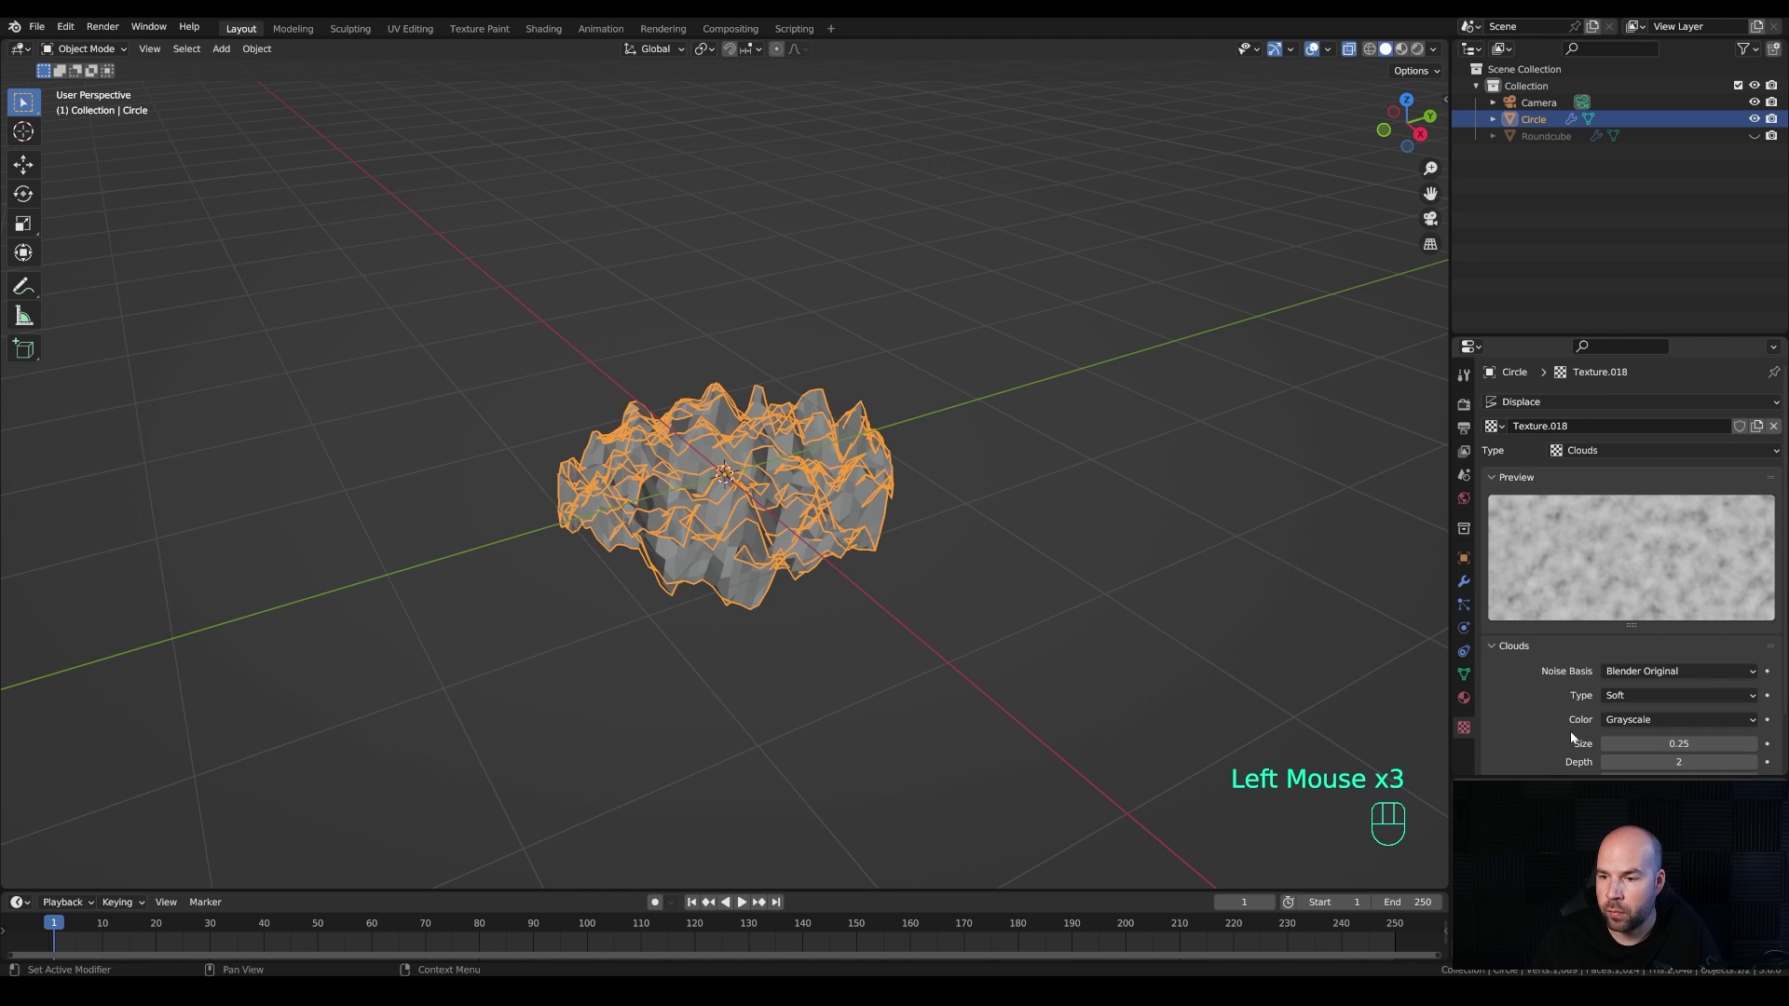
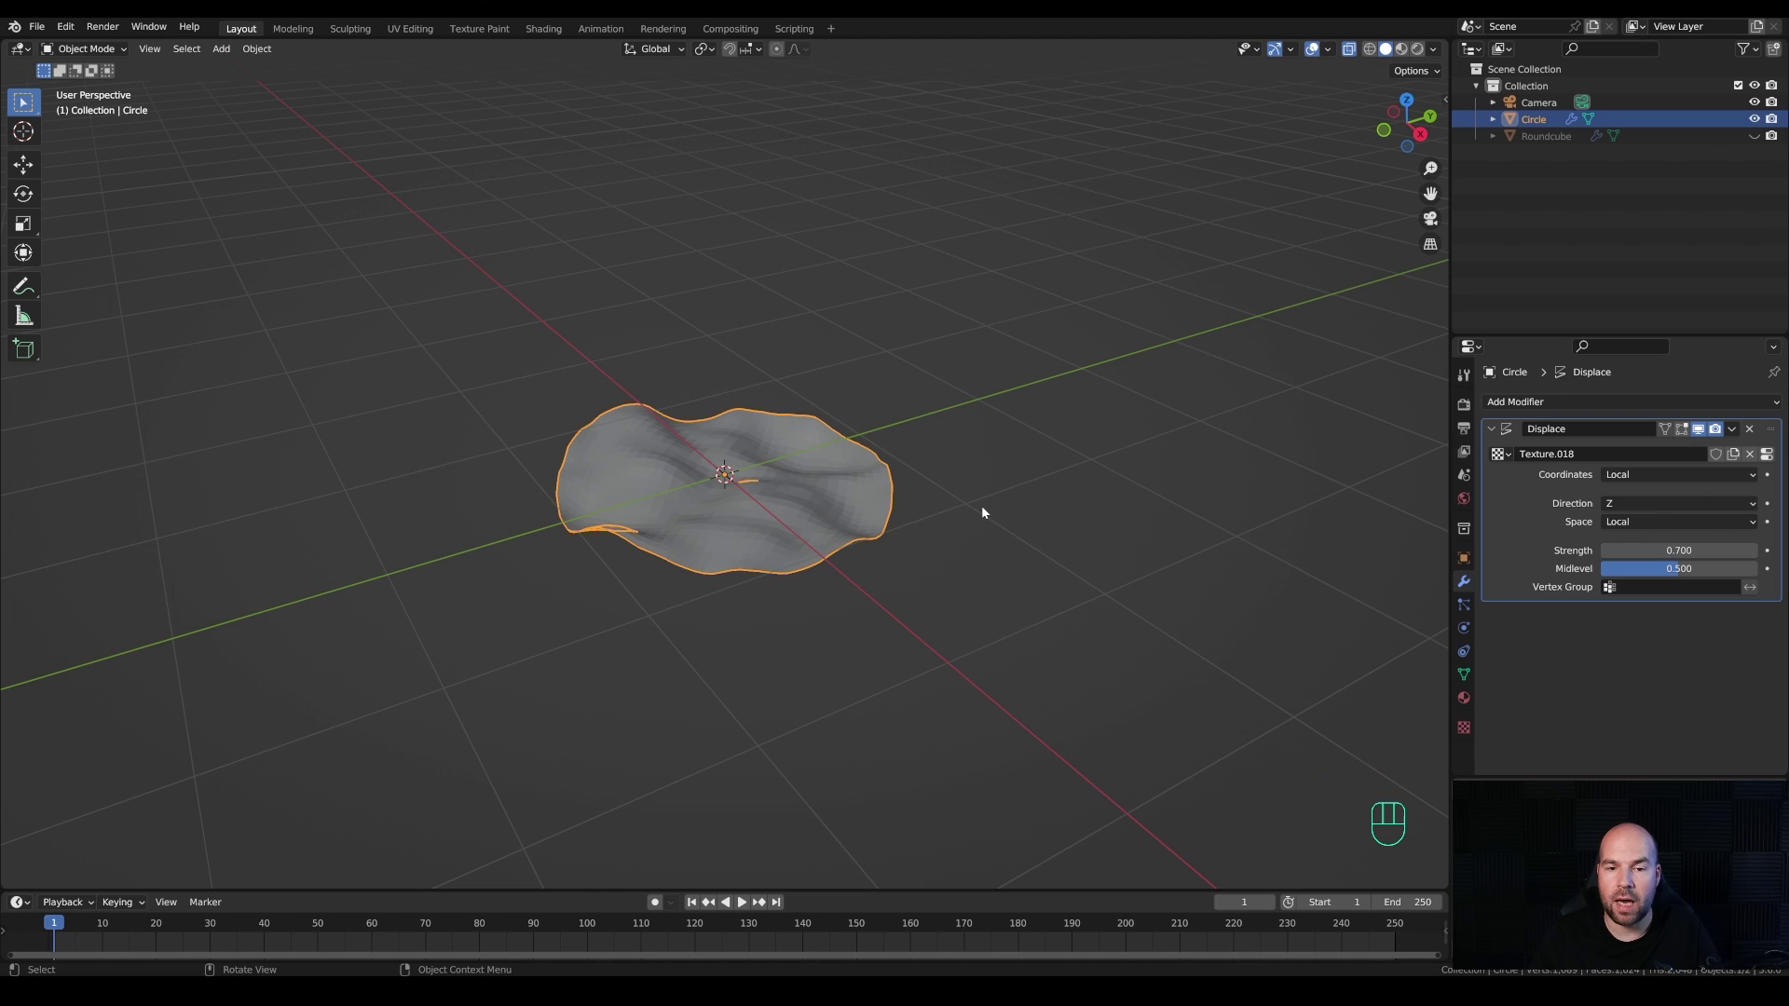
Step: Add a plain-axes empty of size 3.1 m at the disc's centre, plus a second empty
key(shift+a)
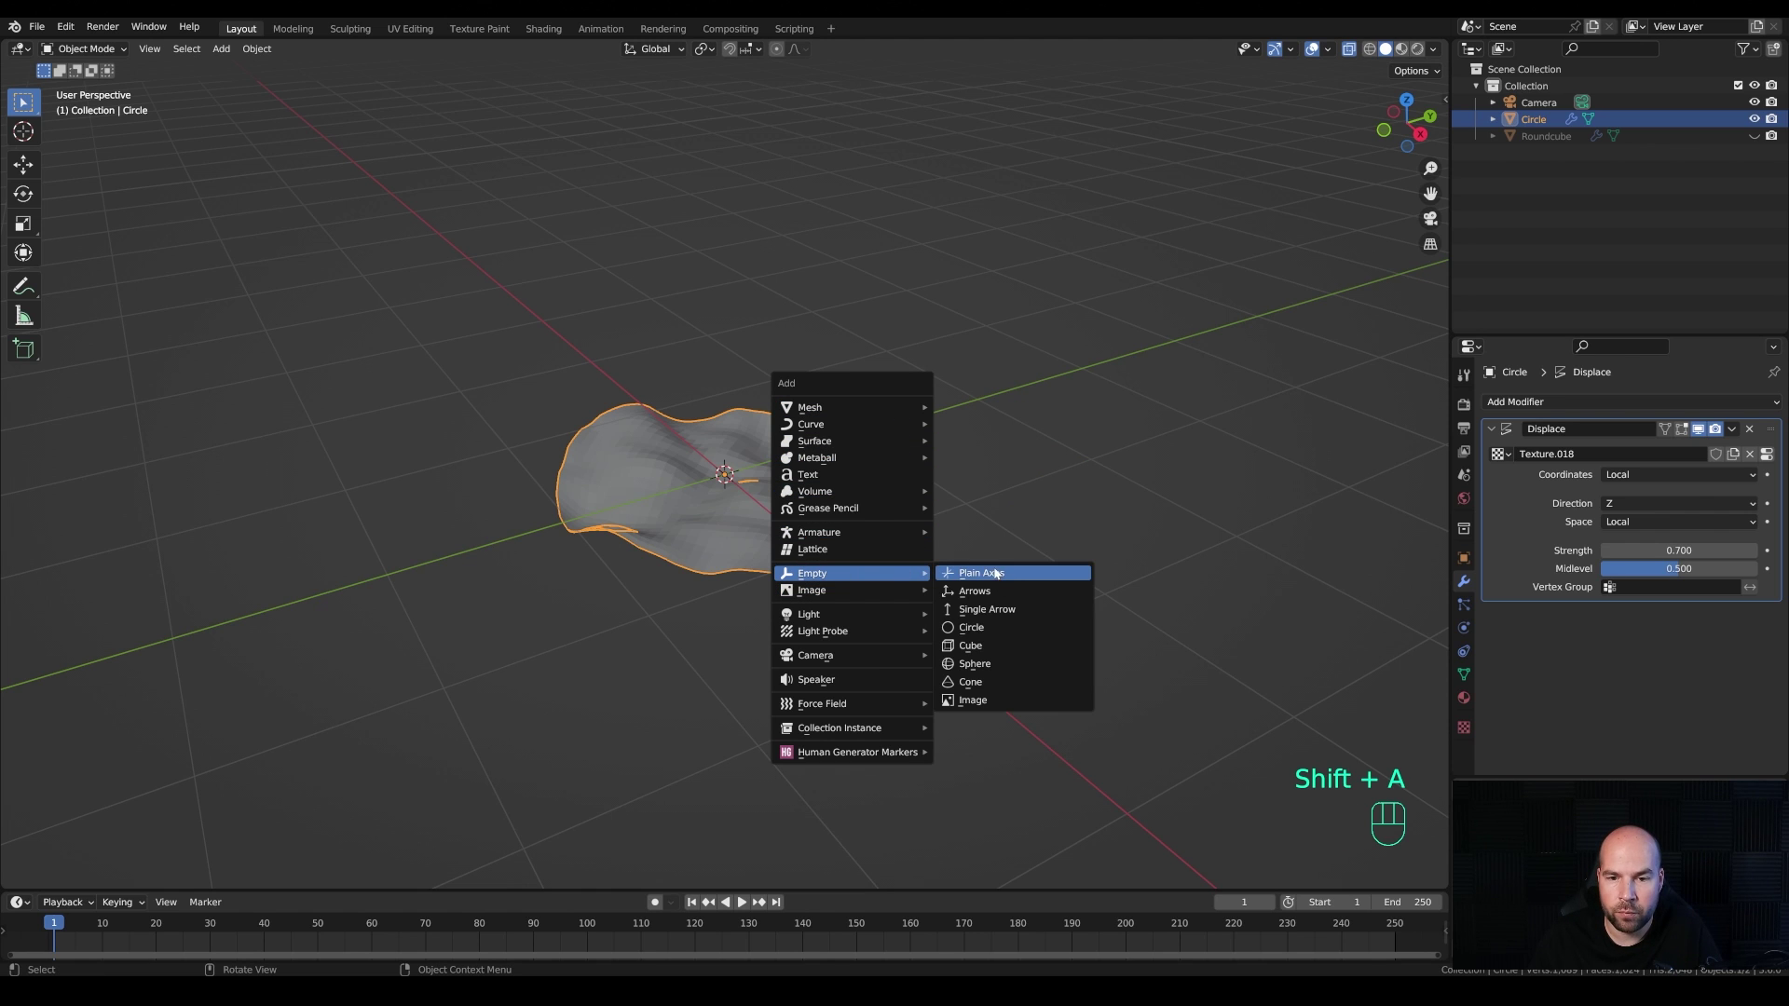
scroll(down, 3)
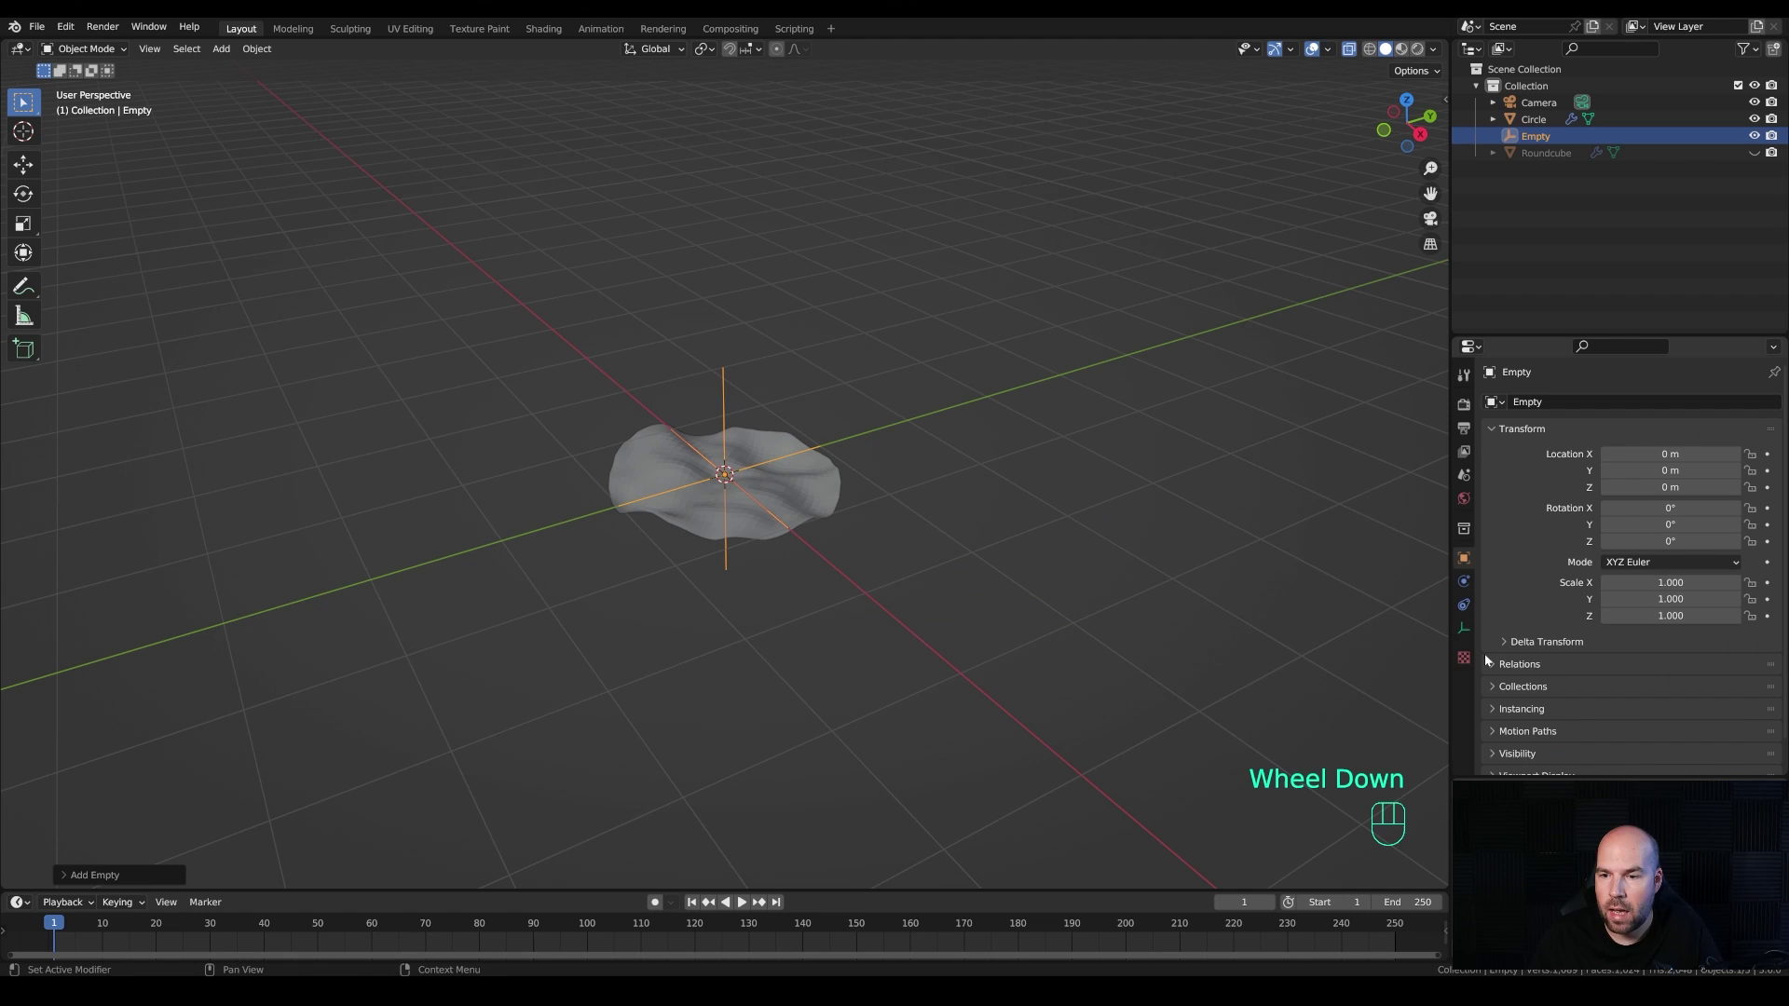
click(1467, 630)
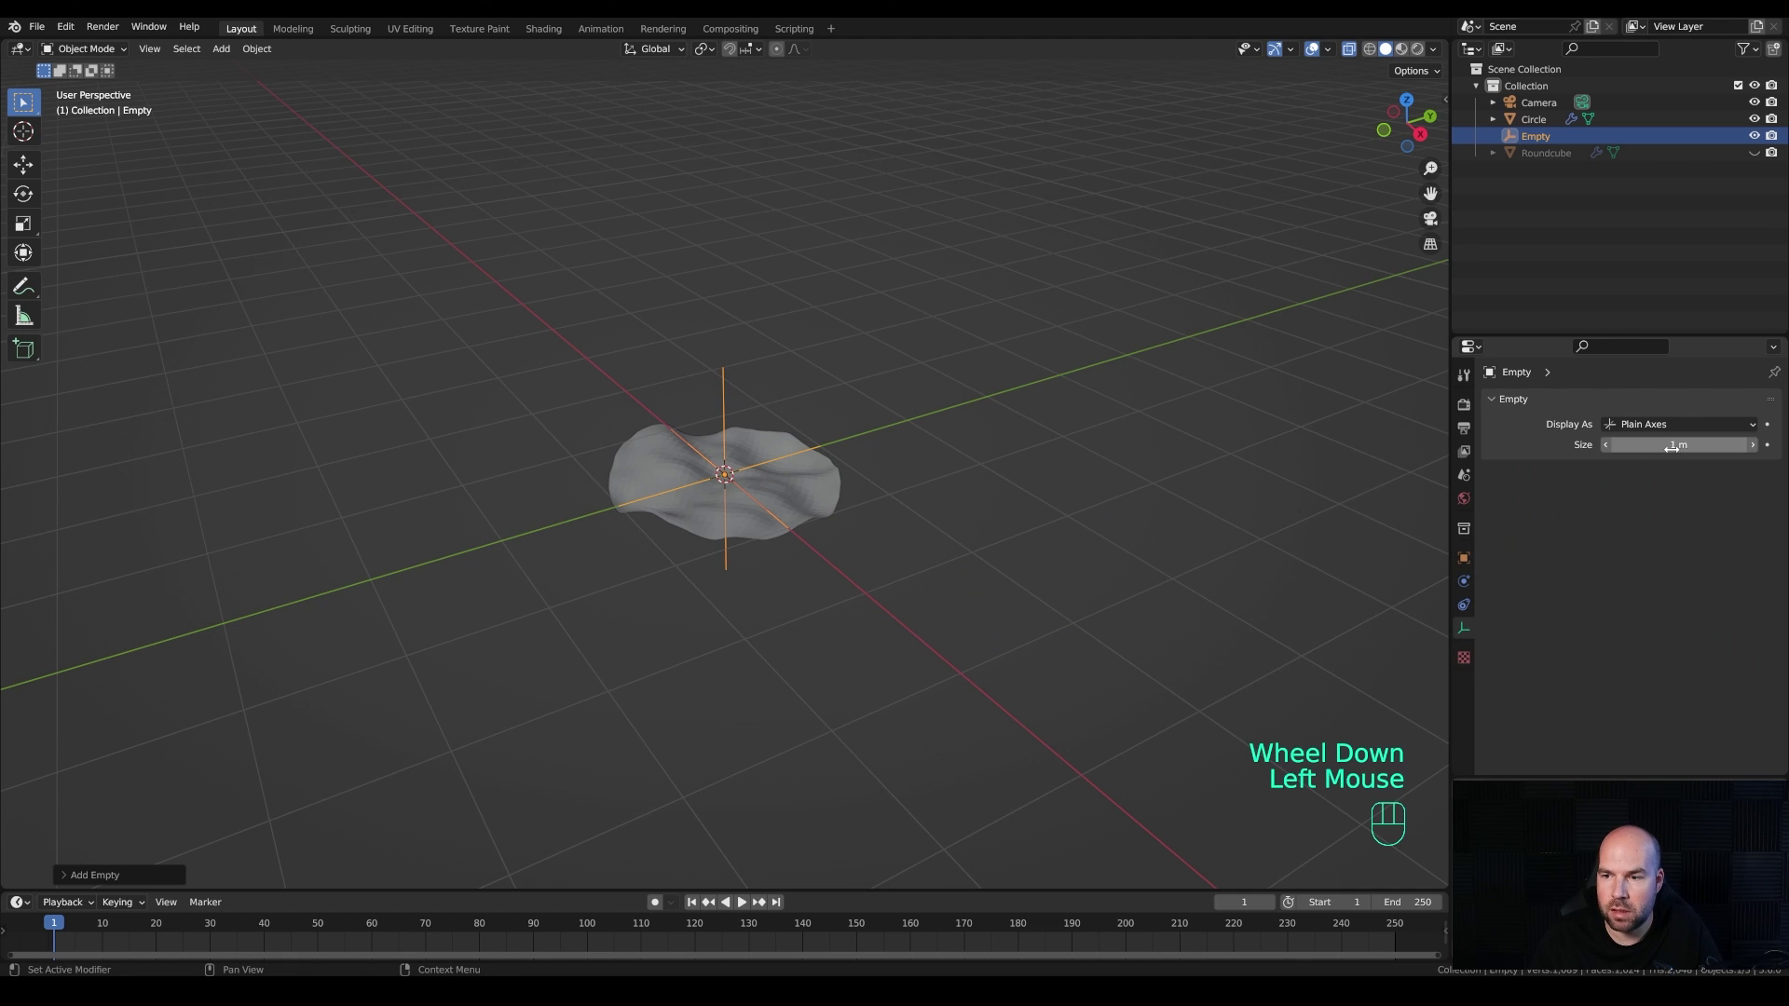
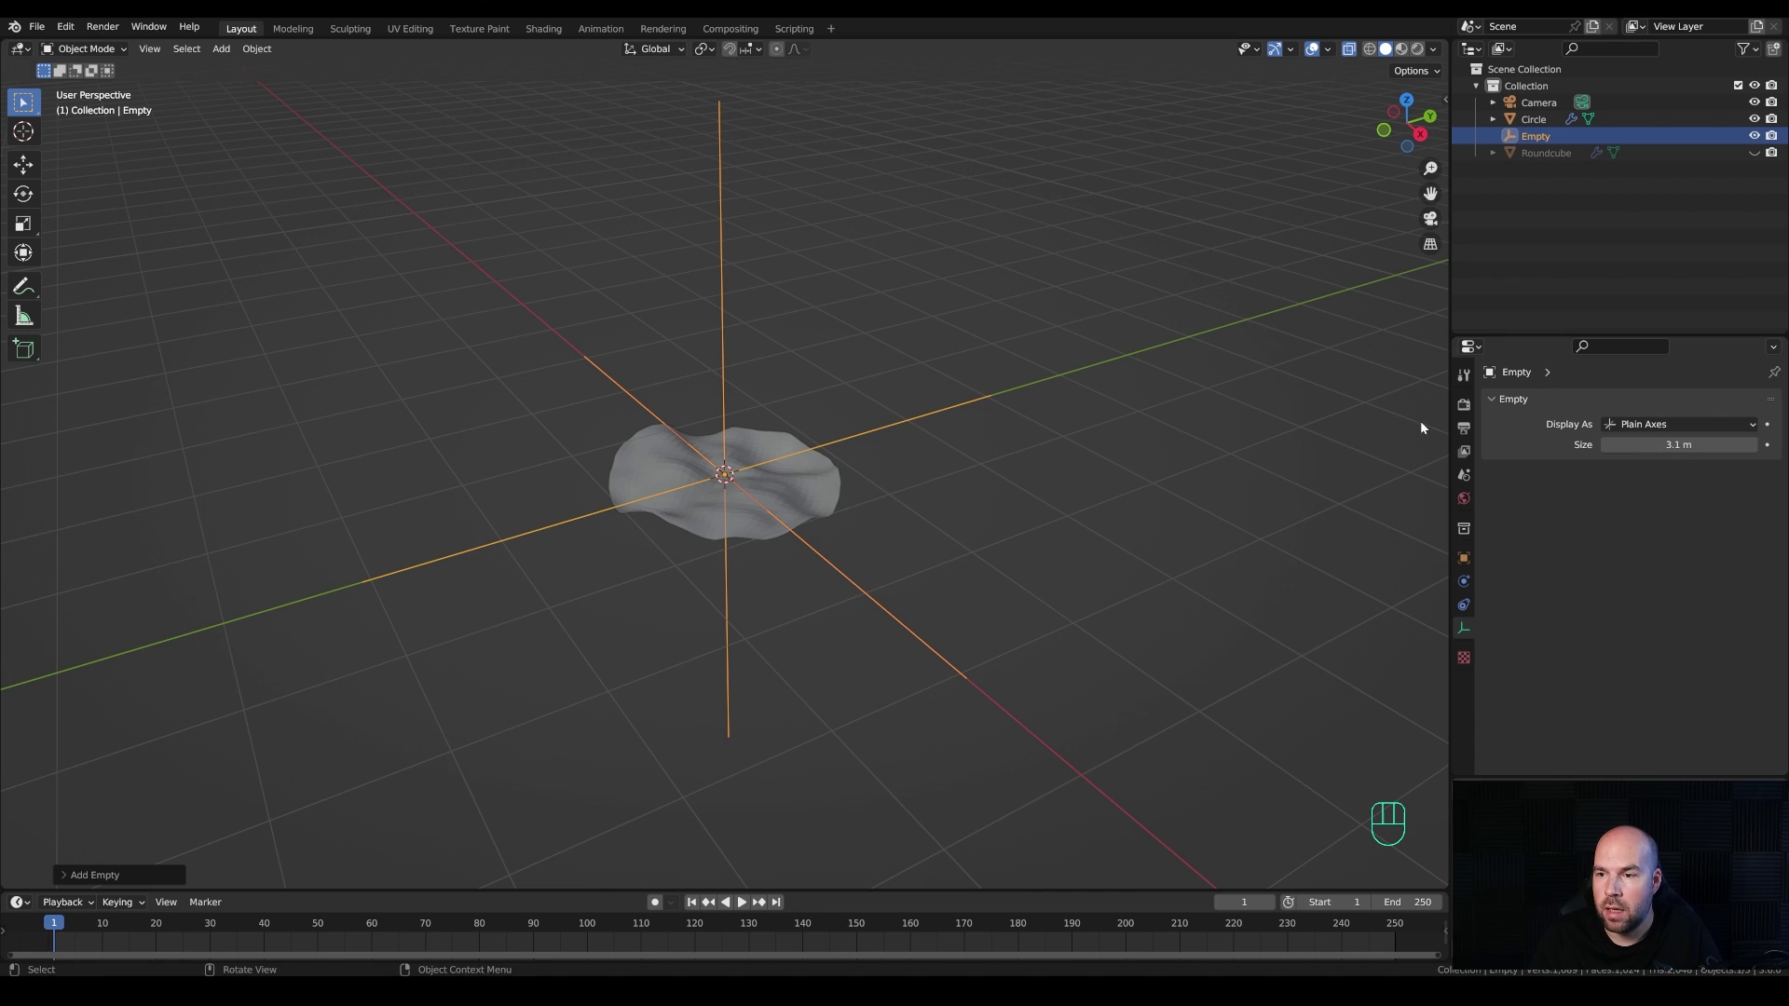
key(shift+a)
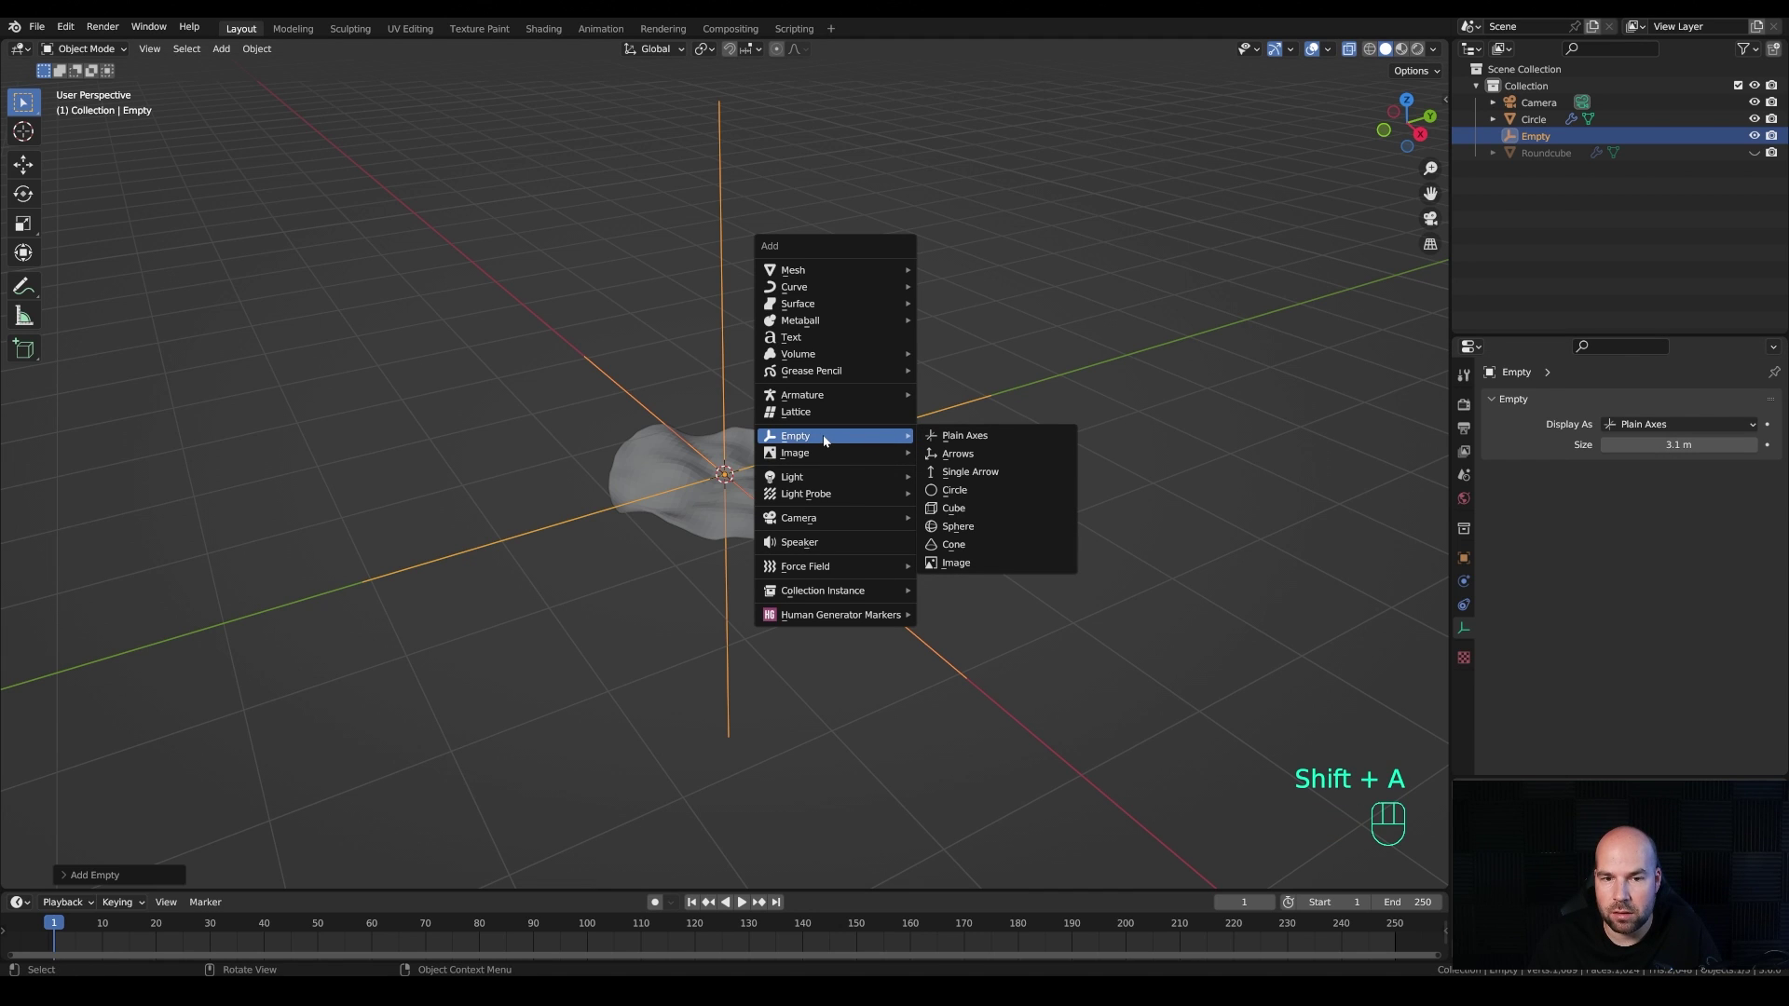
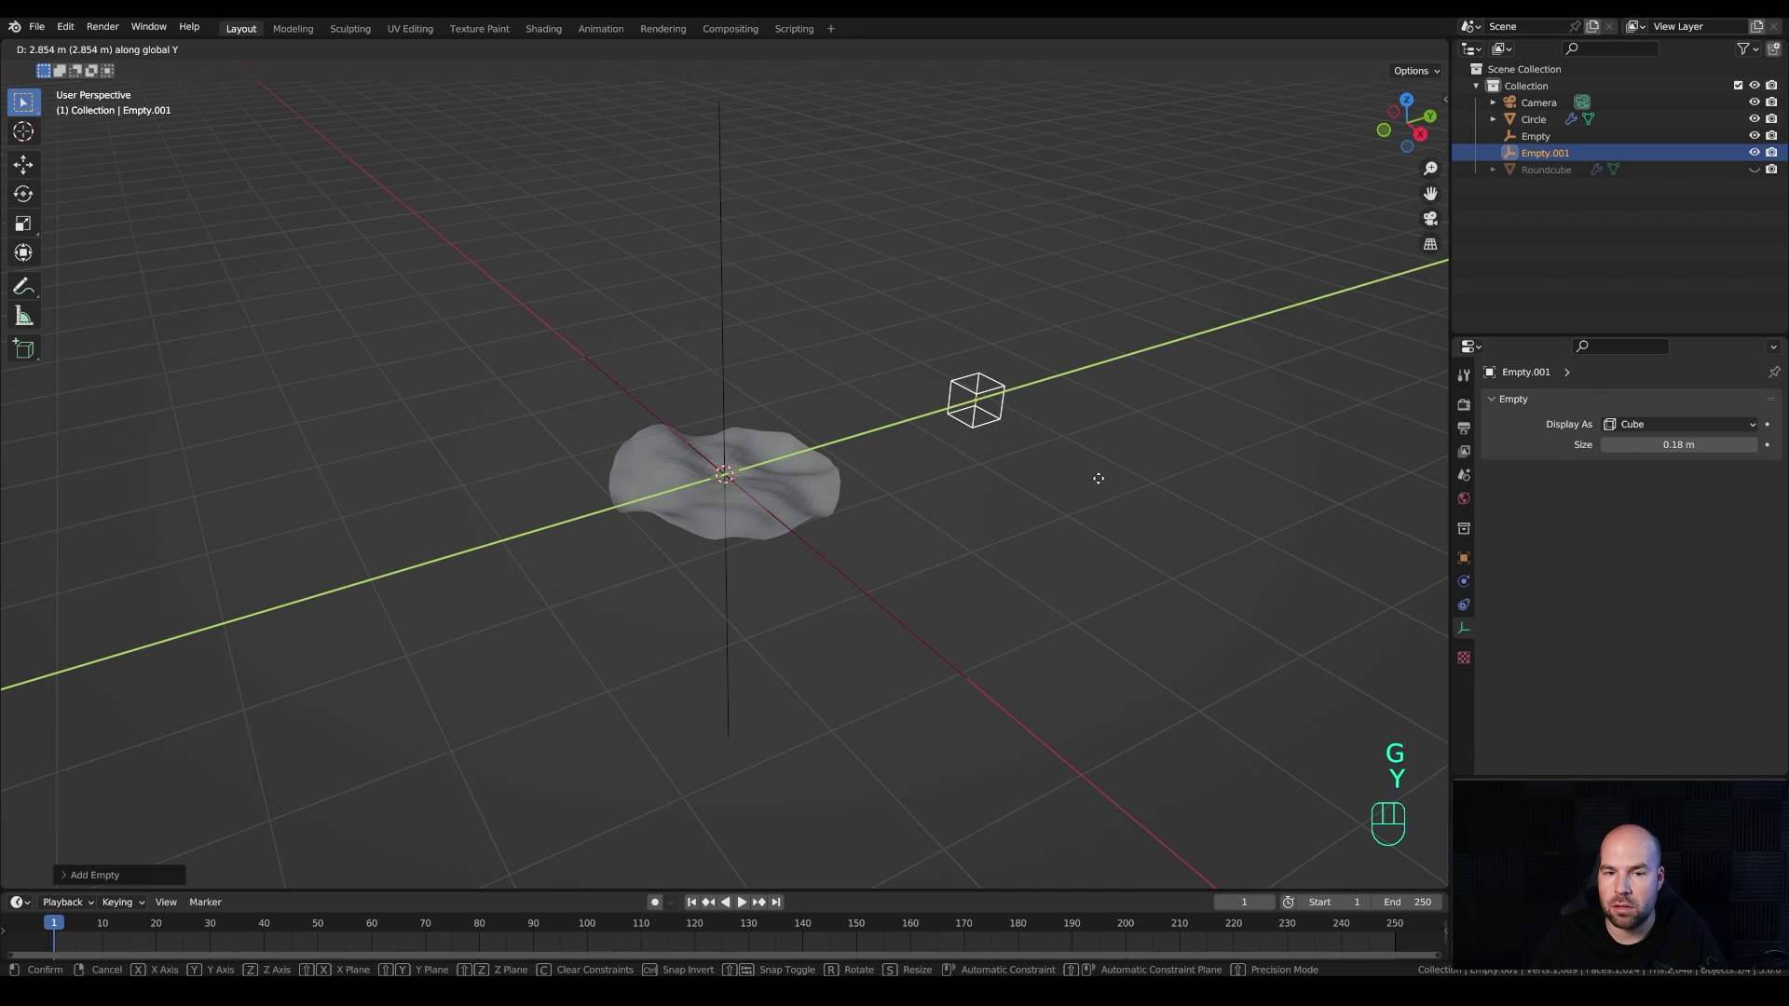
click(1101, 482)
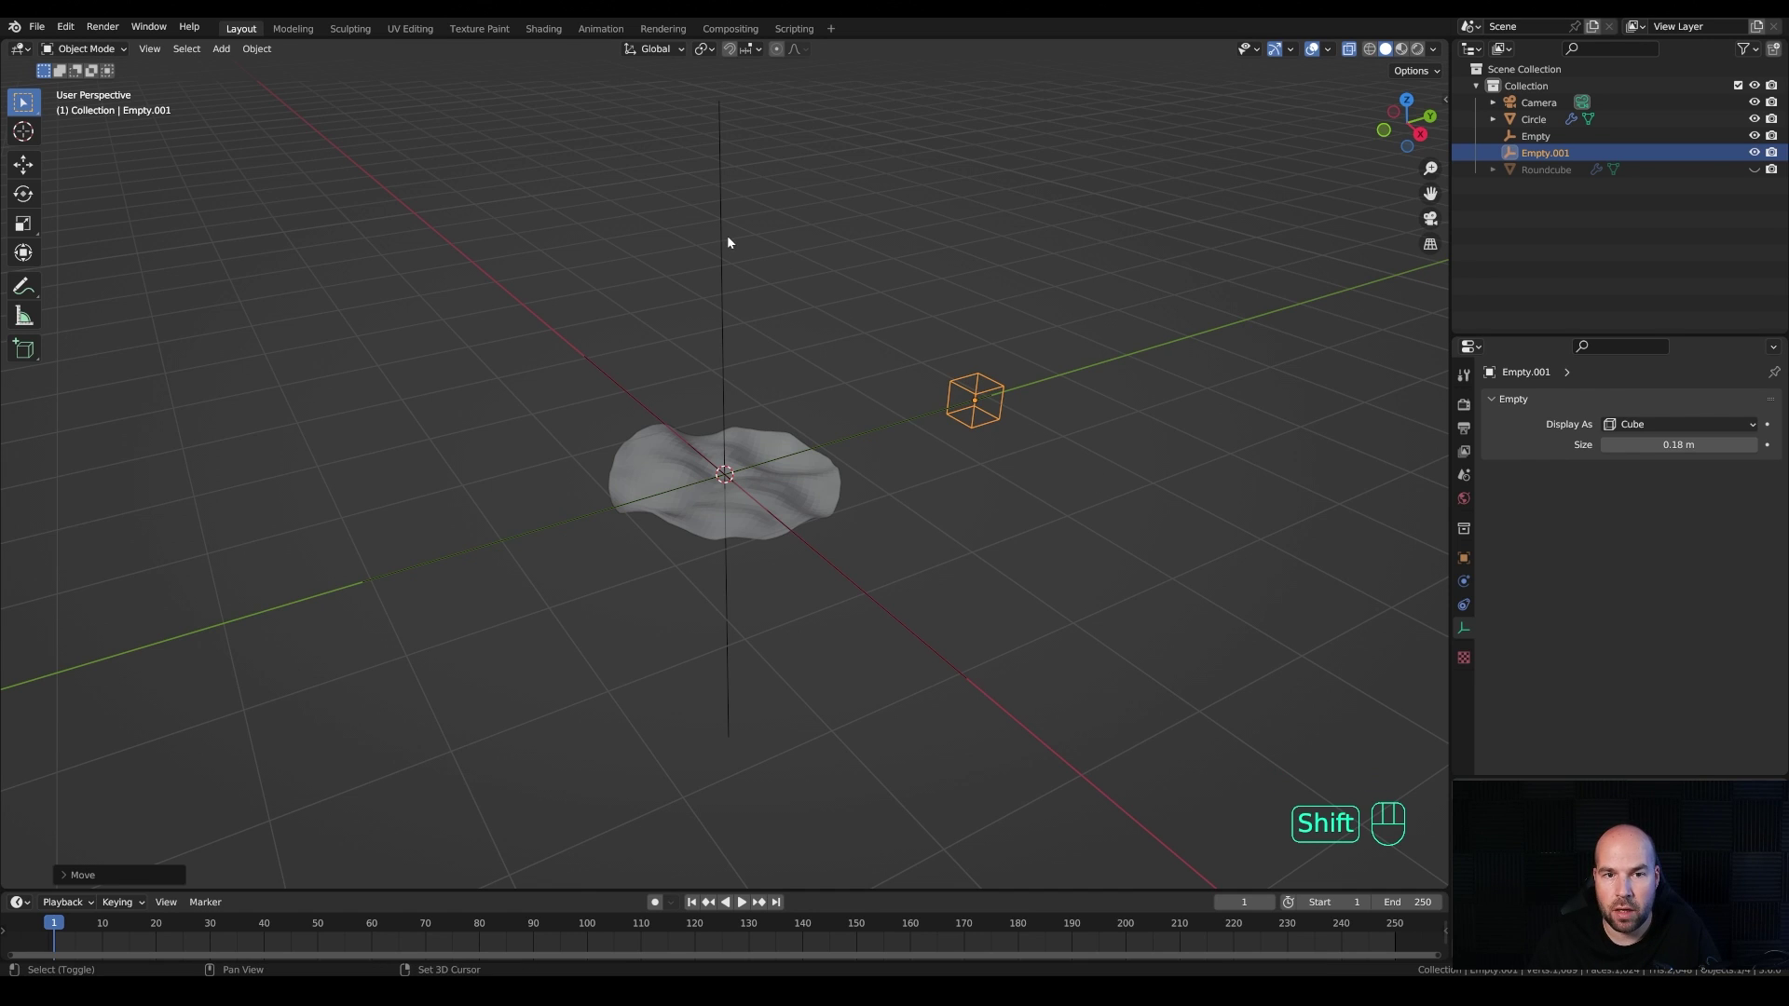
Step: Parent the disc to the empty with Ctrl+P > Object and test-rotate it
click(728, 243)
key(ctrl+p)
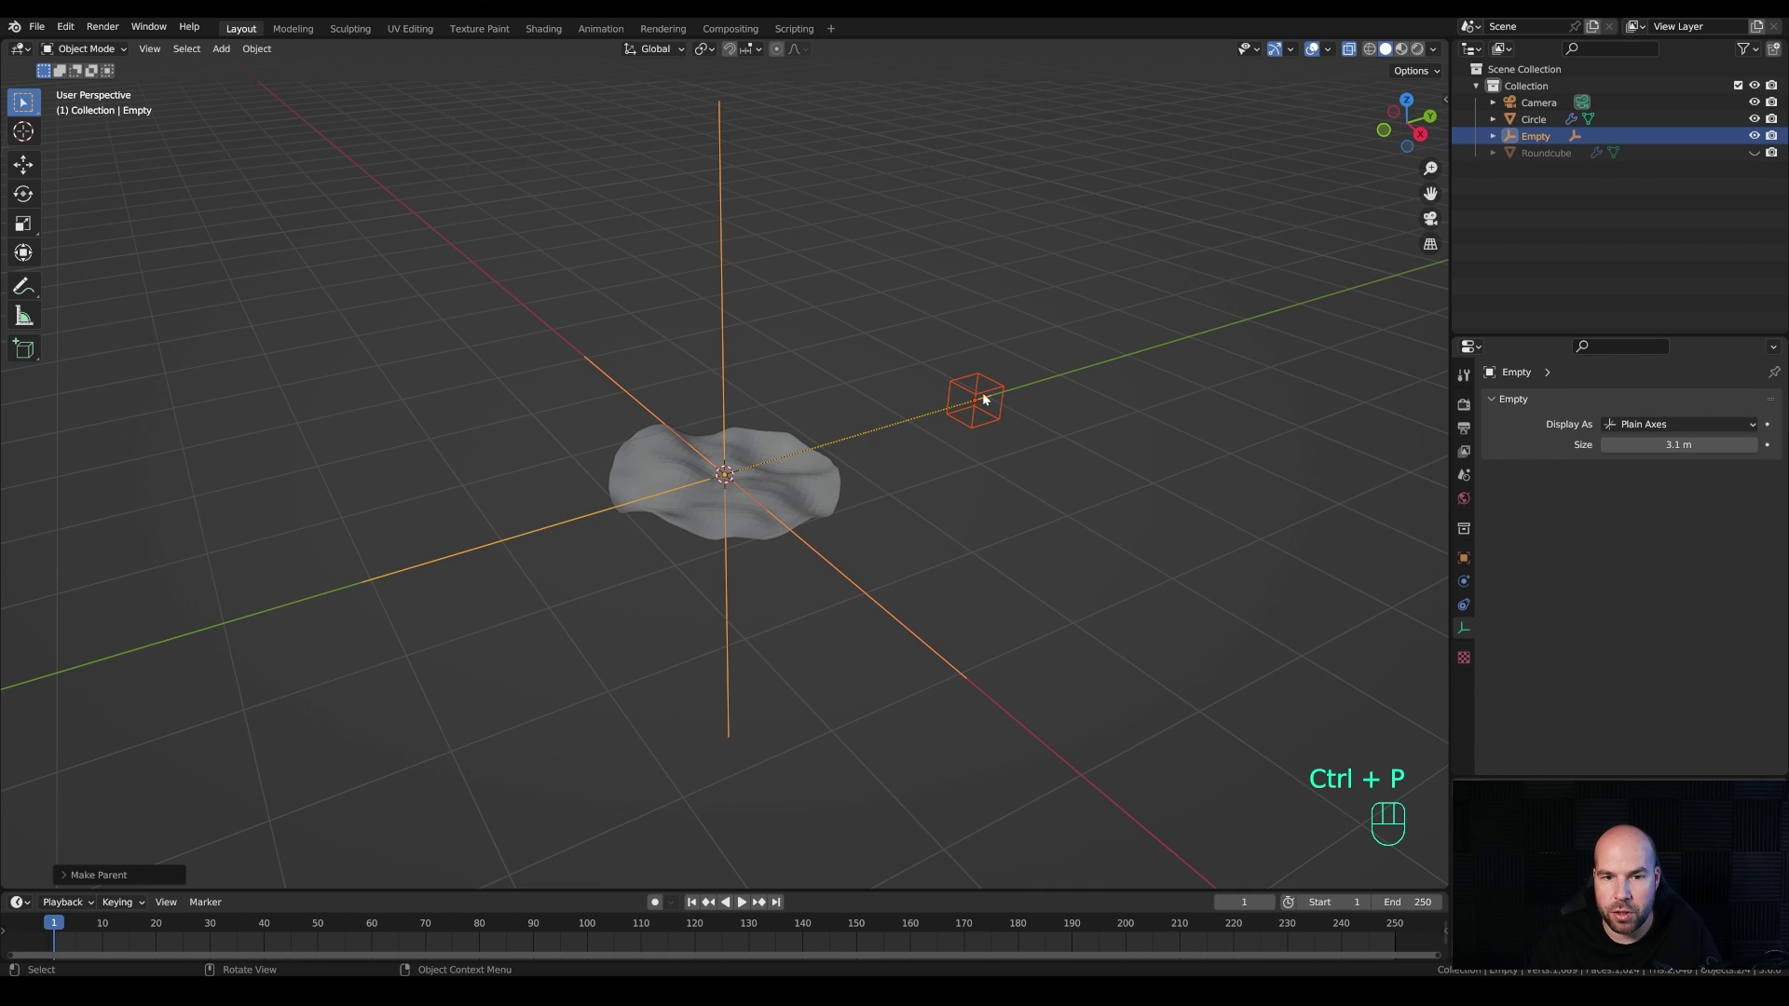
click(726, 307)
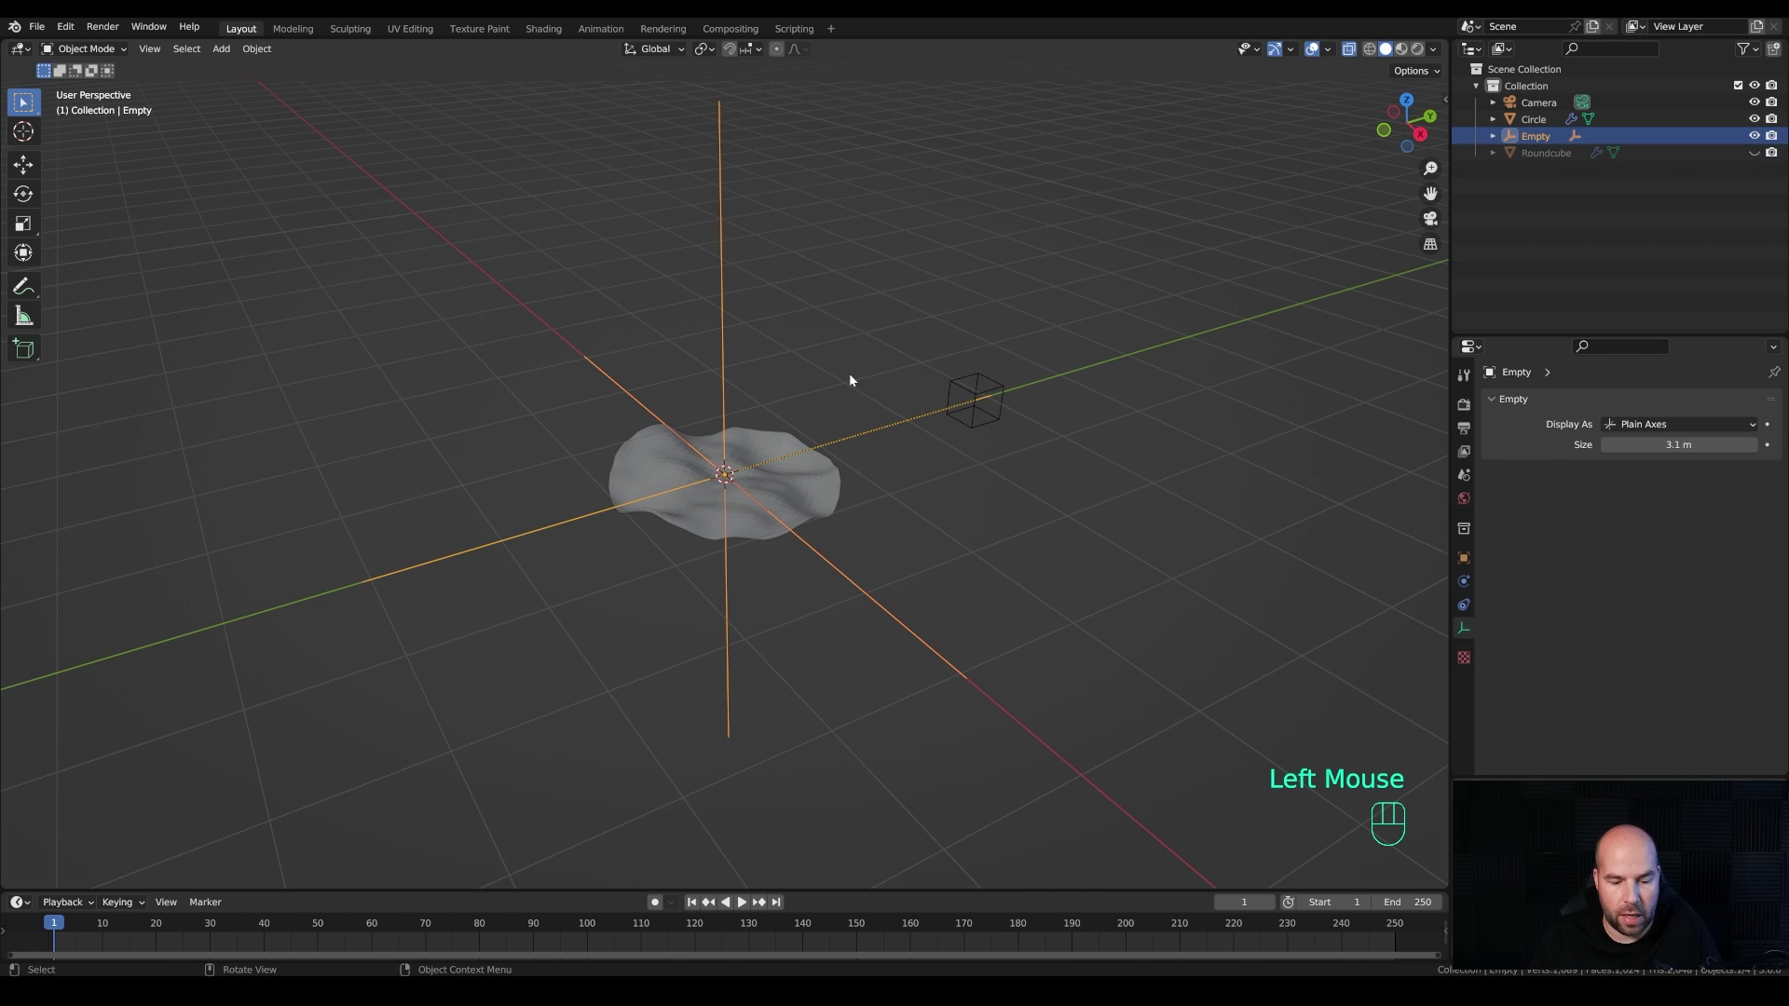
key(r)
key(Escape)
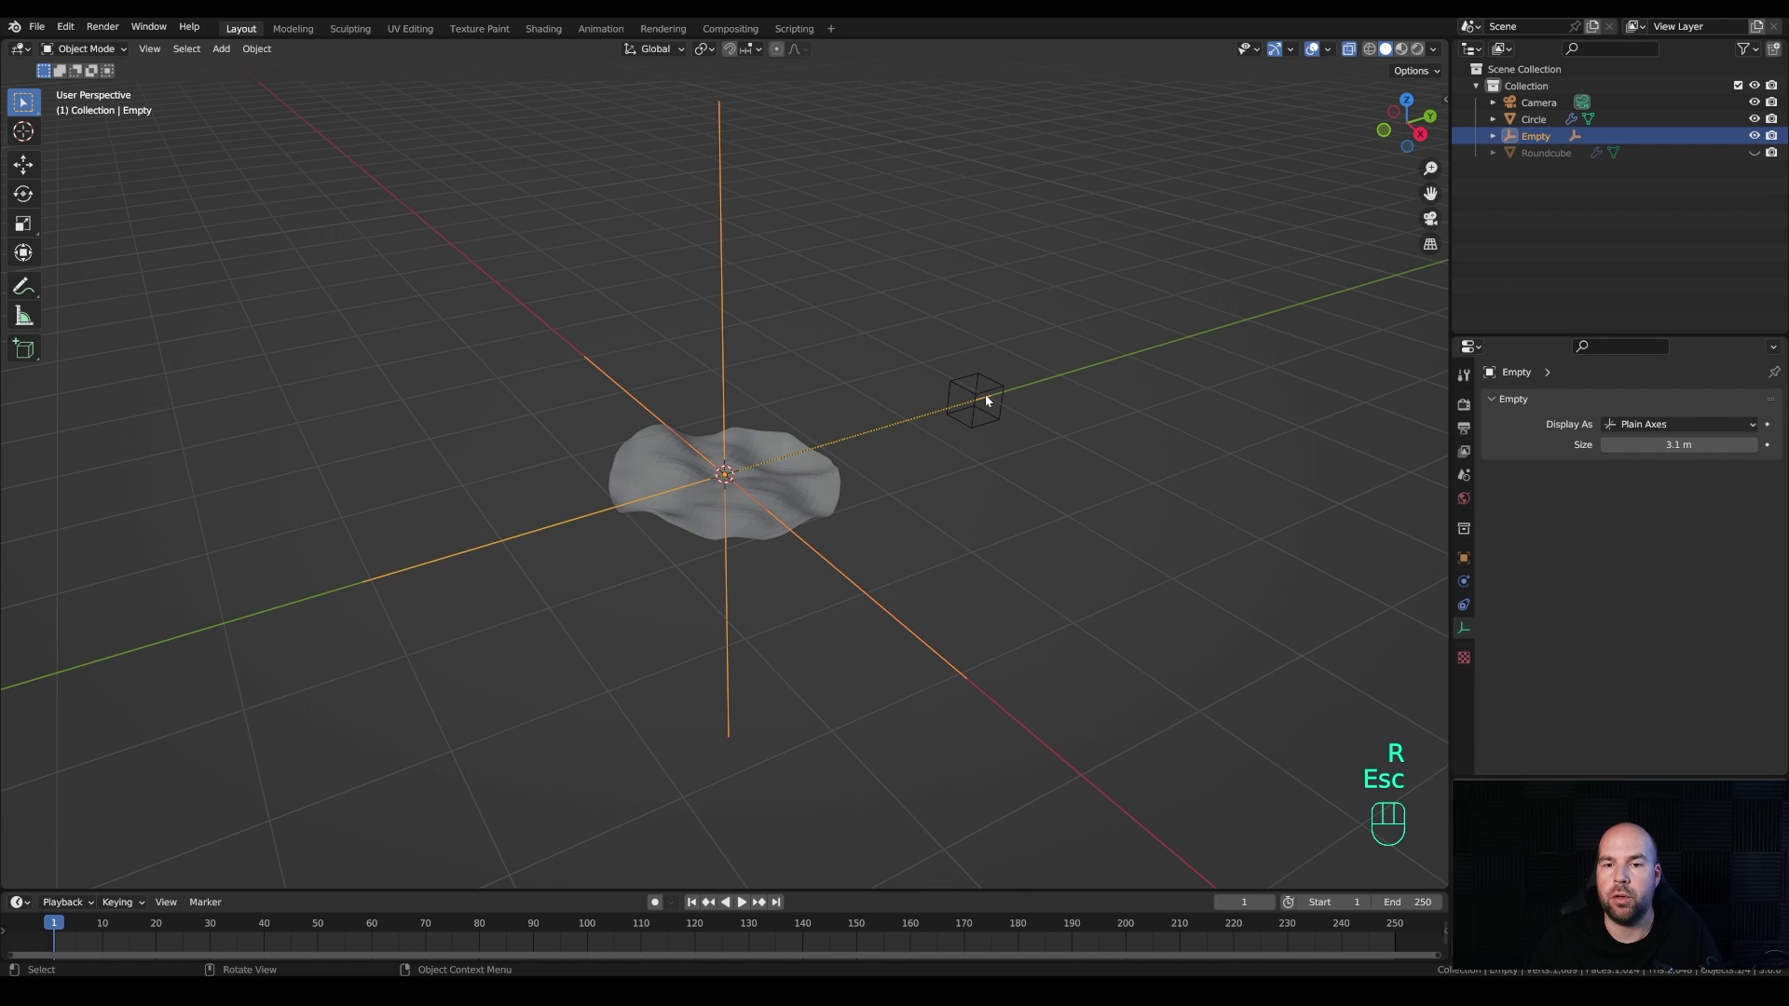
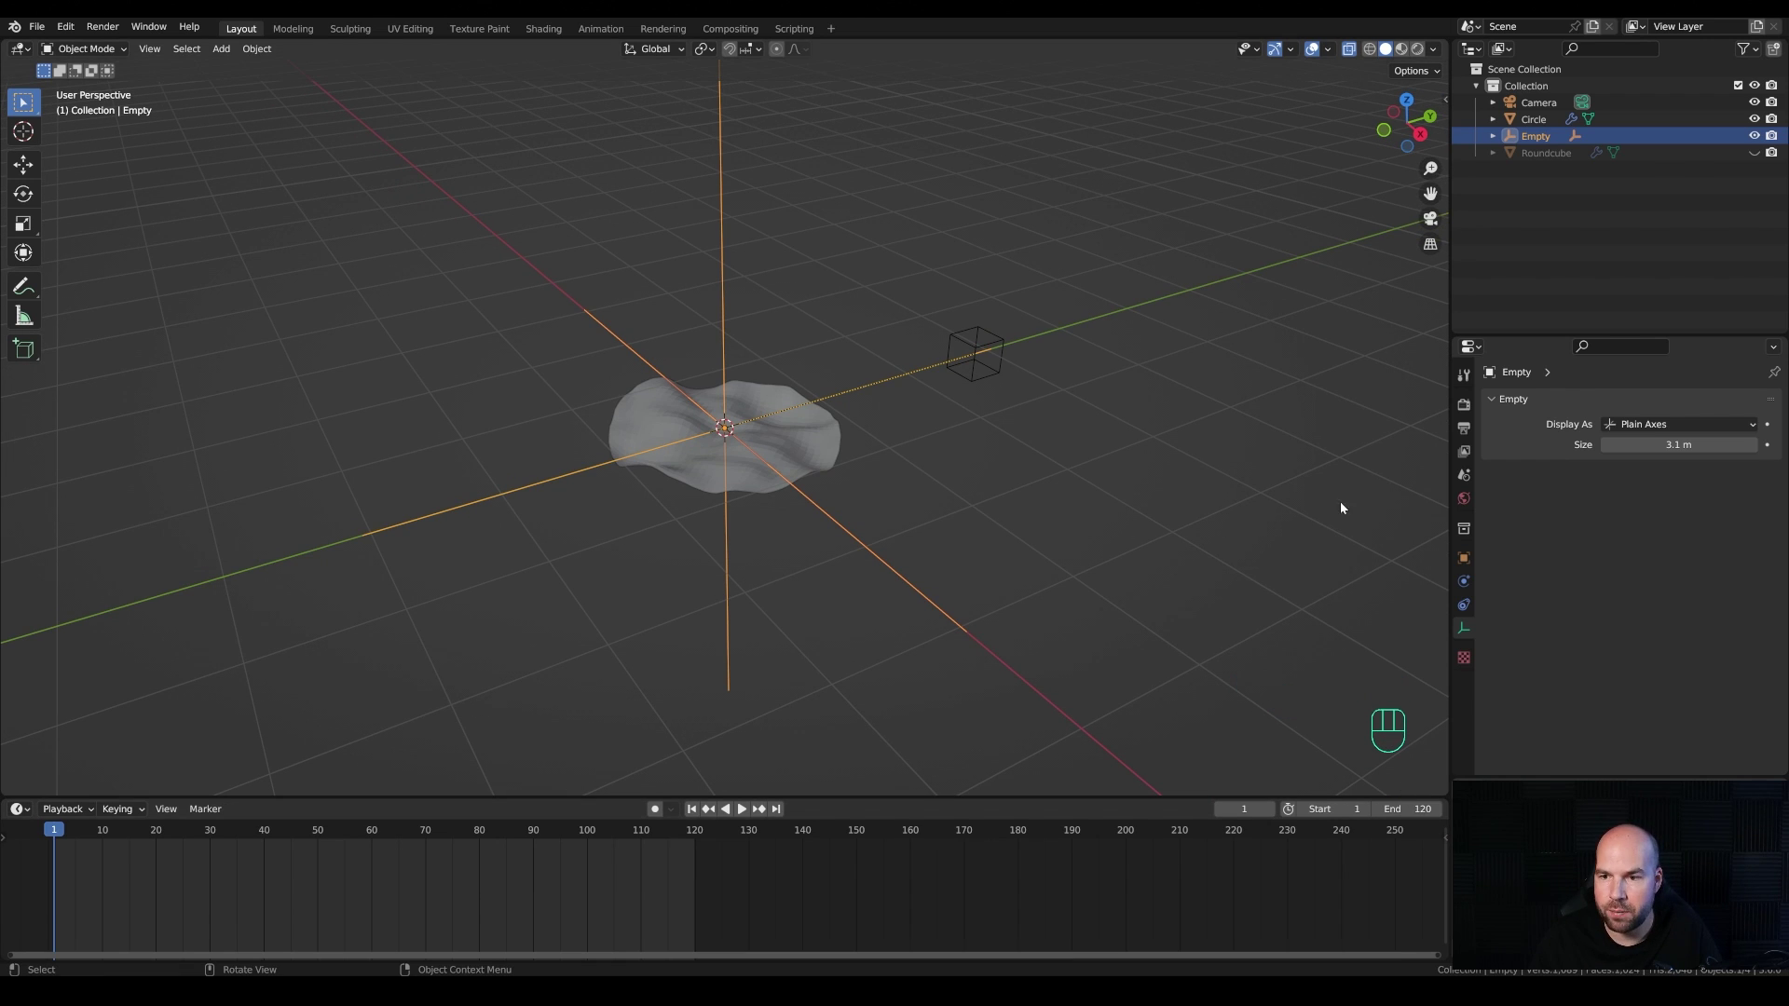
Step: Set the Displace texture coordinates to Object driven by the Empty, with strength 1
click(1469, 430)
drag(1657, 556, 1658, 638)
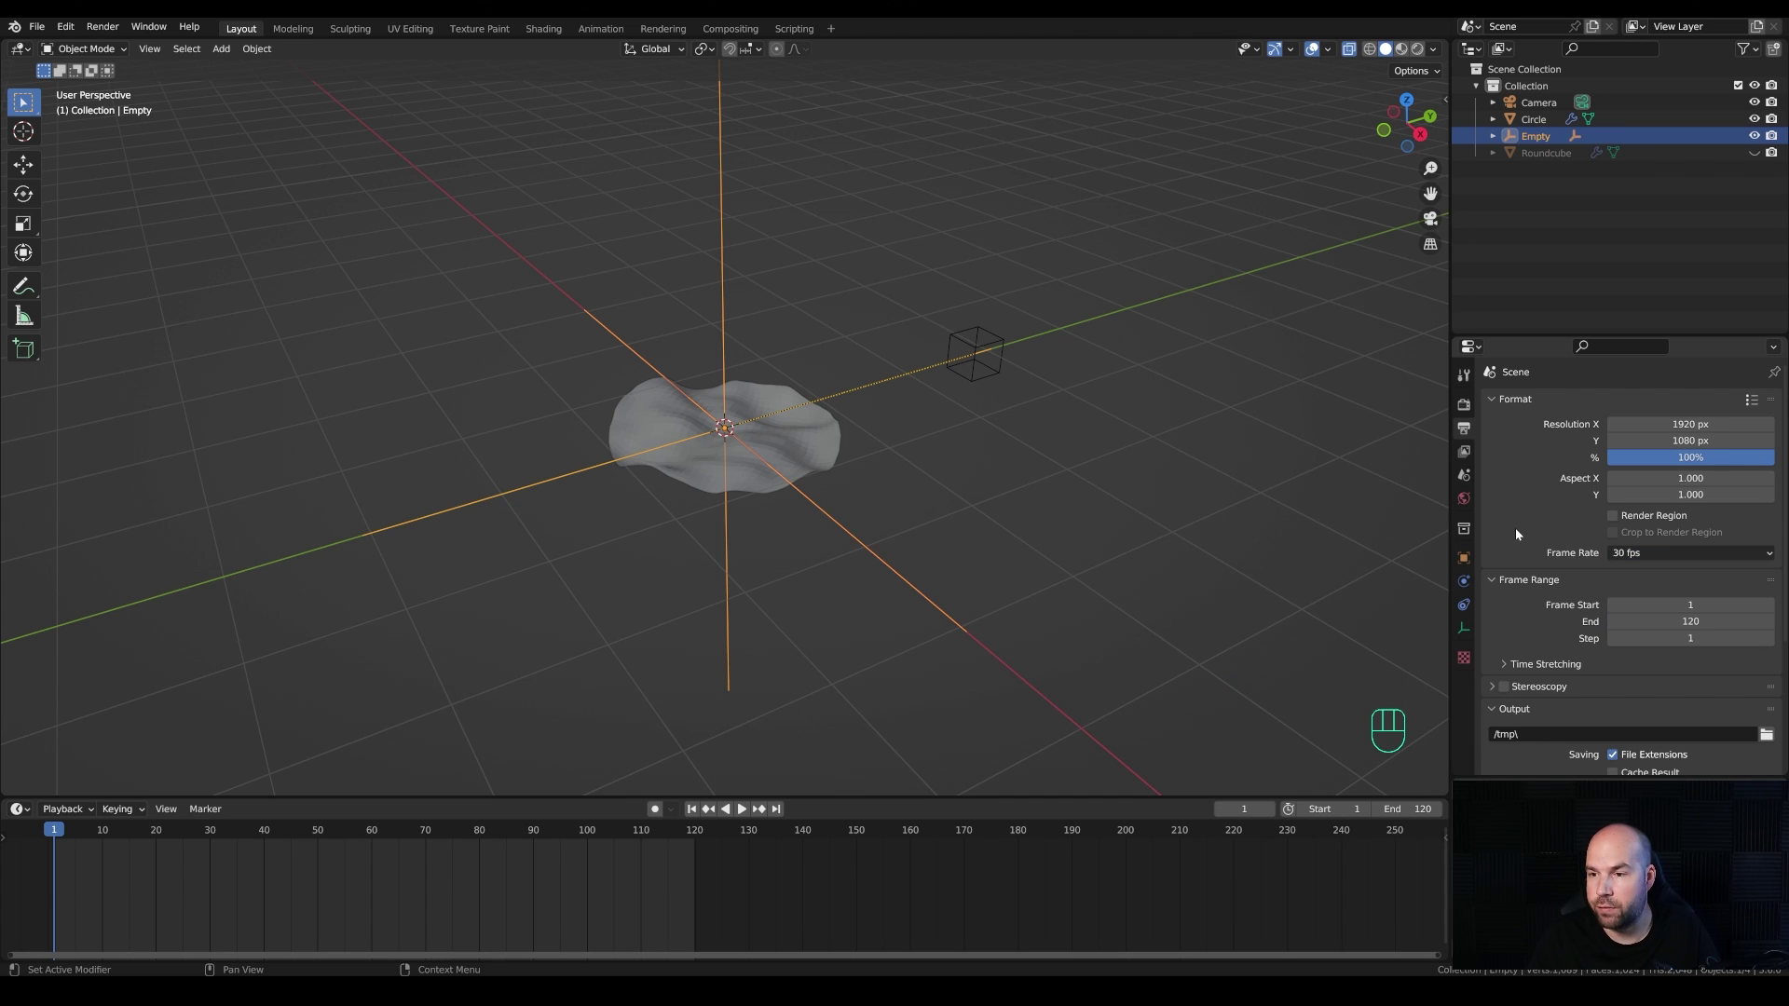
click(822, 451)
click(1469, 590)
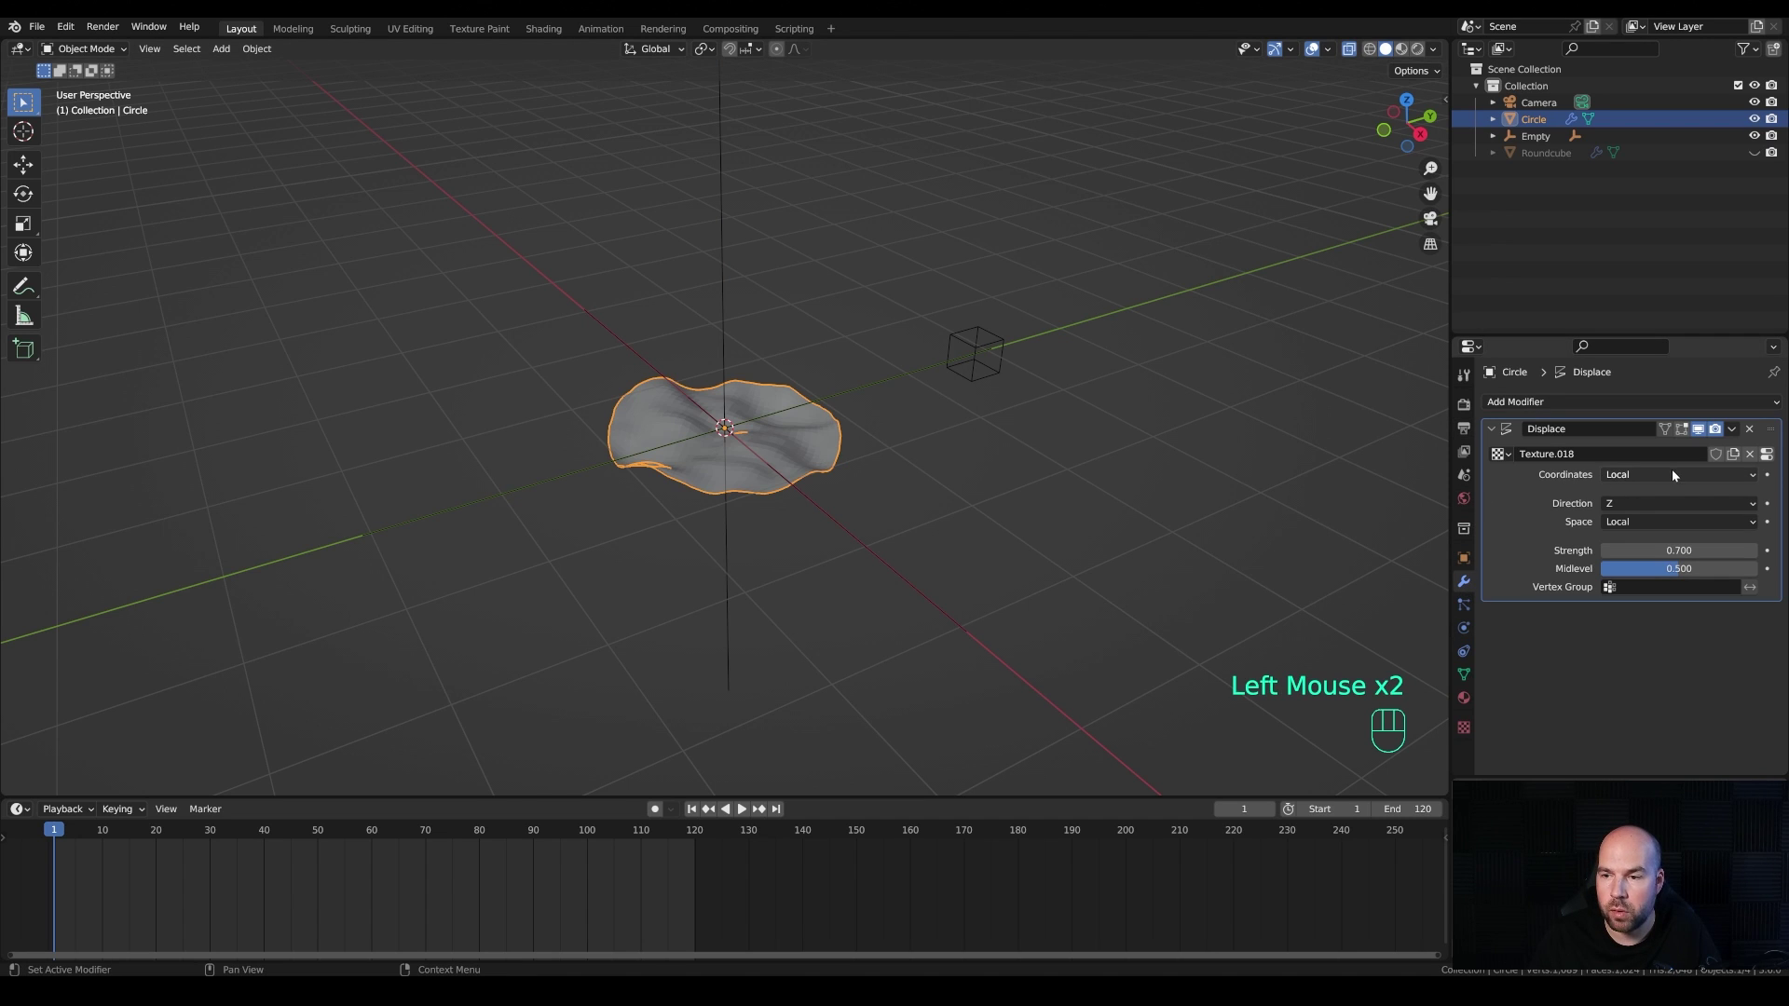
drag(1654, 477, 1644, 537)
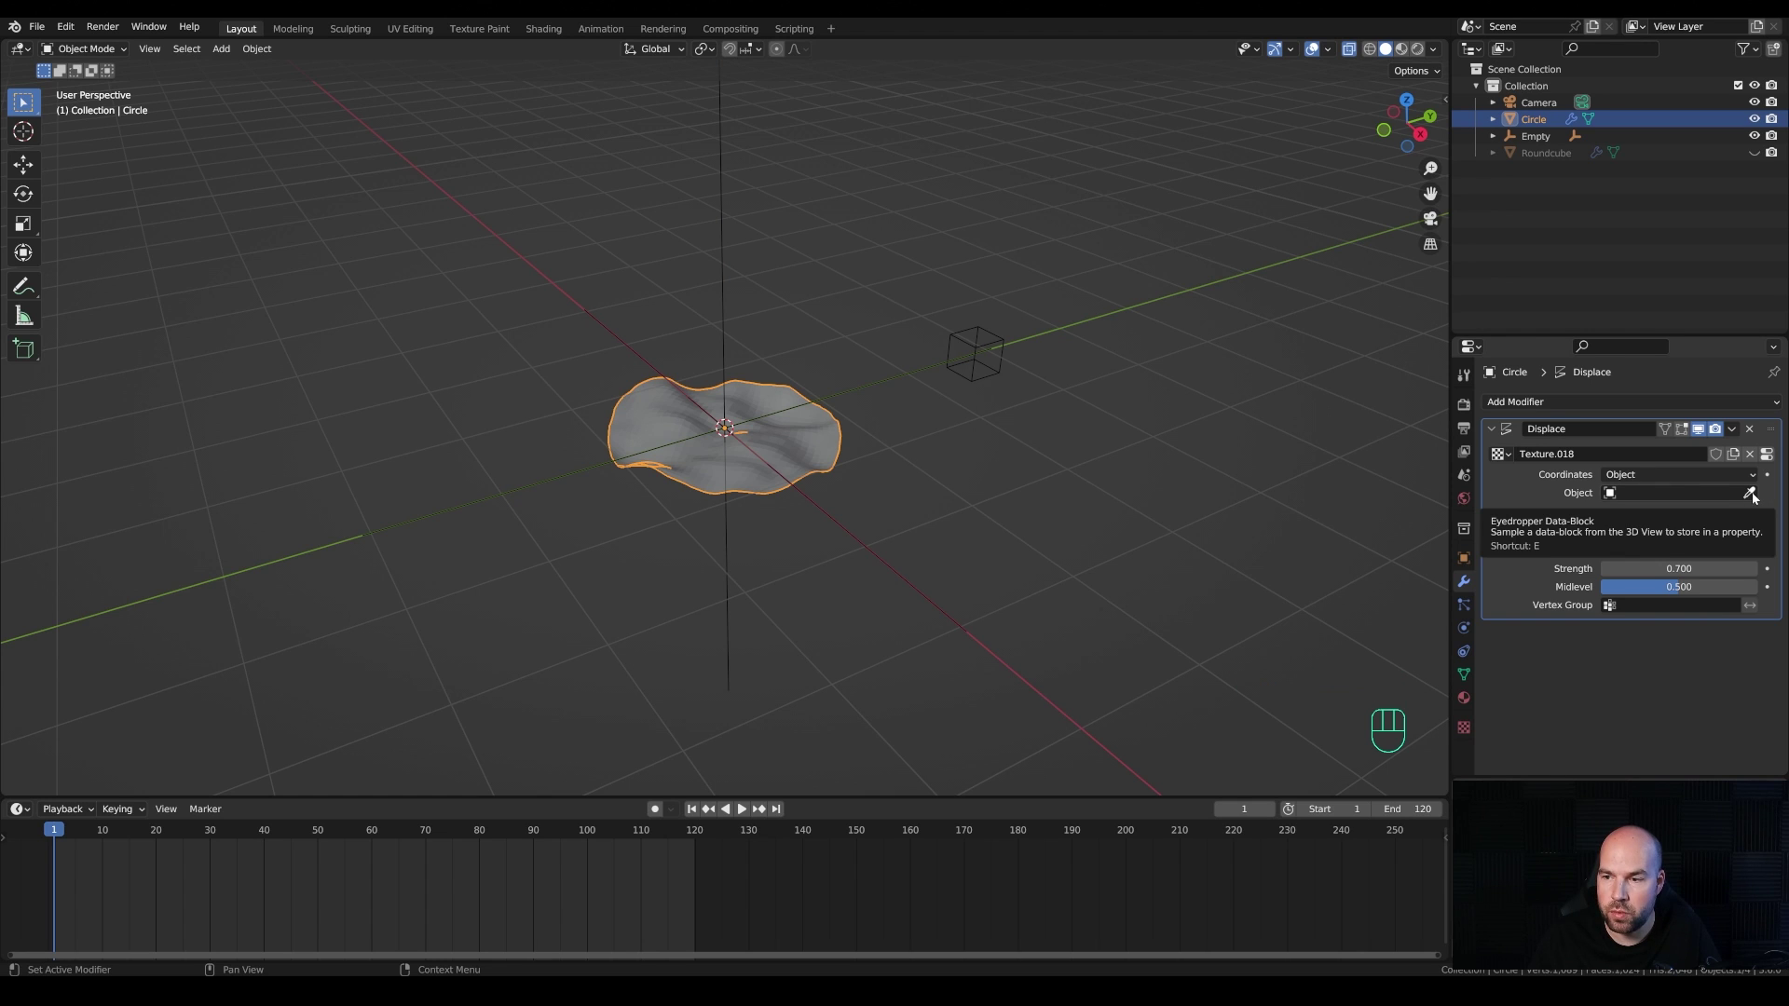
click(1757, 496)
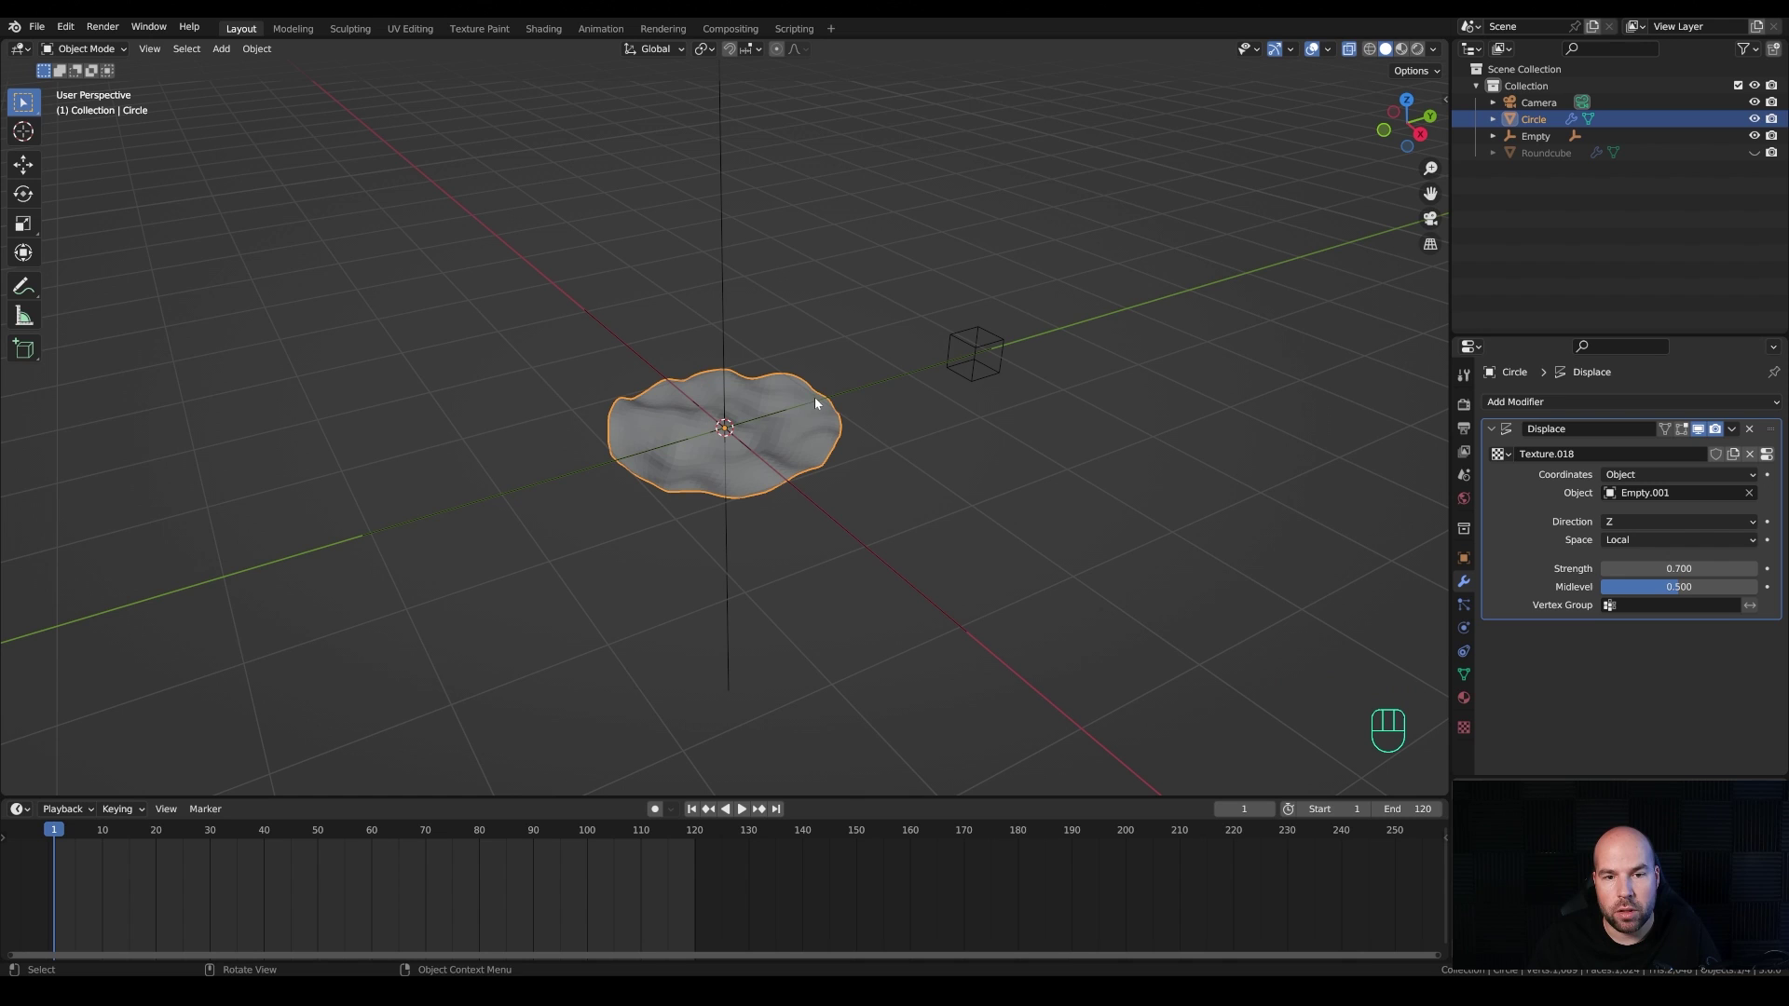
click(728, 325)
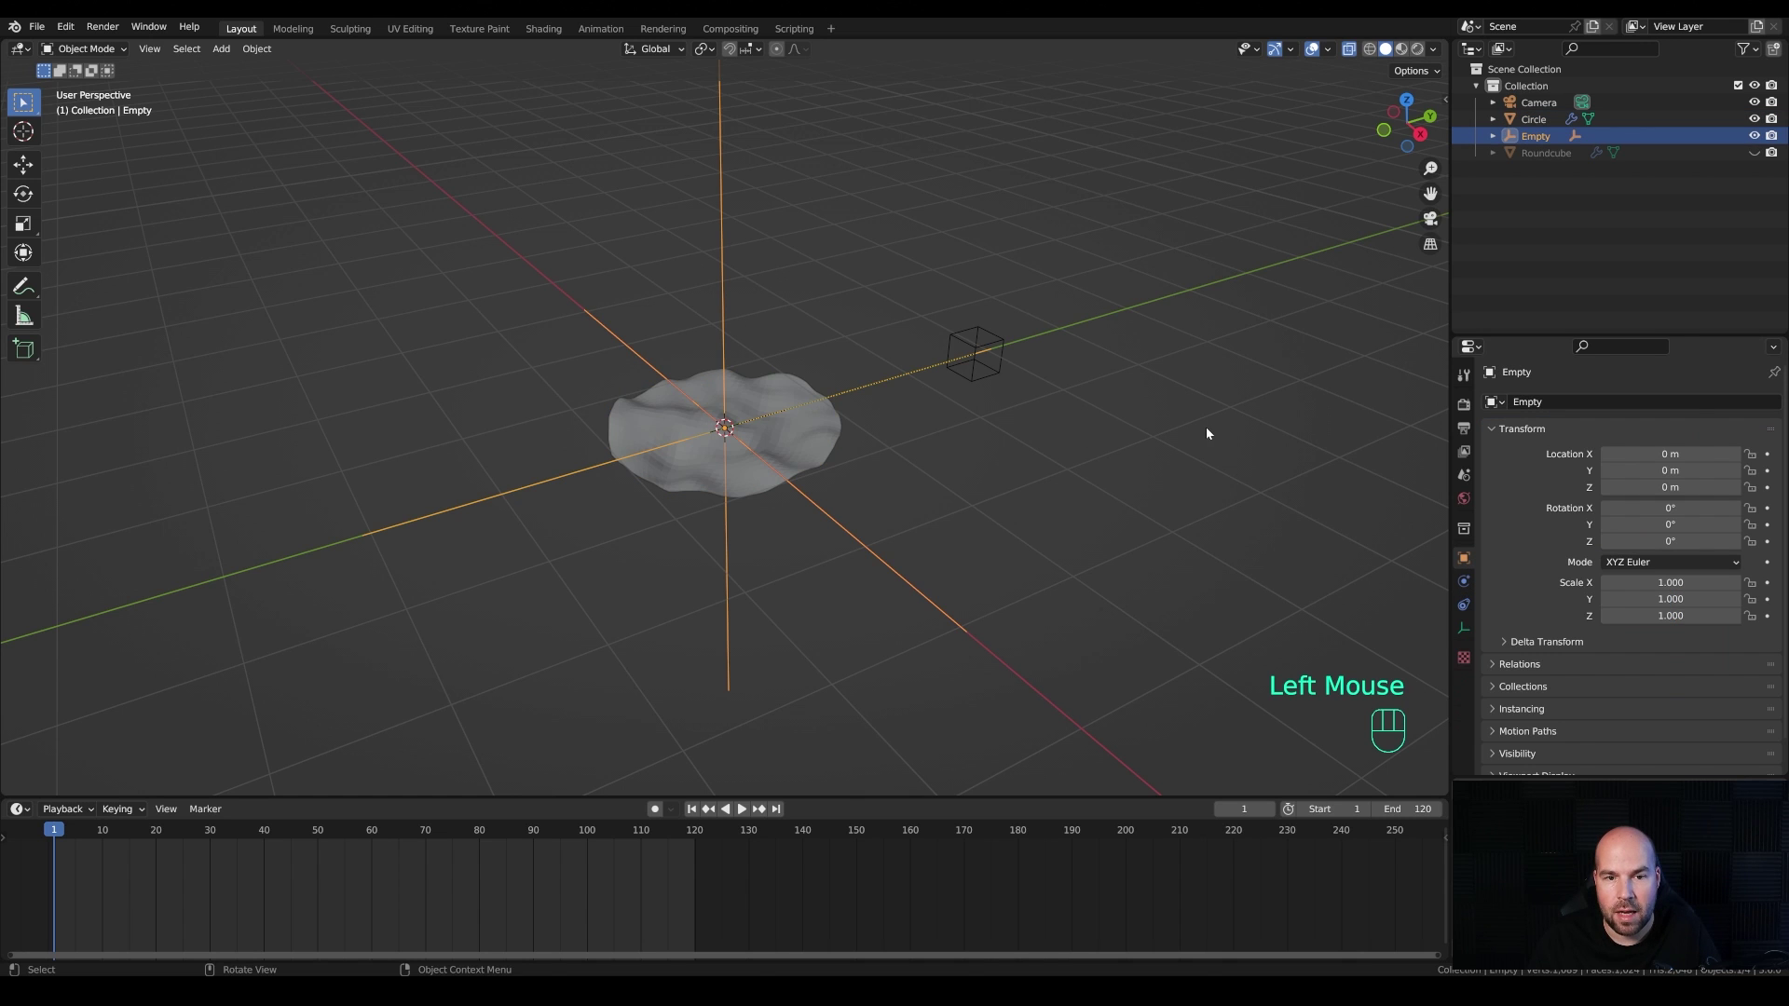
Step: Scale the Empty to about 1.21, checking that moving and rotating it reshapes the ripples
key(s)
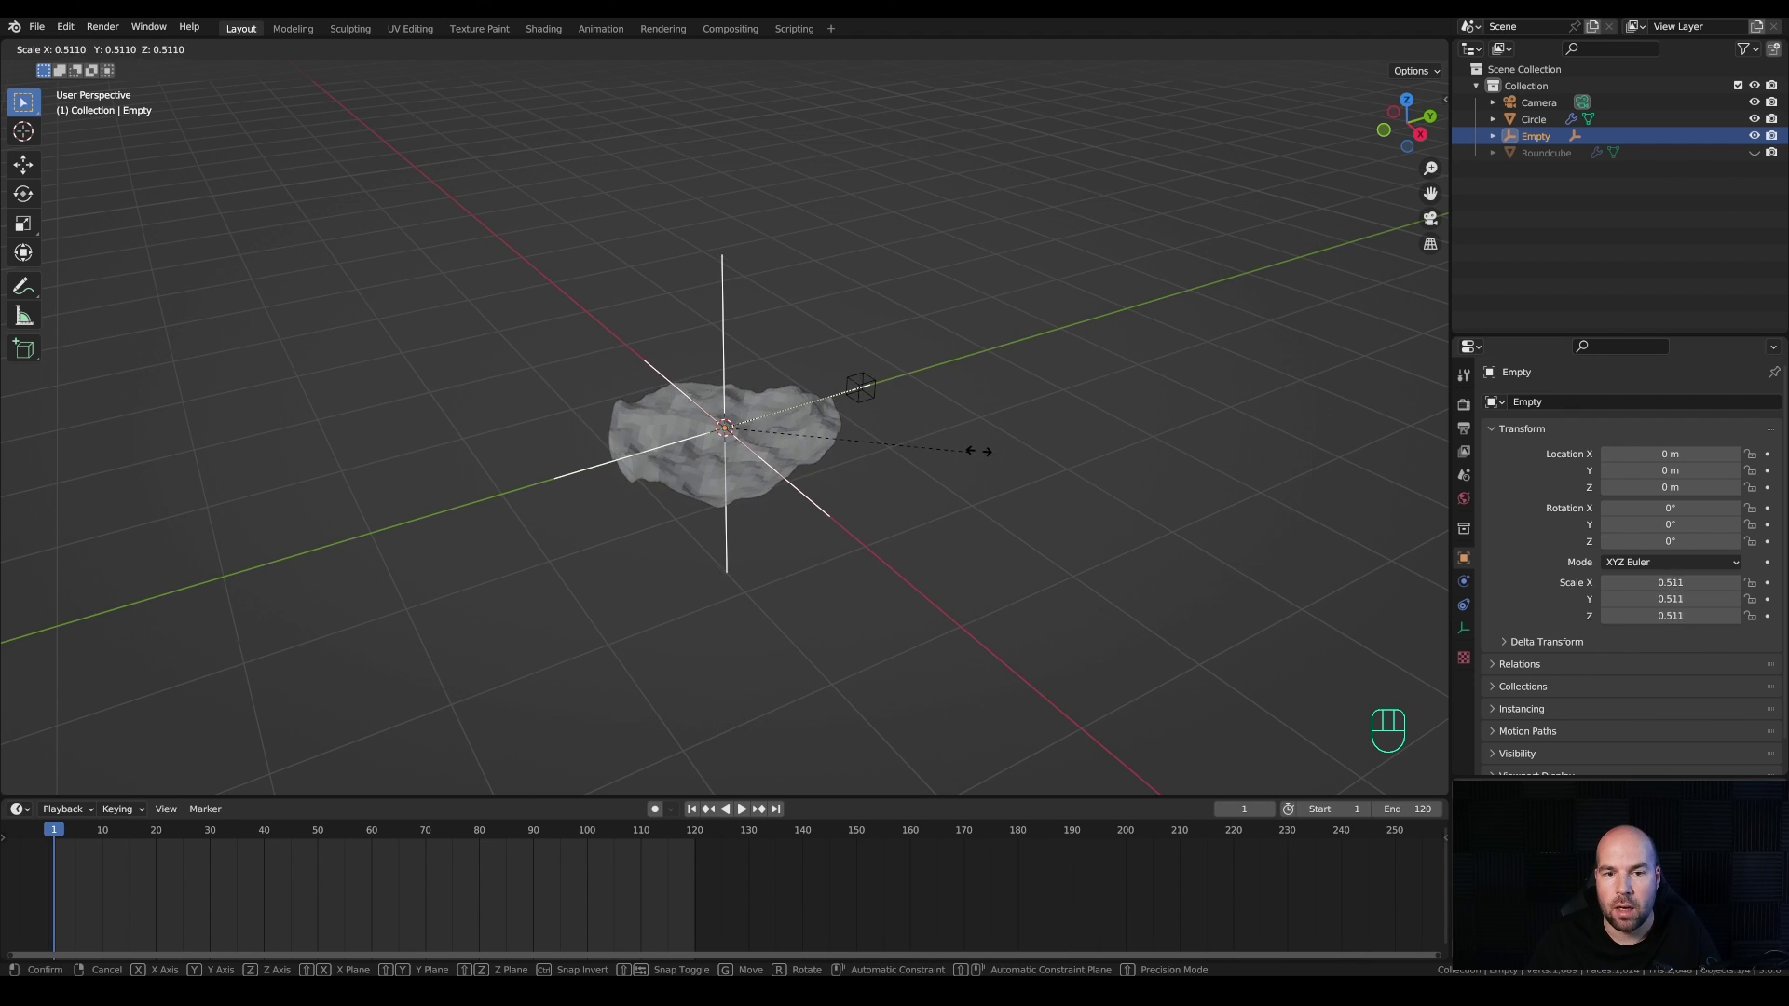
key(Escape)
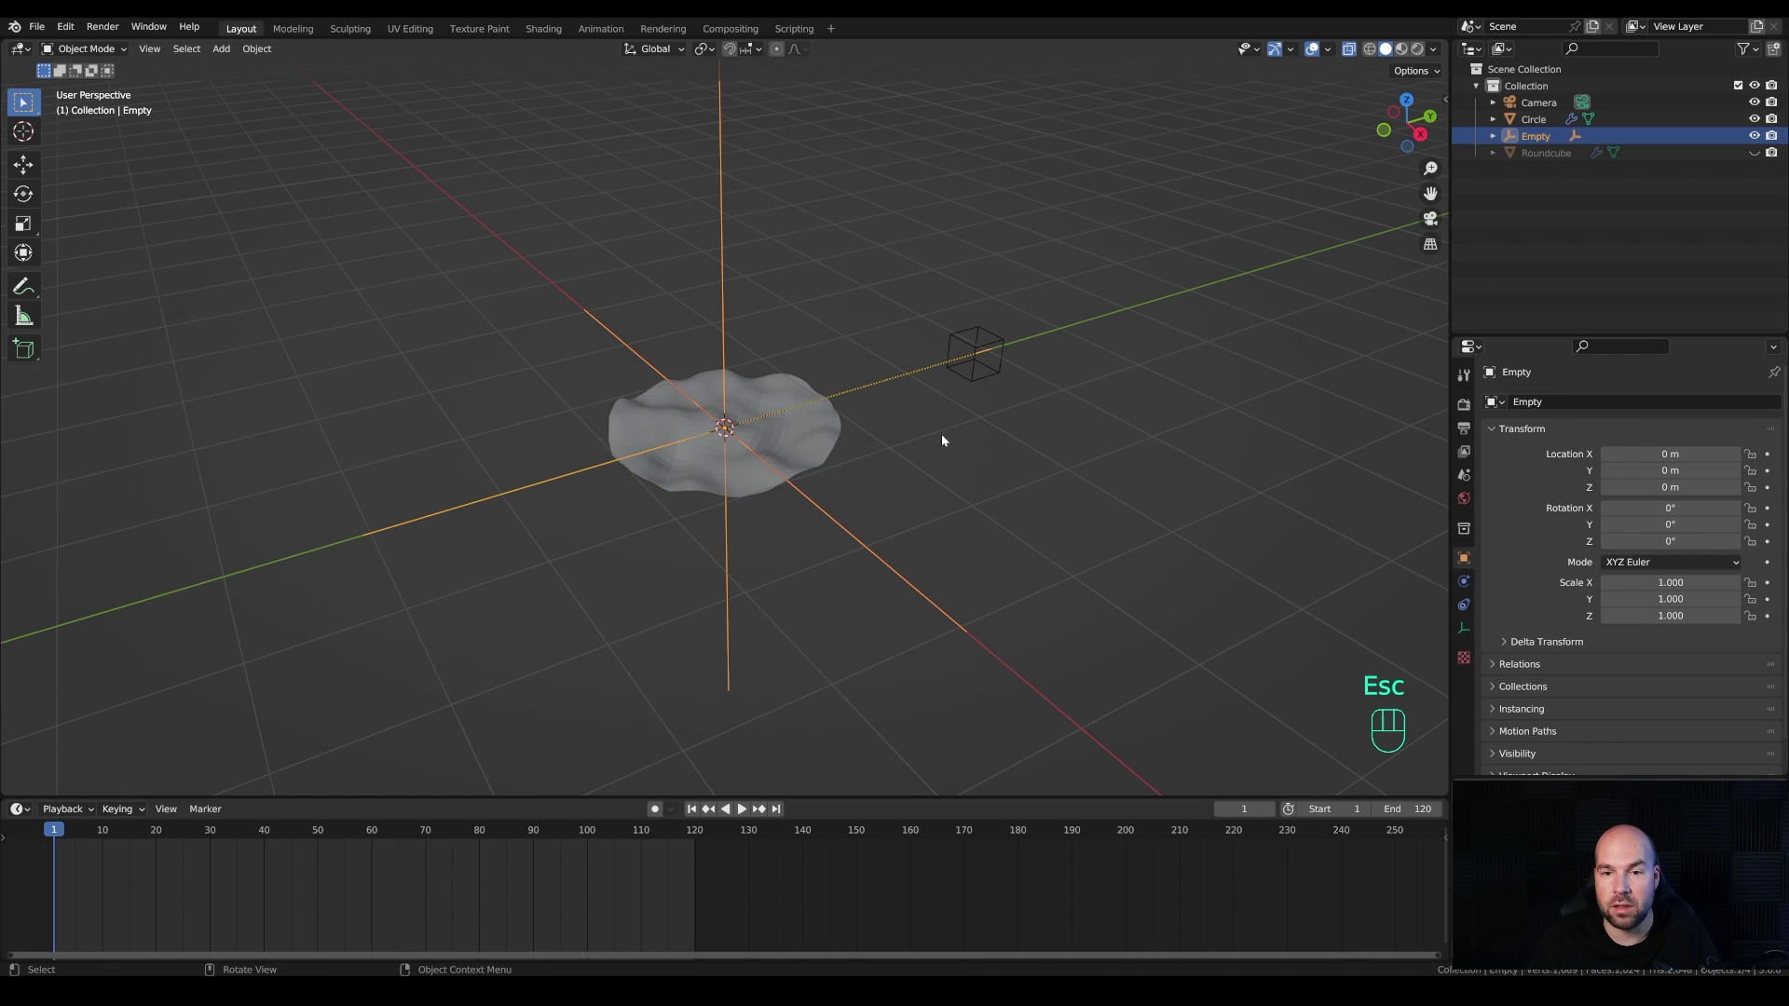
key(s)
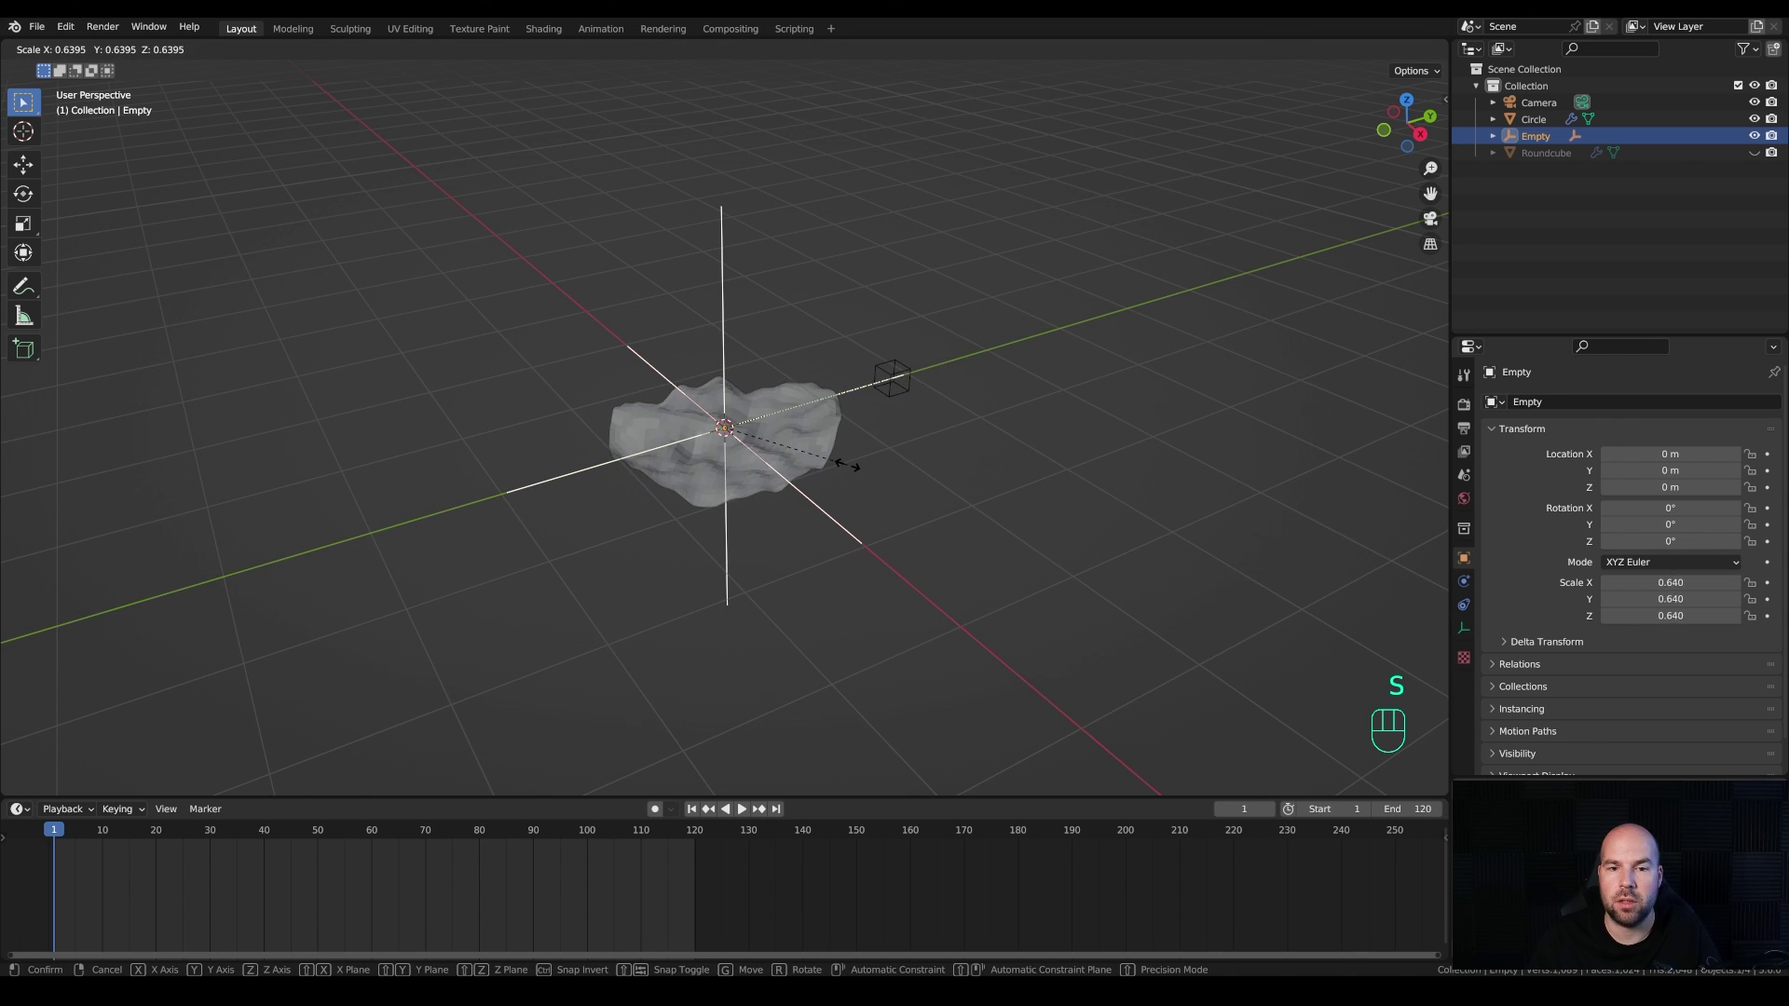
key(Escape)
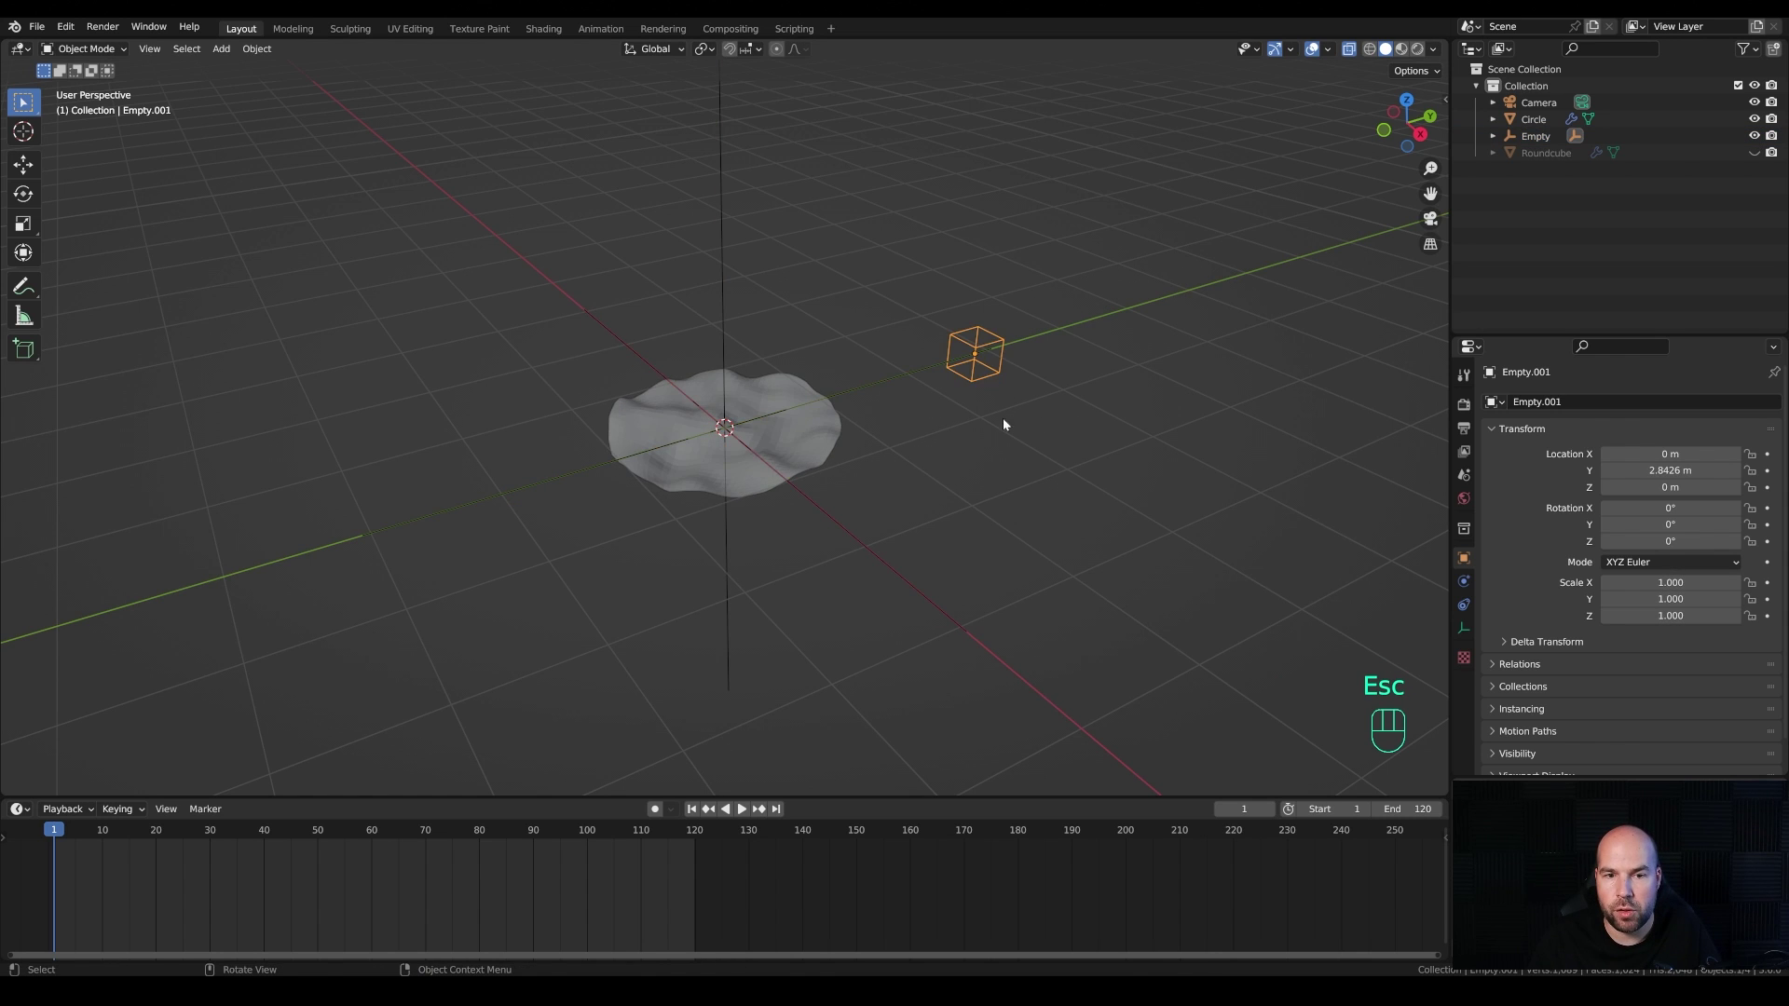
key(g)
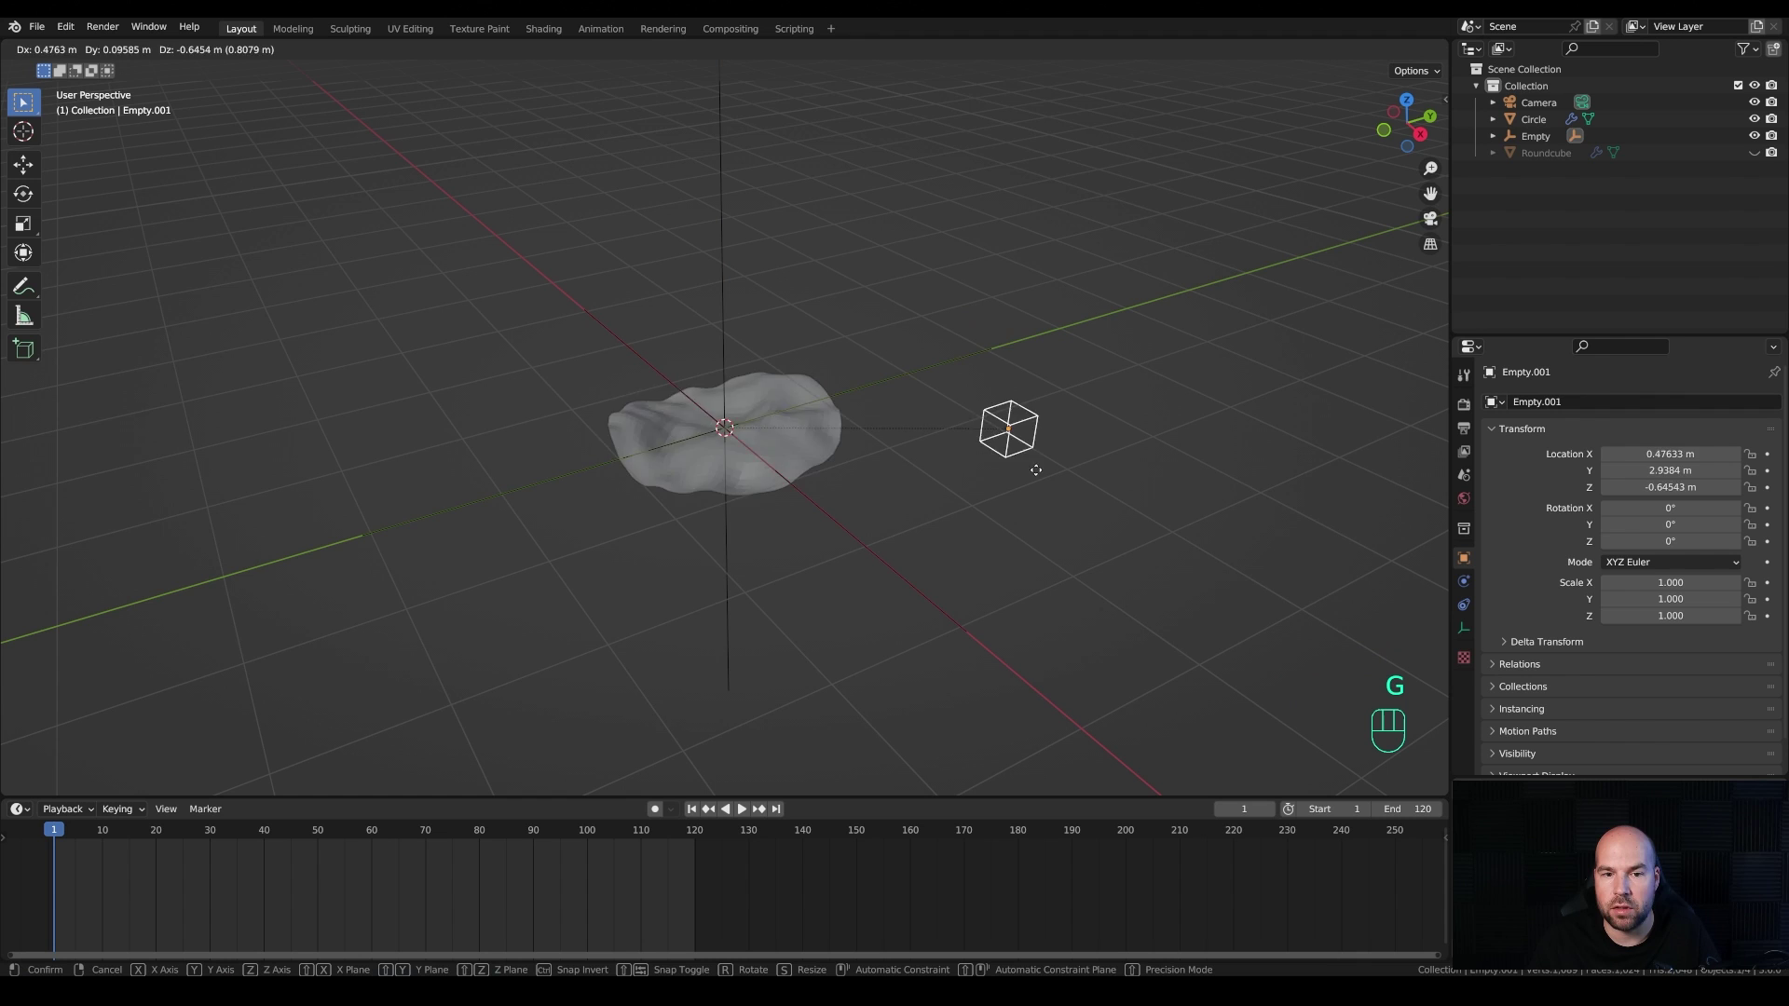
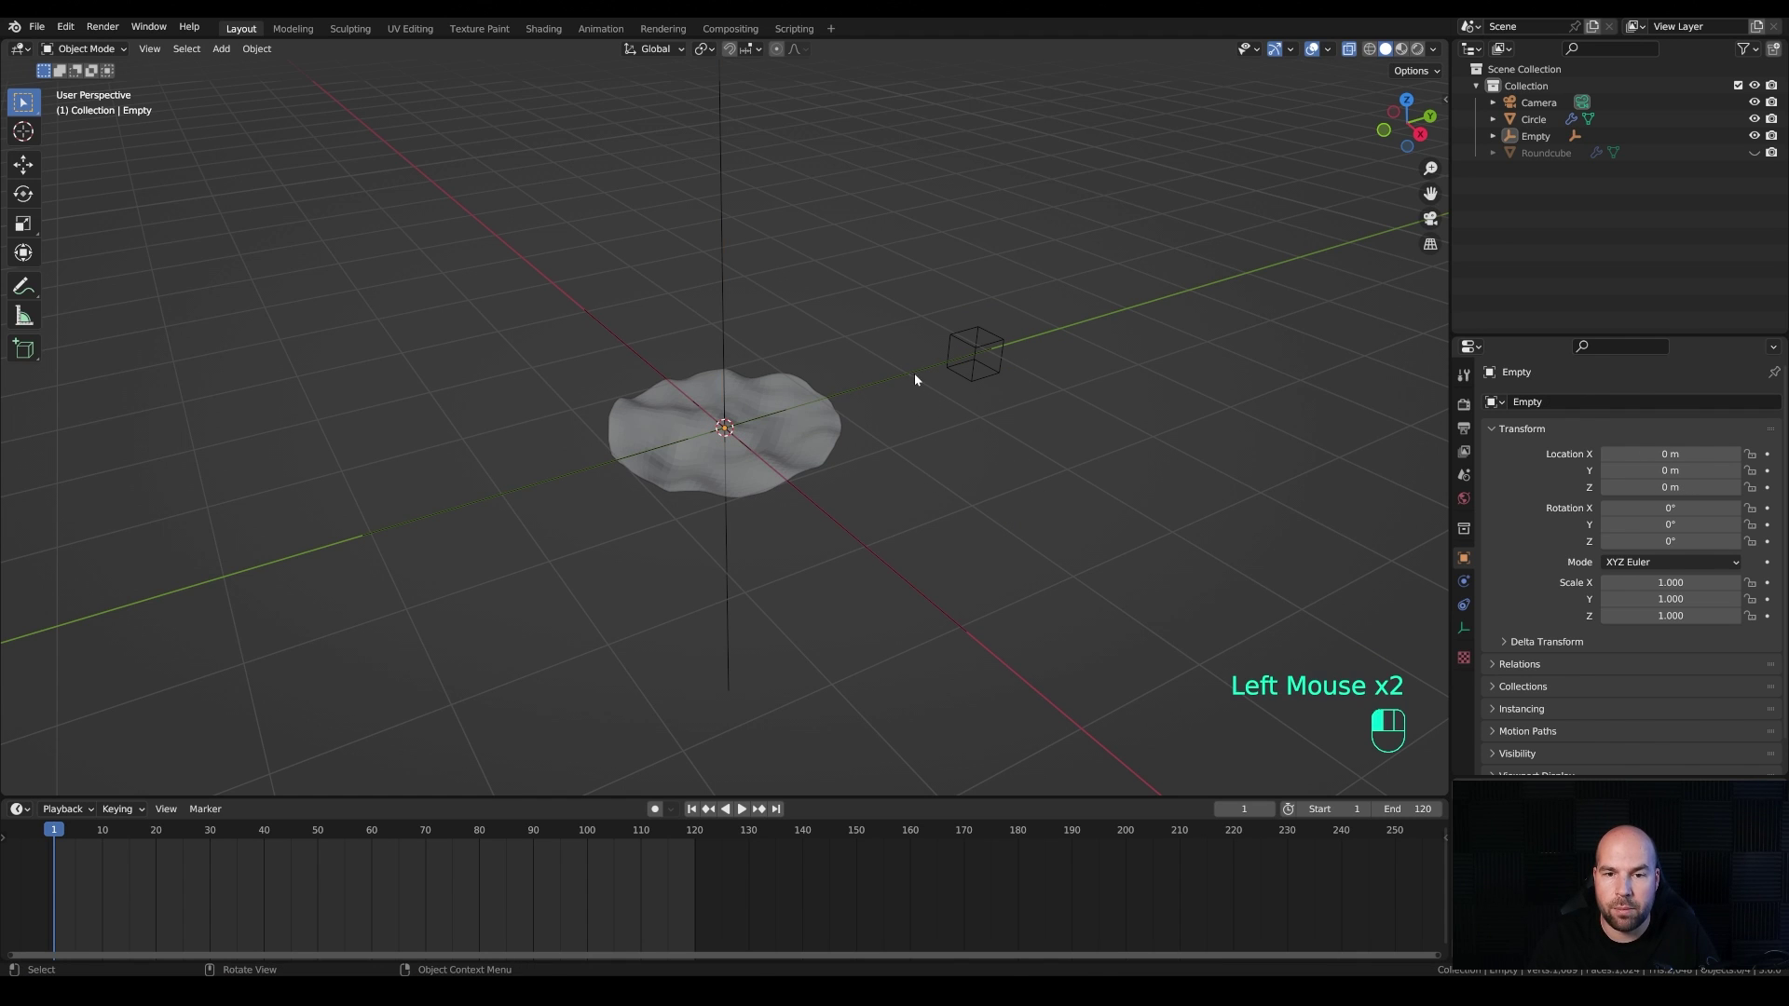
key(r)
key(x)
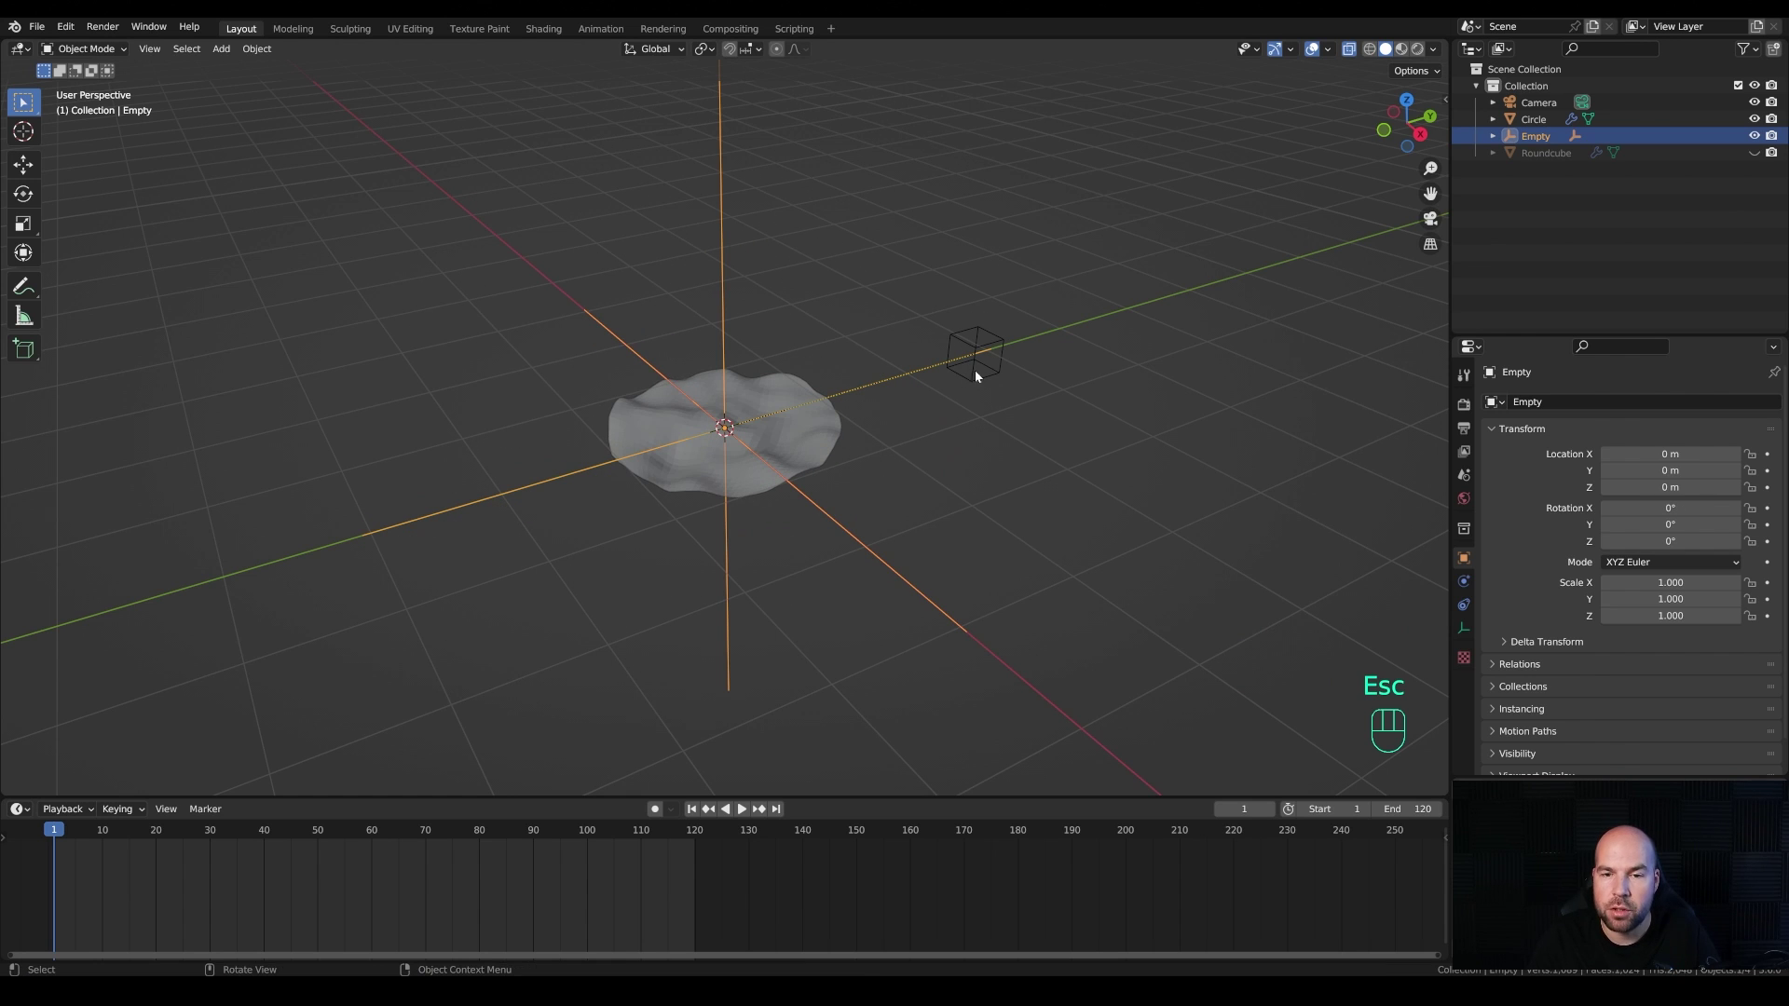
key(Escape)
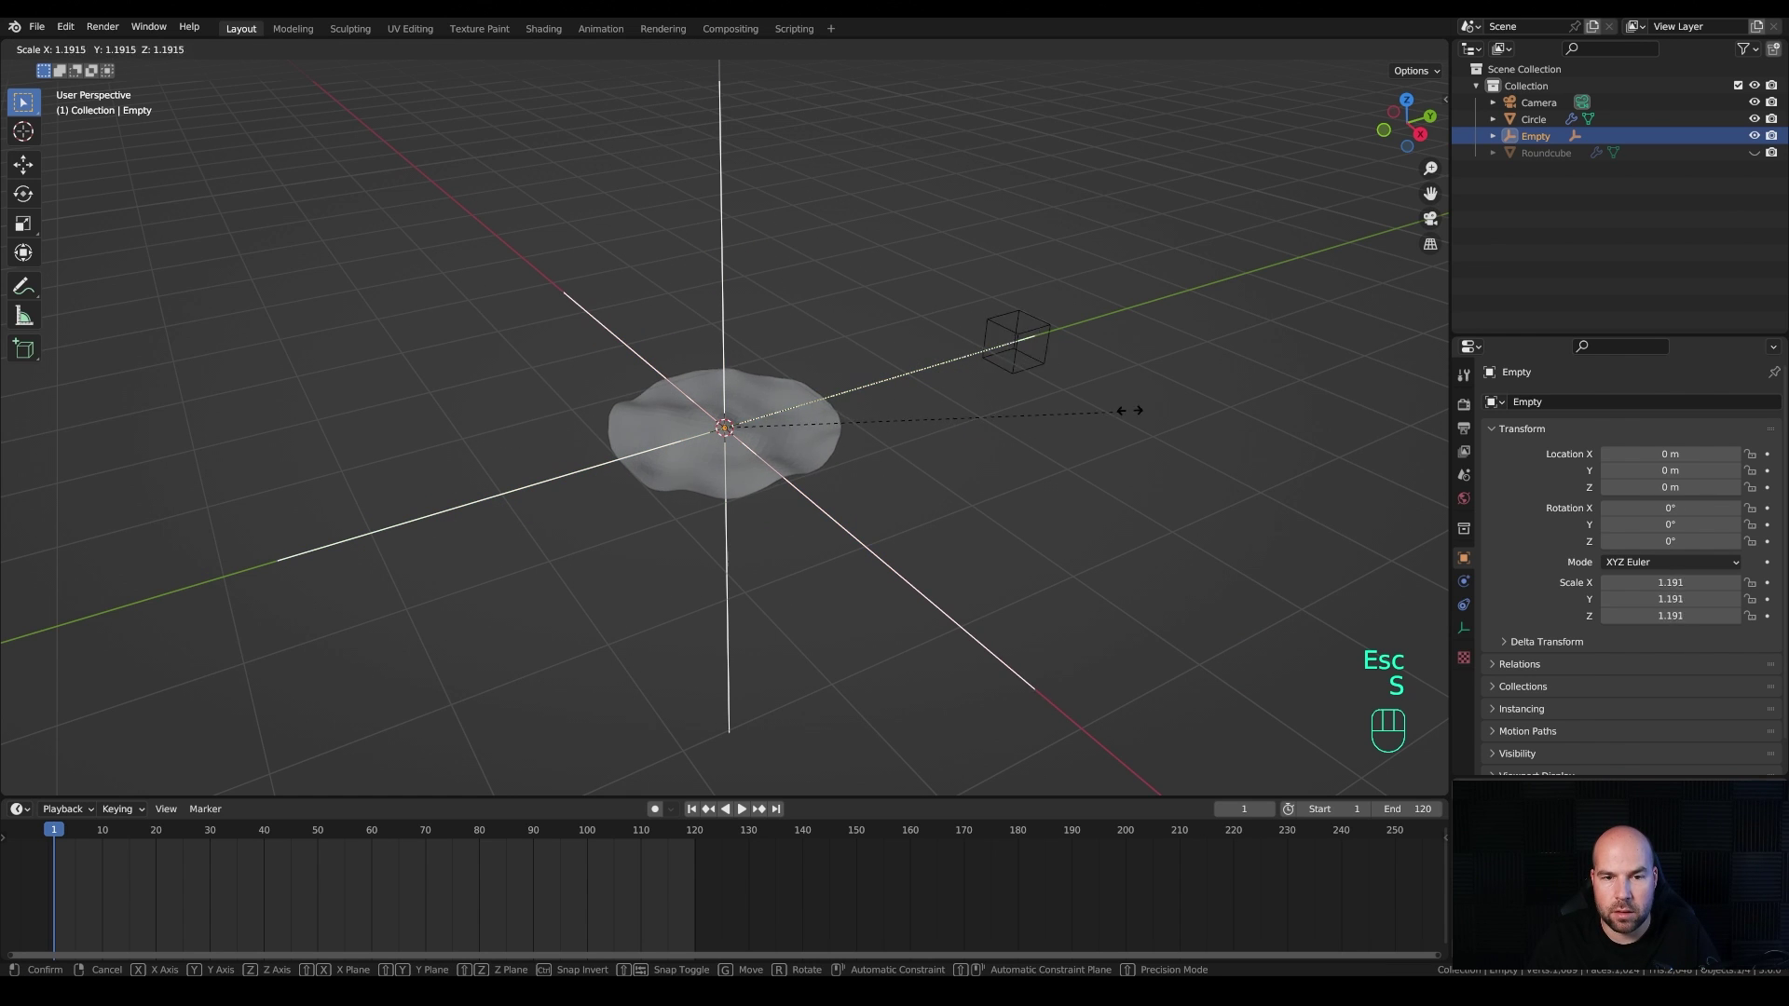
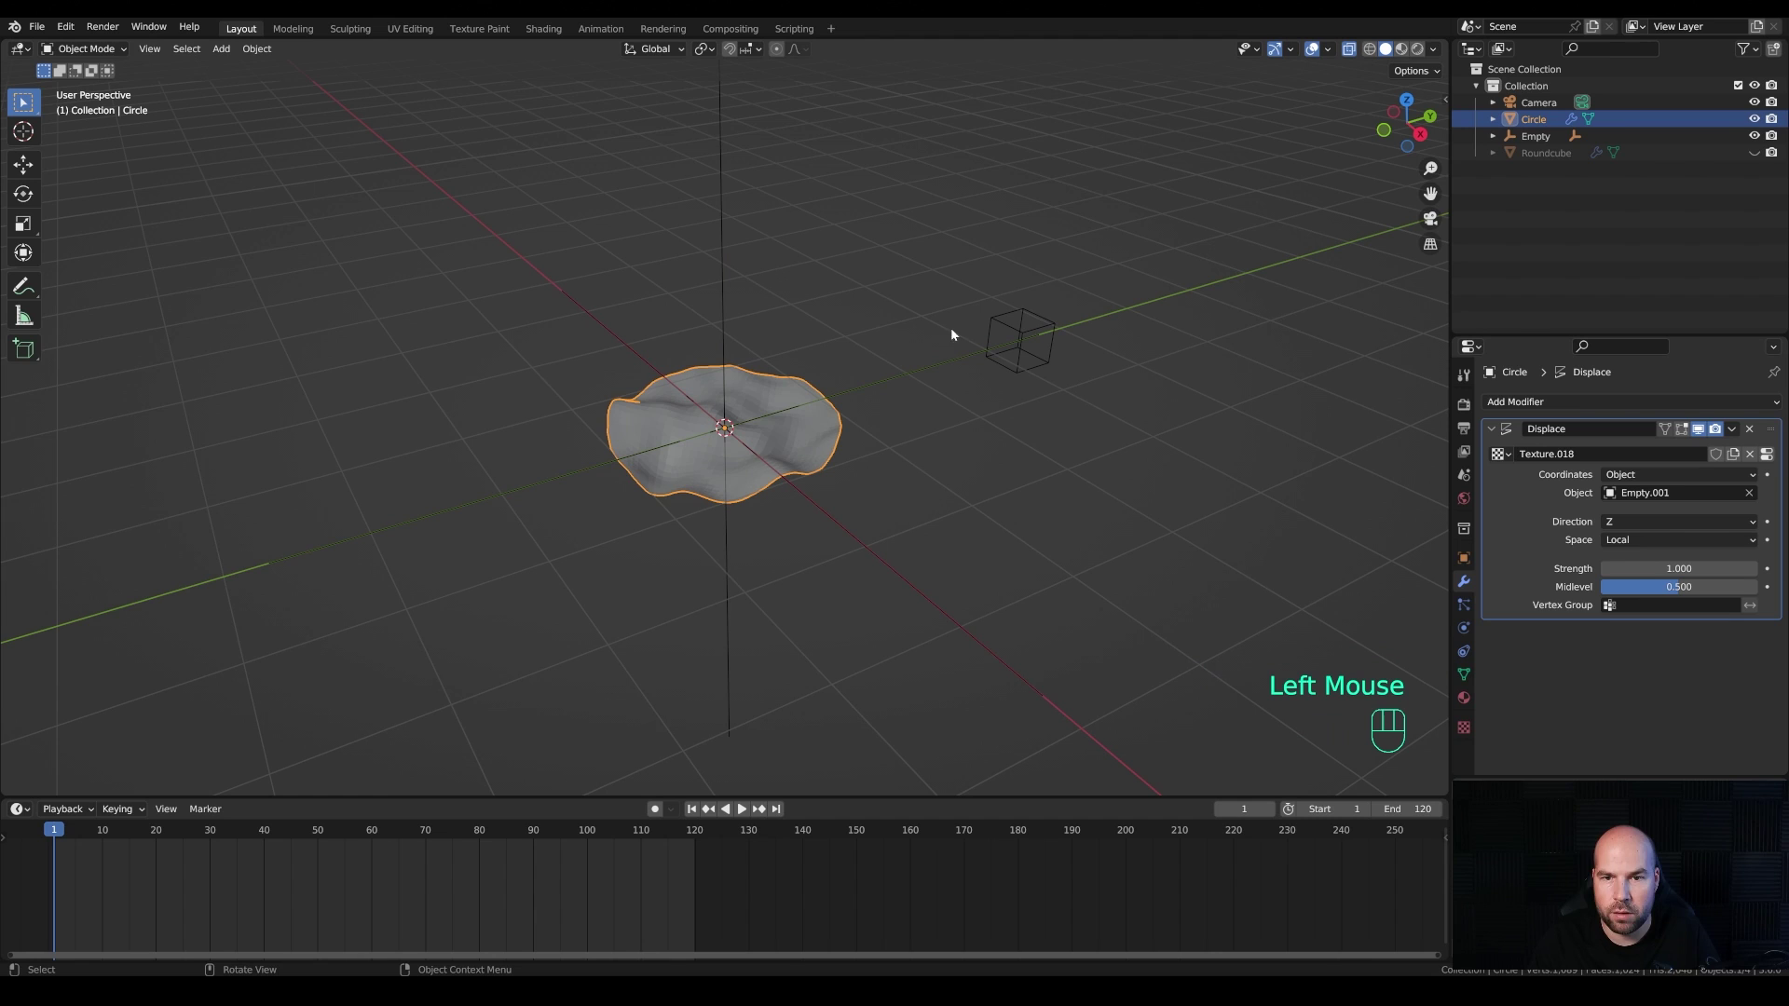
Step: Keyframe the Empty's X rotation 0° at frame 1 and 360° at frame 120 with linear interpolation
click(727, 305)
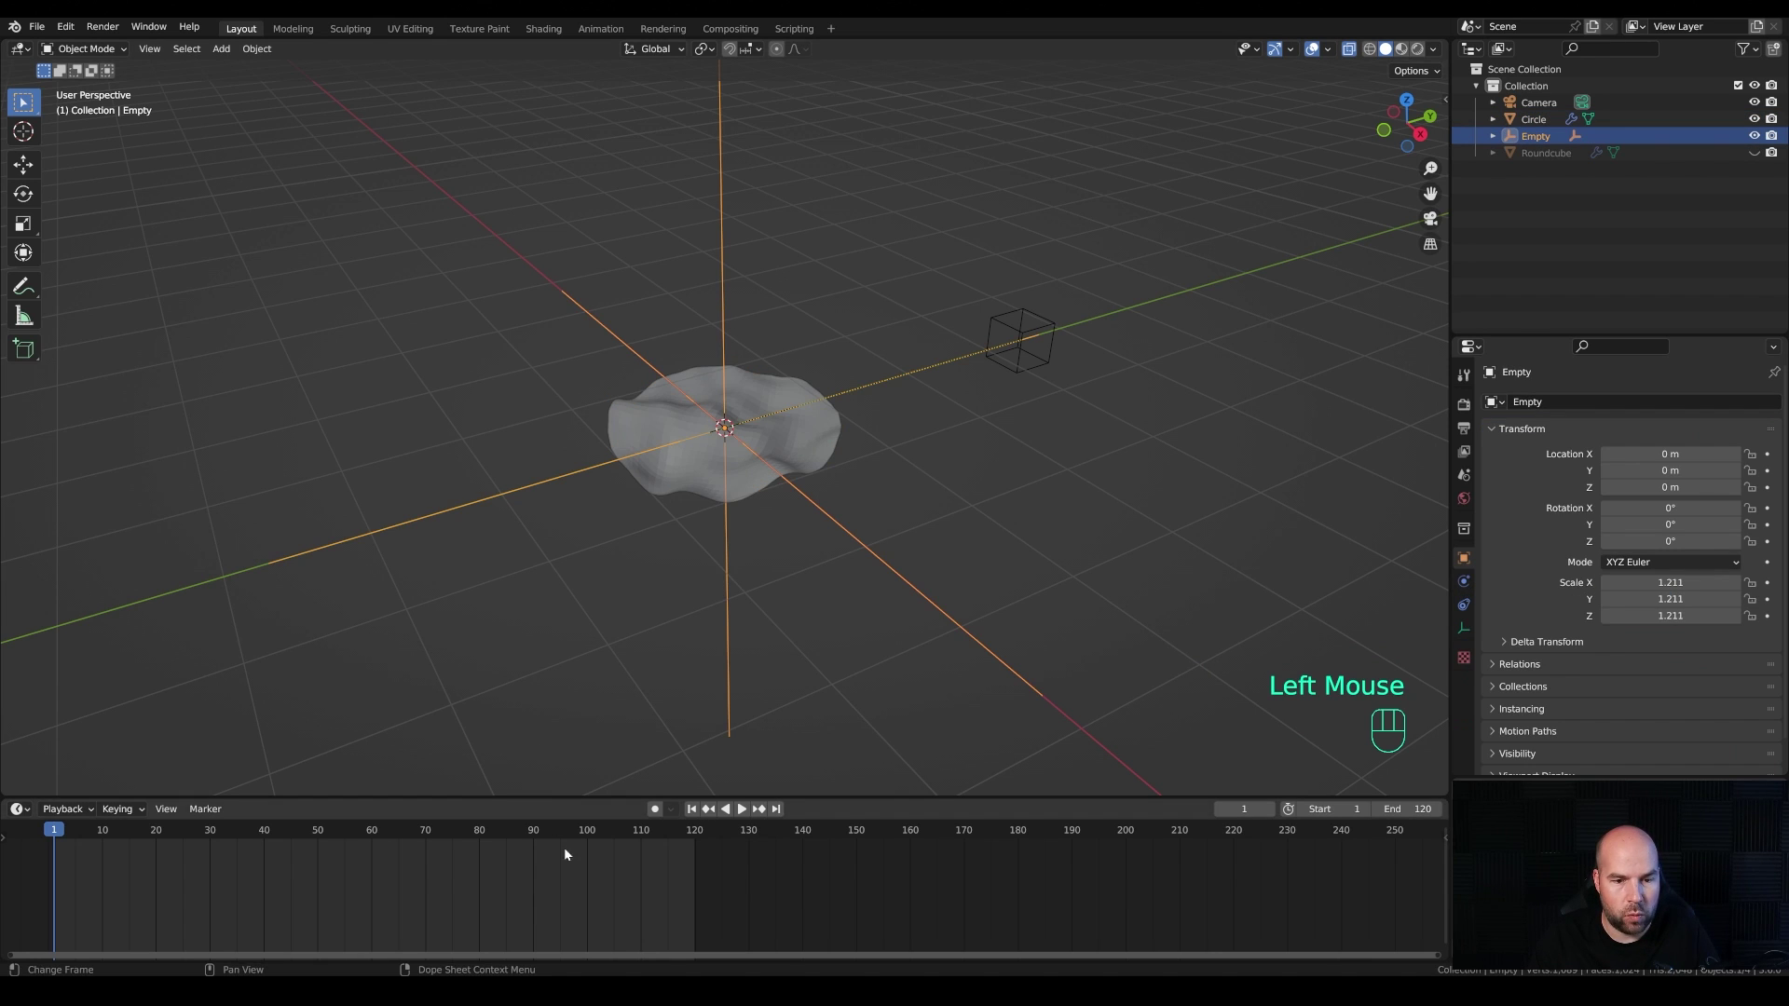
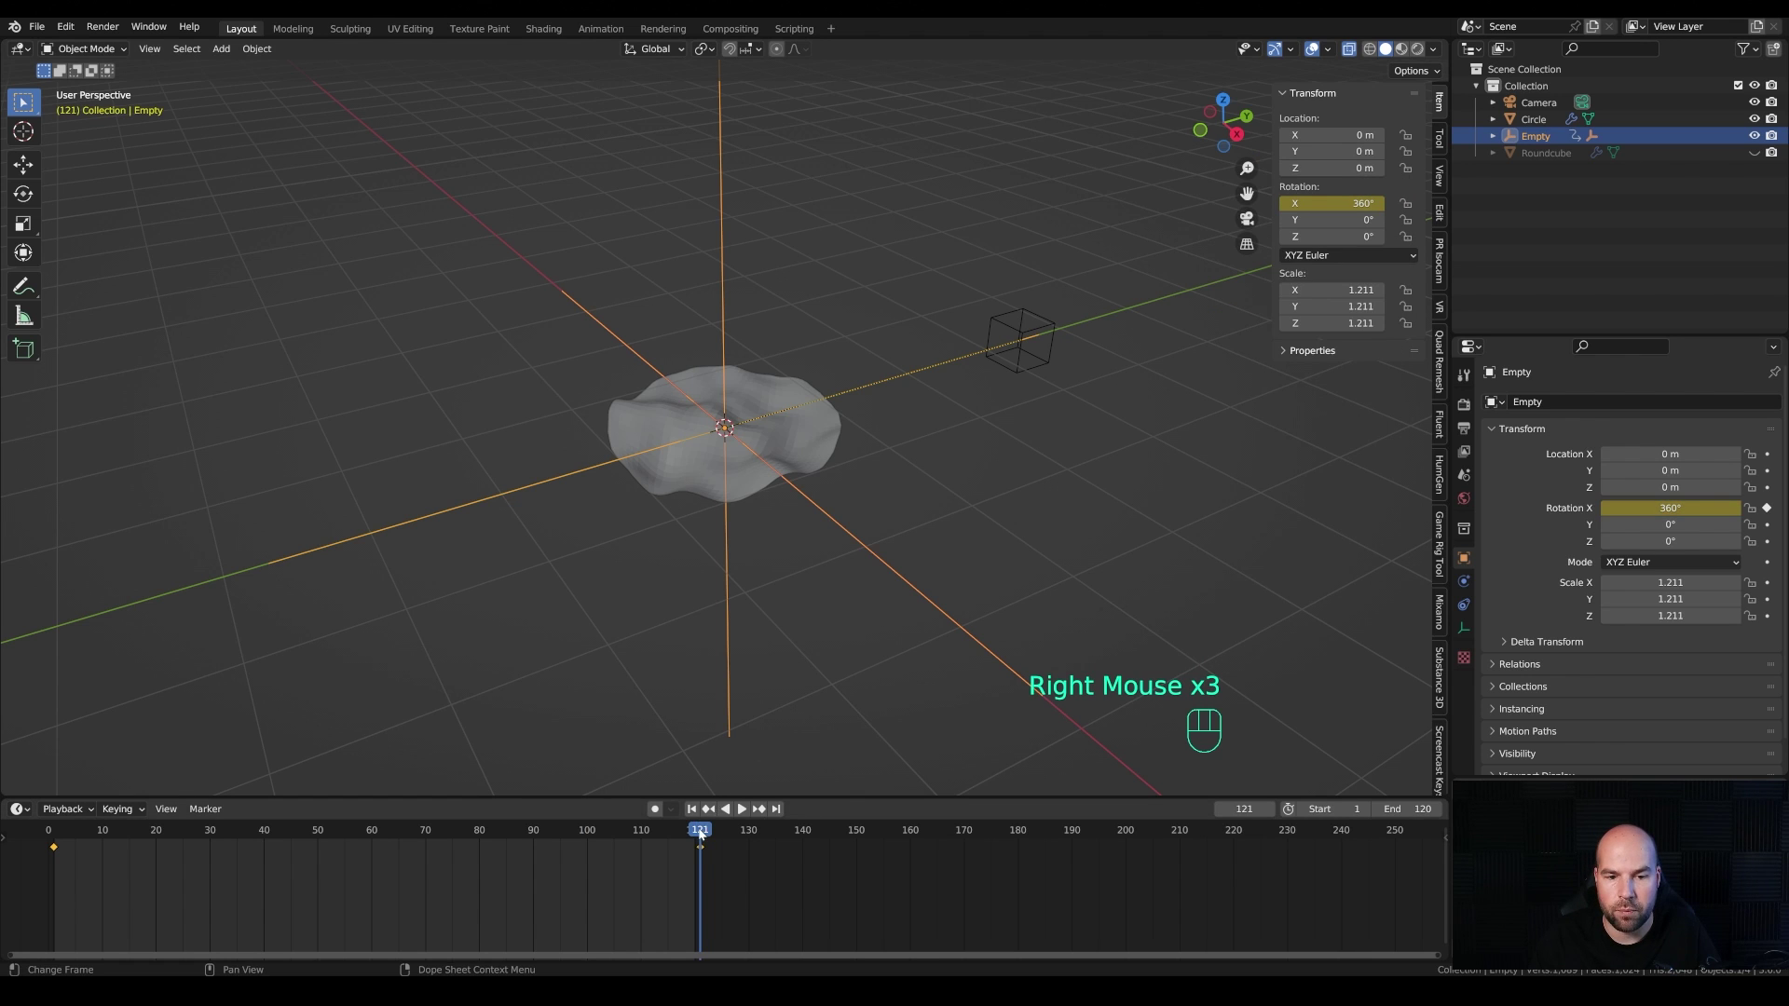
drag(671, 839, 696, 849)
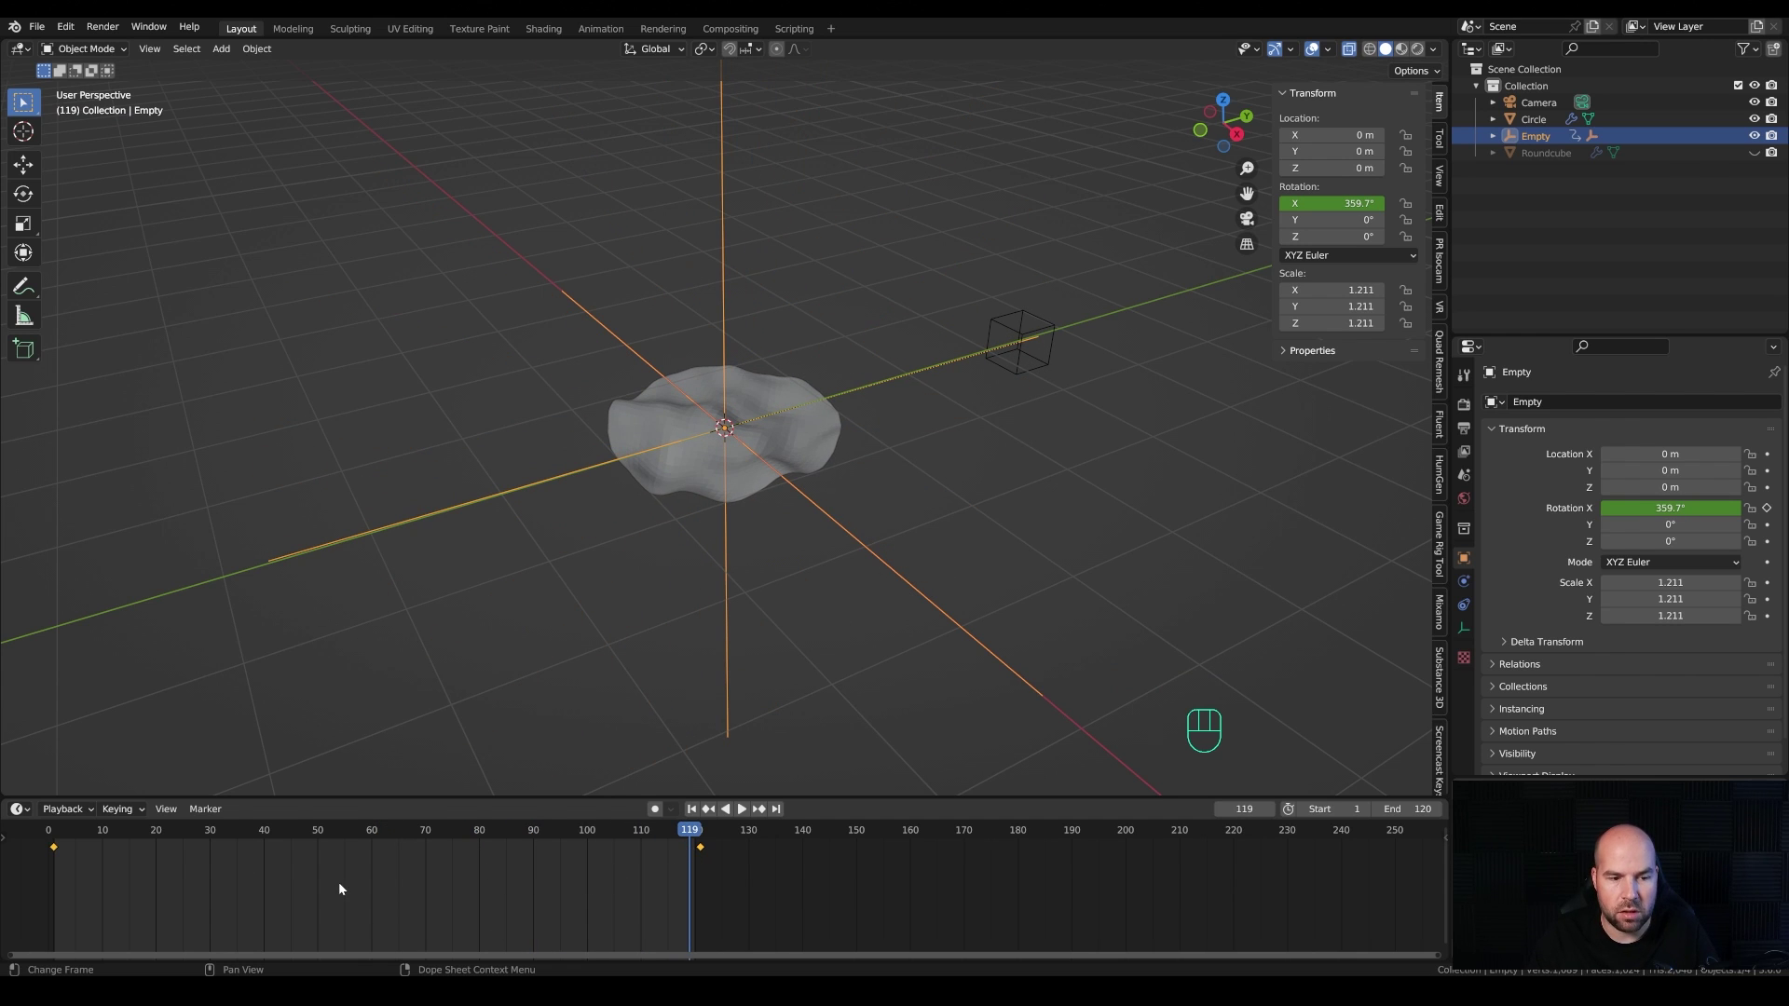
key(a)
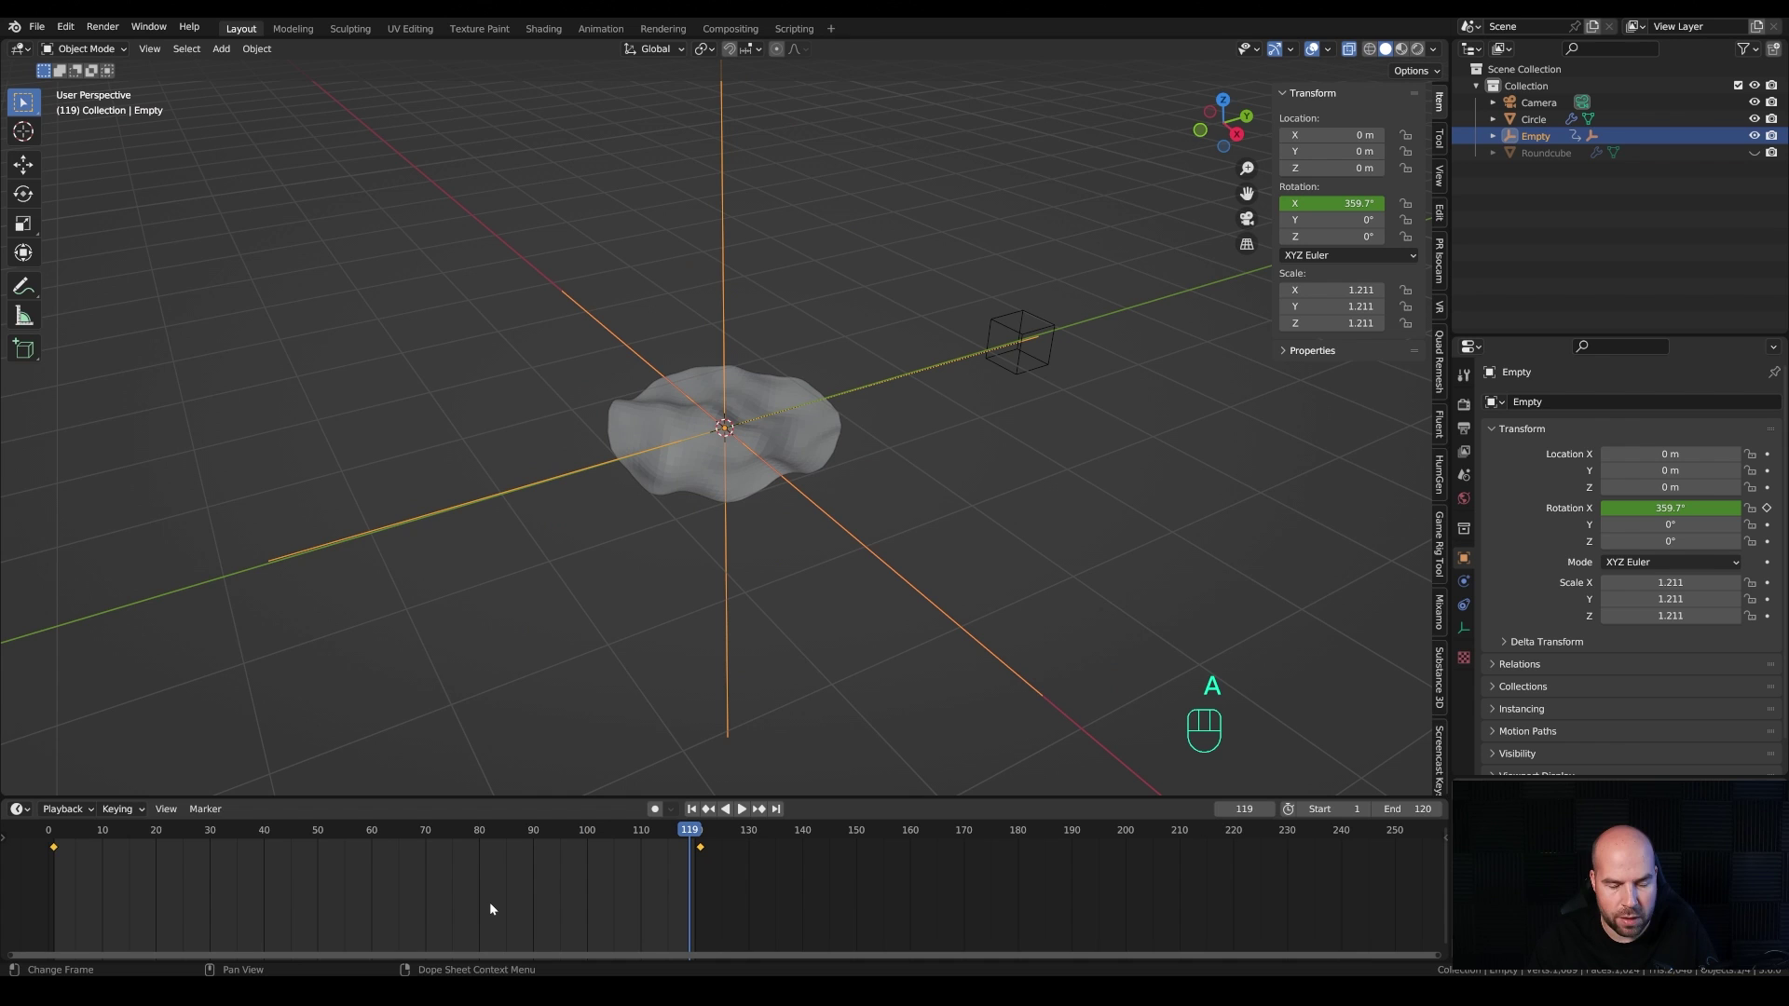
key(t)
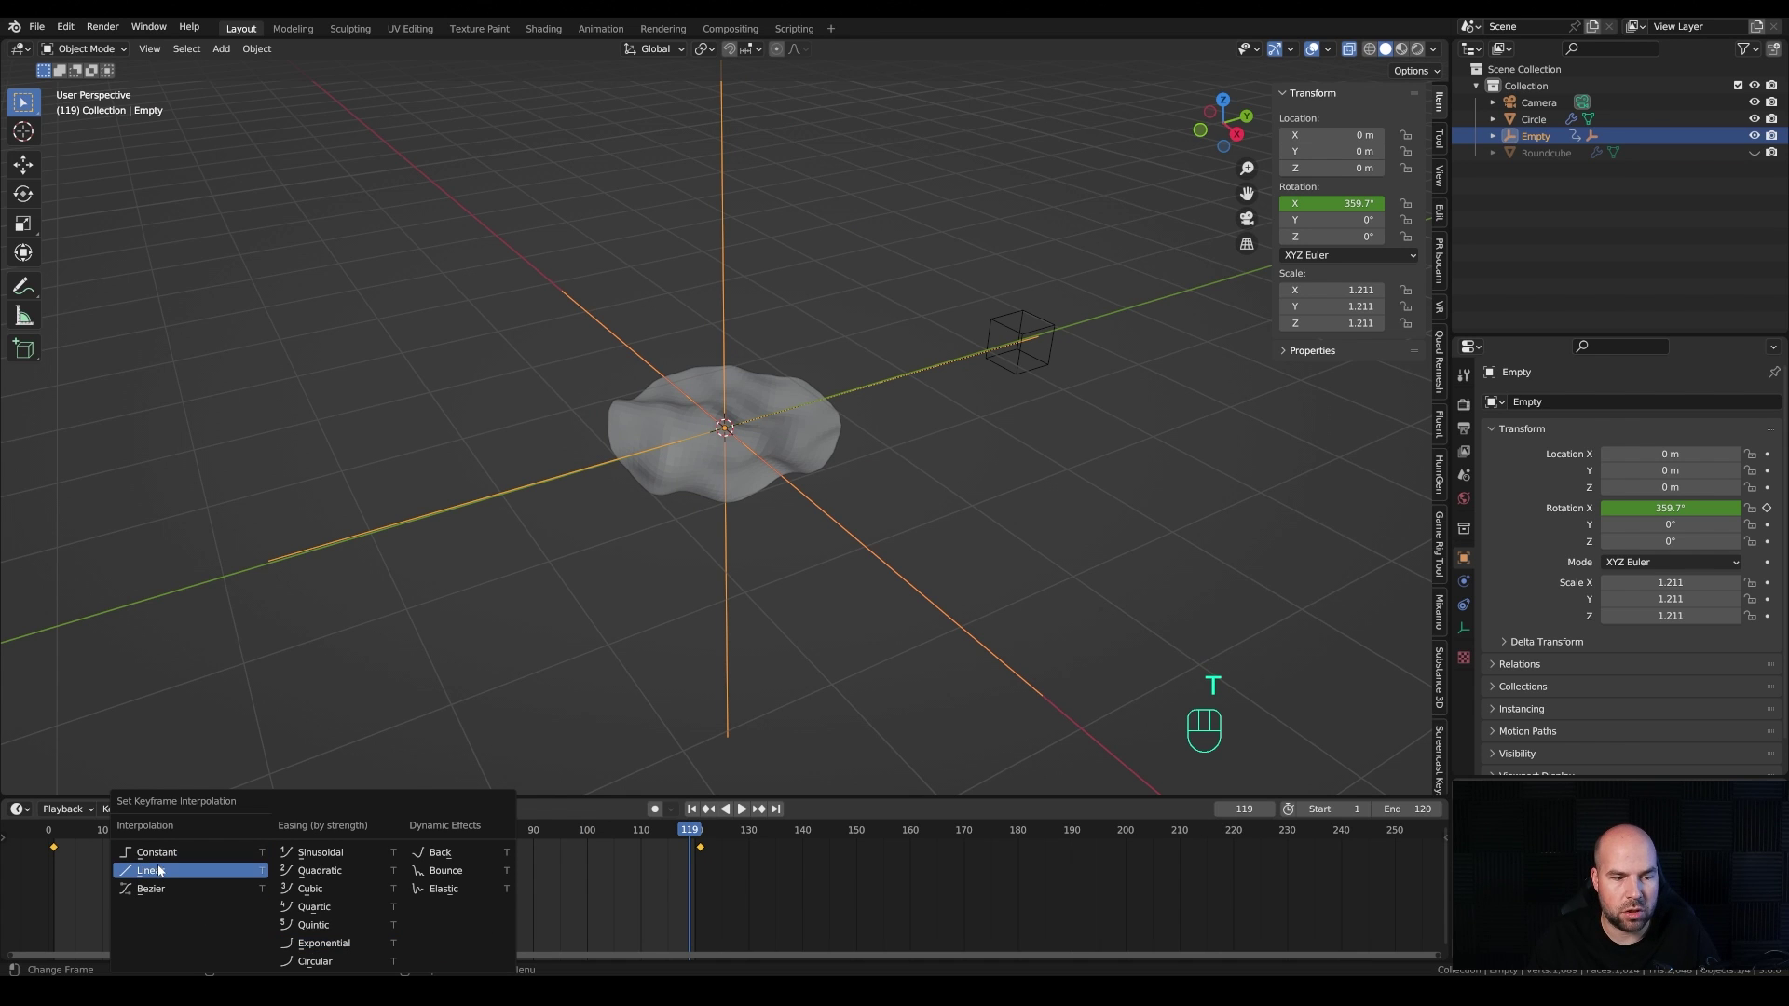
click(60, 832)
Step: Play back the spinning ripples, return to frame 1 and reselect the Empty
key(space)
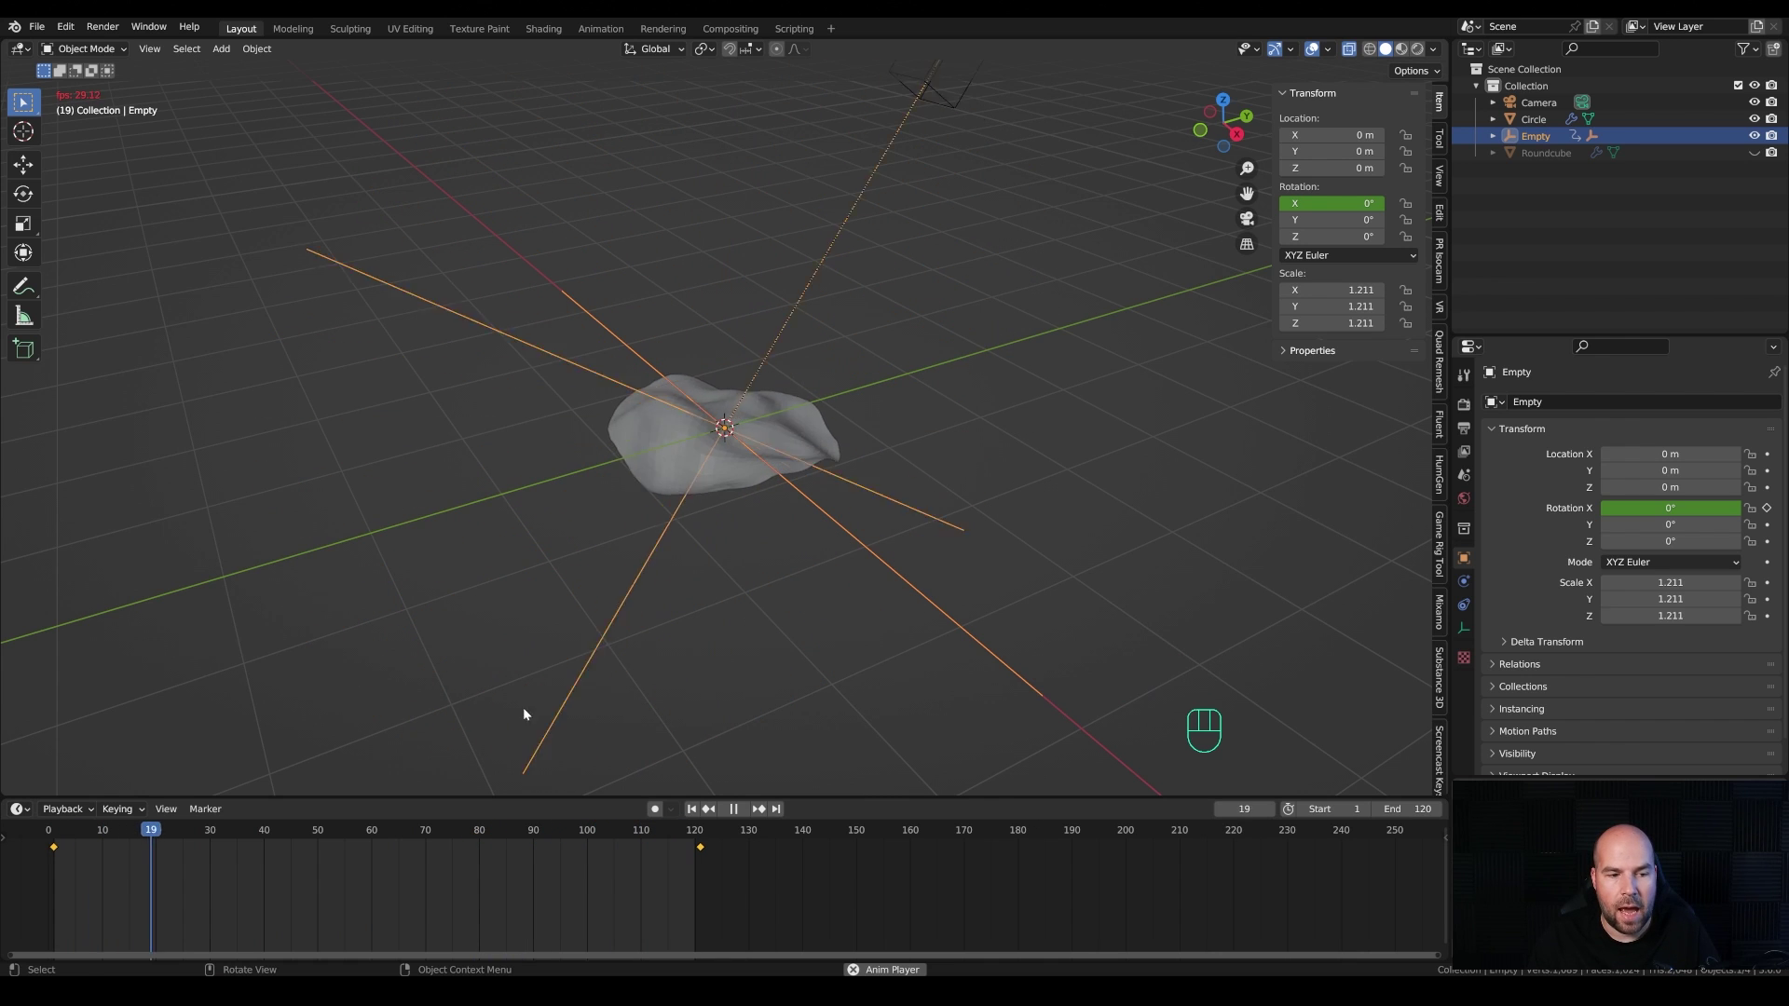
key(space)
drag(159, 842, 59, 844)
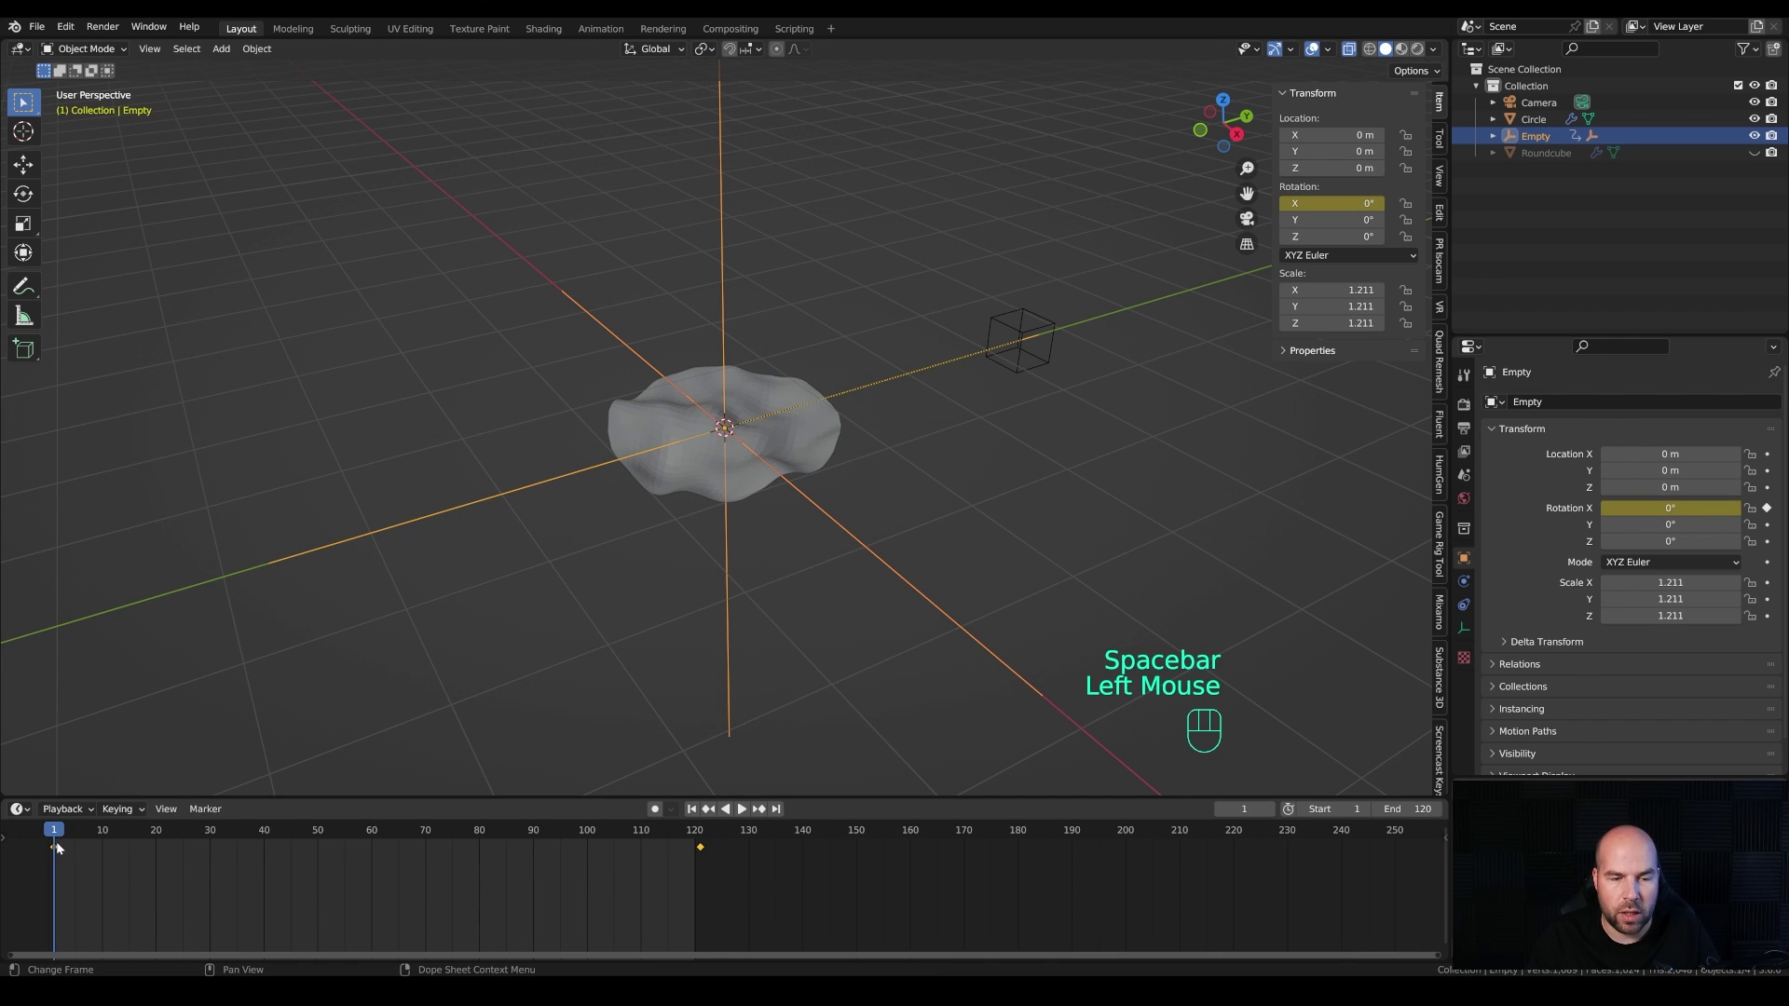
click(109, 796)
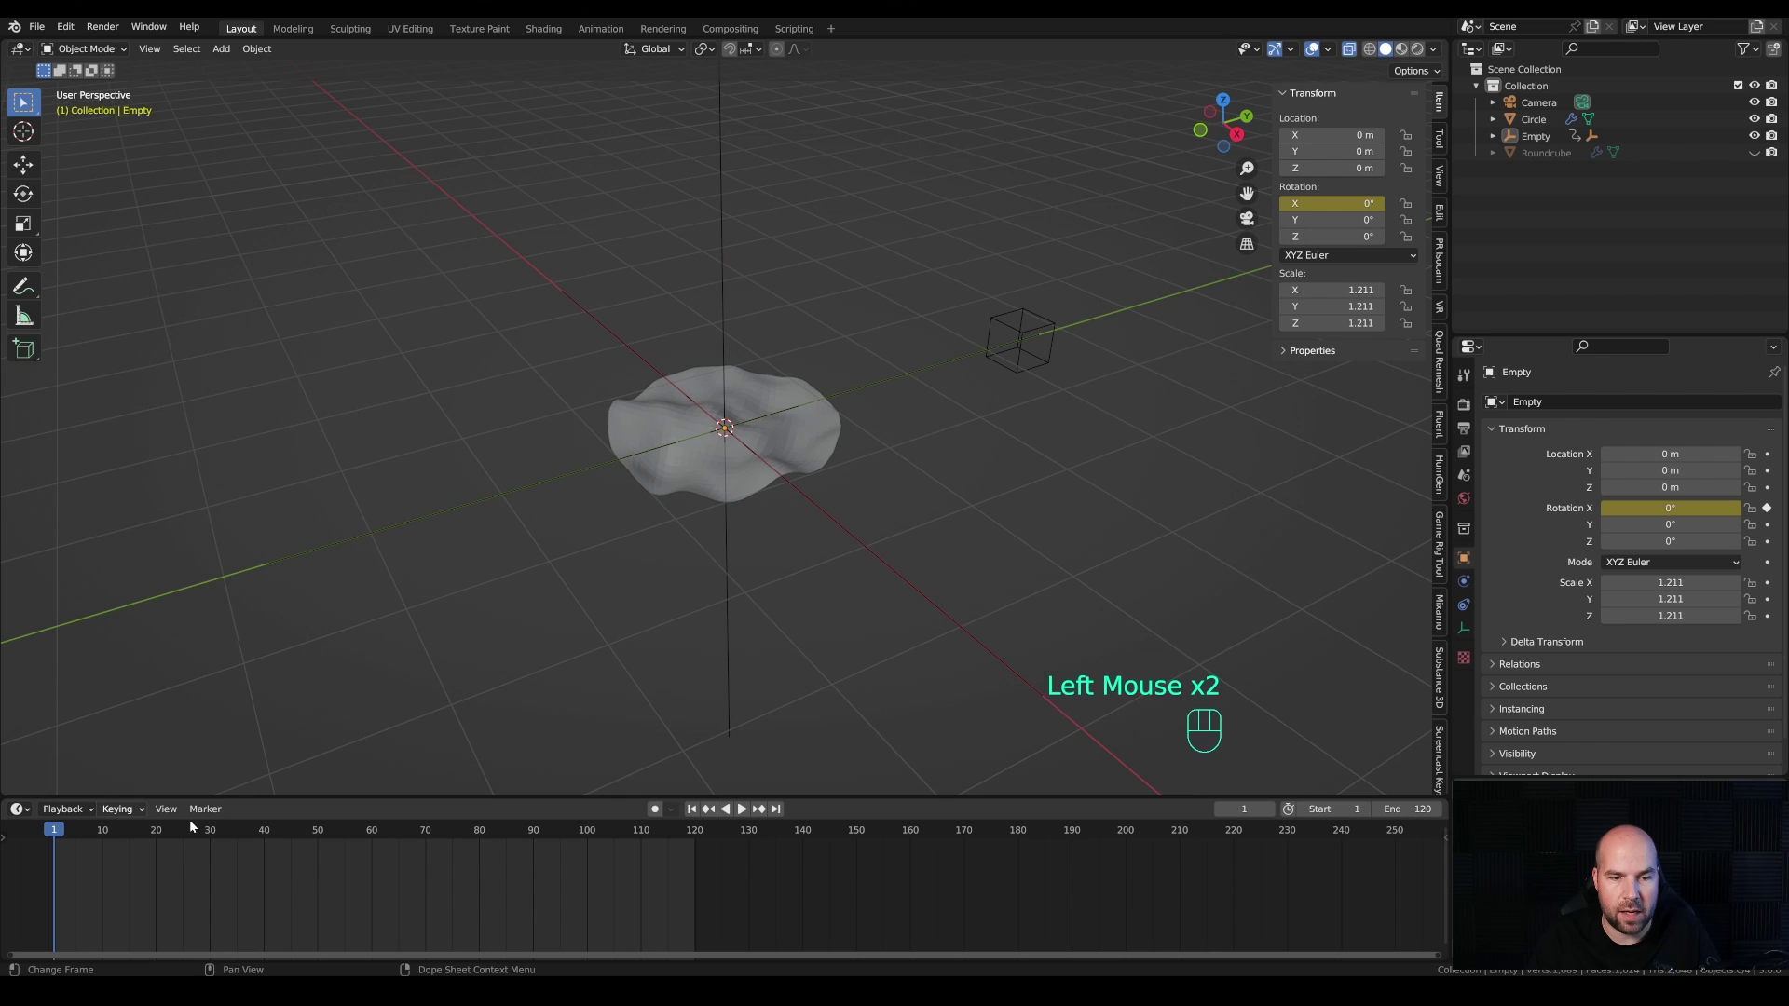
click(732, 590)
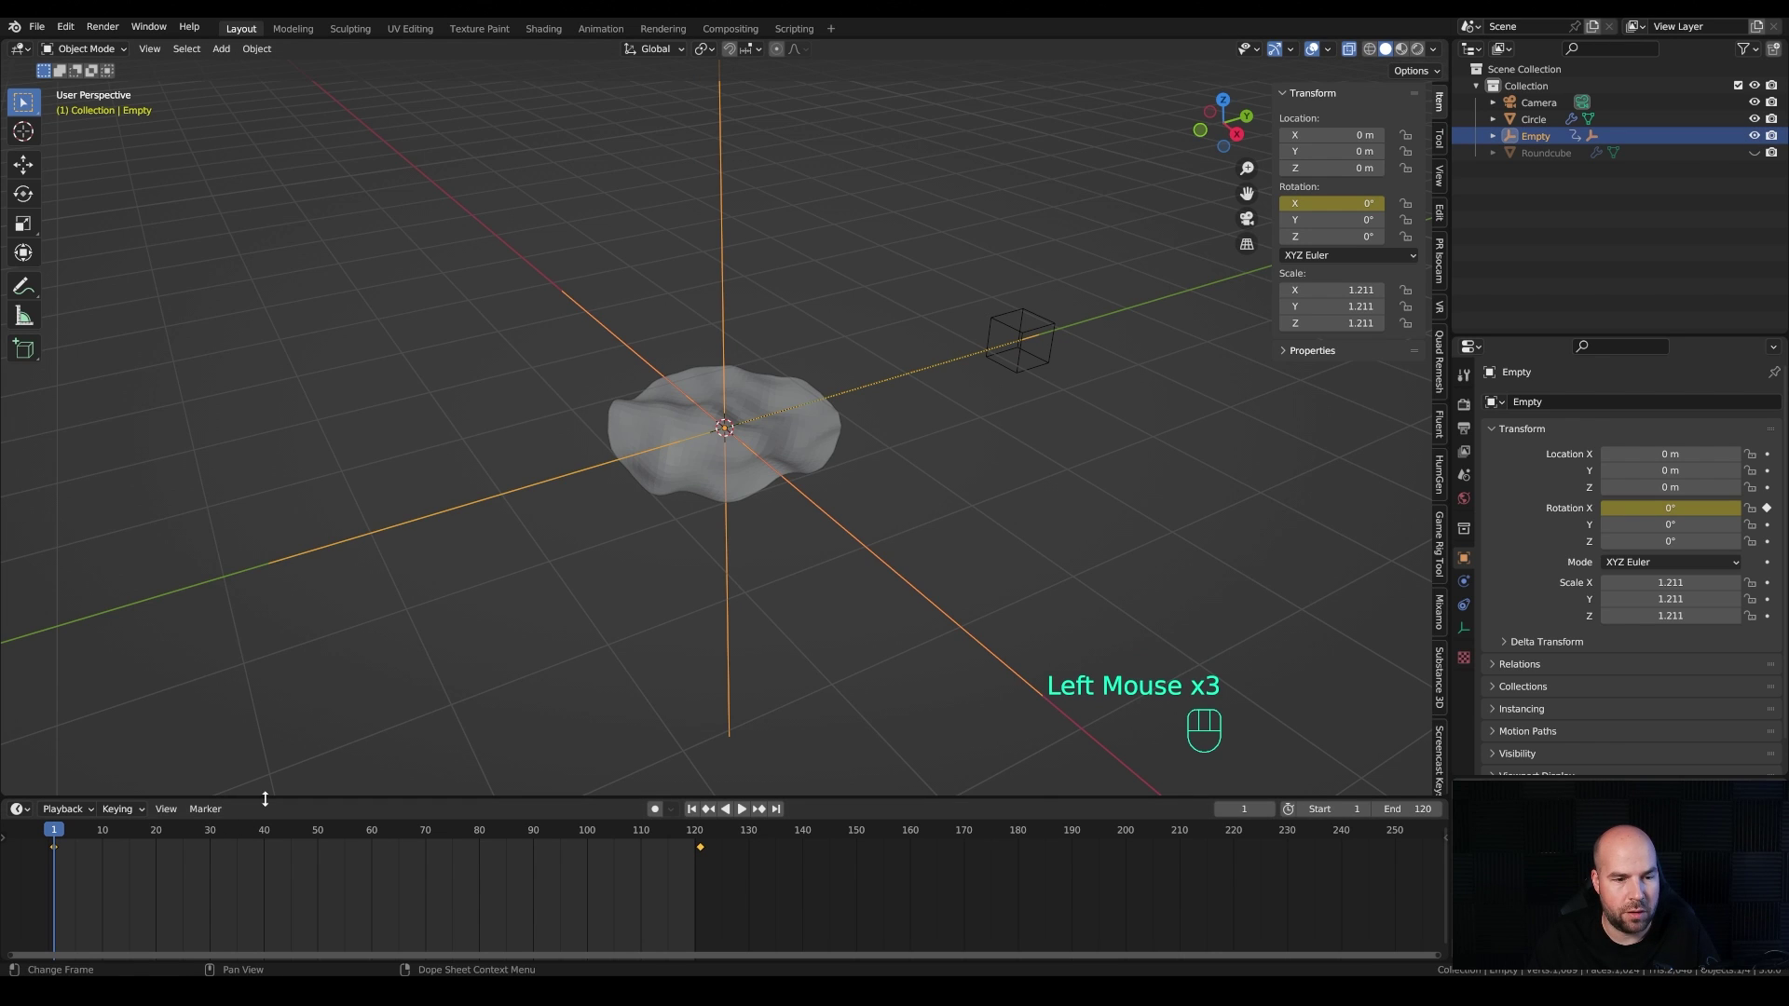
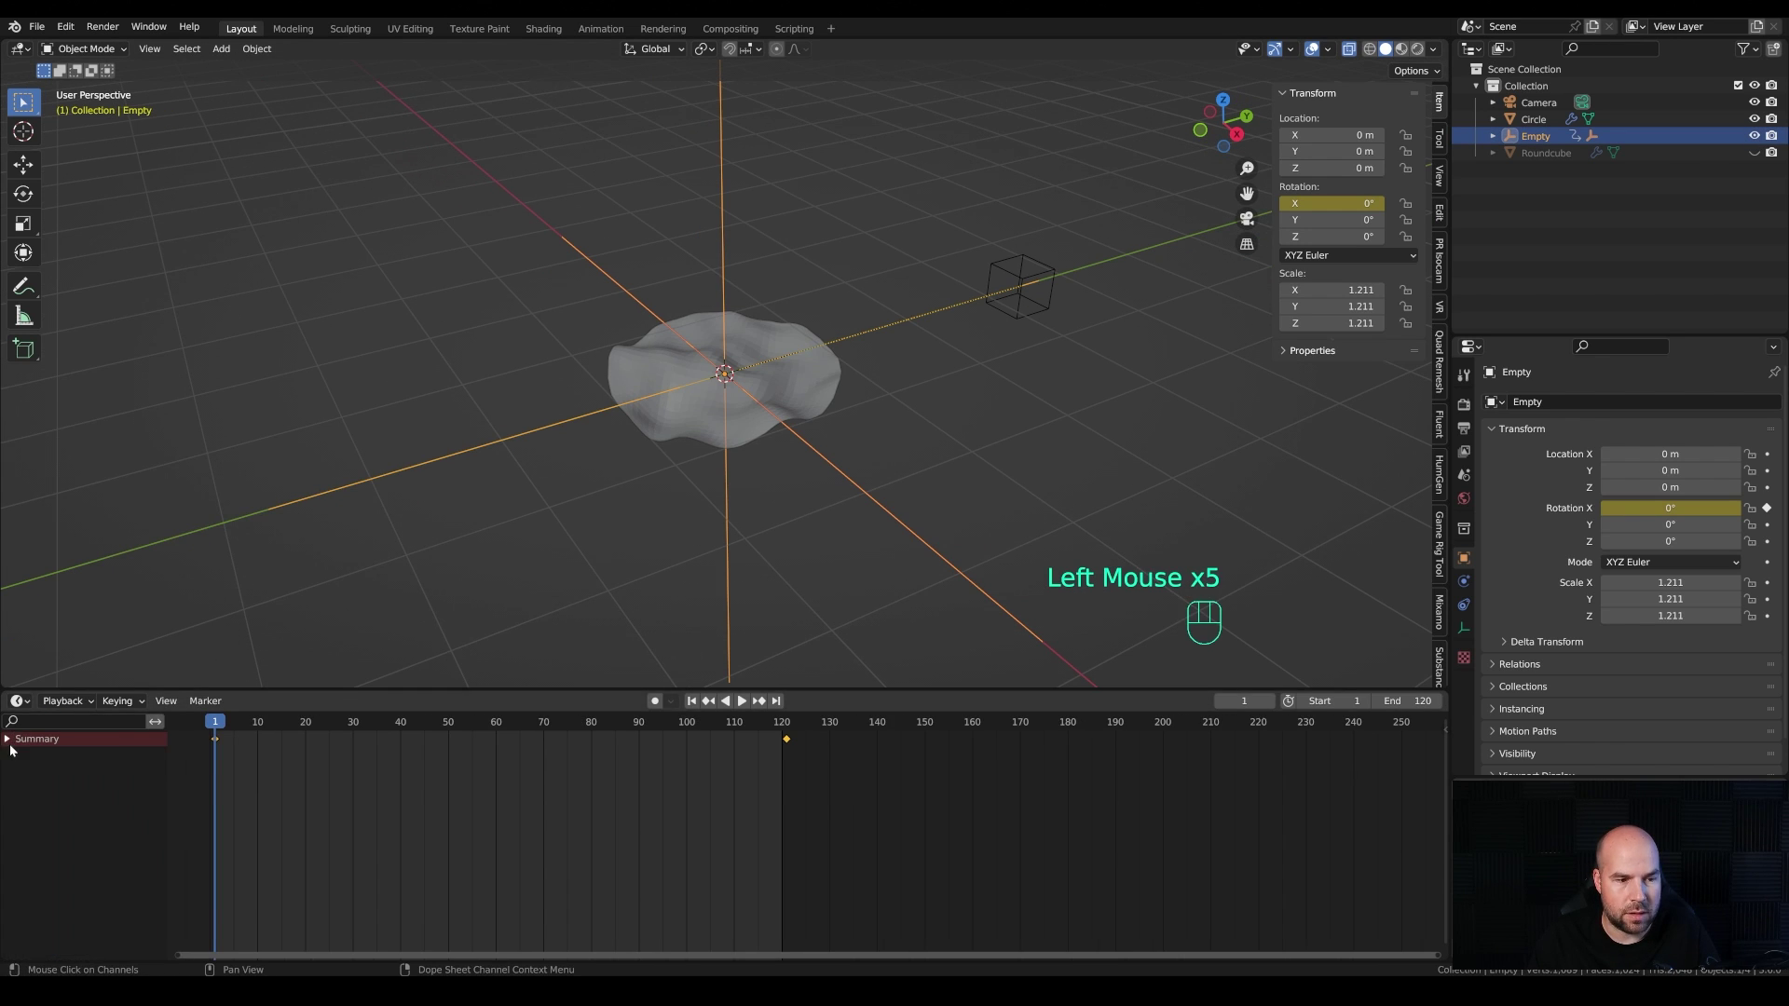
Step: Add scale keyframes for the Empty at frames 1, 60 and 120, shrinking it at frame 60
click(12, 748)
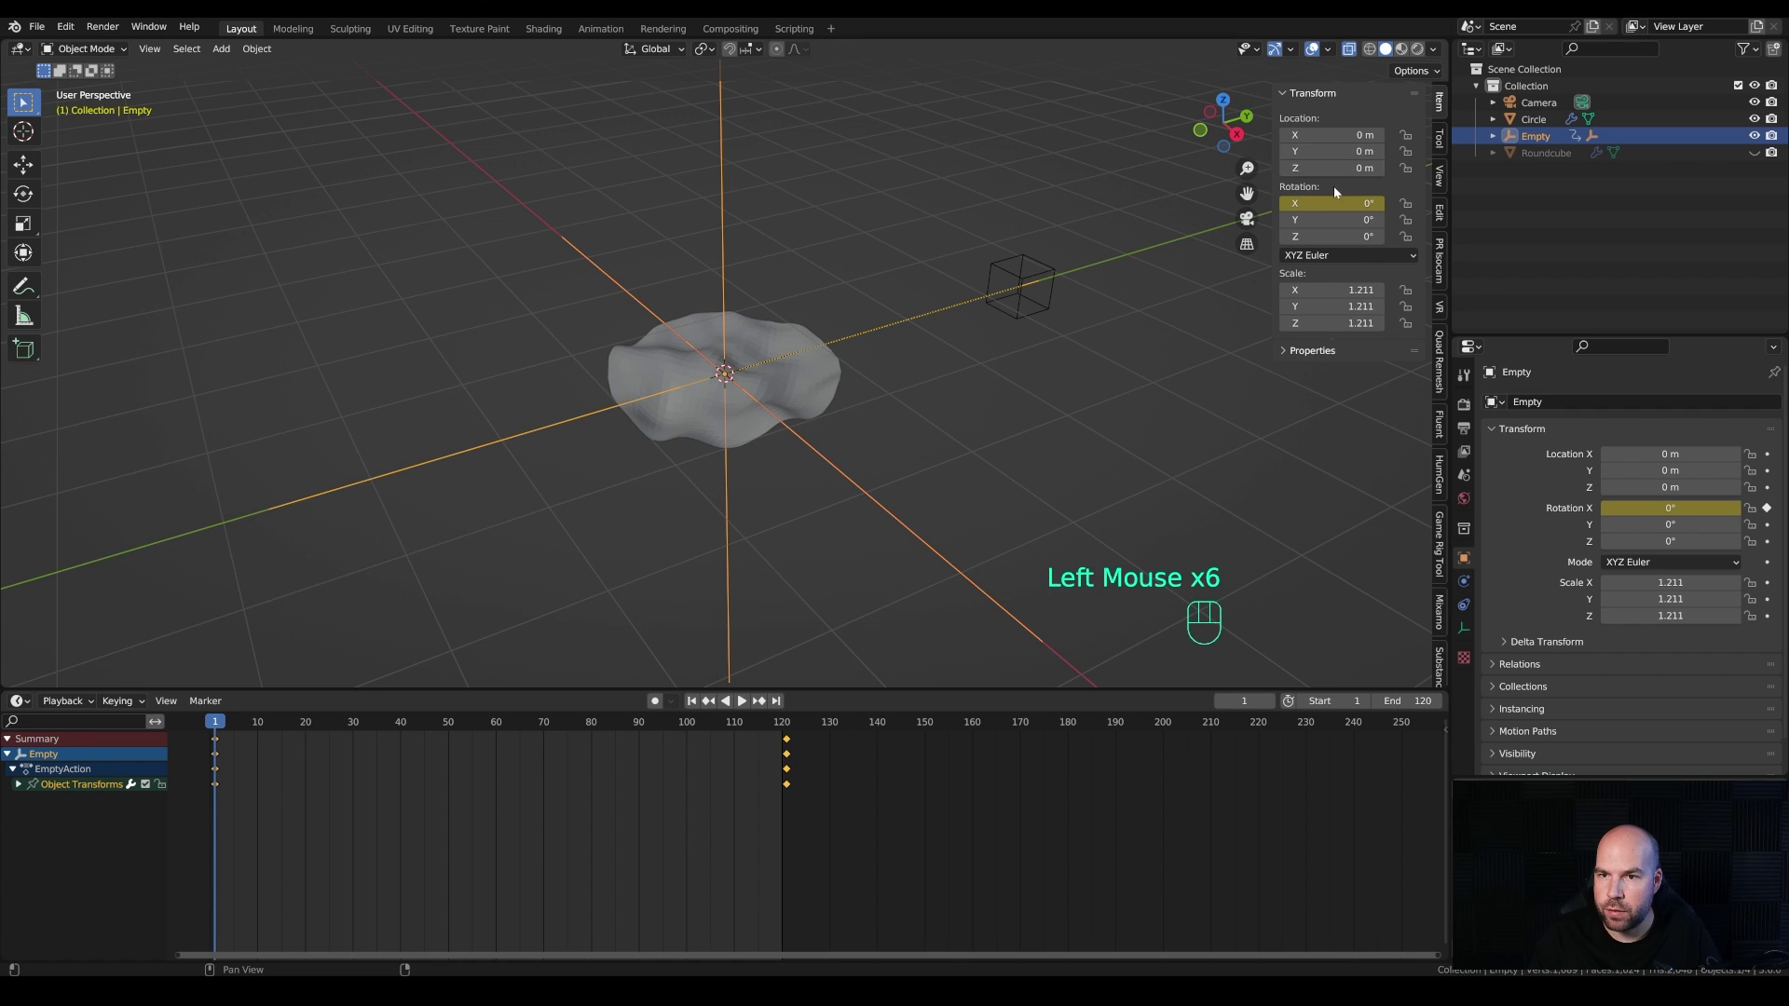
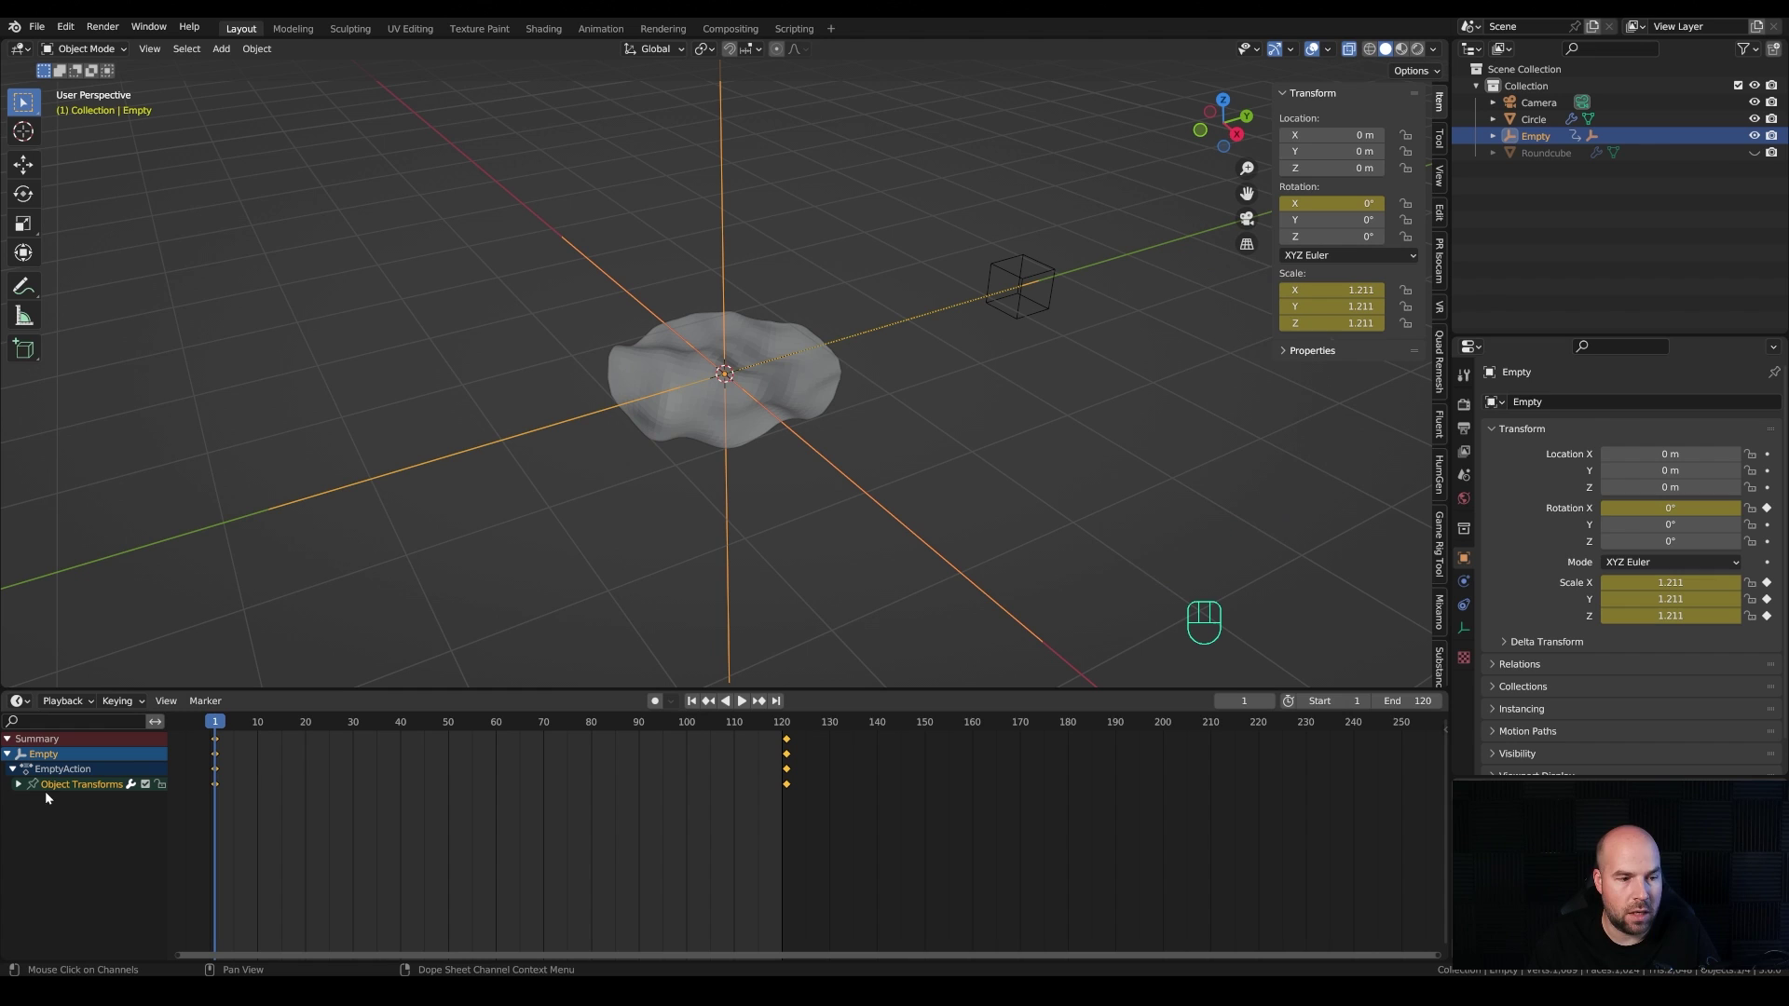
click(18, 788)
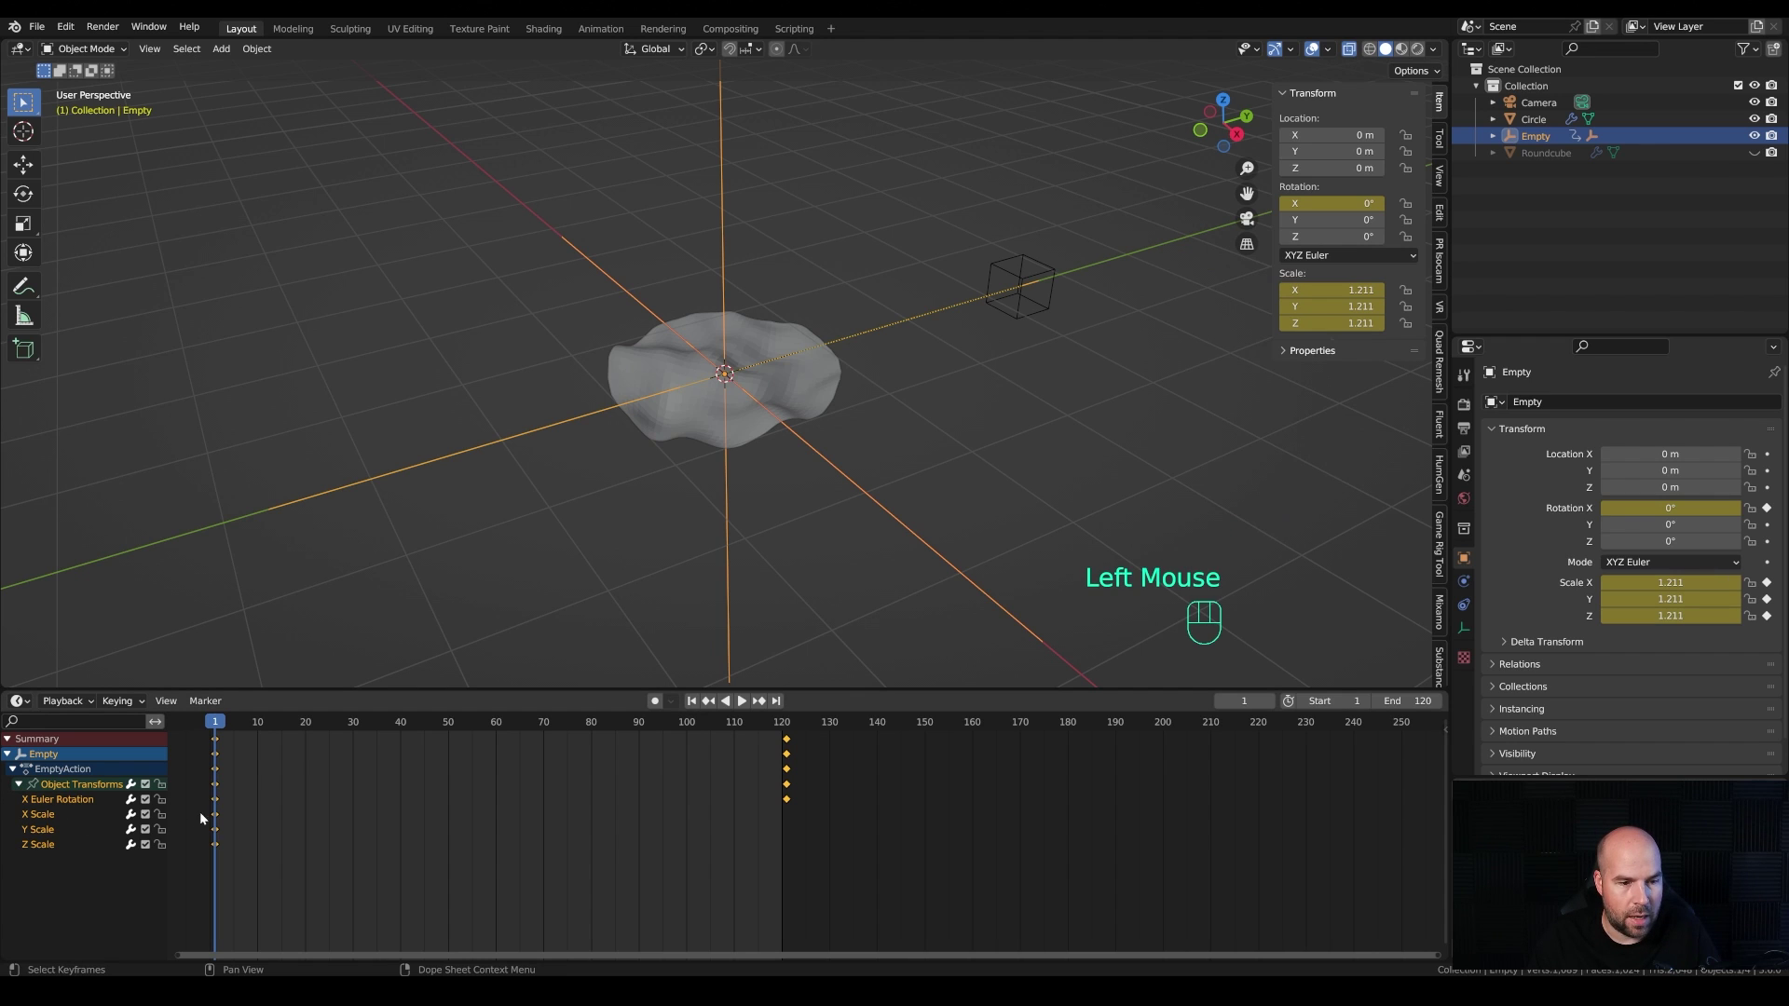
click(220, 819)
click(219, 834)
click(220, 849)
key(shift+d)
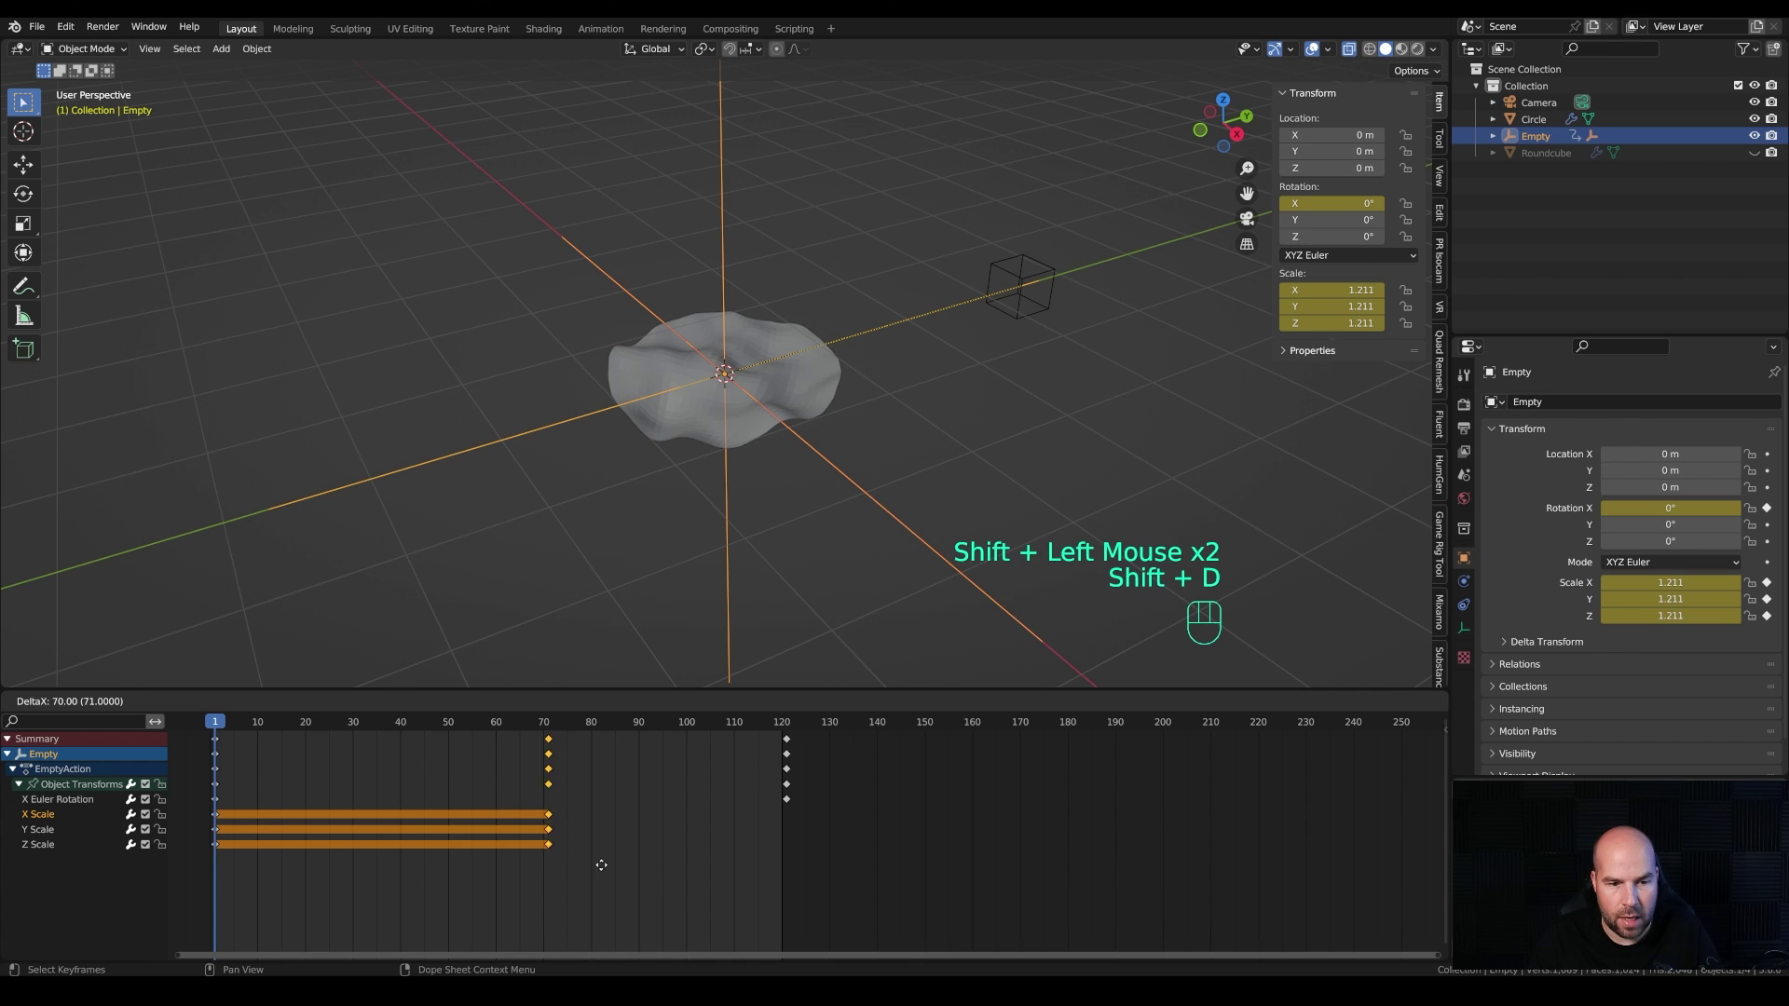
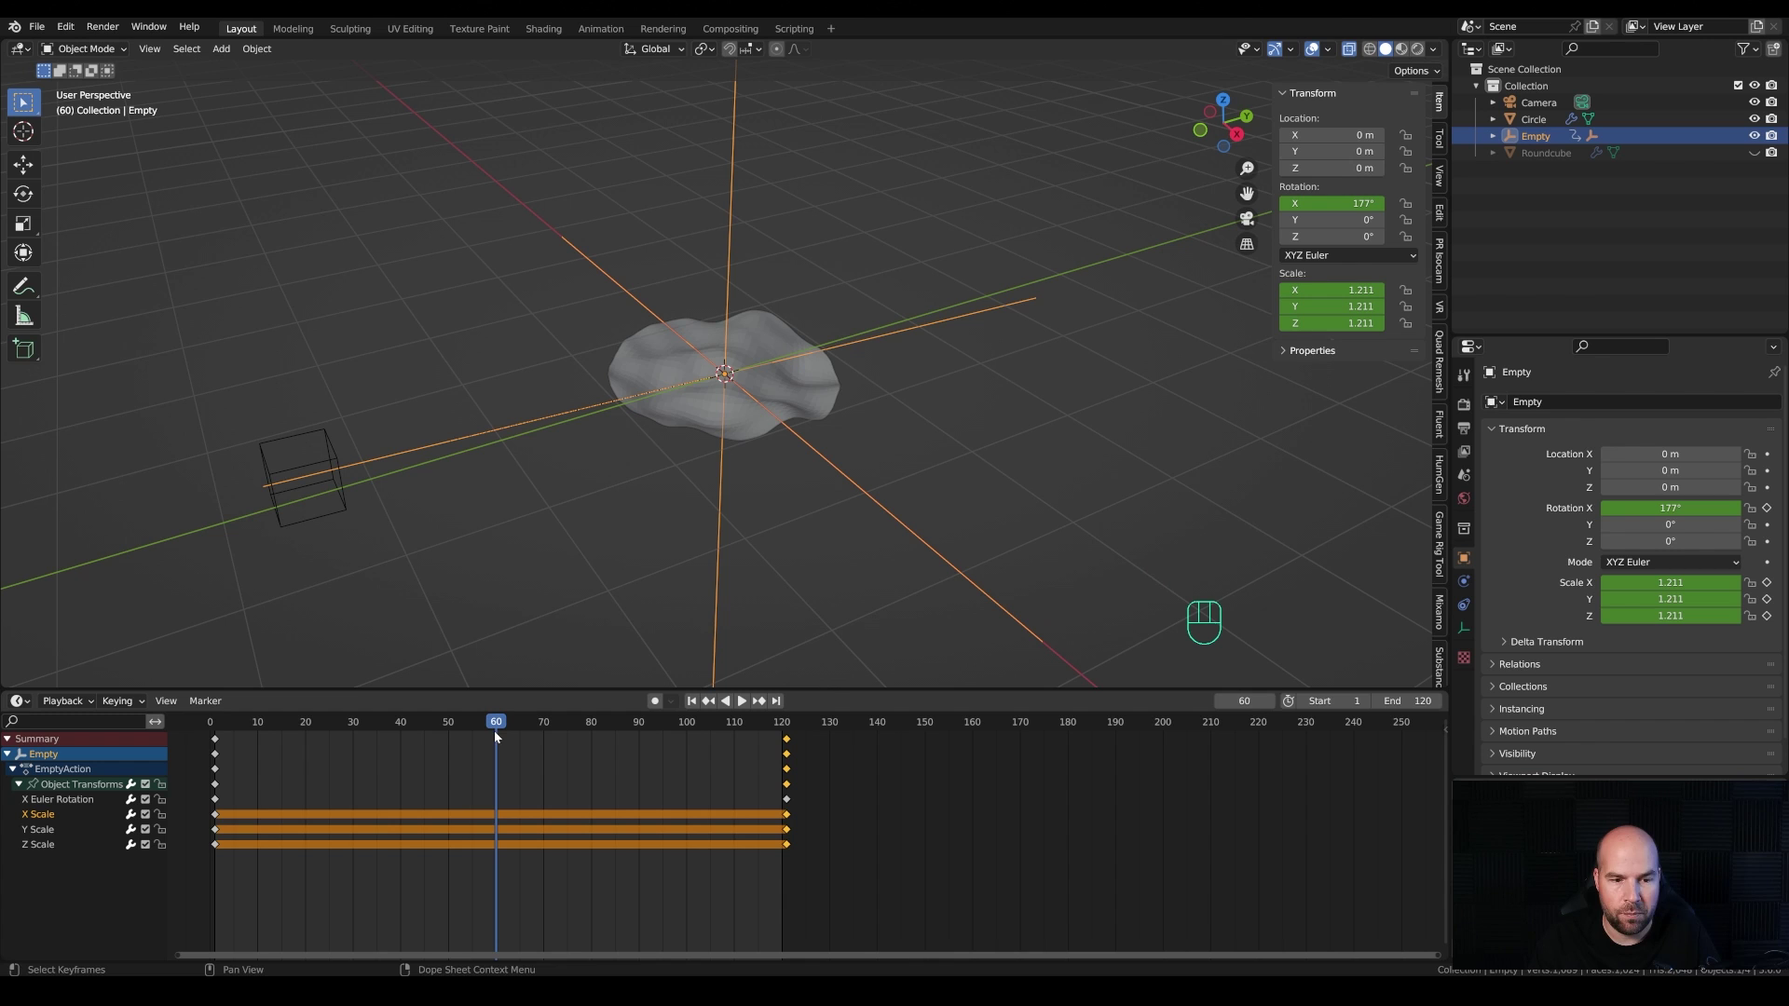
key(s)
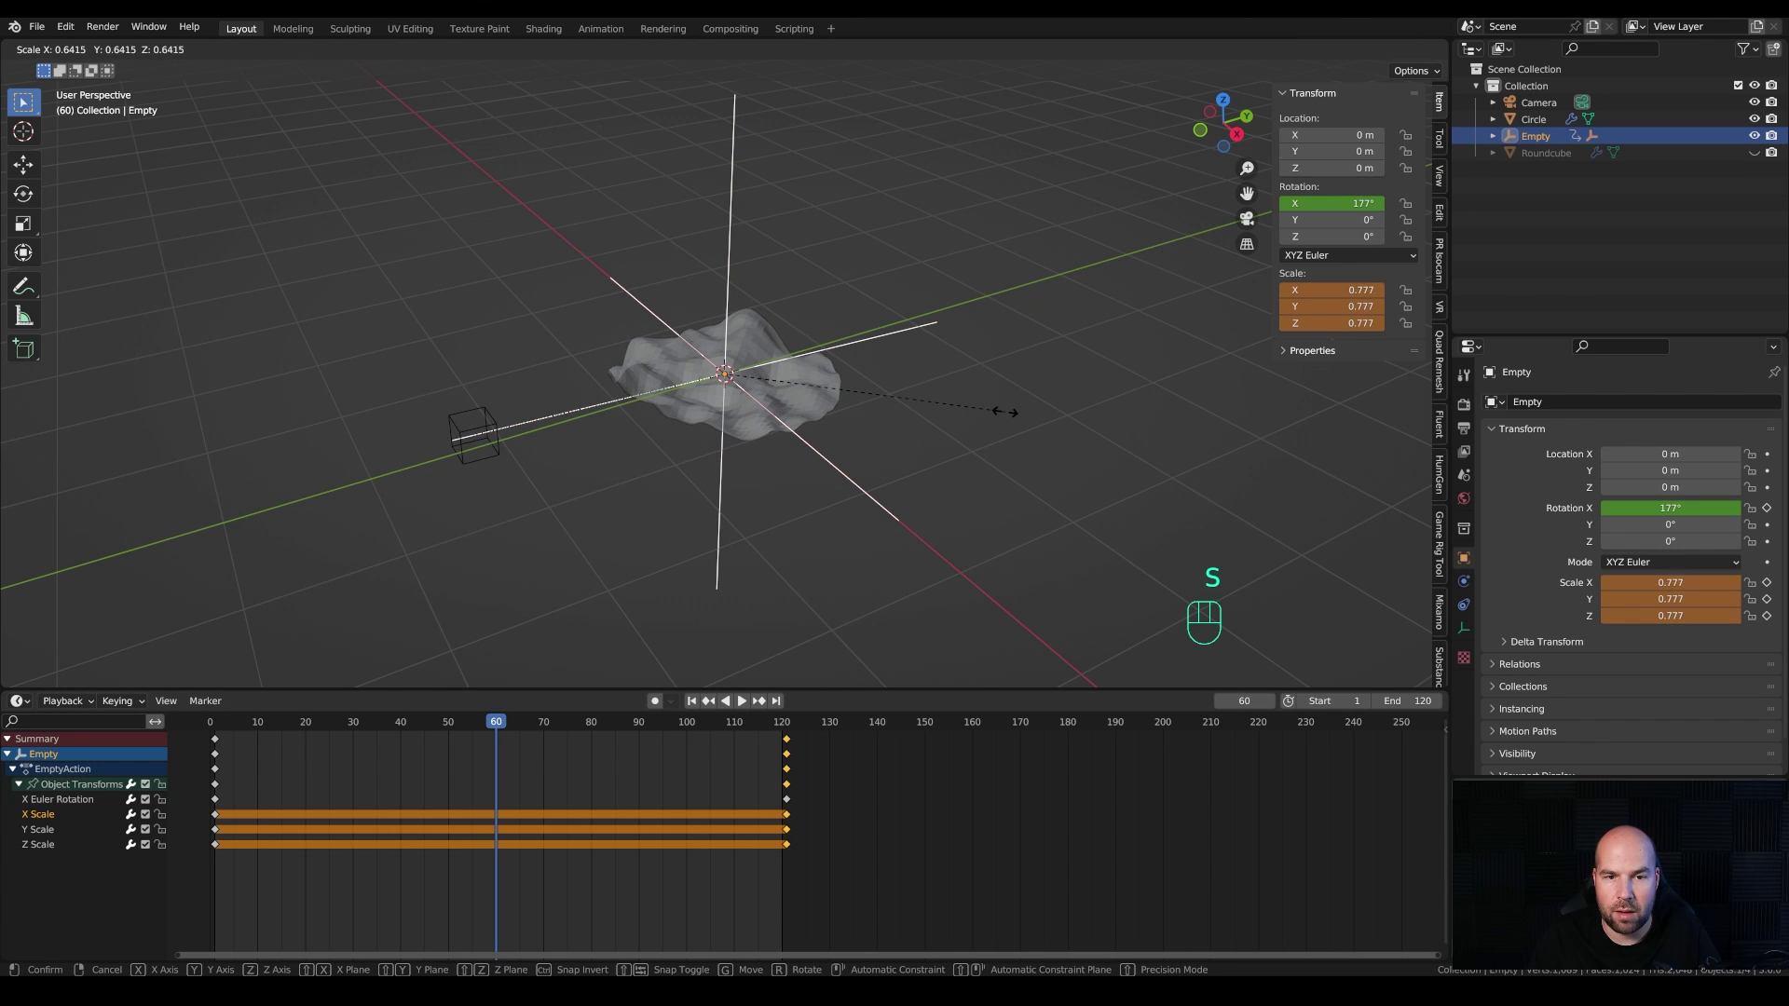
click(1024, 415)
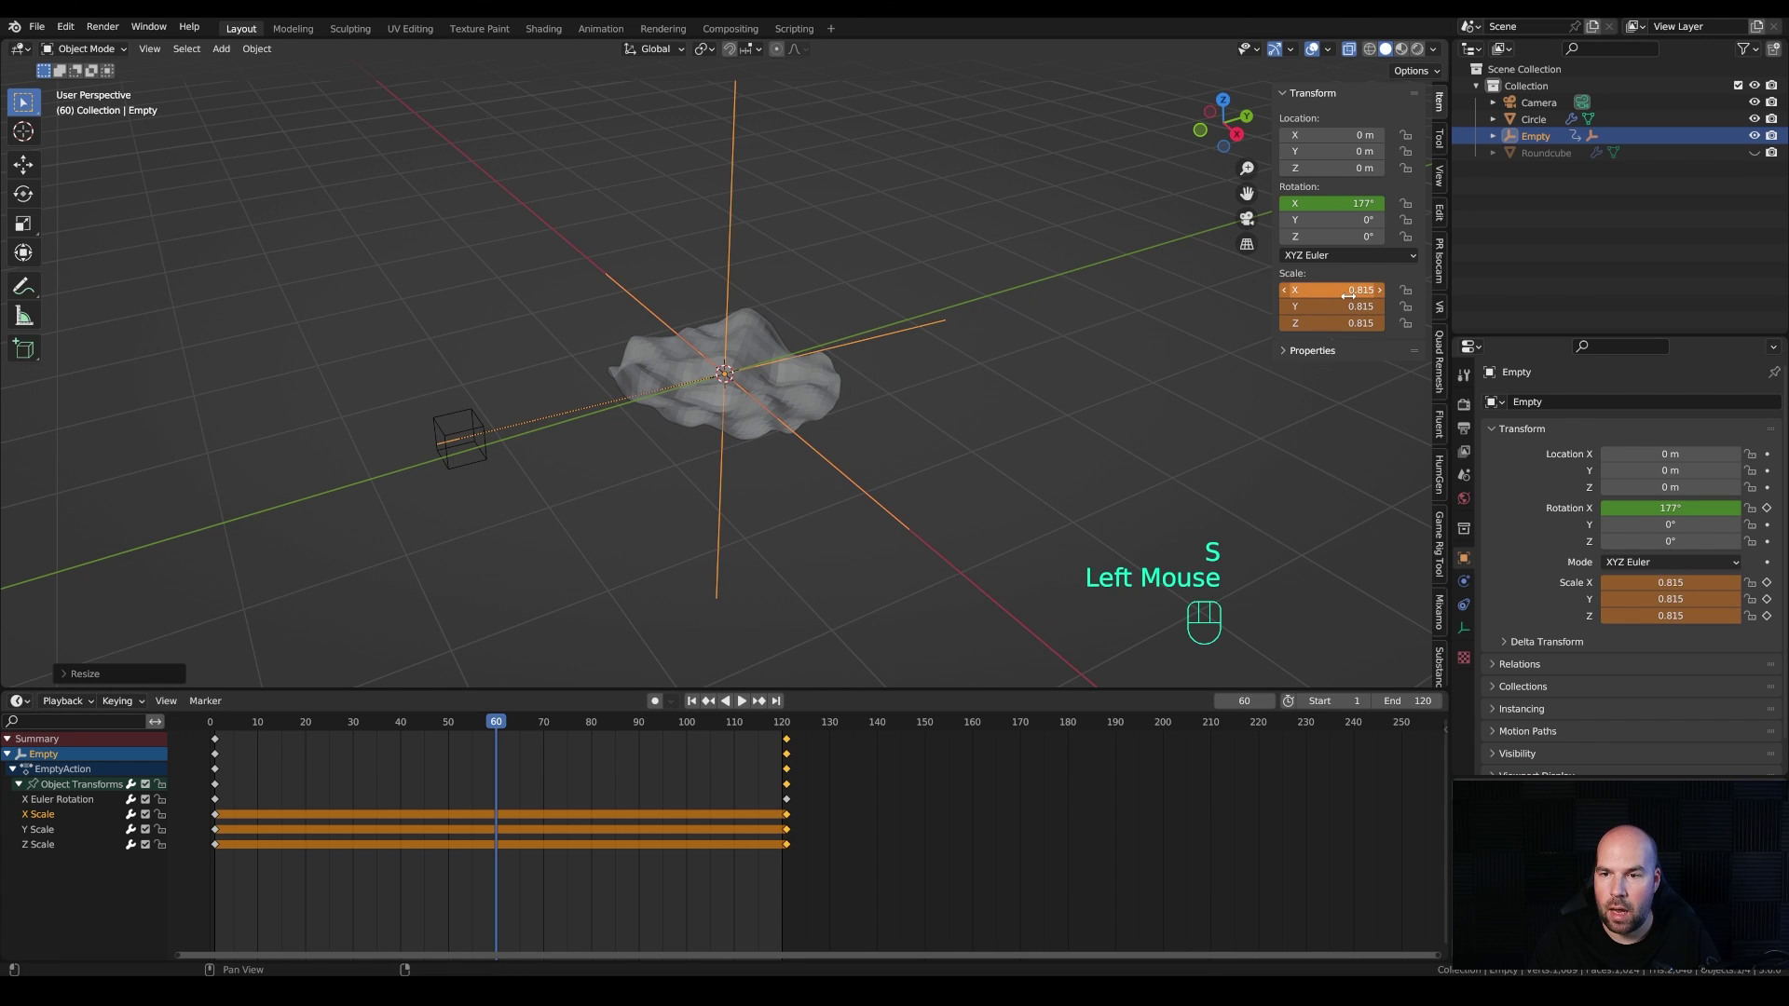
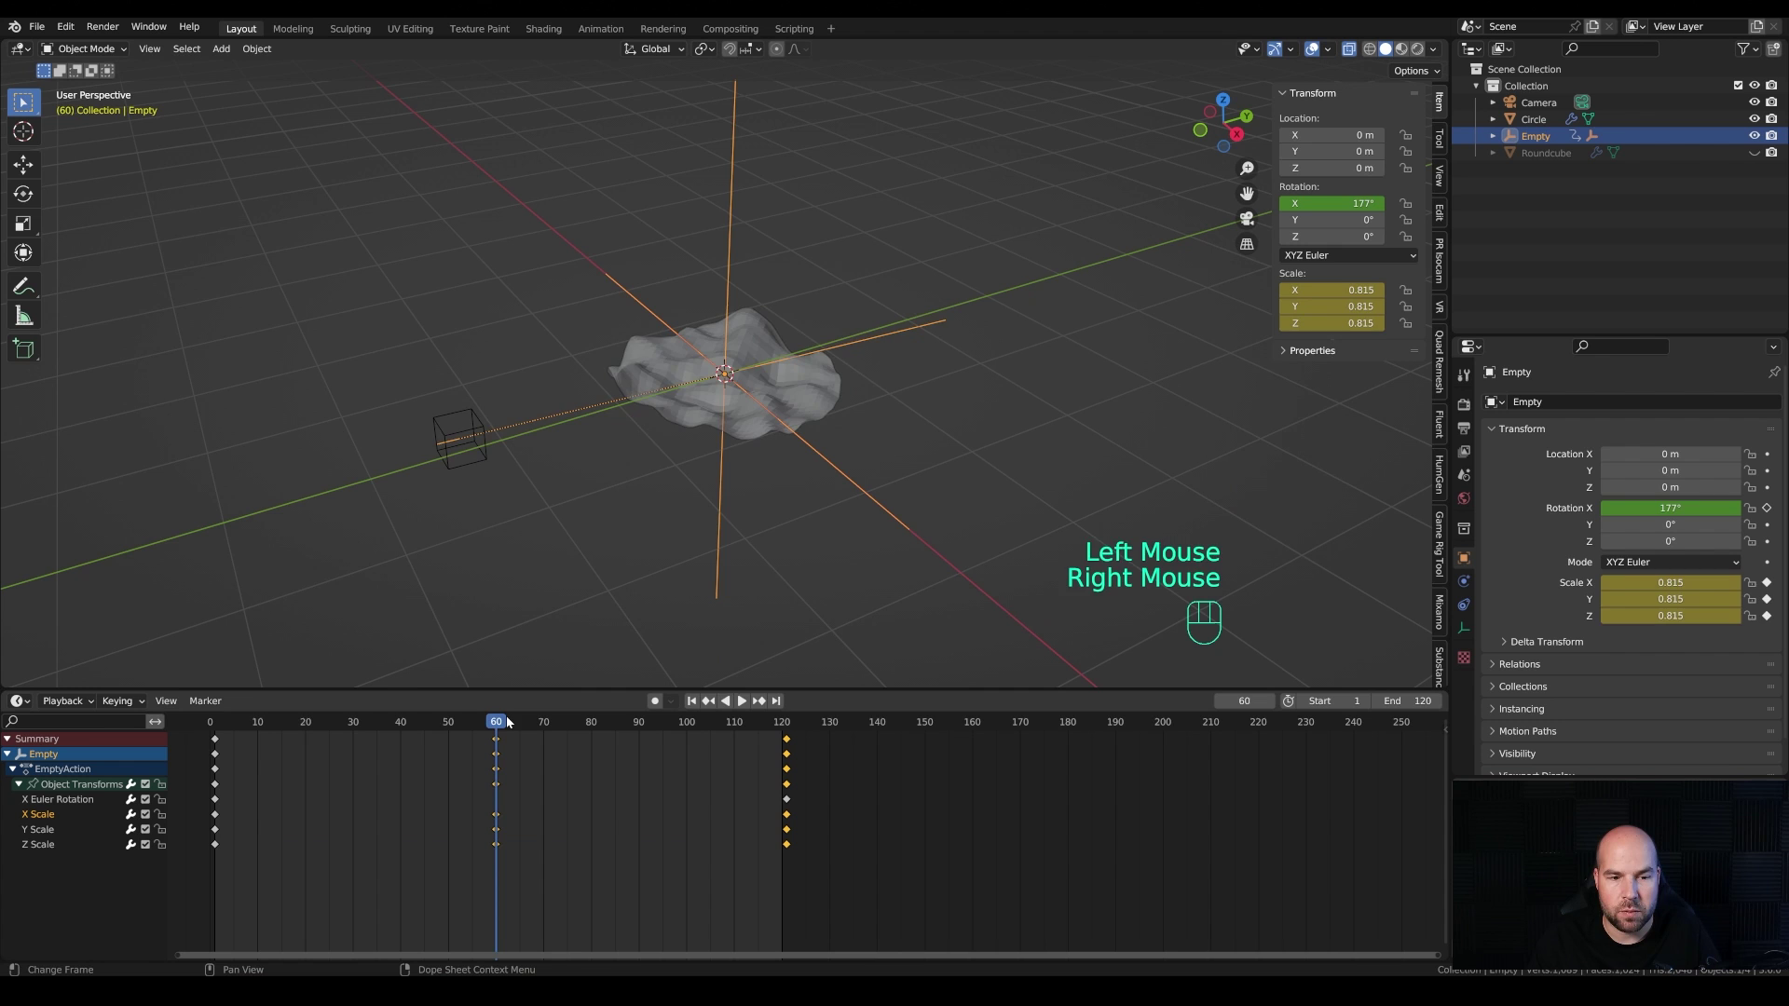
Step: Set the keyframe interpolation, preview the wave animation, and select the disc again at frame 1
drag(455, 721, 563, 746)
key(a)
key(t)
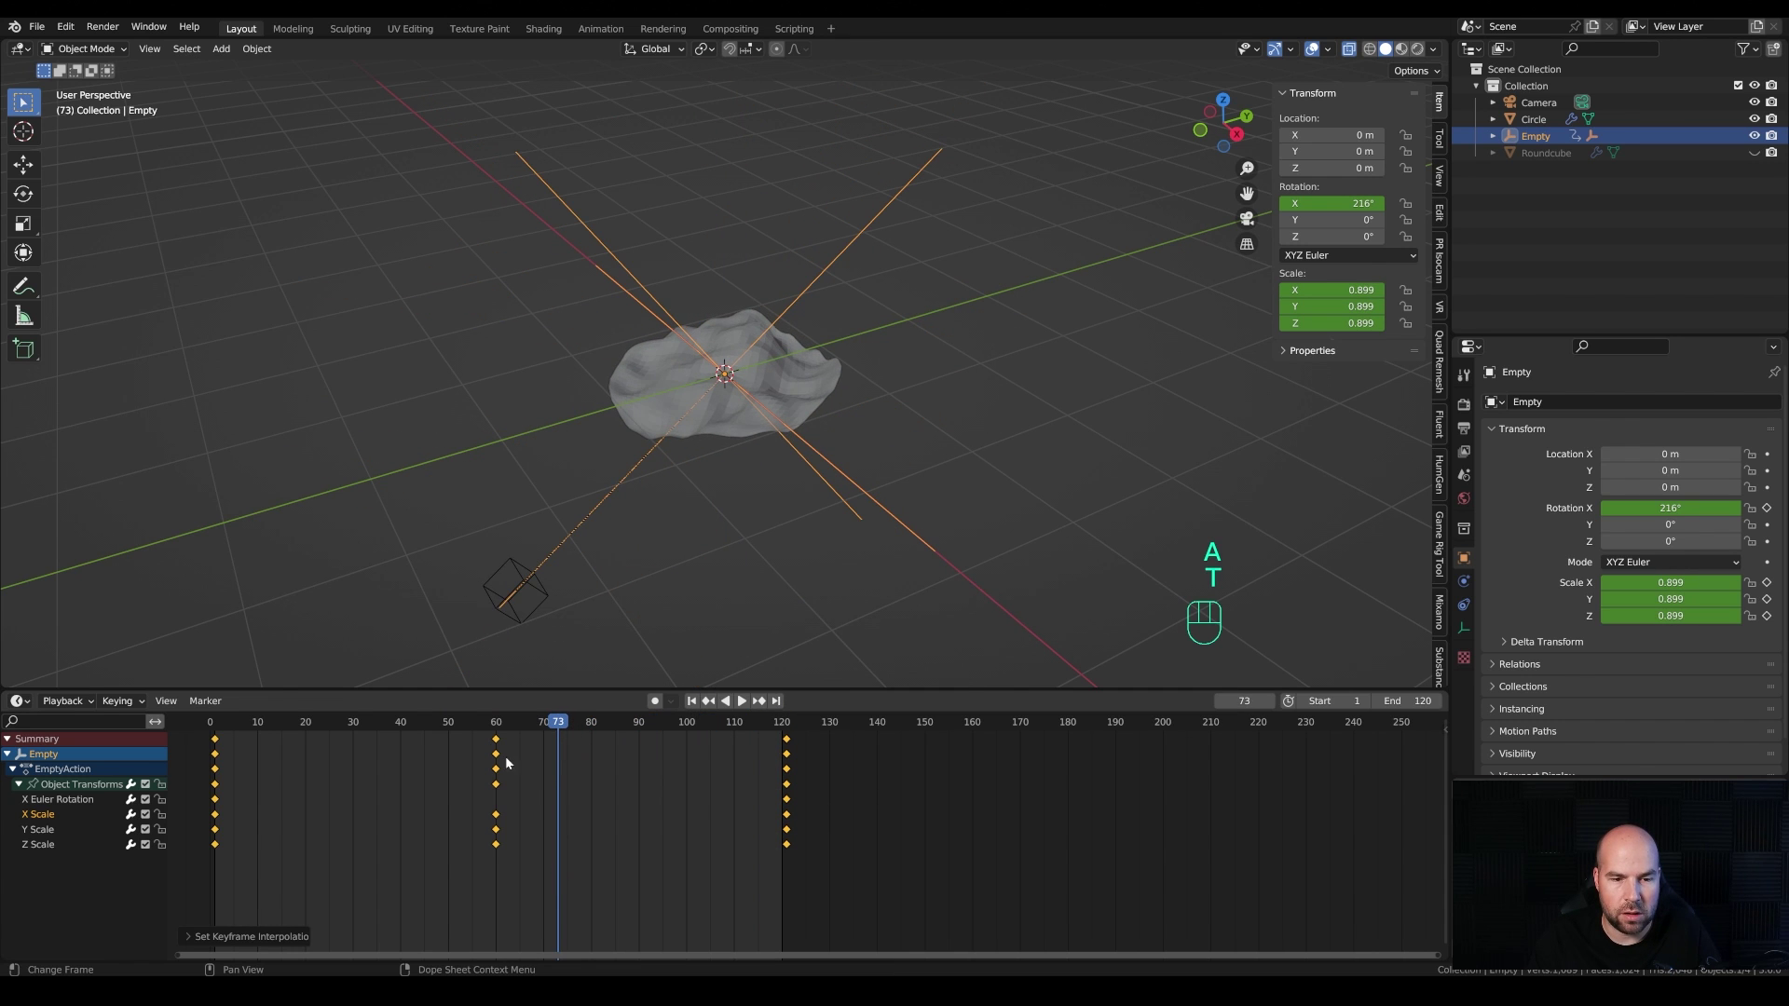
drag(479, 726, 746, 707)
key(space)
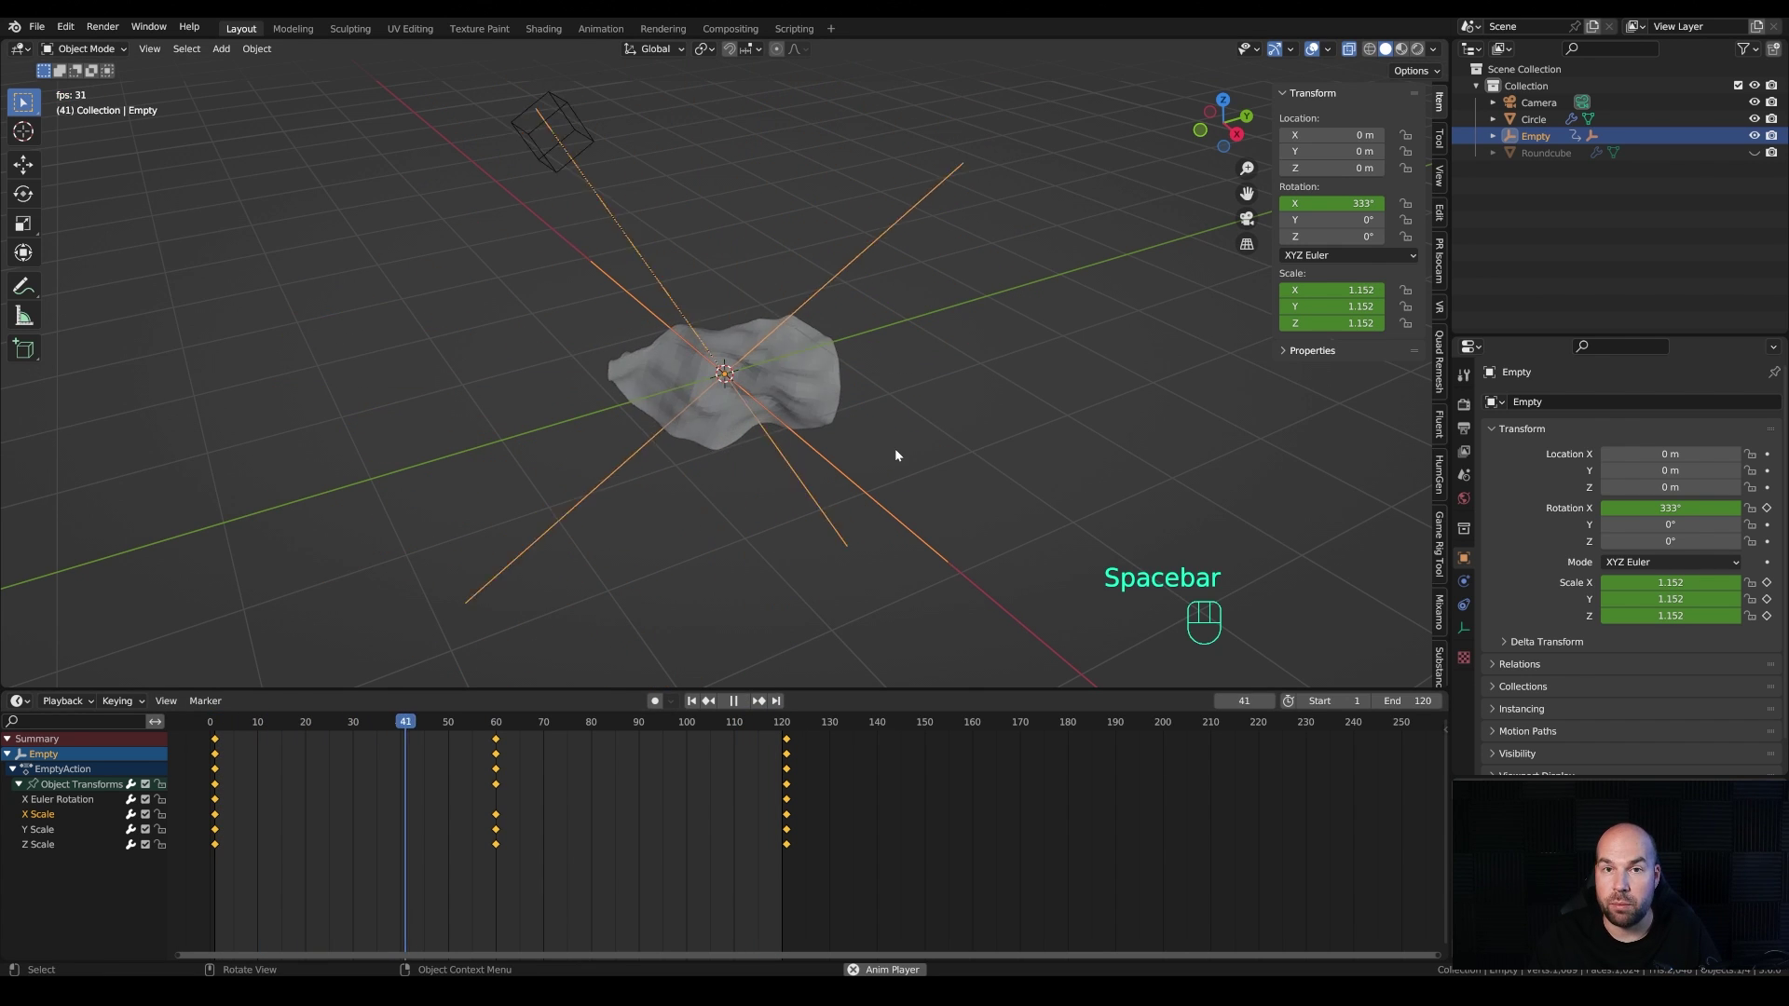
key(space)
click(221, 724)
click(836, 372)
Step: Solidify the disc at 0.068 m thickness, offset -1, smooth-shade it, and select the empty with it
scroll(up, 3)
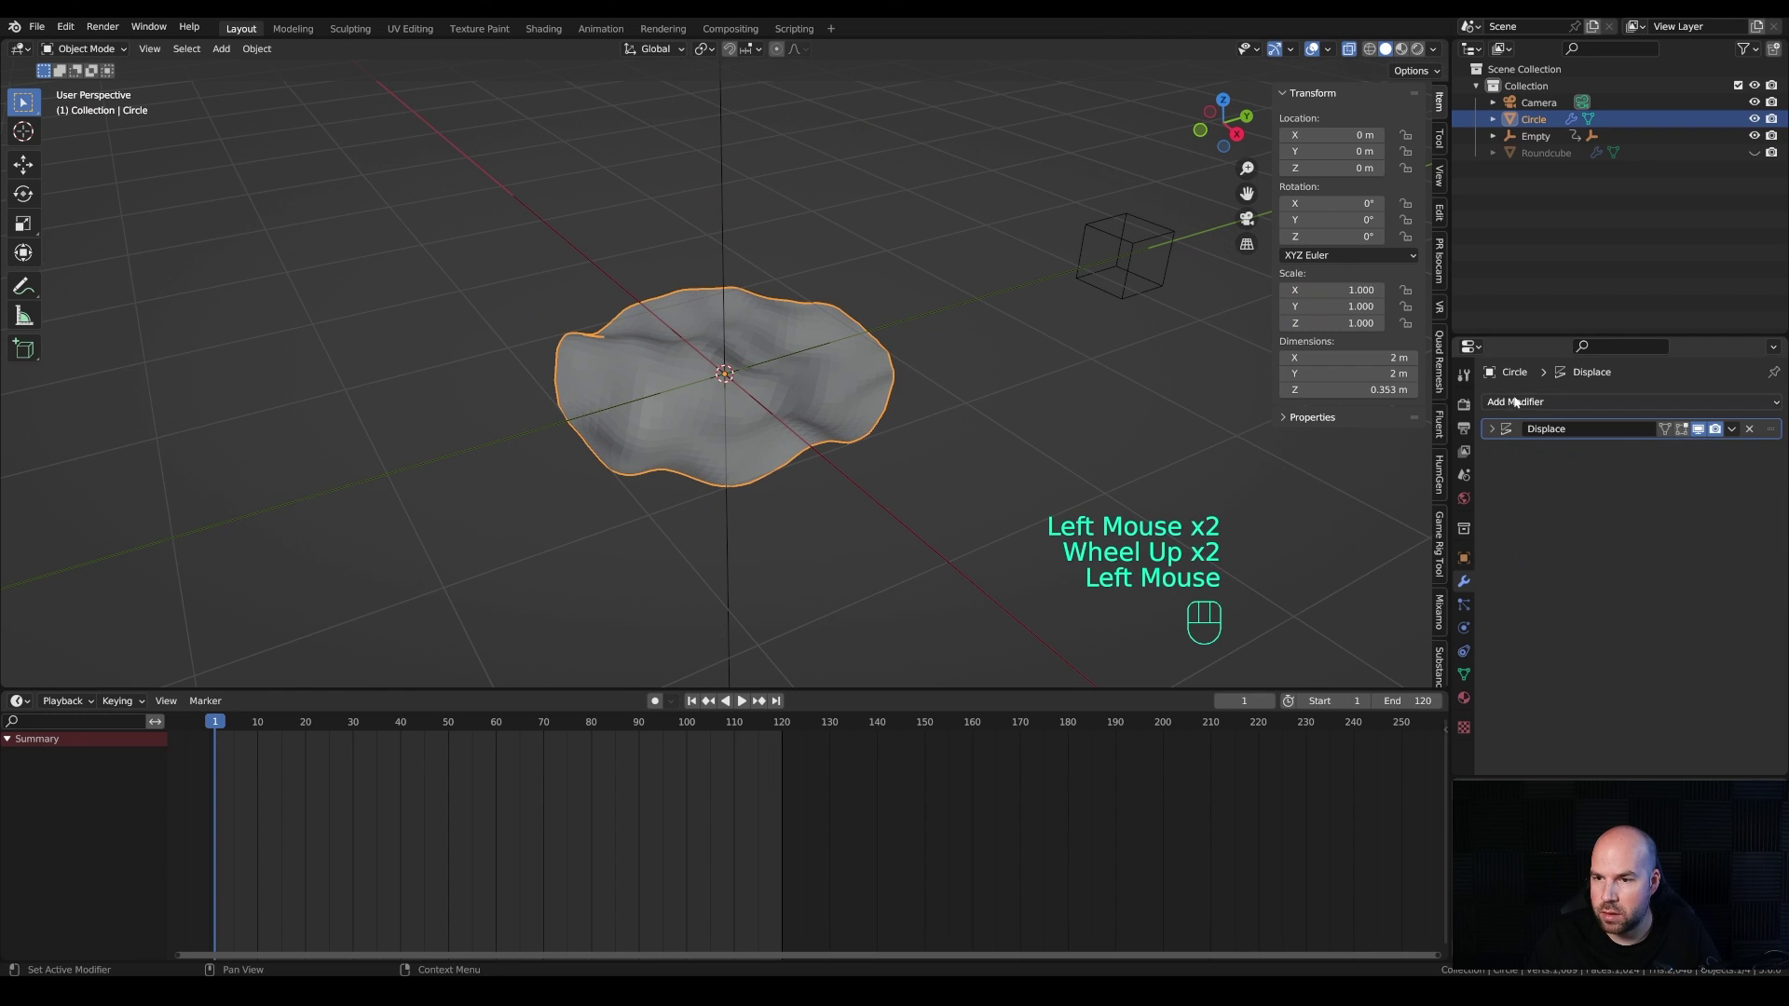
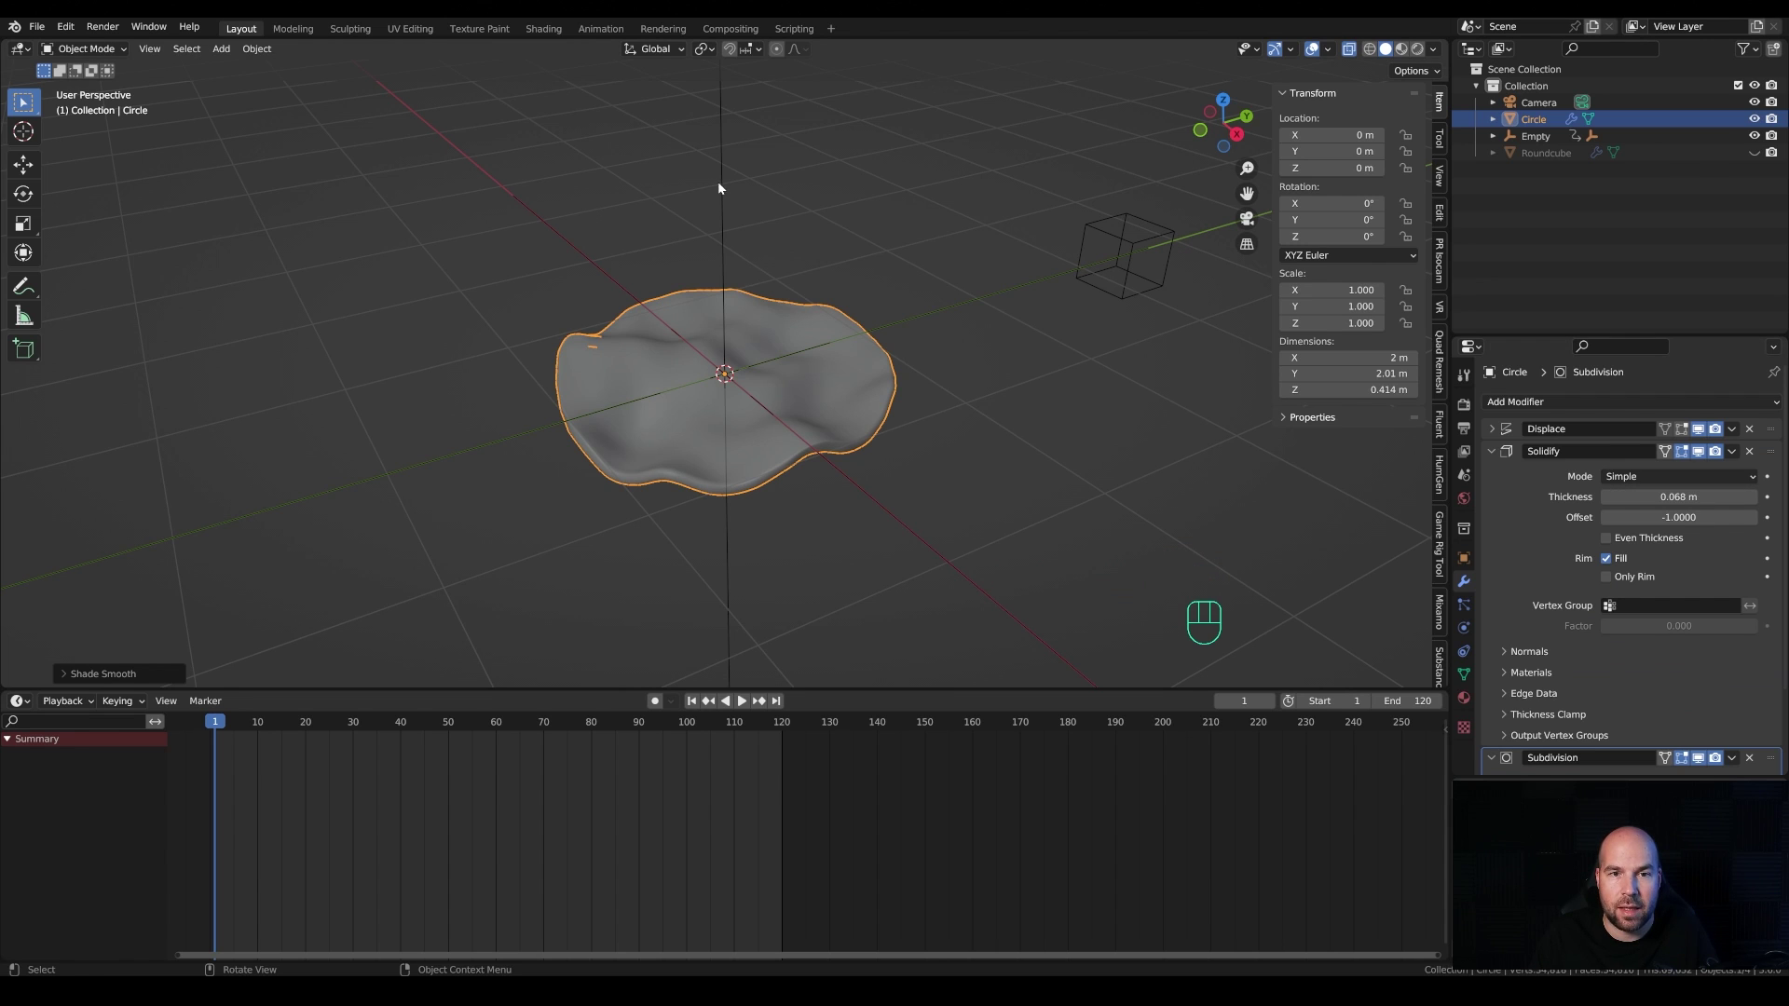
click(728, 184)
scroll(down, 3)
Step: Parent the animated empty to the wavy disc using Ctrl+P Object
click(655, 377)
key(ctrl+p)
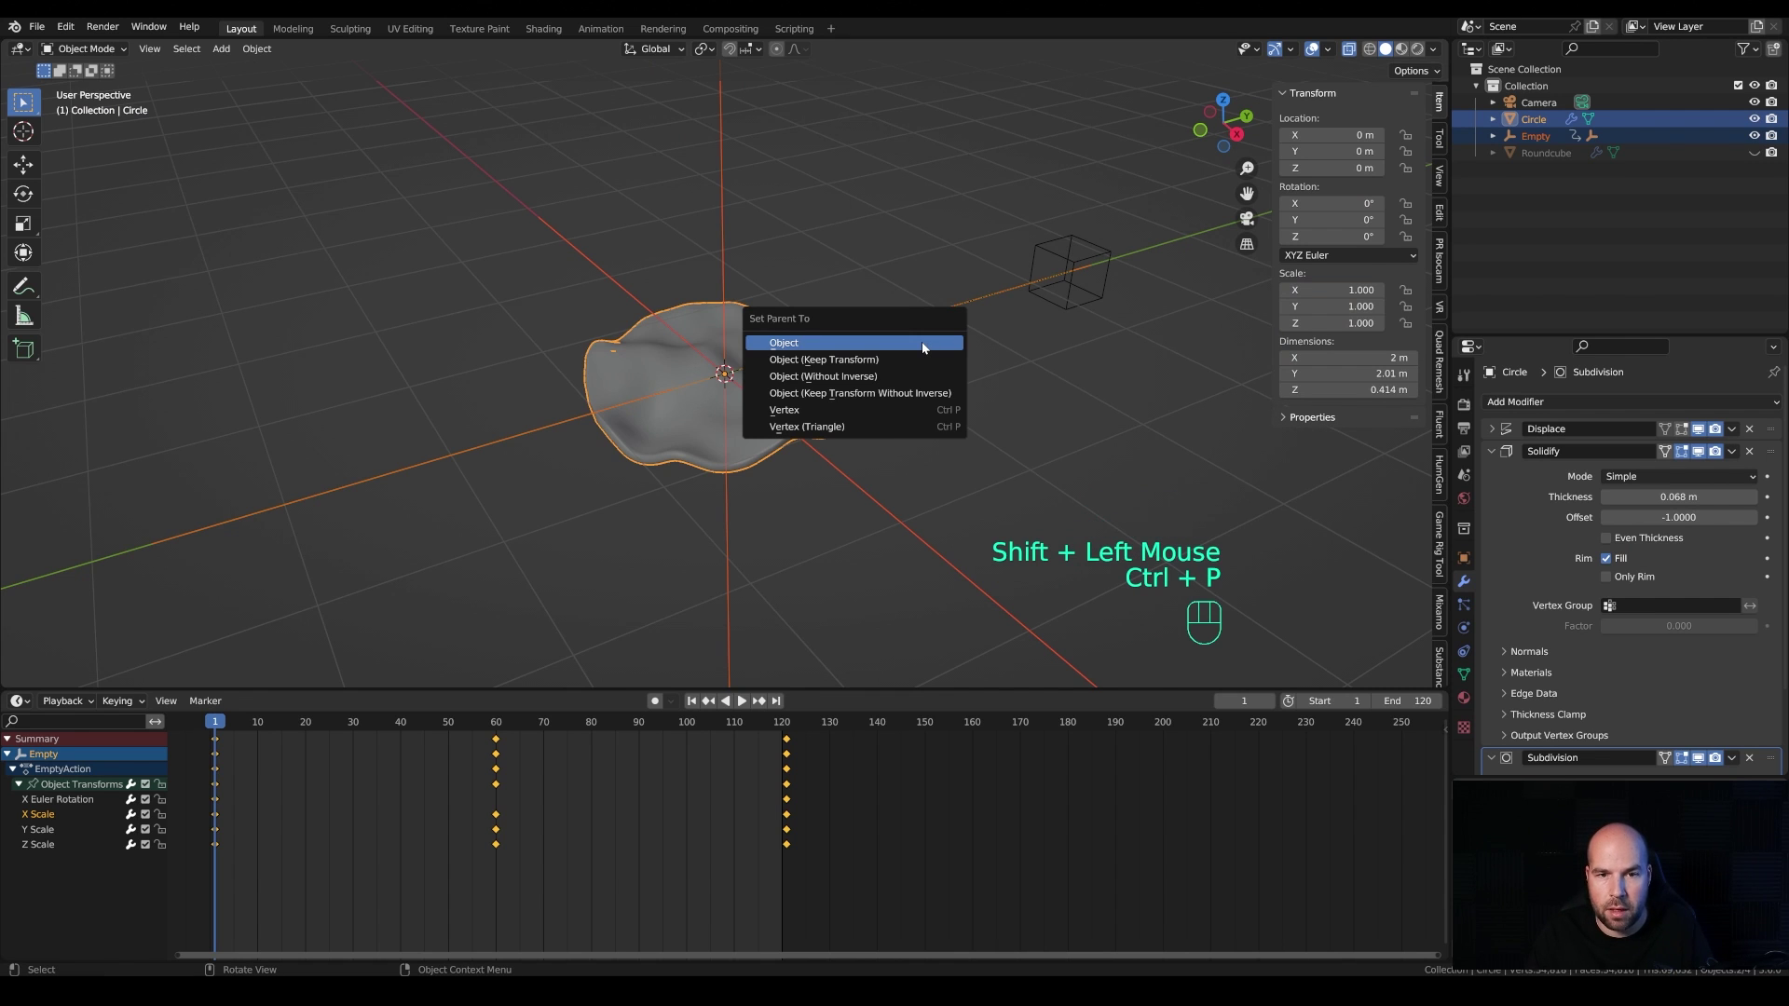
click(759, 326)
Step: Shrink the disc to about 0.79 of its size and check the animation playback
scroll(down, 3)
key(r)
key(r)
key(Escape)
key(s)
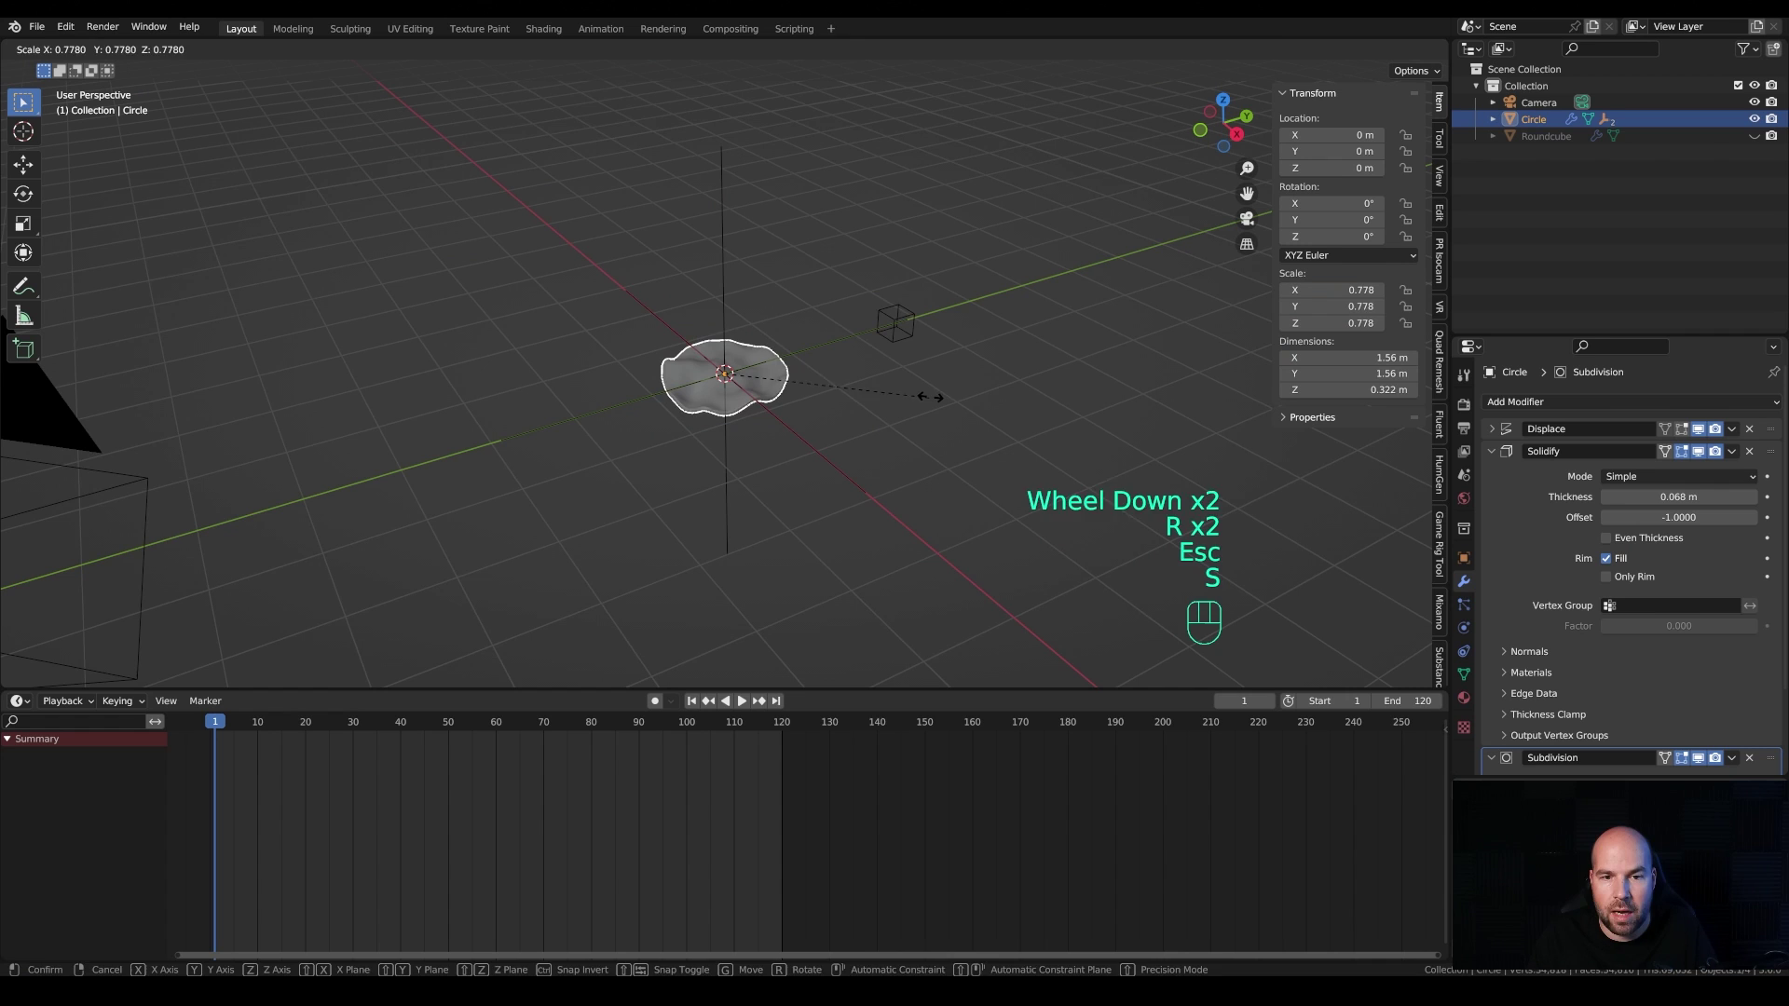
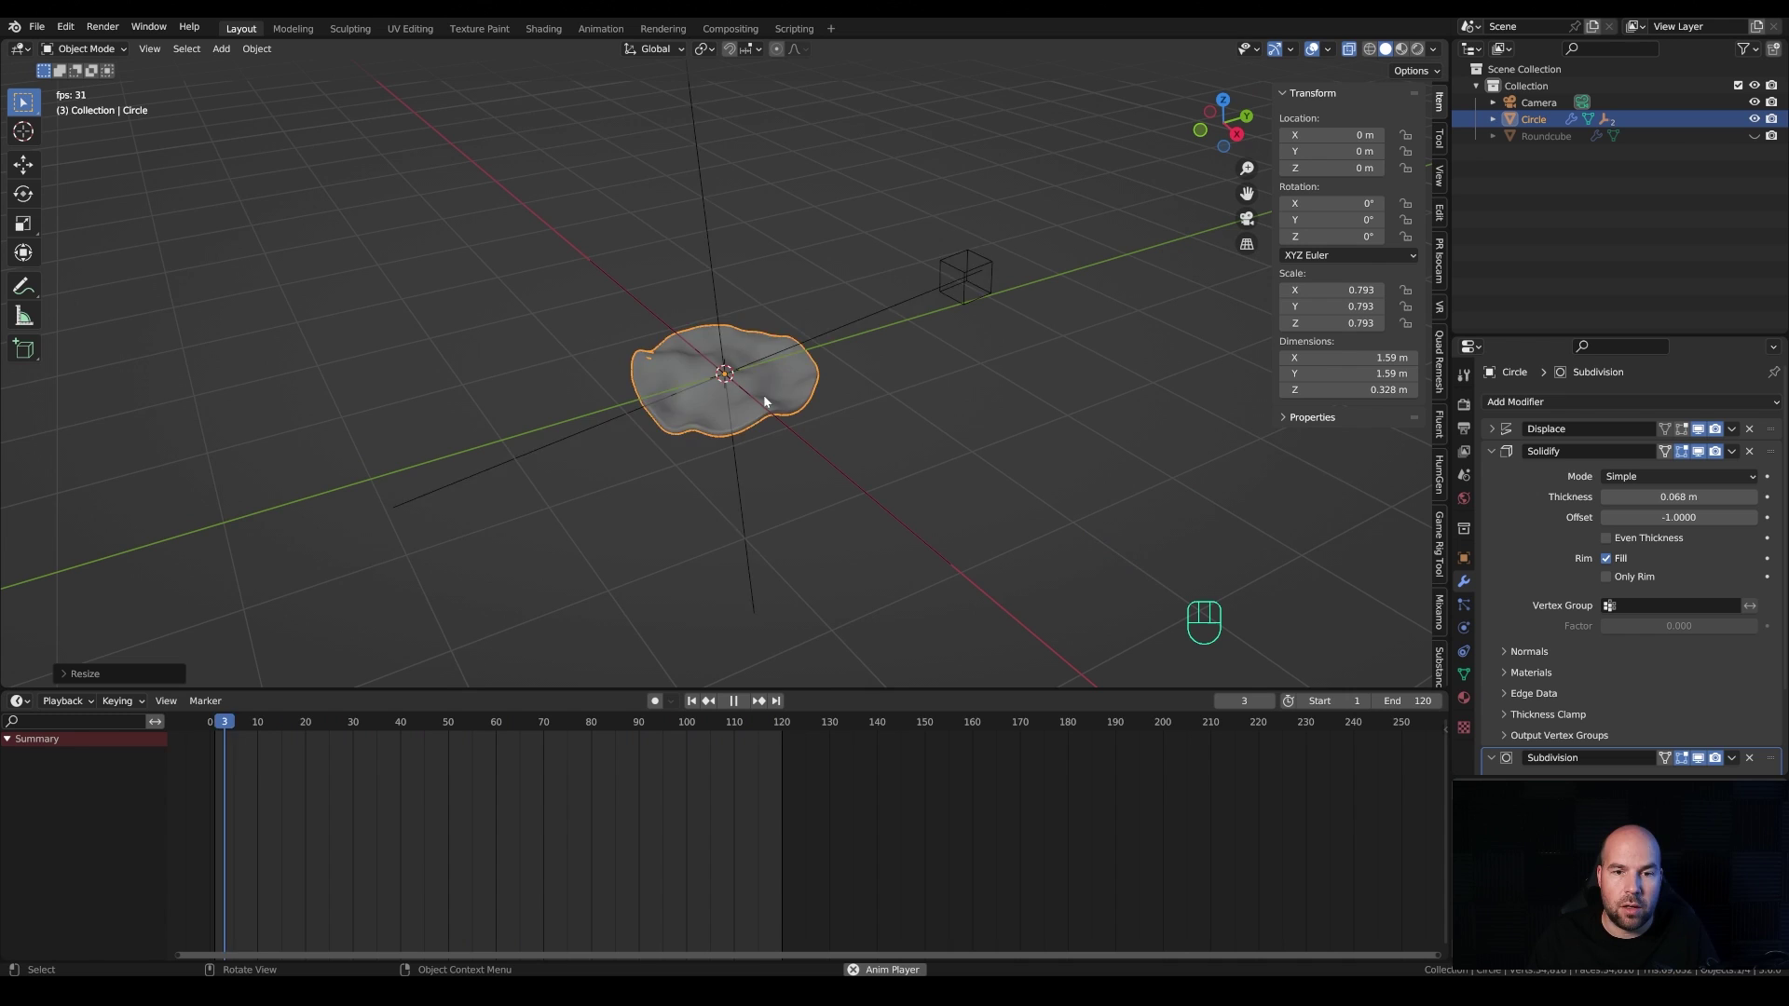
key(space)
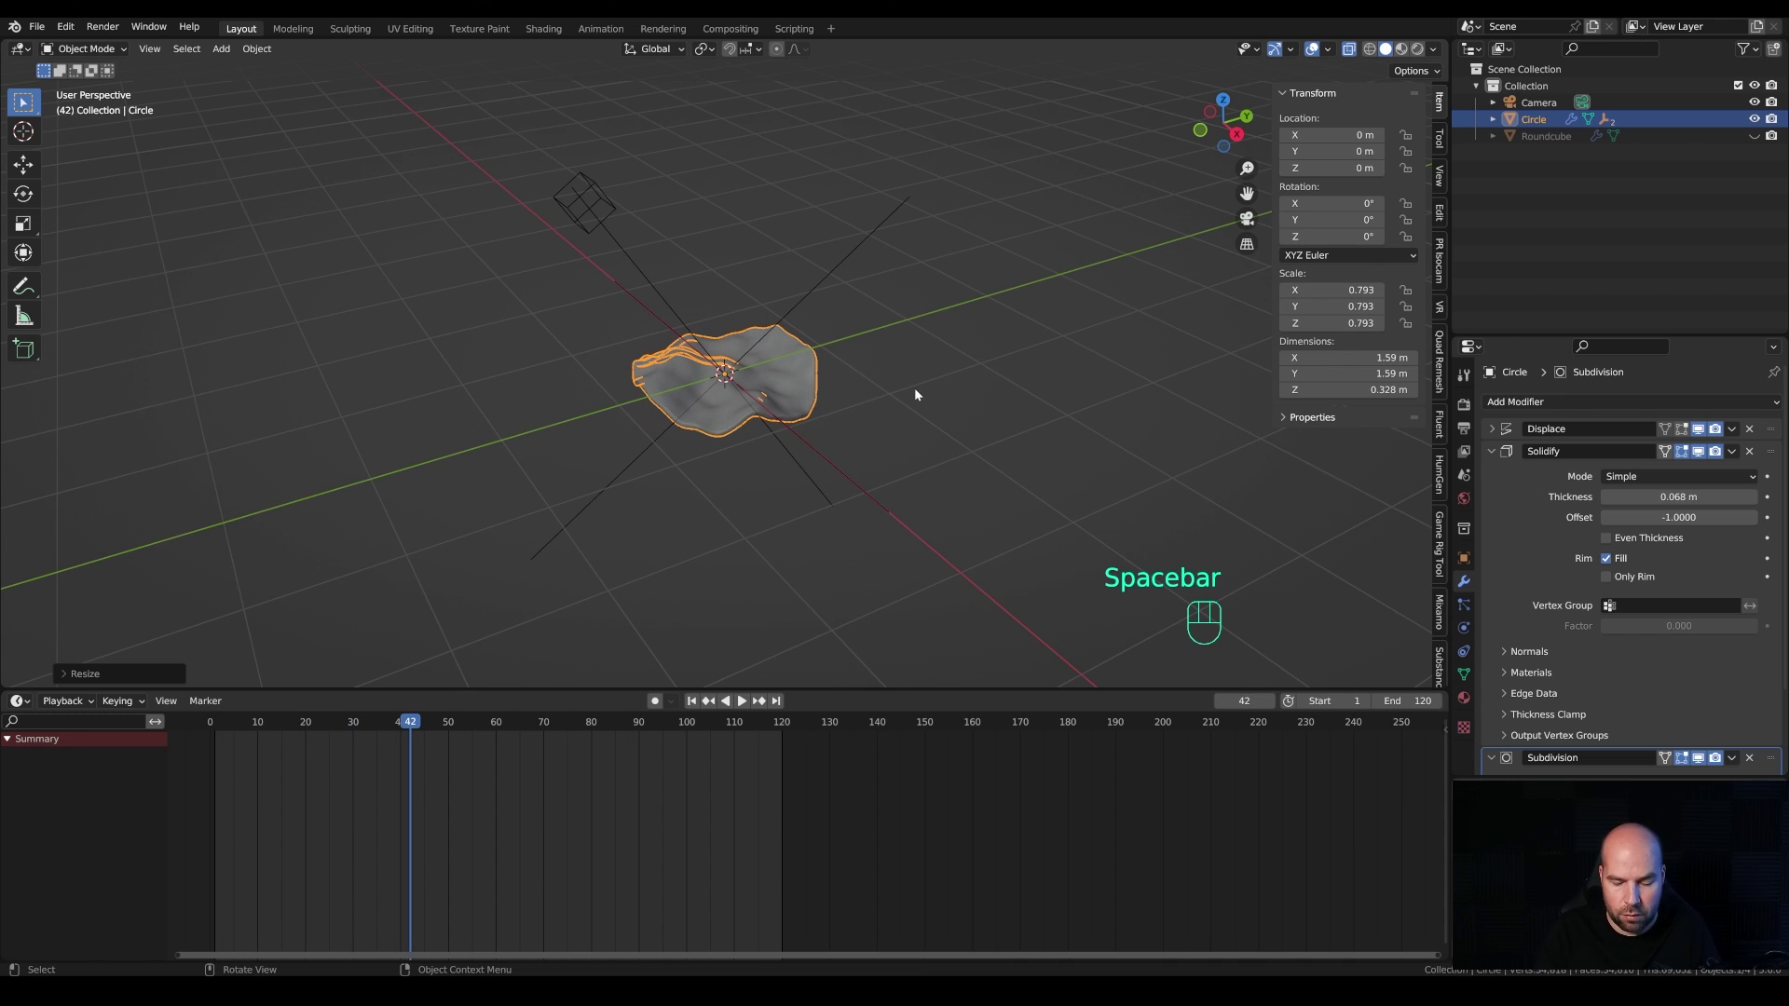
Step: Select the disc with its child empty and start a linked duplicate of the pair
key(shift+])
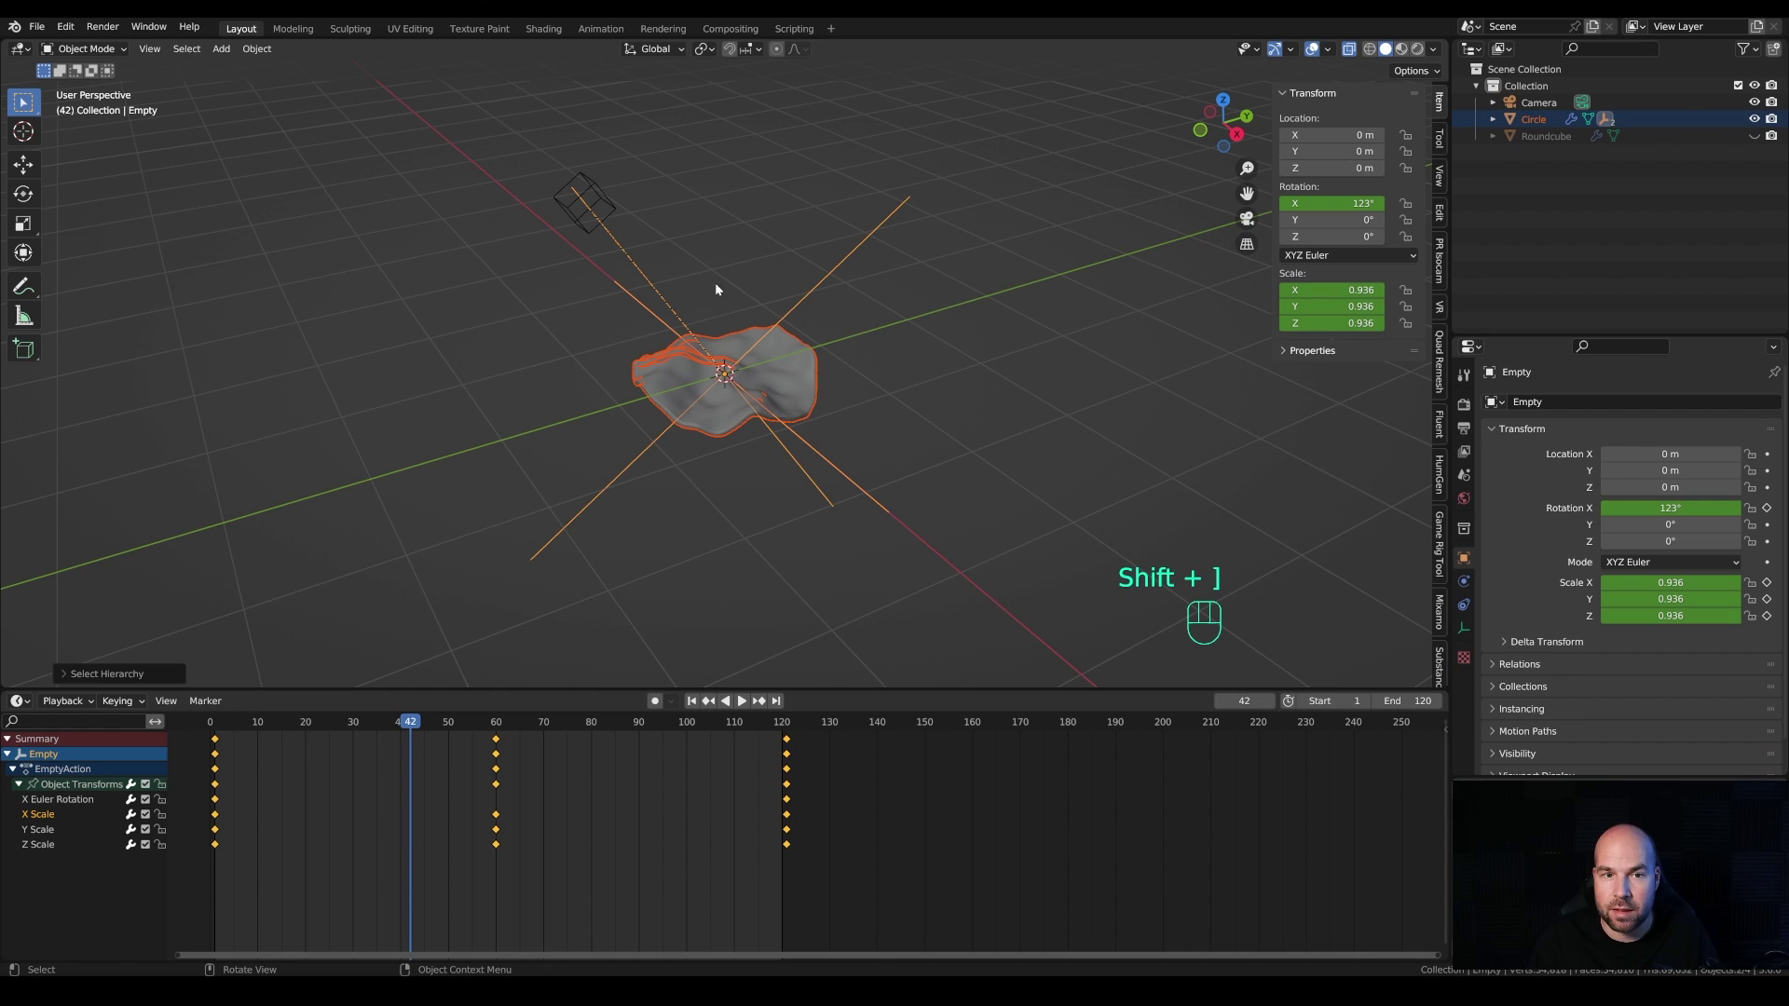
key(shift+])
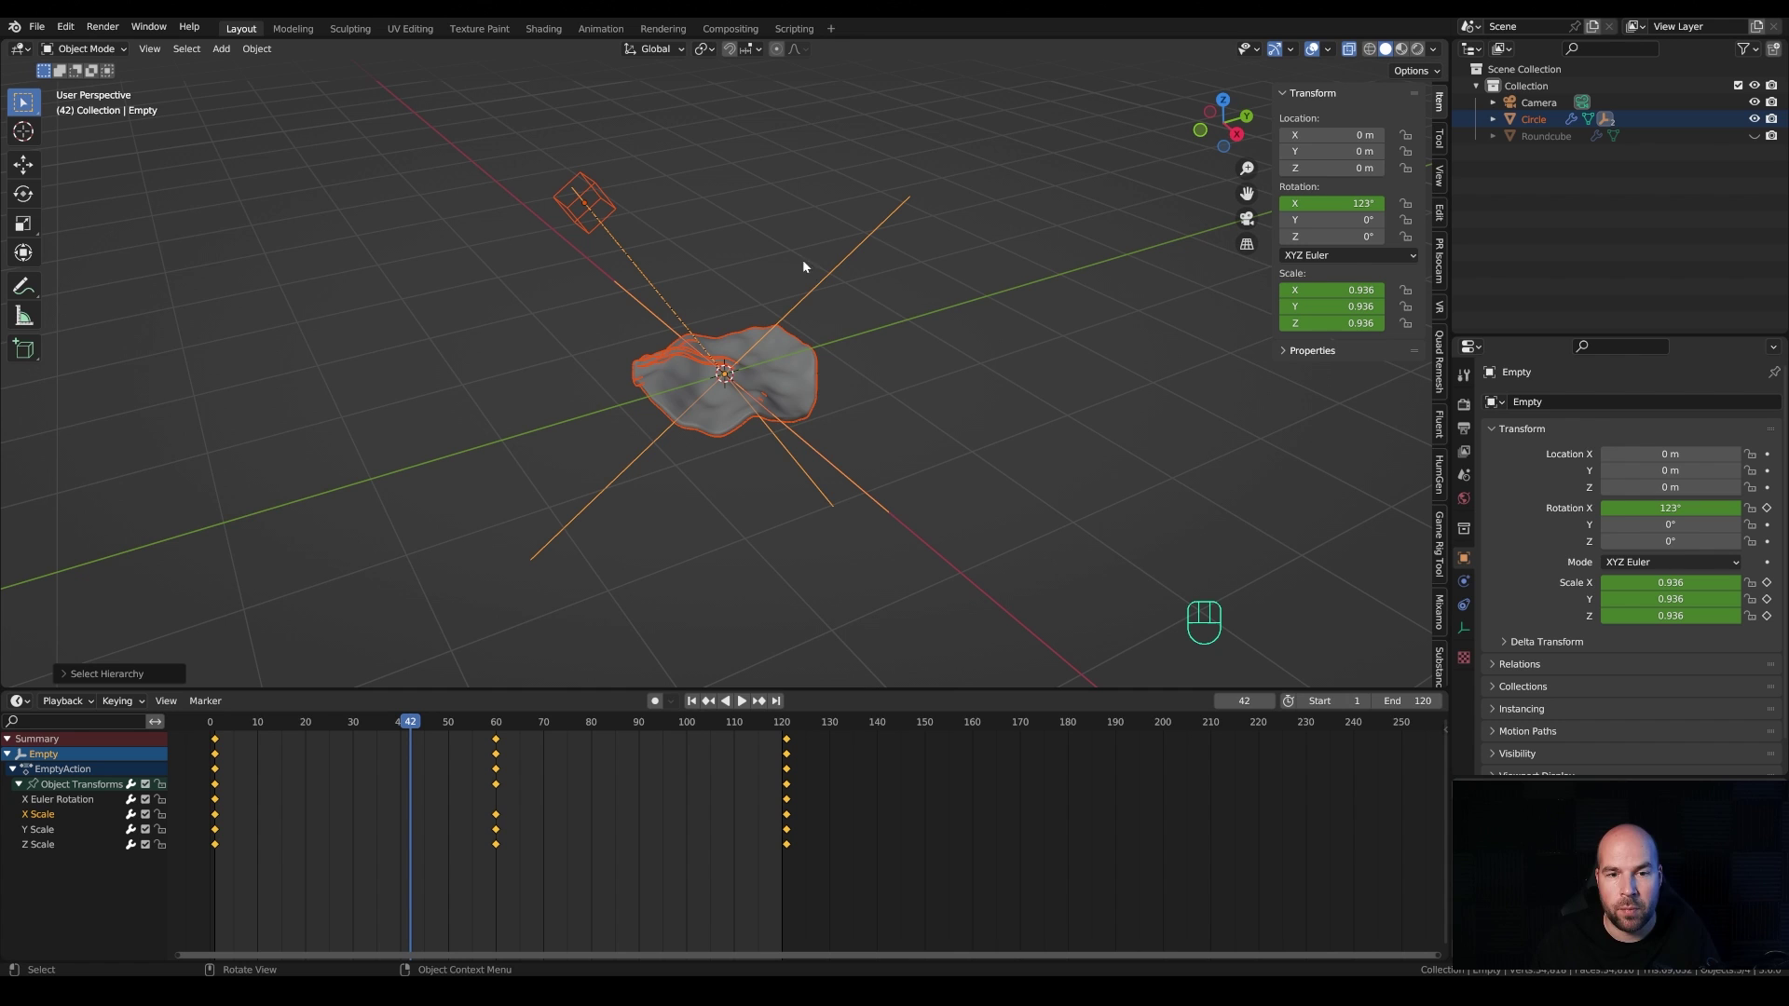
key(alt+d)
Step: Create two linked copies of the disc and empty, Circle.001 and Circle.002, kept in place
right_click(902, 318)
key(alt+d)
right_click(939, 372)
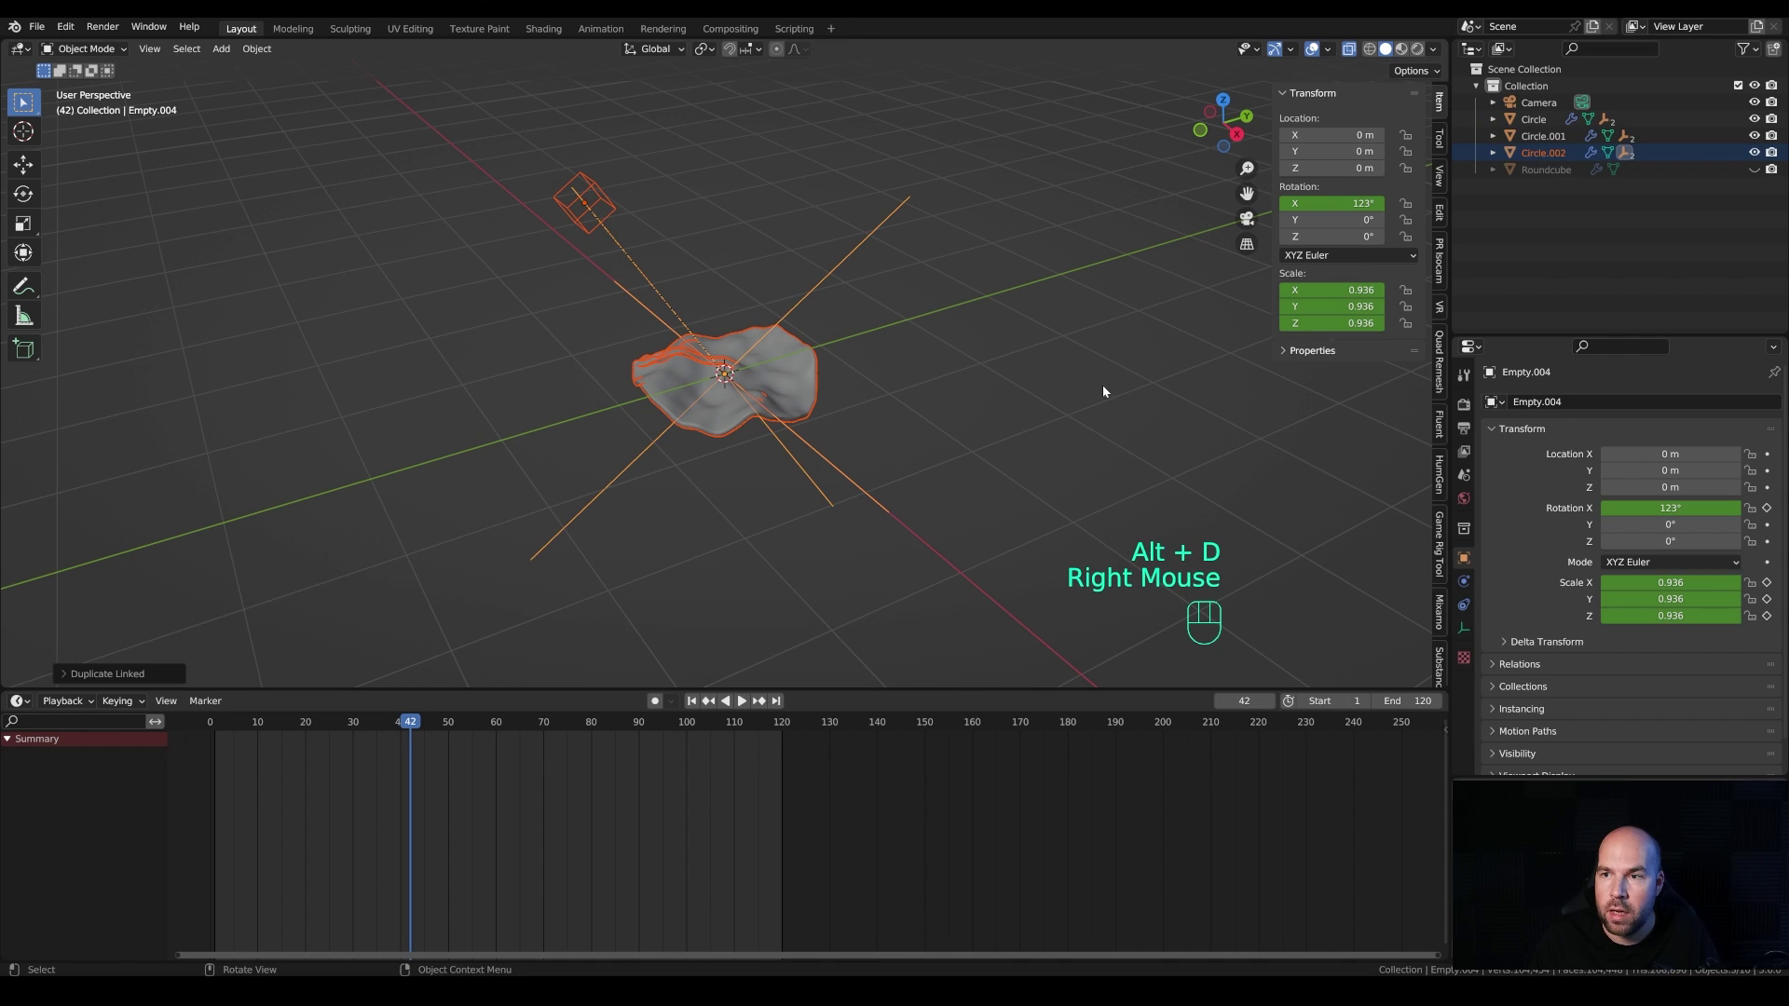
Step: Select Circle.001 in the Outliner and trackball-tilt it to a new angle
click(1527, 127)
click(1537, 138)
click(1538, 150)
click(1536, 142)
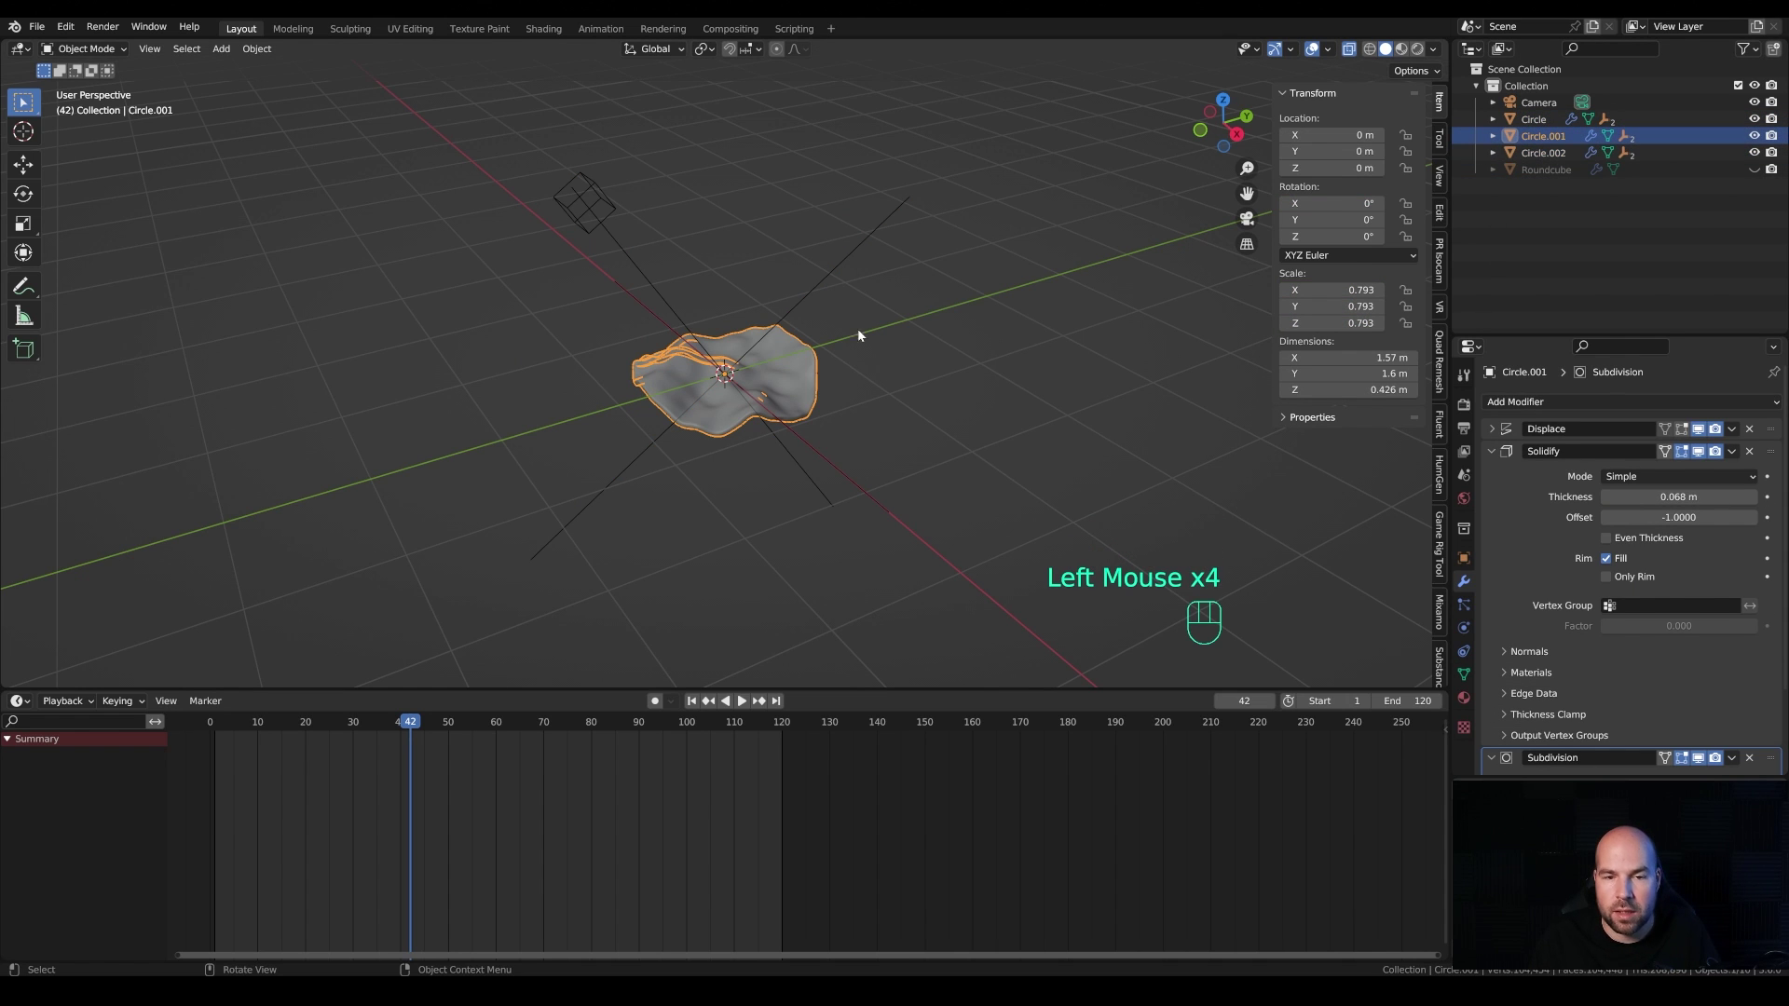
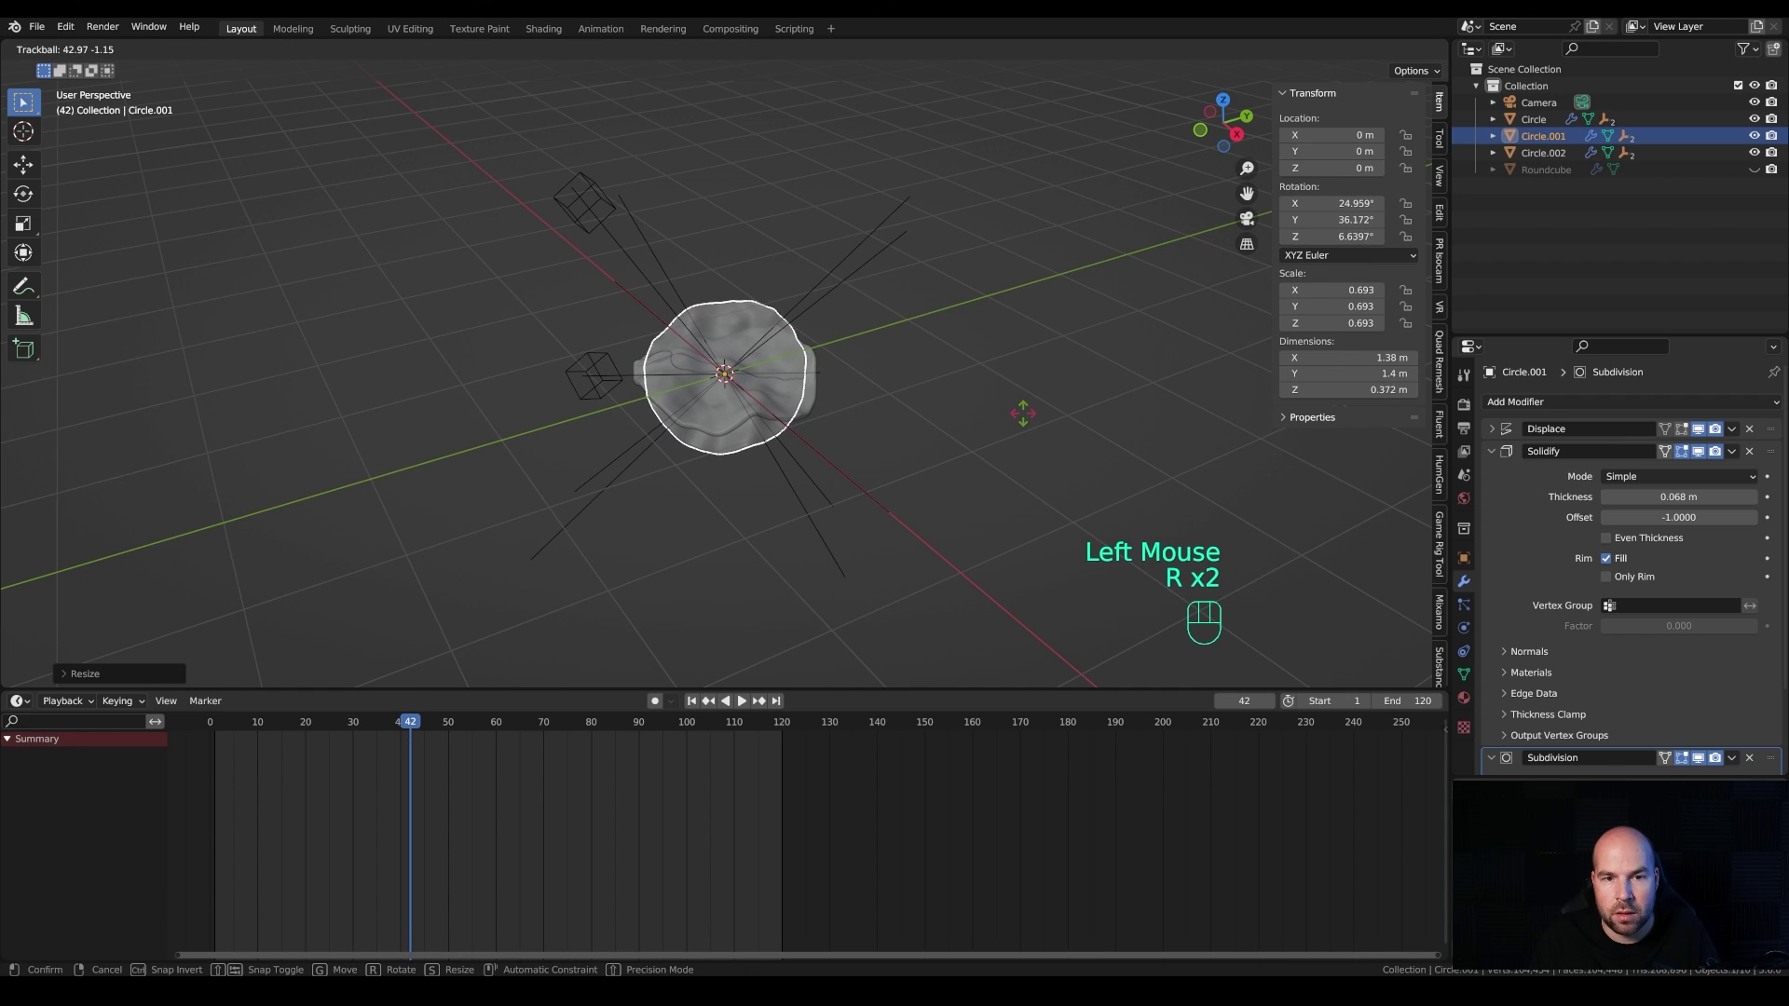
click(1007, 424)
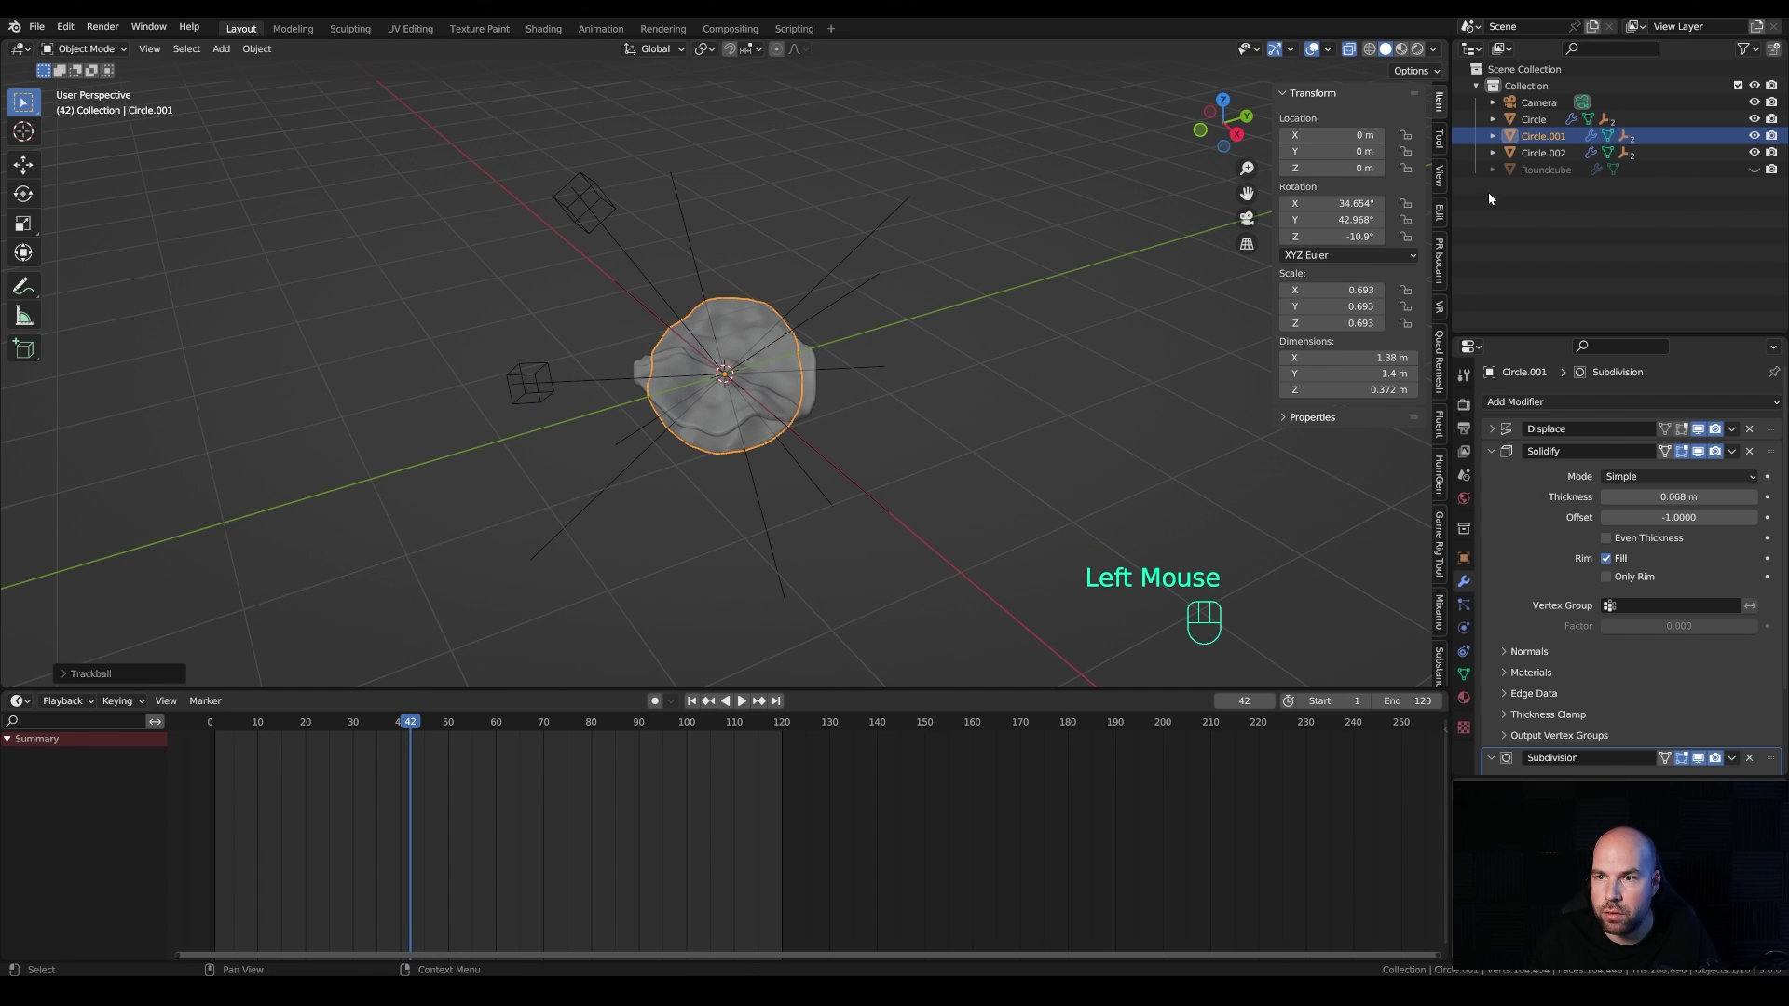
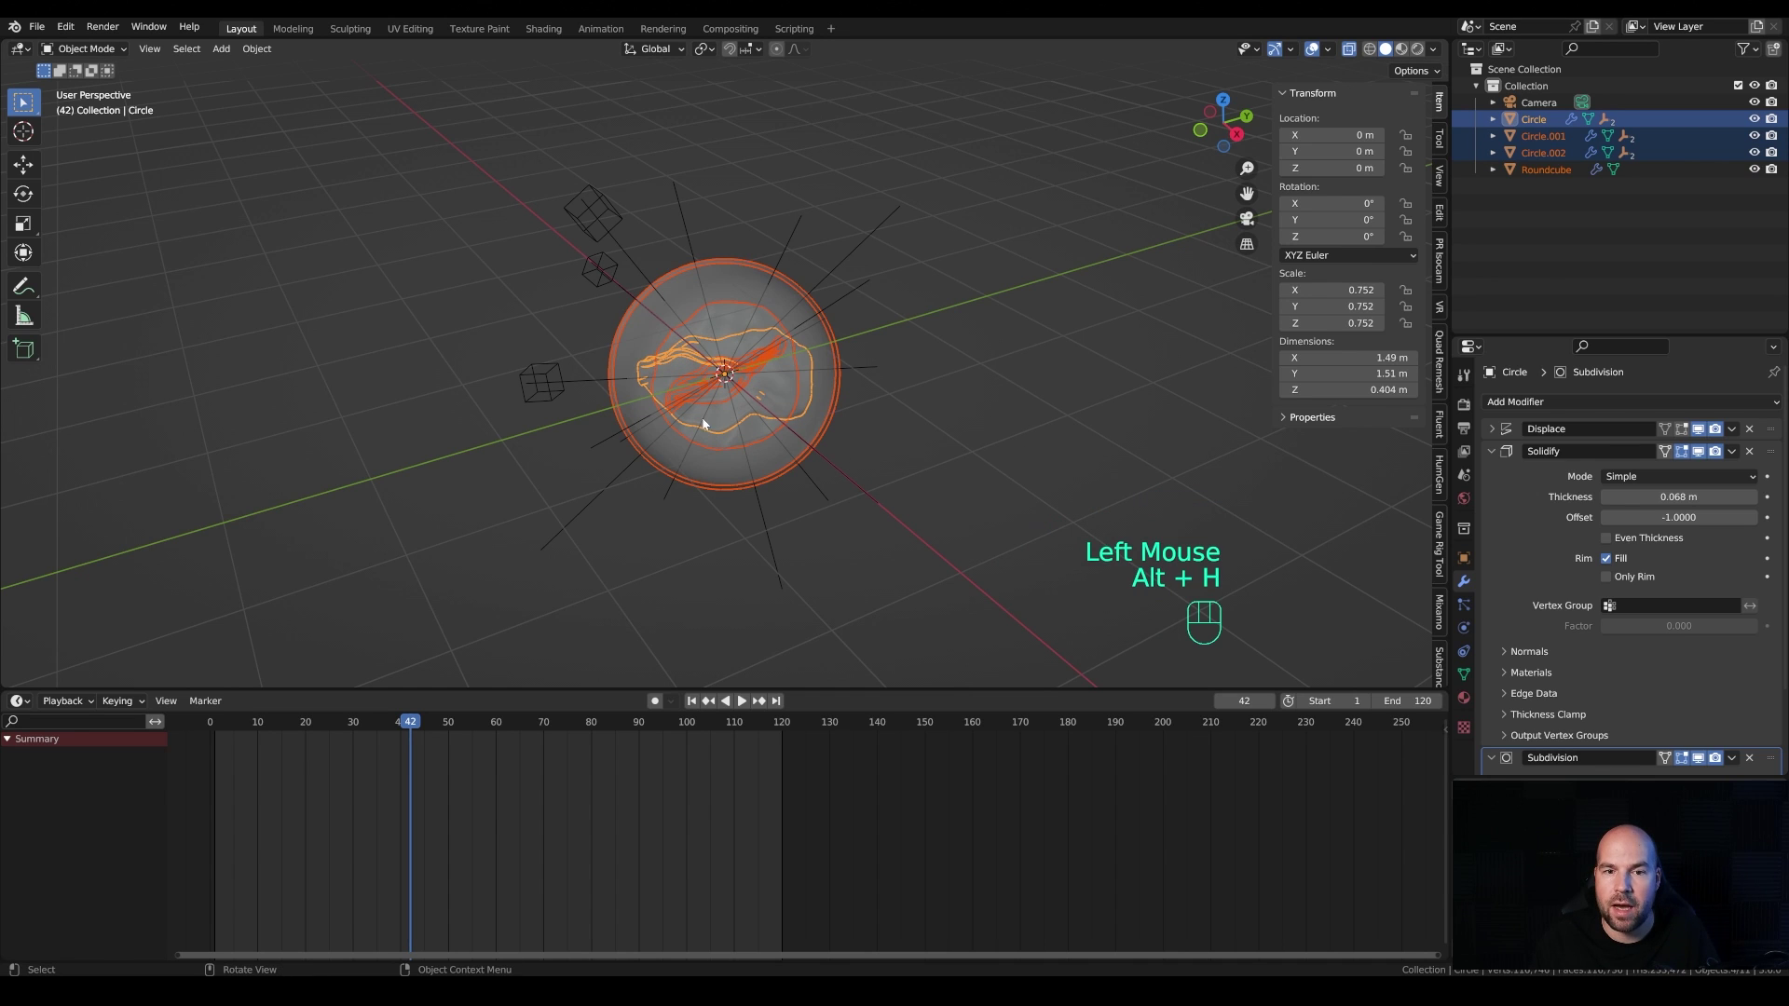
Step: Enlarge the three discs to about 0.92 so they nearly fill the visible sphere
drag(862, 451, 835, 369)
key(s)
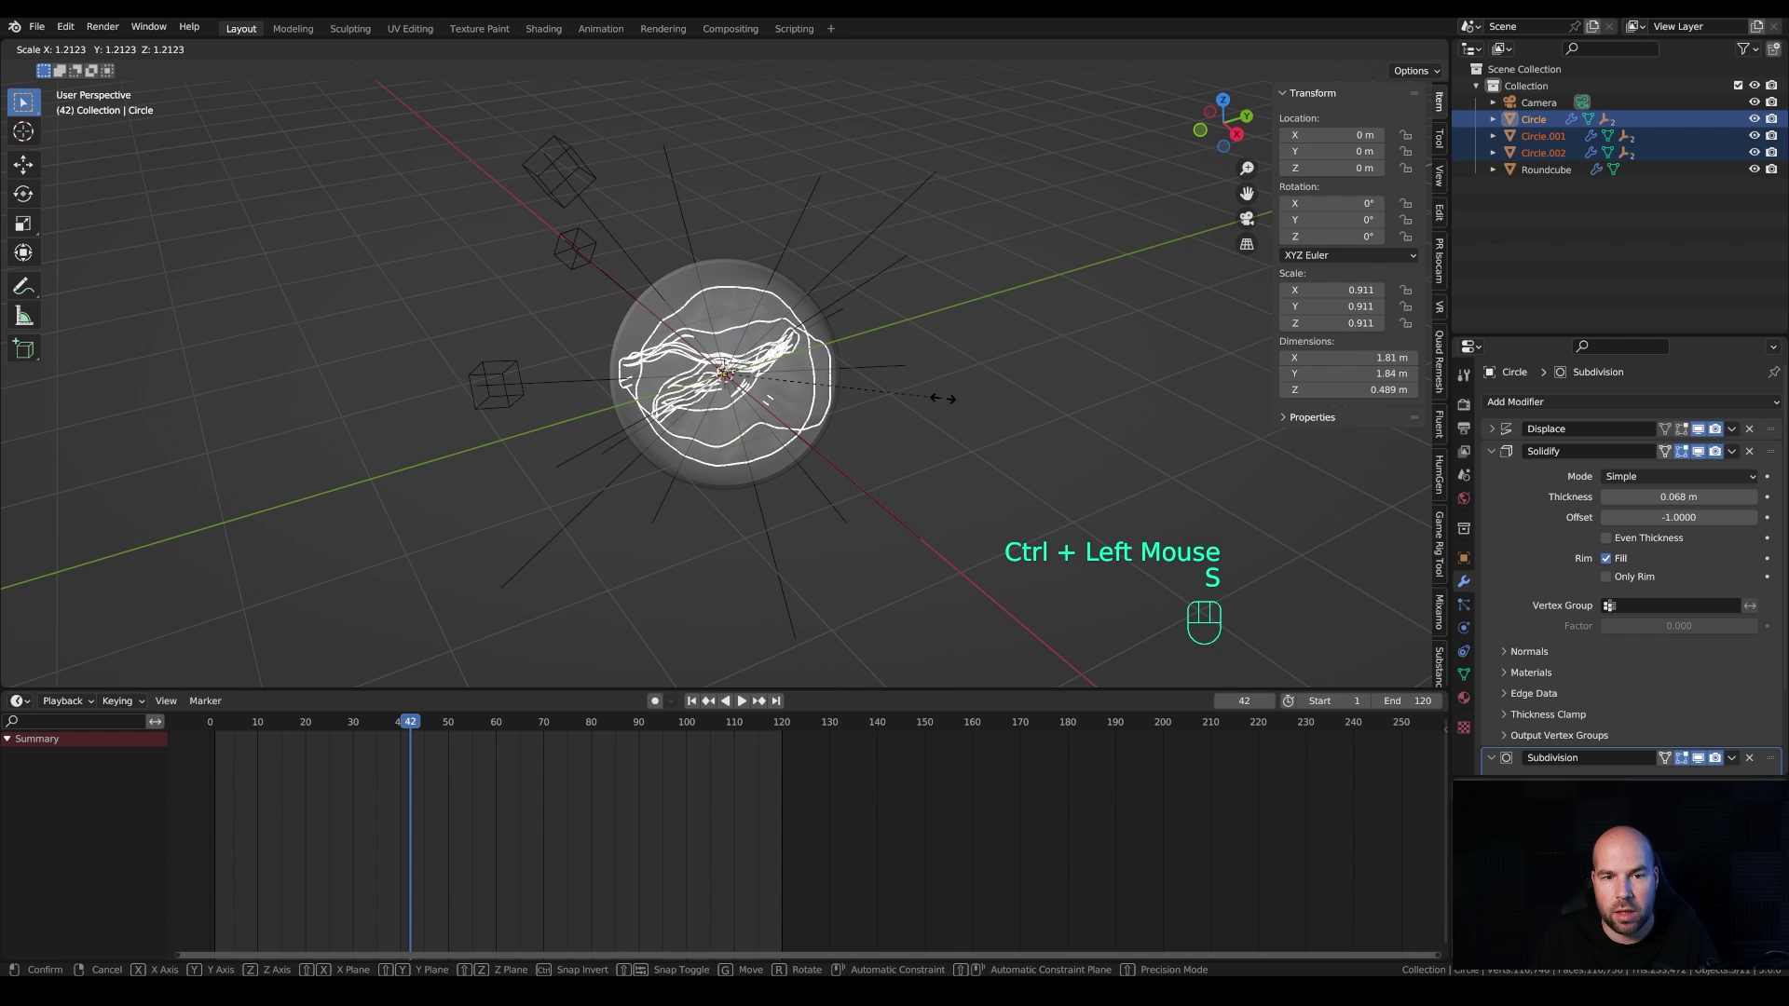
click(939, 405)
drag(808, 425, 953, 385)
key(s)
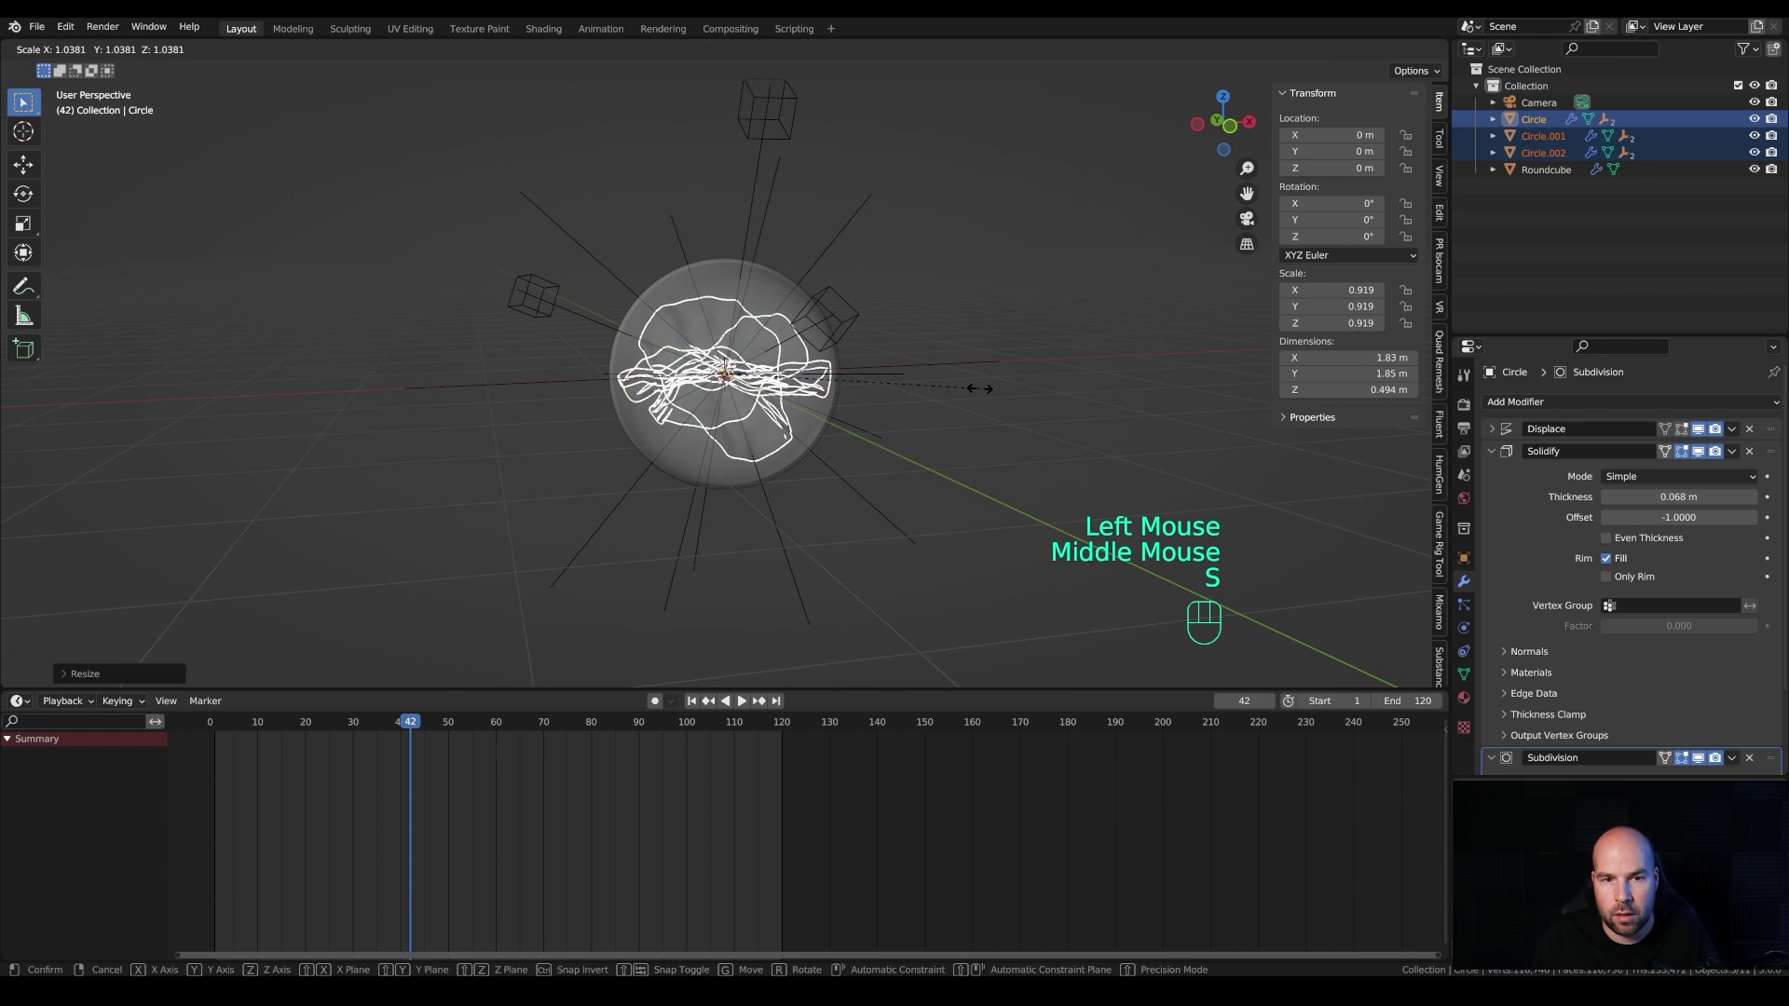
click(985, 392)
Step: Play the animation and inspect the discs moving inside the sphere shell
drag(1072, 405, 998, 425)
click(1010, 316)
key(space)
scroll(up, 3)
drag(1052, 419, 1063, 418)
scroll(down, 3)
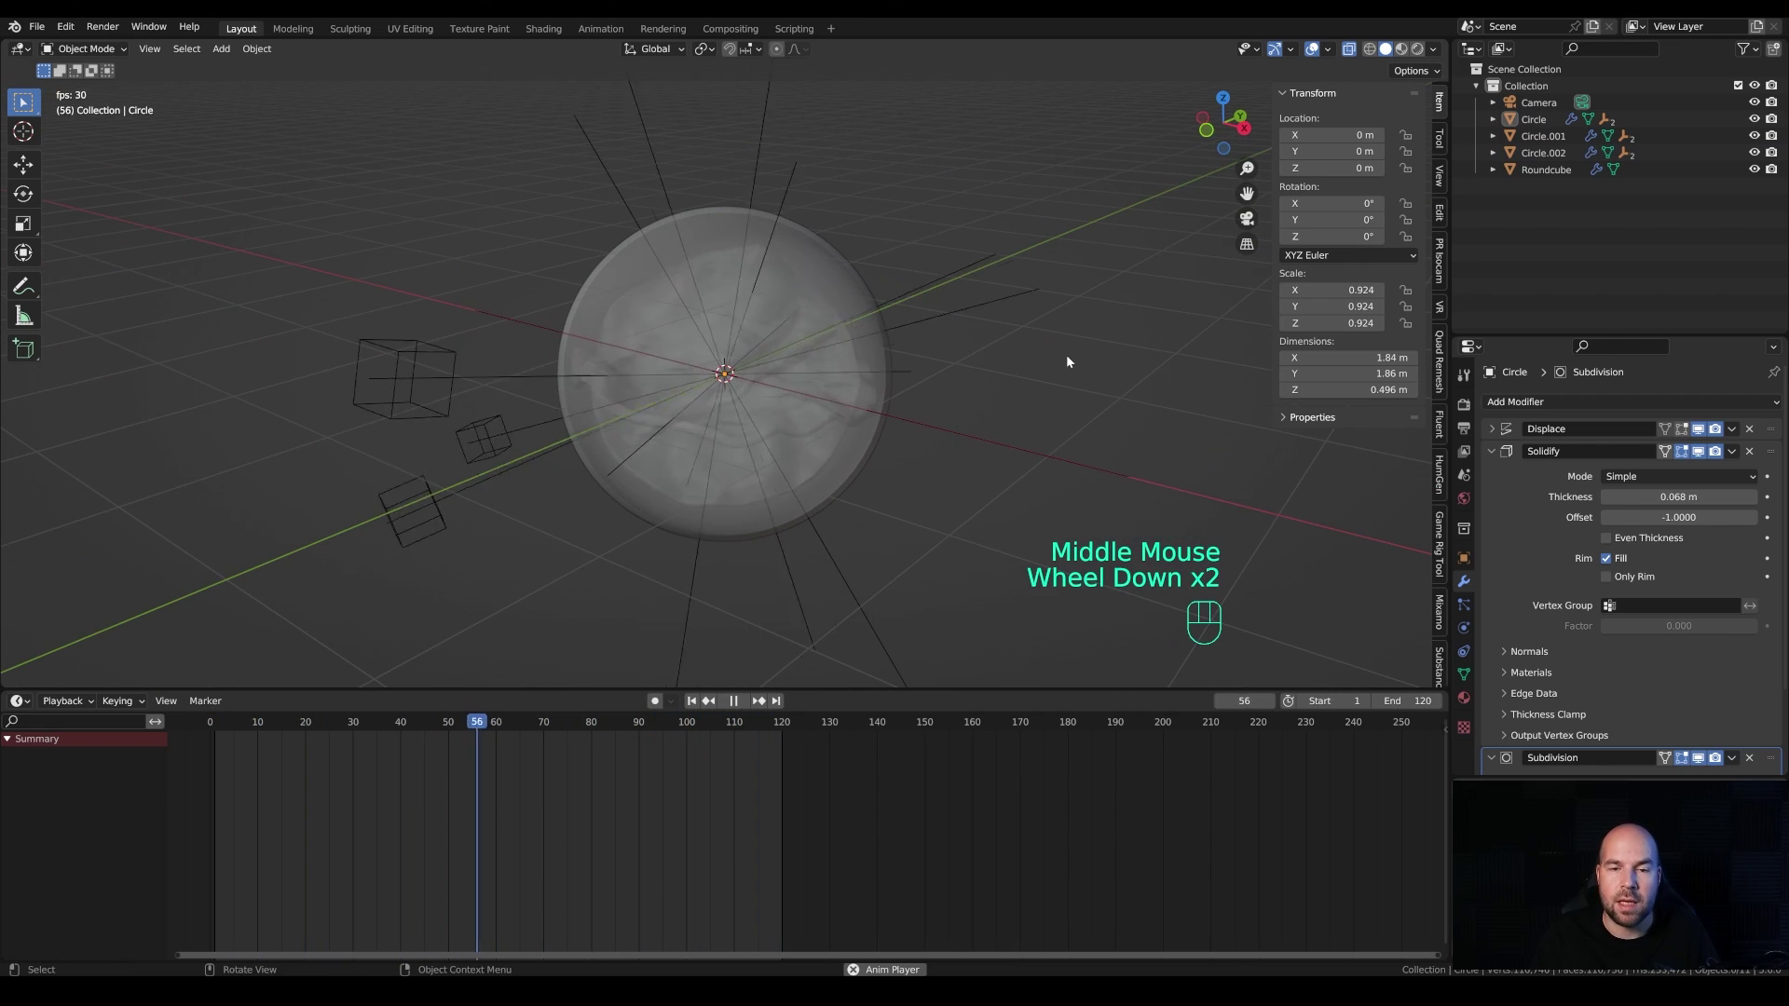
Step: Stop playback and set the render engine to Cycles in Render Properties
key(space)
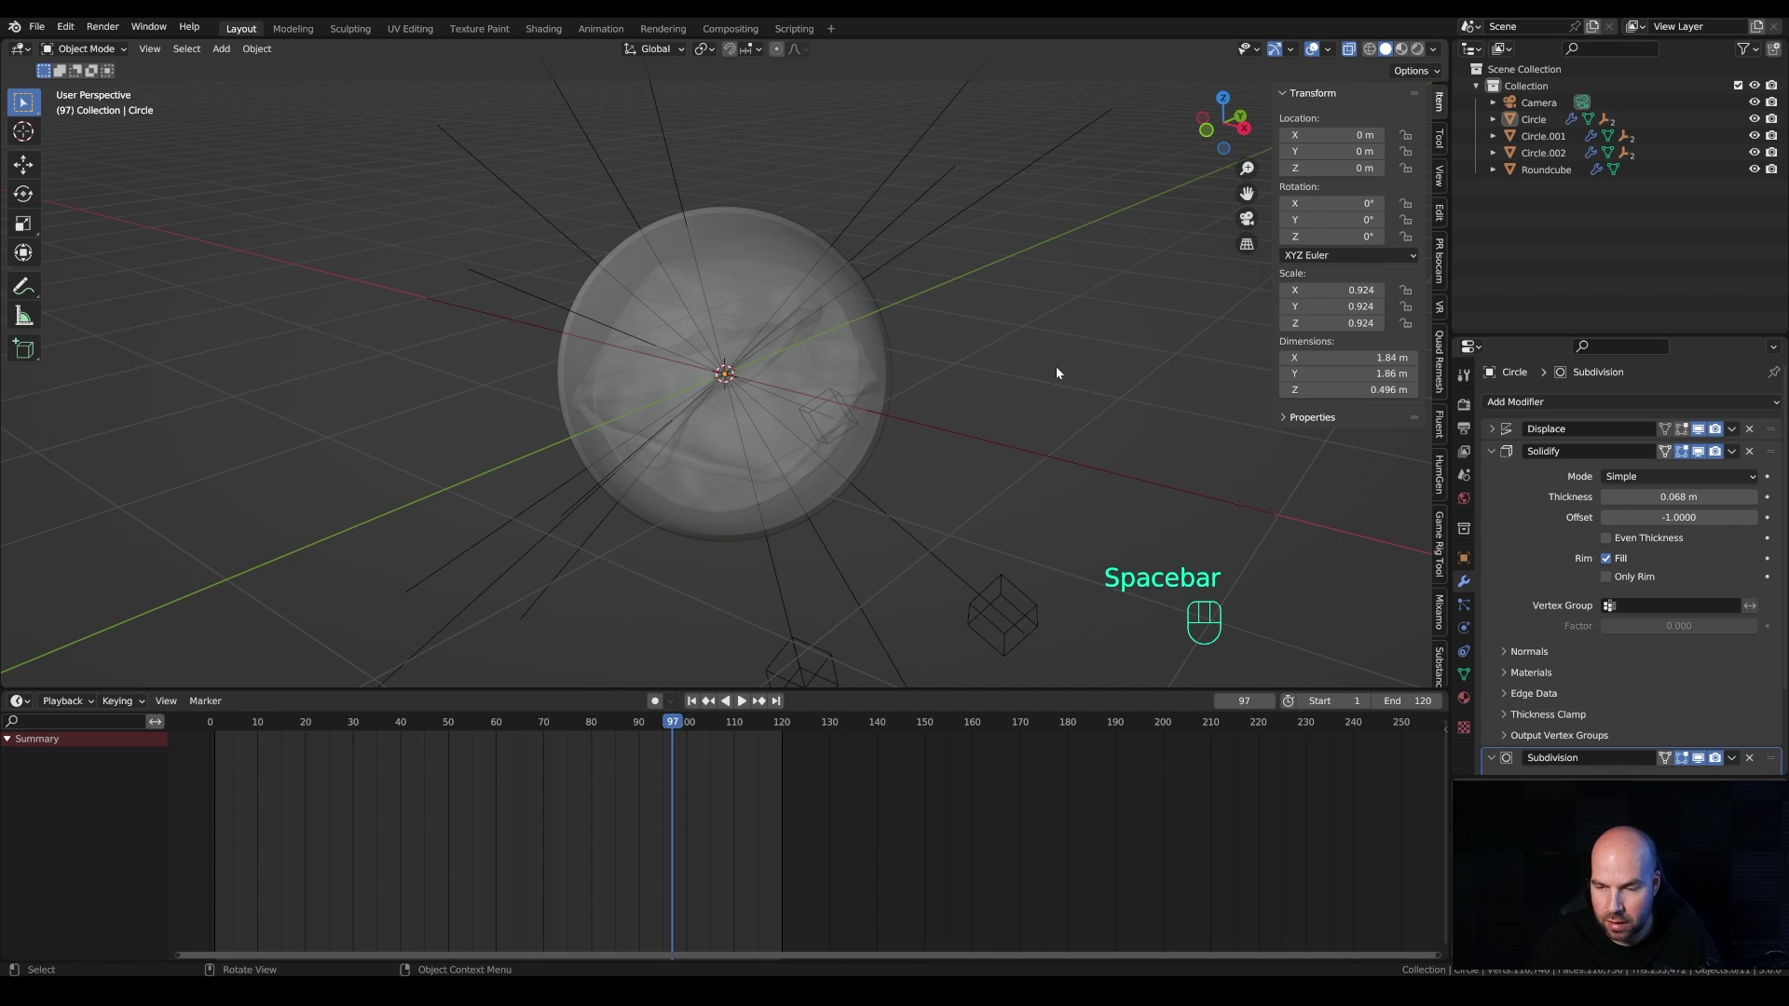
click(1470, 406)
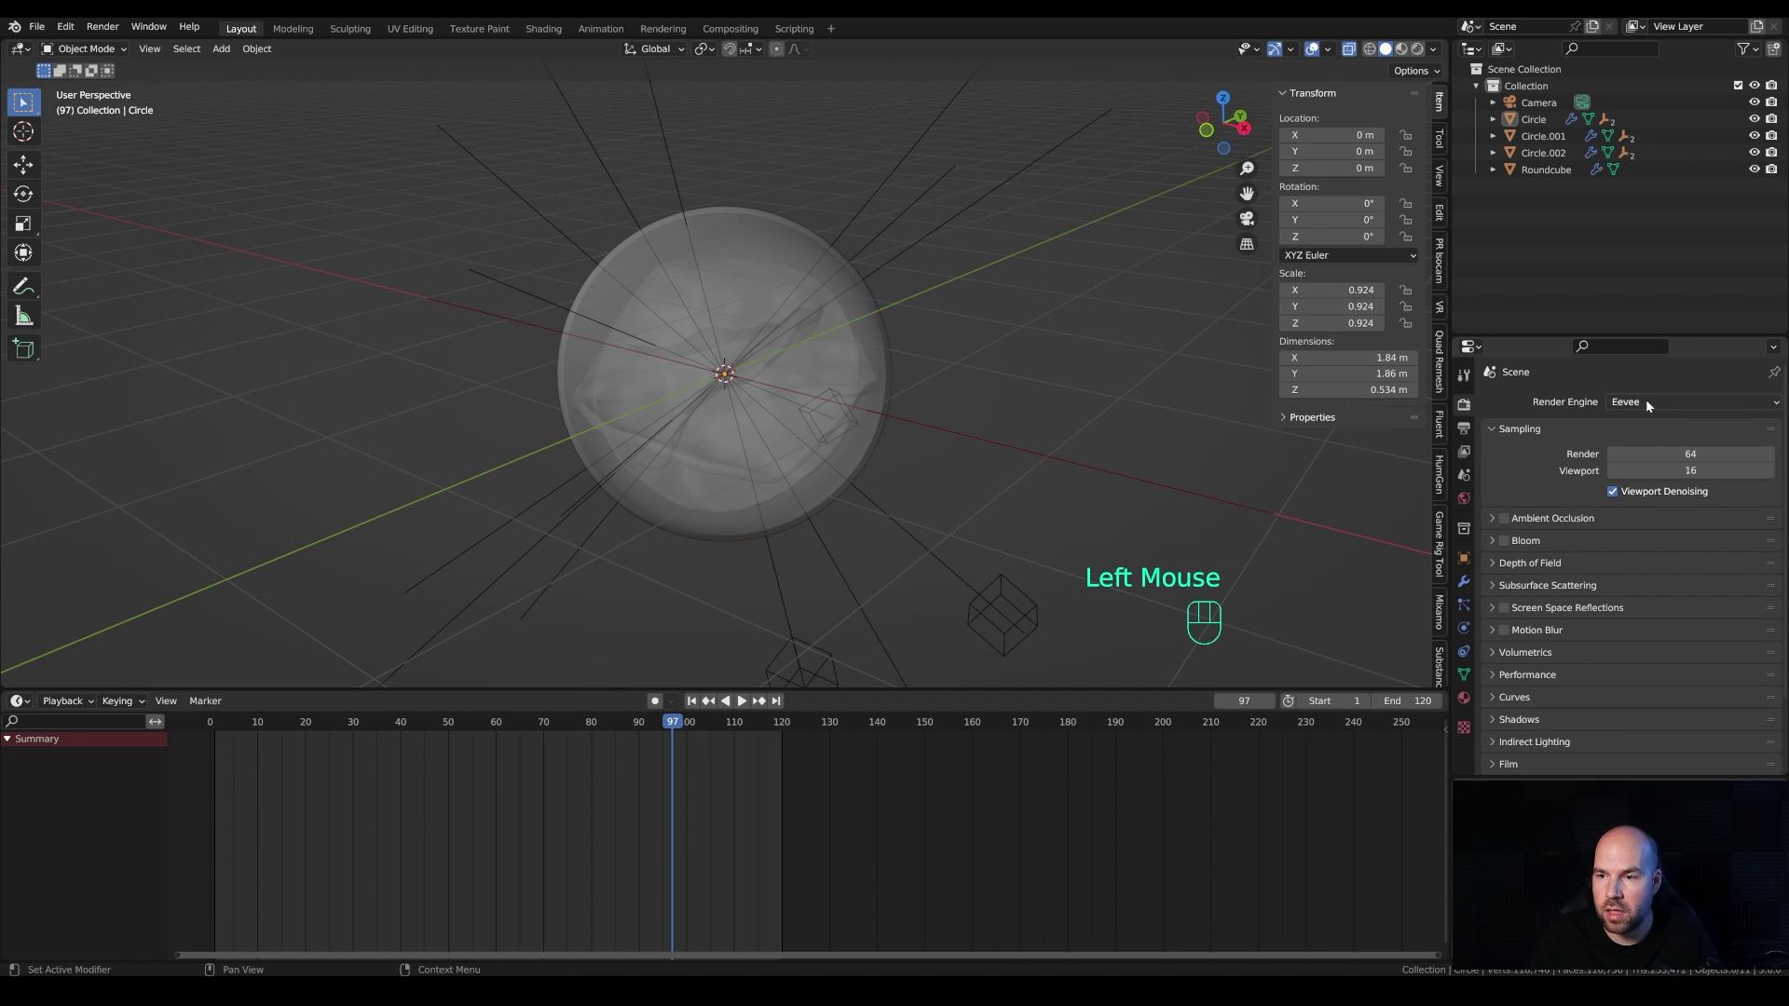
drag(1650, 404, 1646, 463)
drag(1644, 444, 1642, 479)
click(1515, 598)
click(1515, 721)
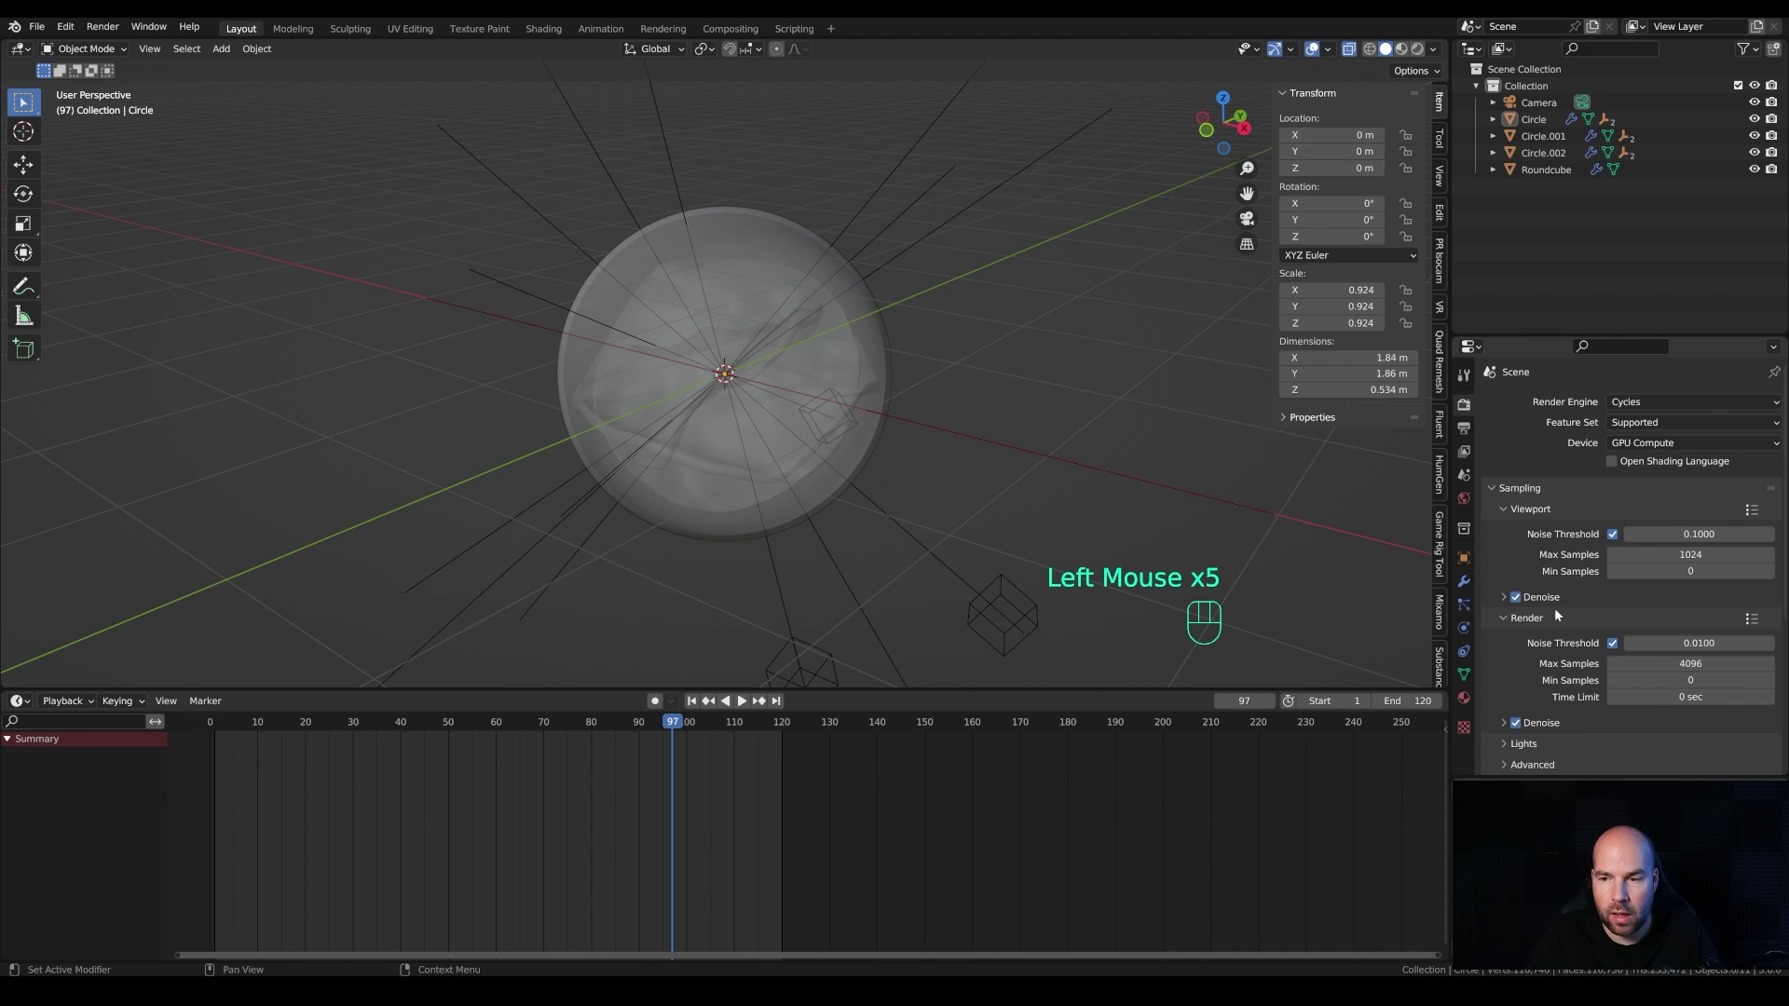
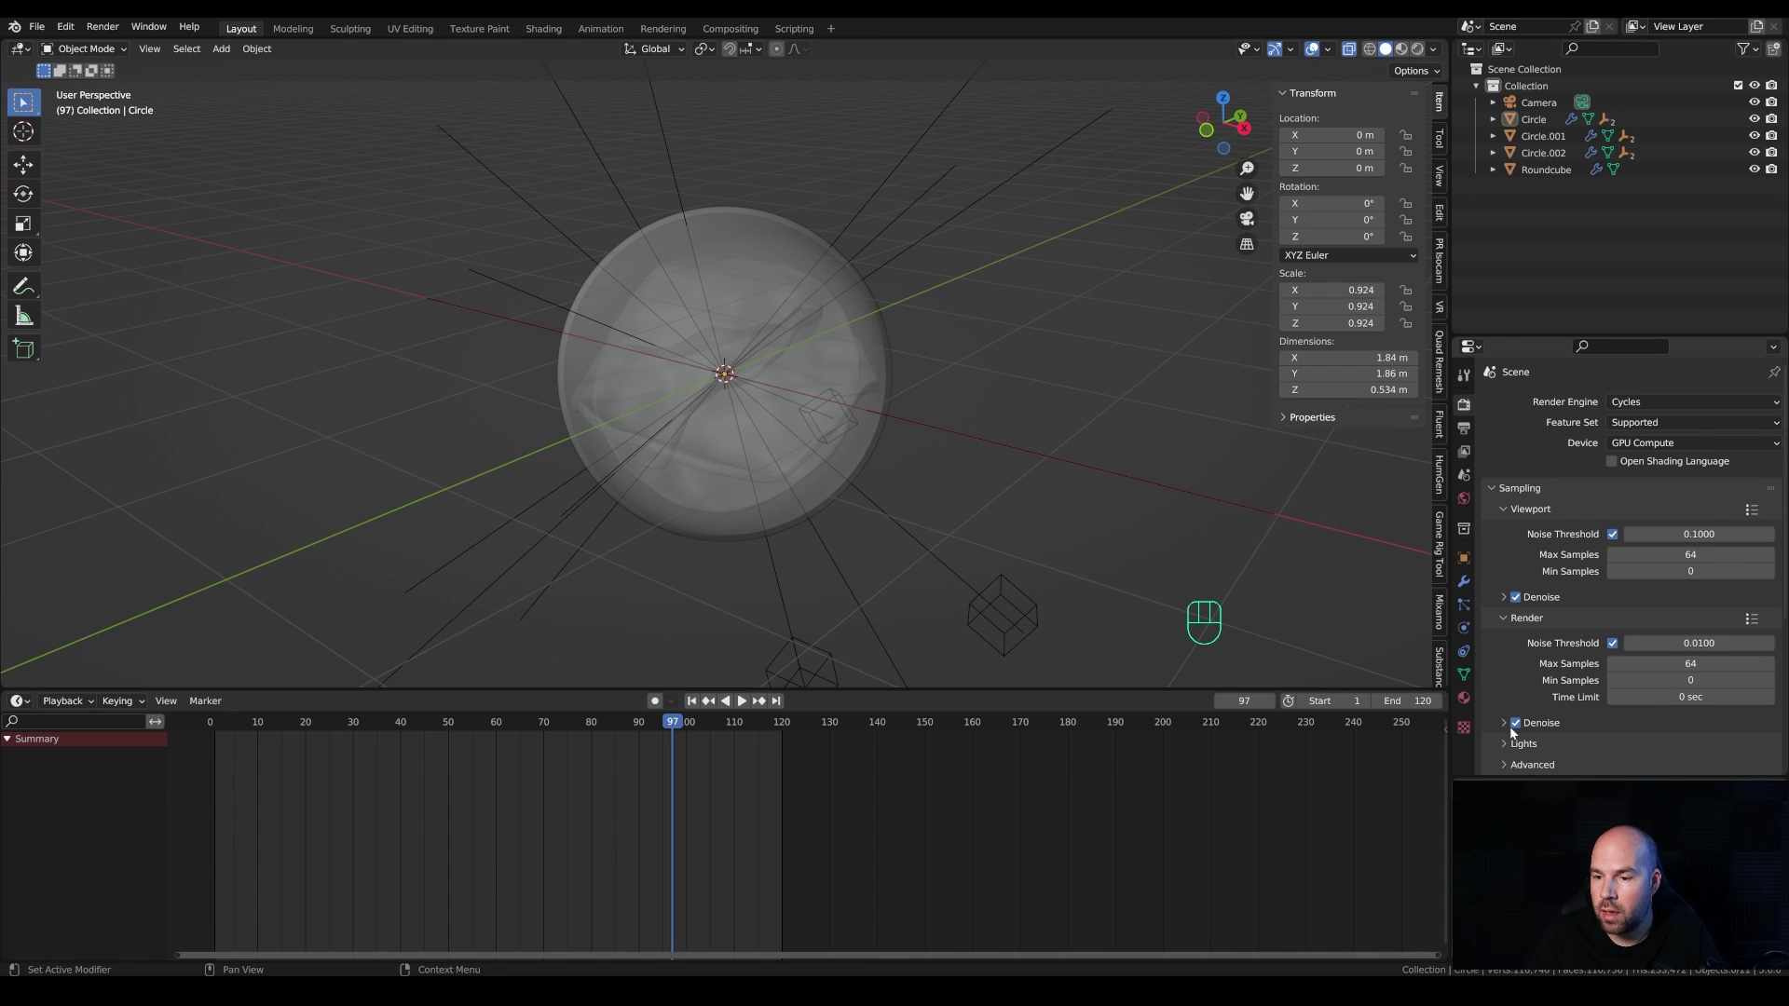
Step: Limit viewport and render max samples to 64 and adjust the denoiser settings
drag(1507, 725, 1597, 695)
scroll(down, 3)
drag(1637, 697, 1639, 716)
click(1504, 671)
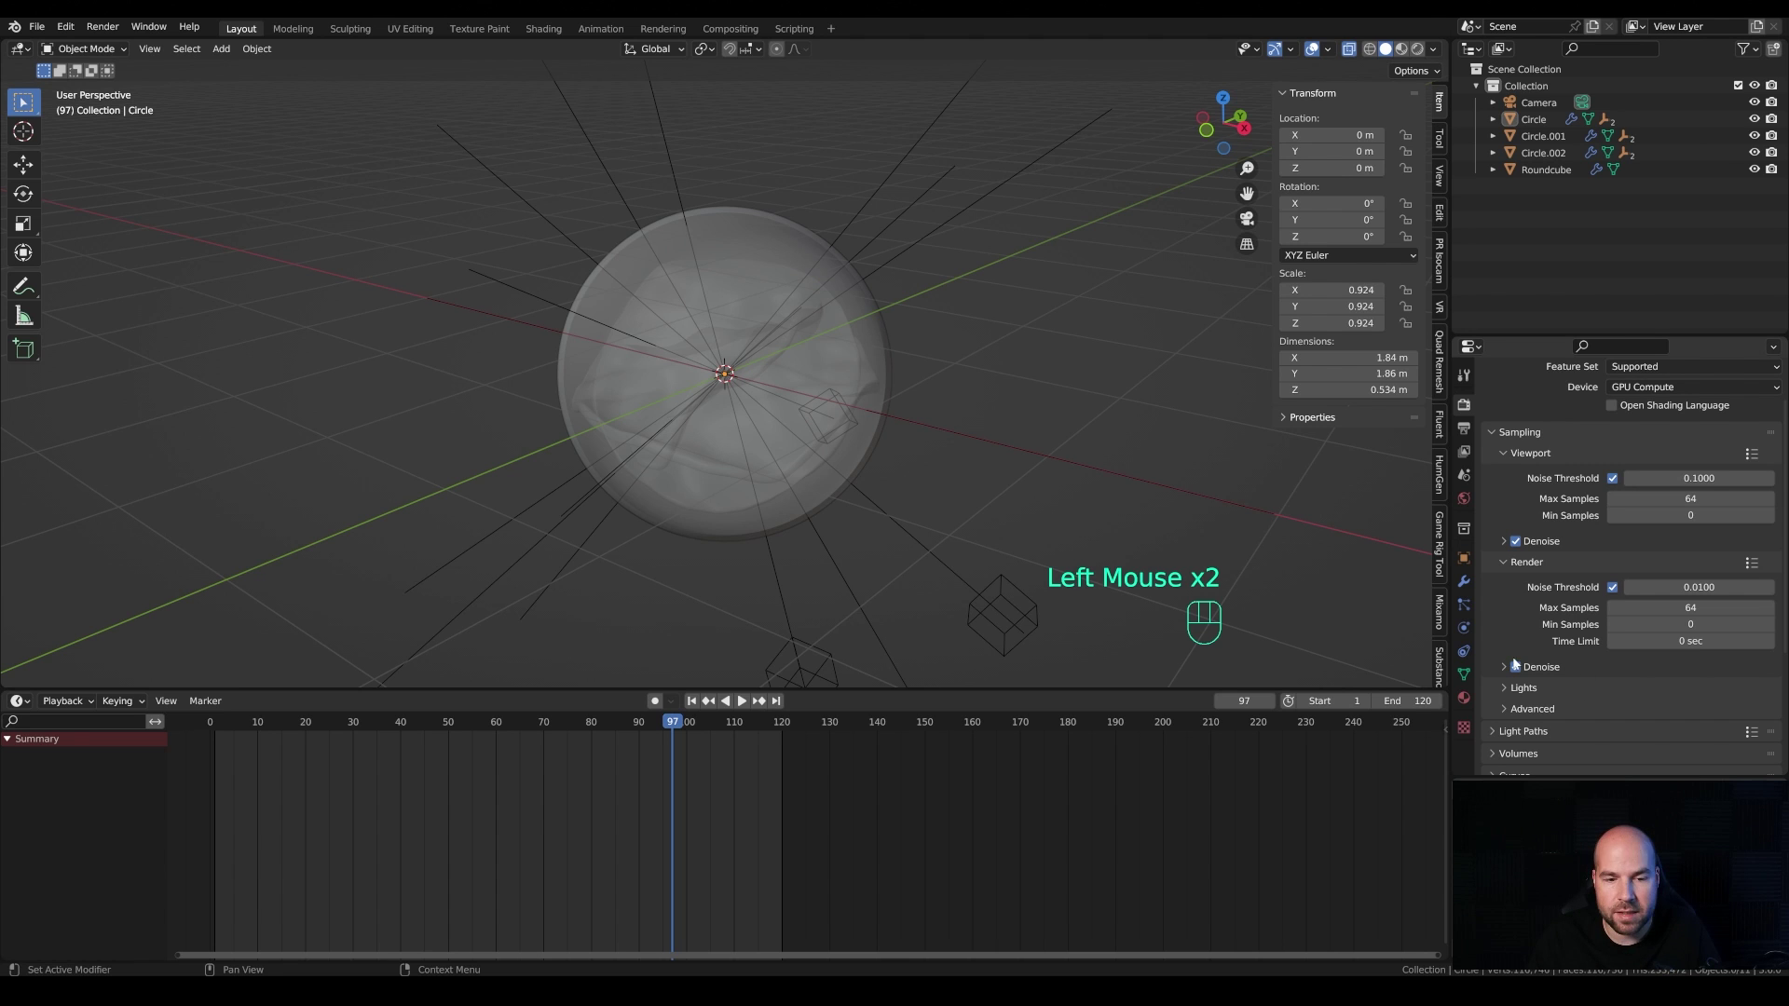
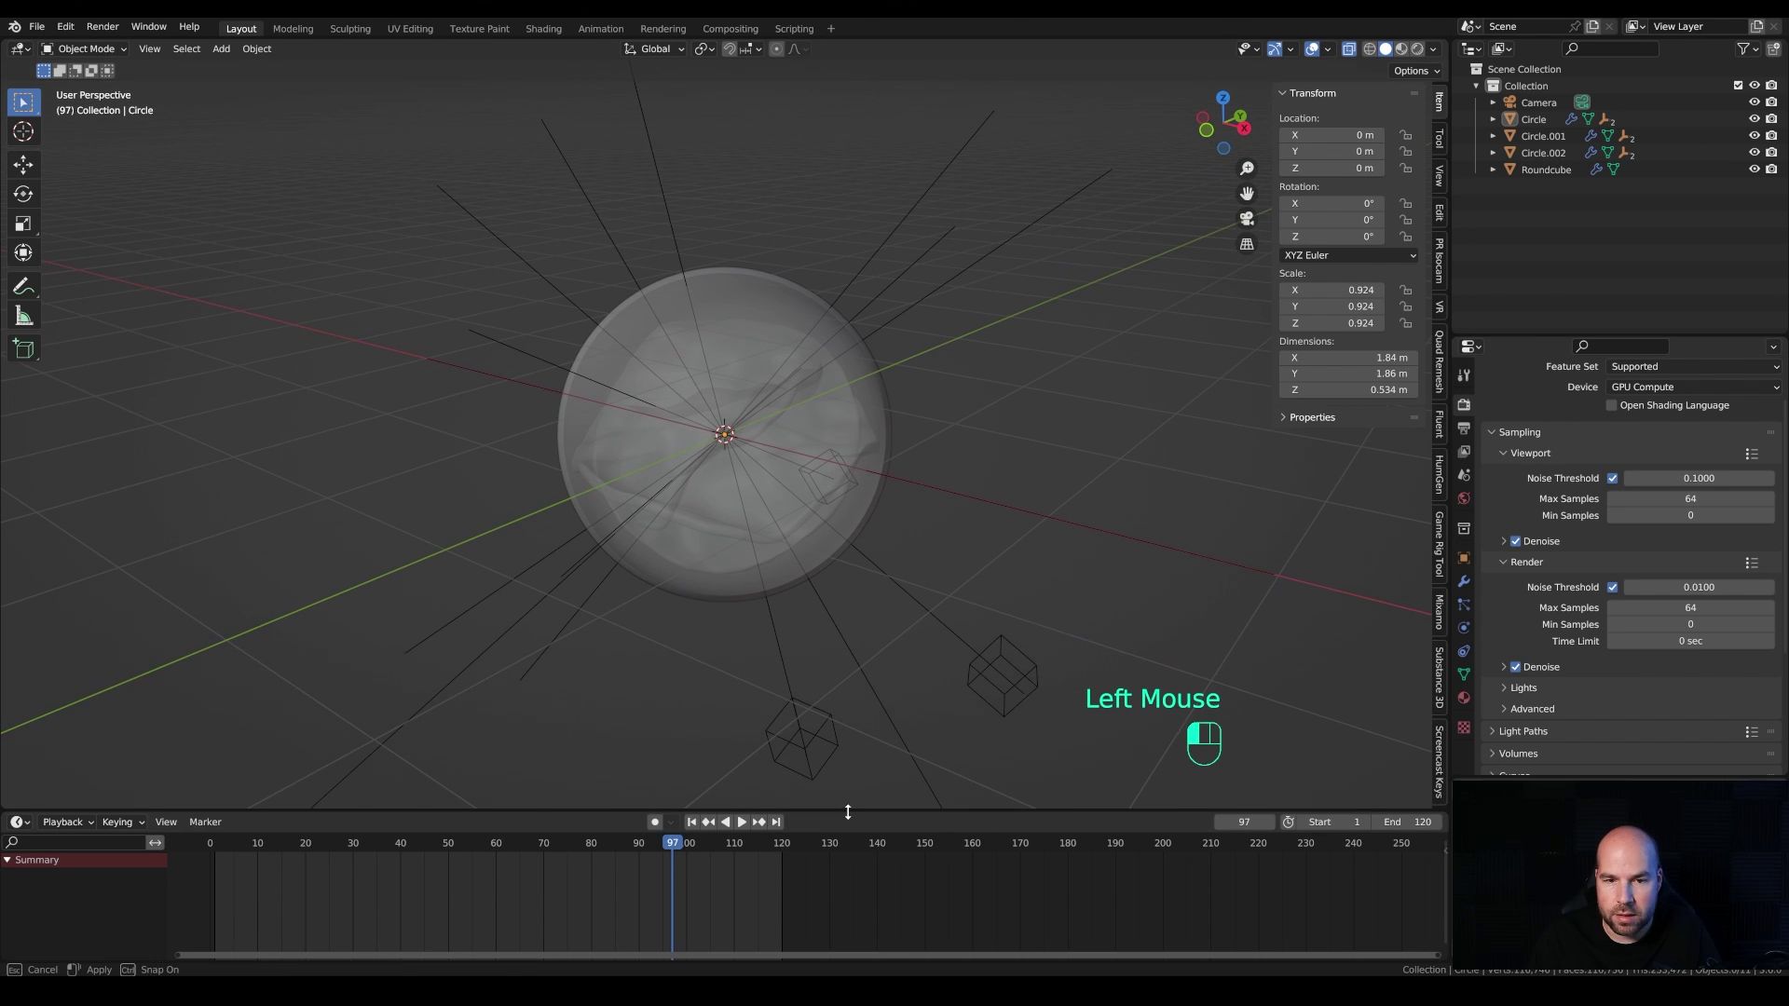
Step: Look through the scene camera with rendered shading showing the dark, unlit sphere
key(KP_0)
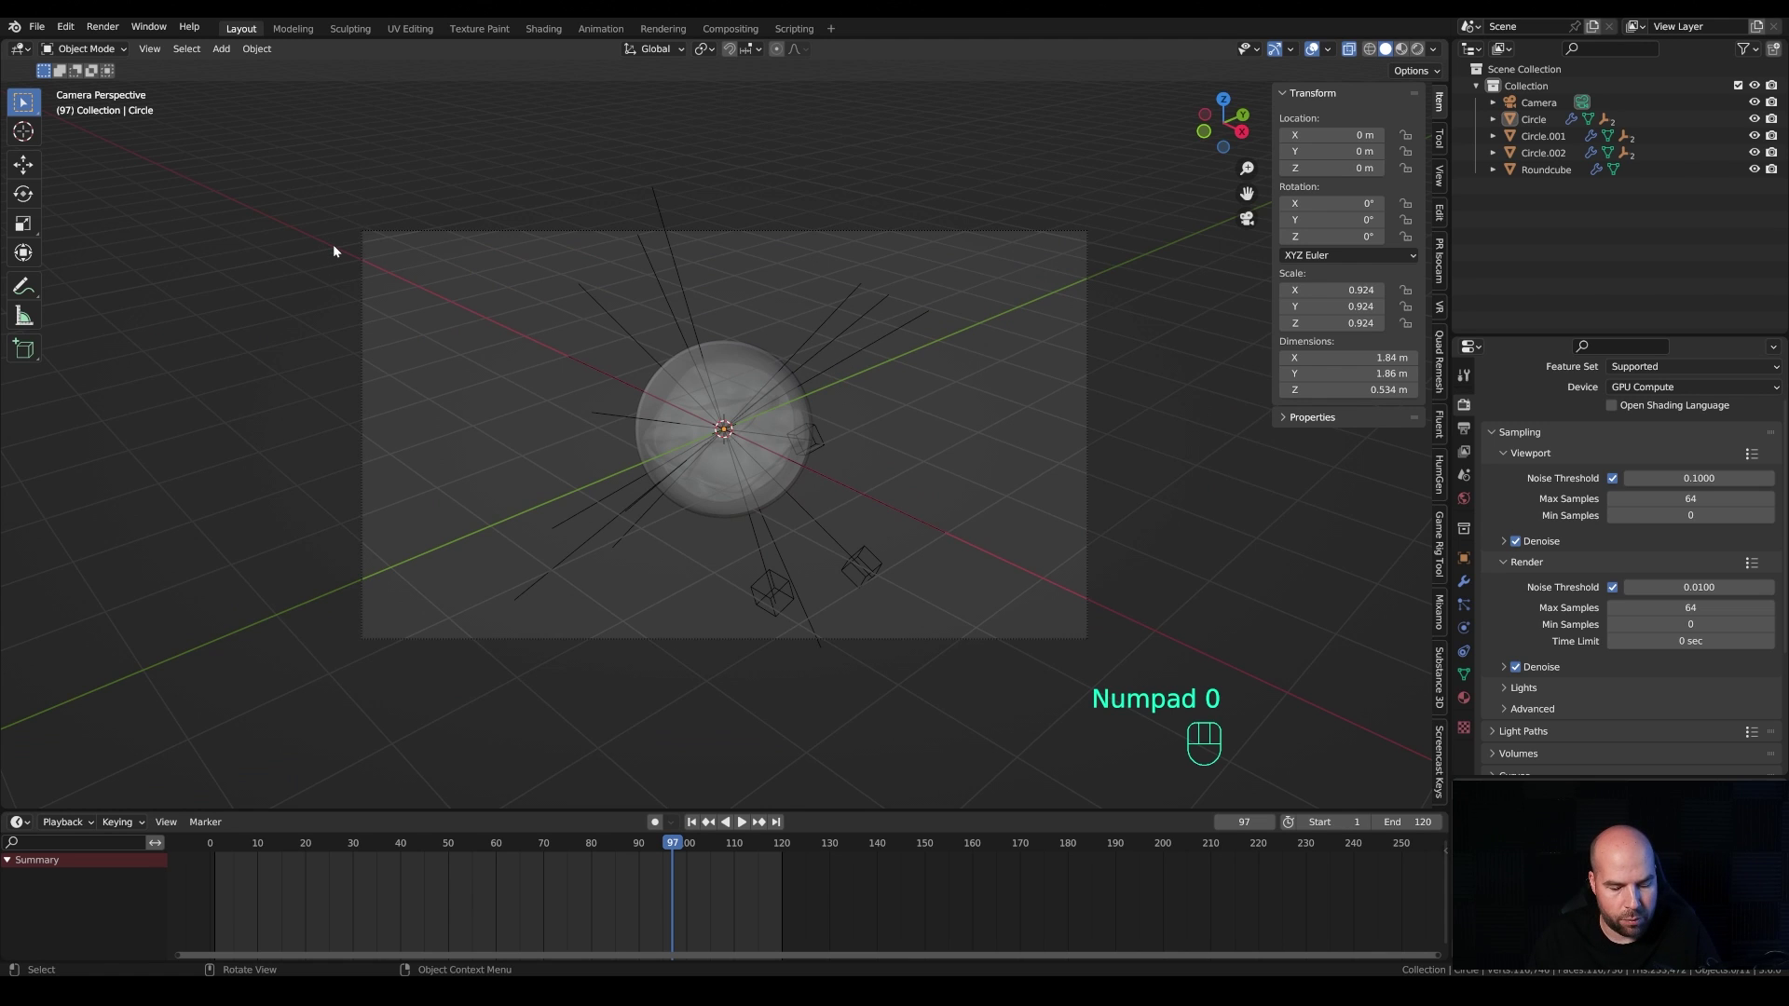
key(ctrl+b)
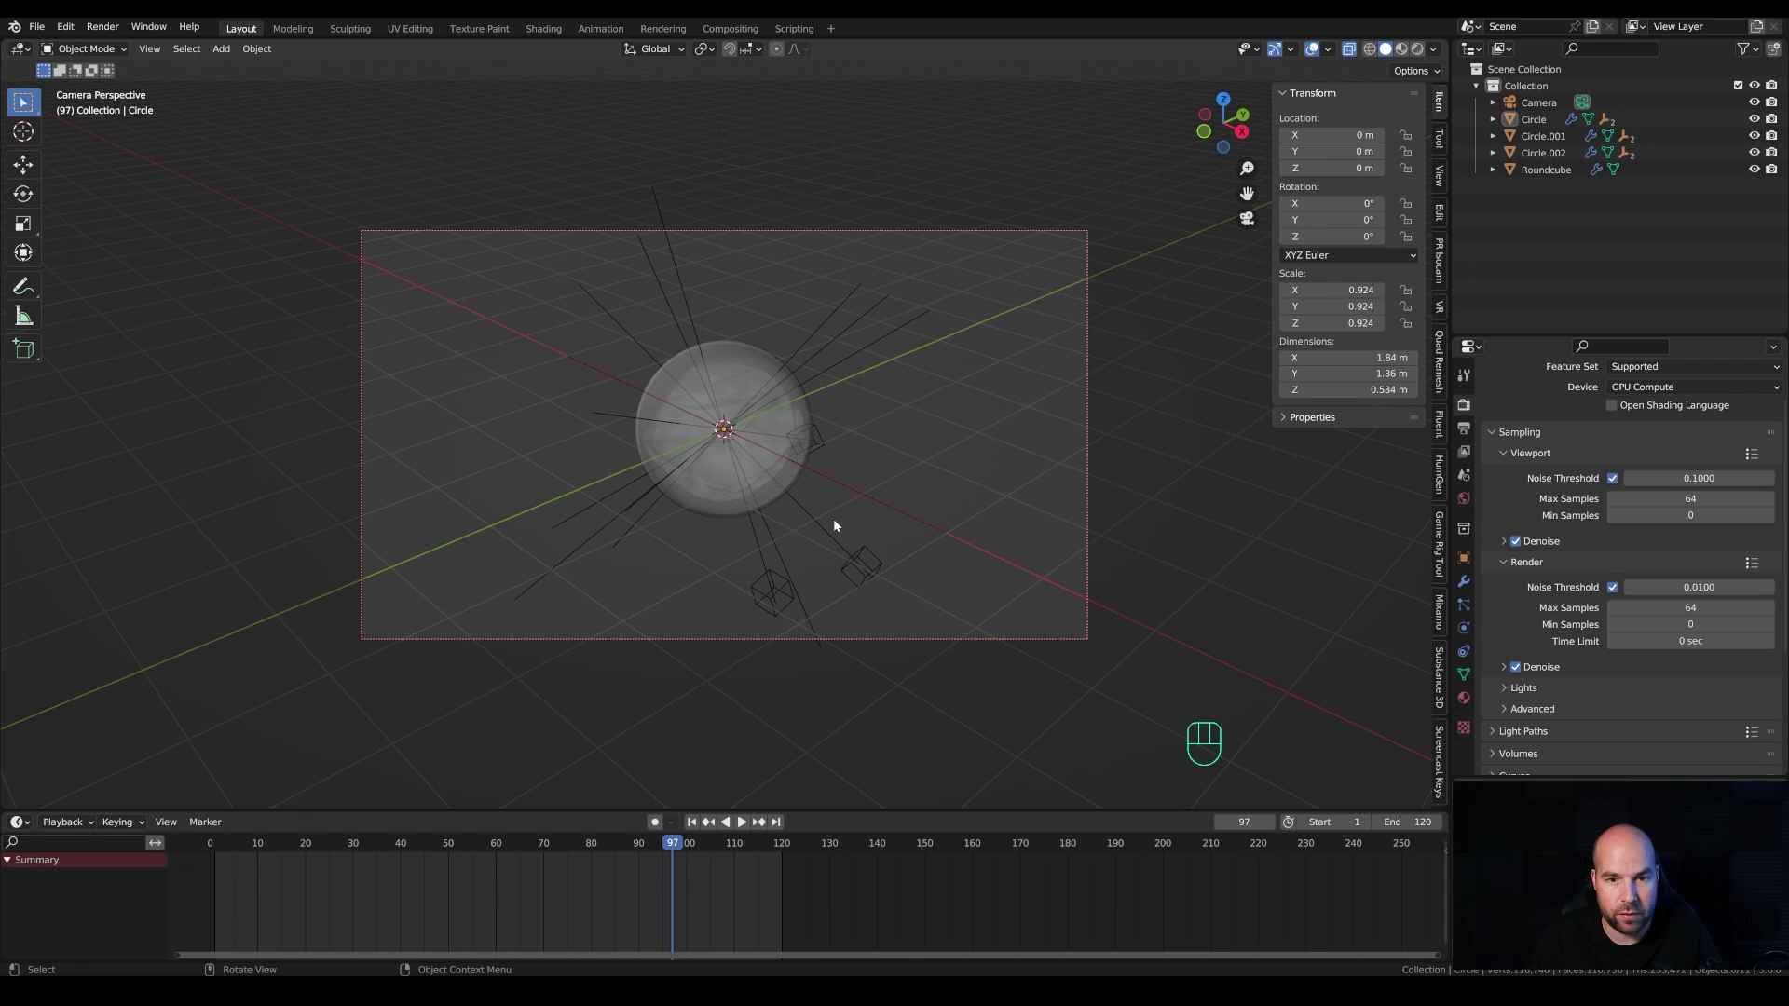
key(z)
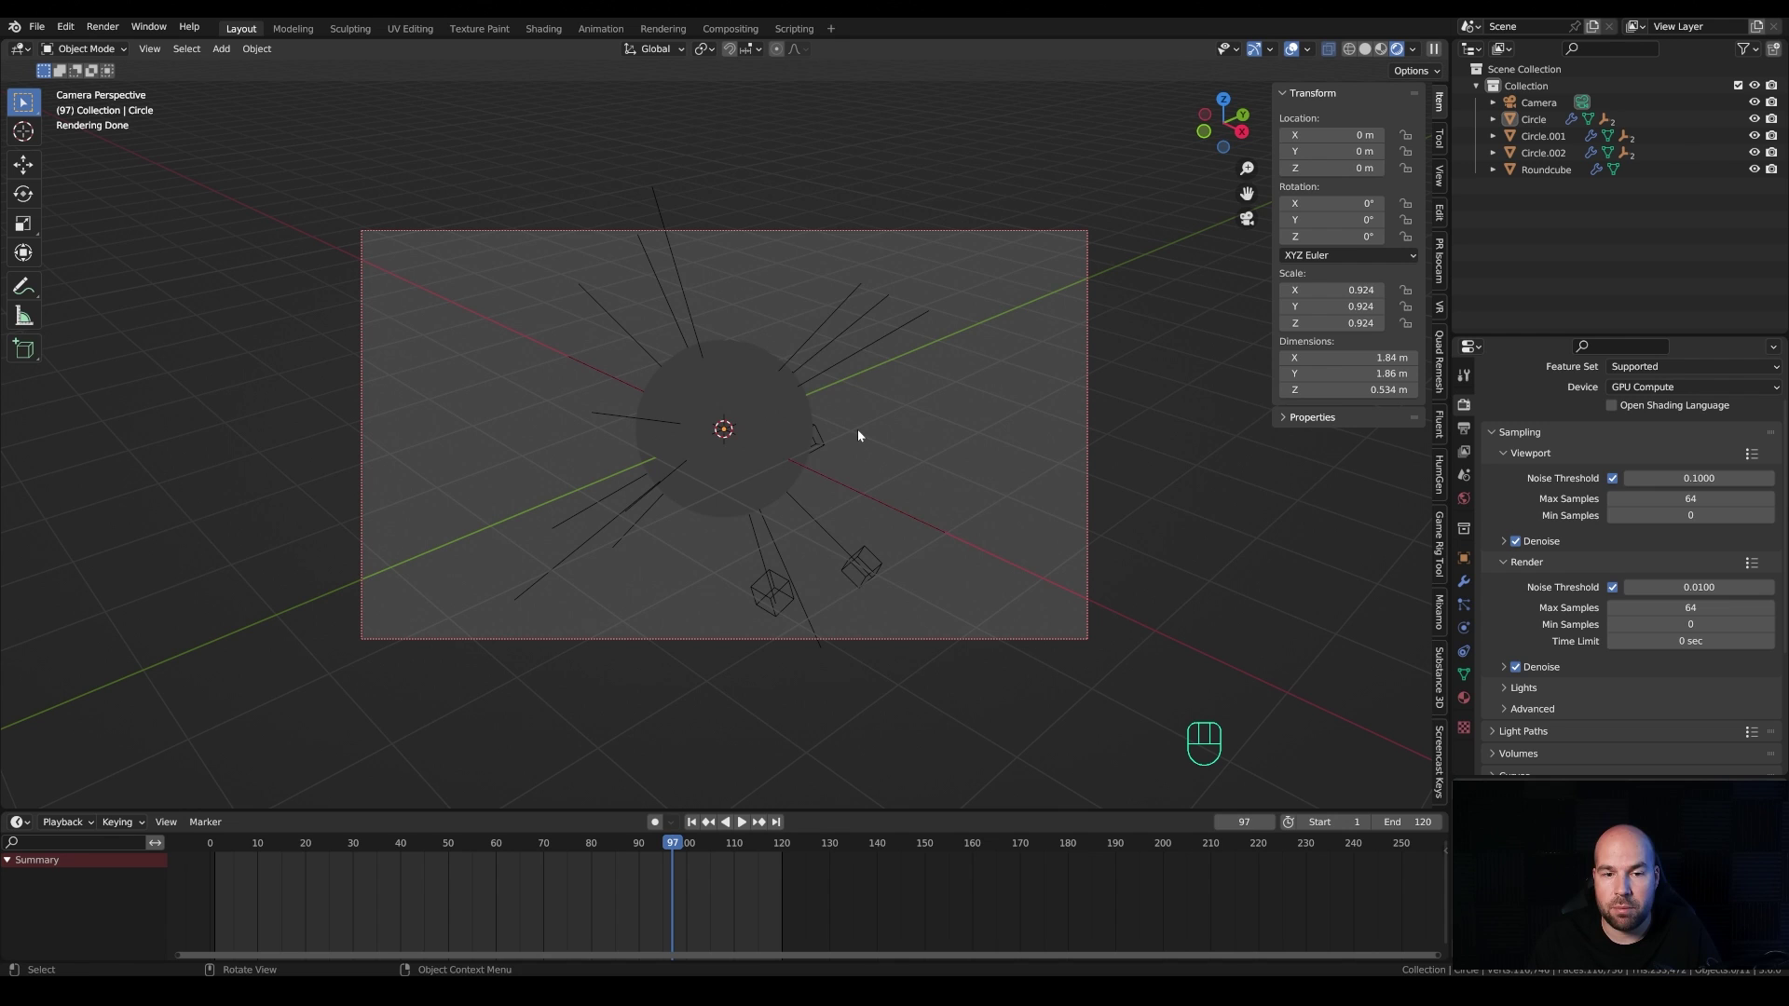
key(shift+a)
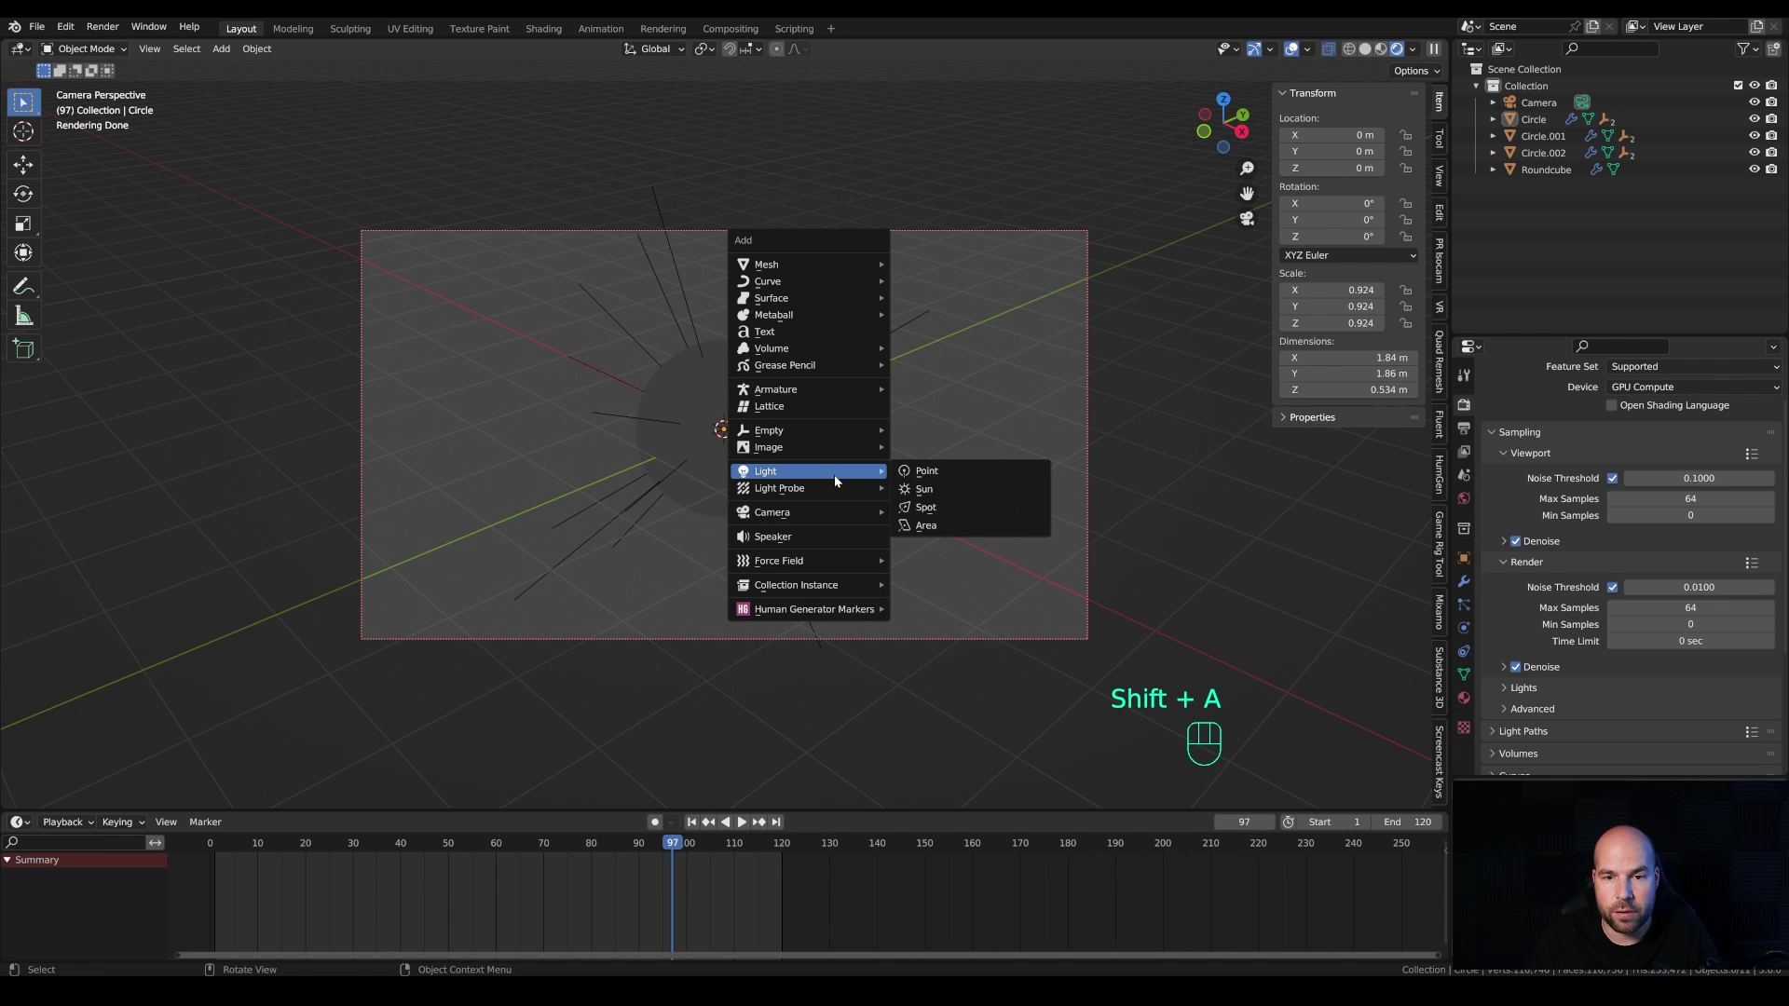
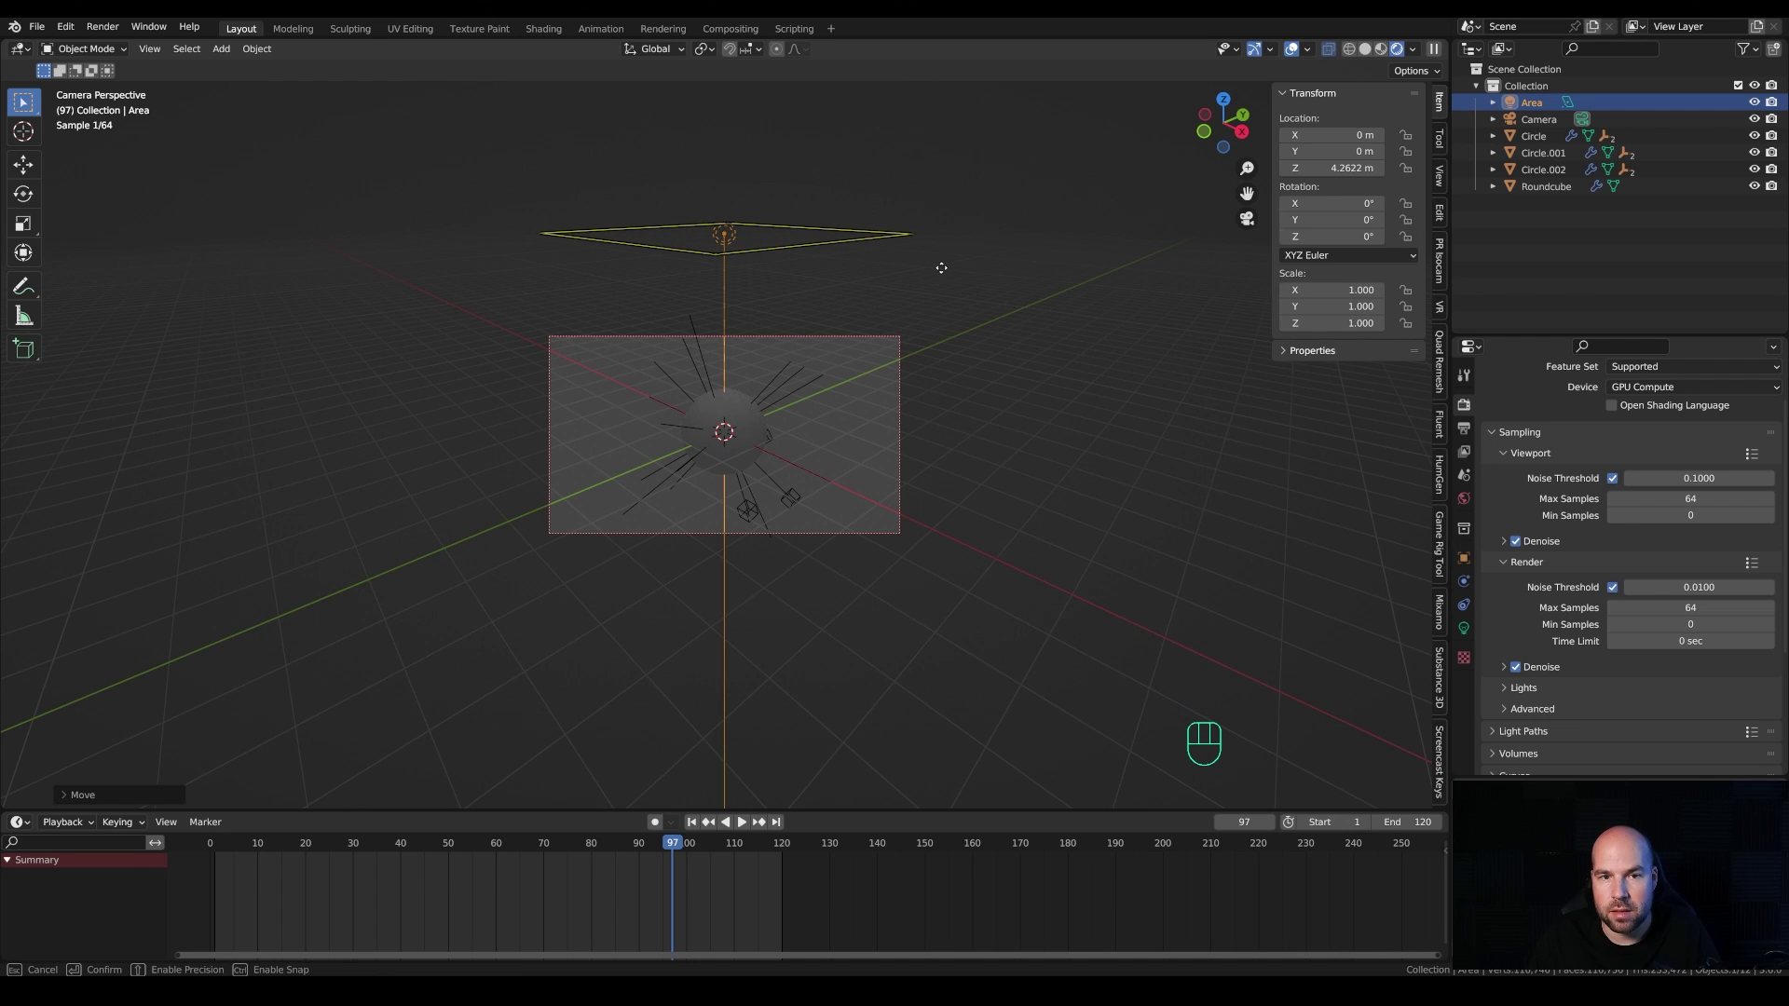
Step: In the area light's data settings, change its shape to Disk
click(1472, 631)
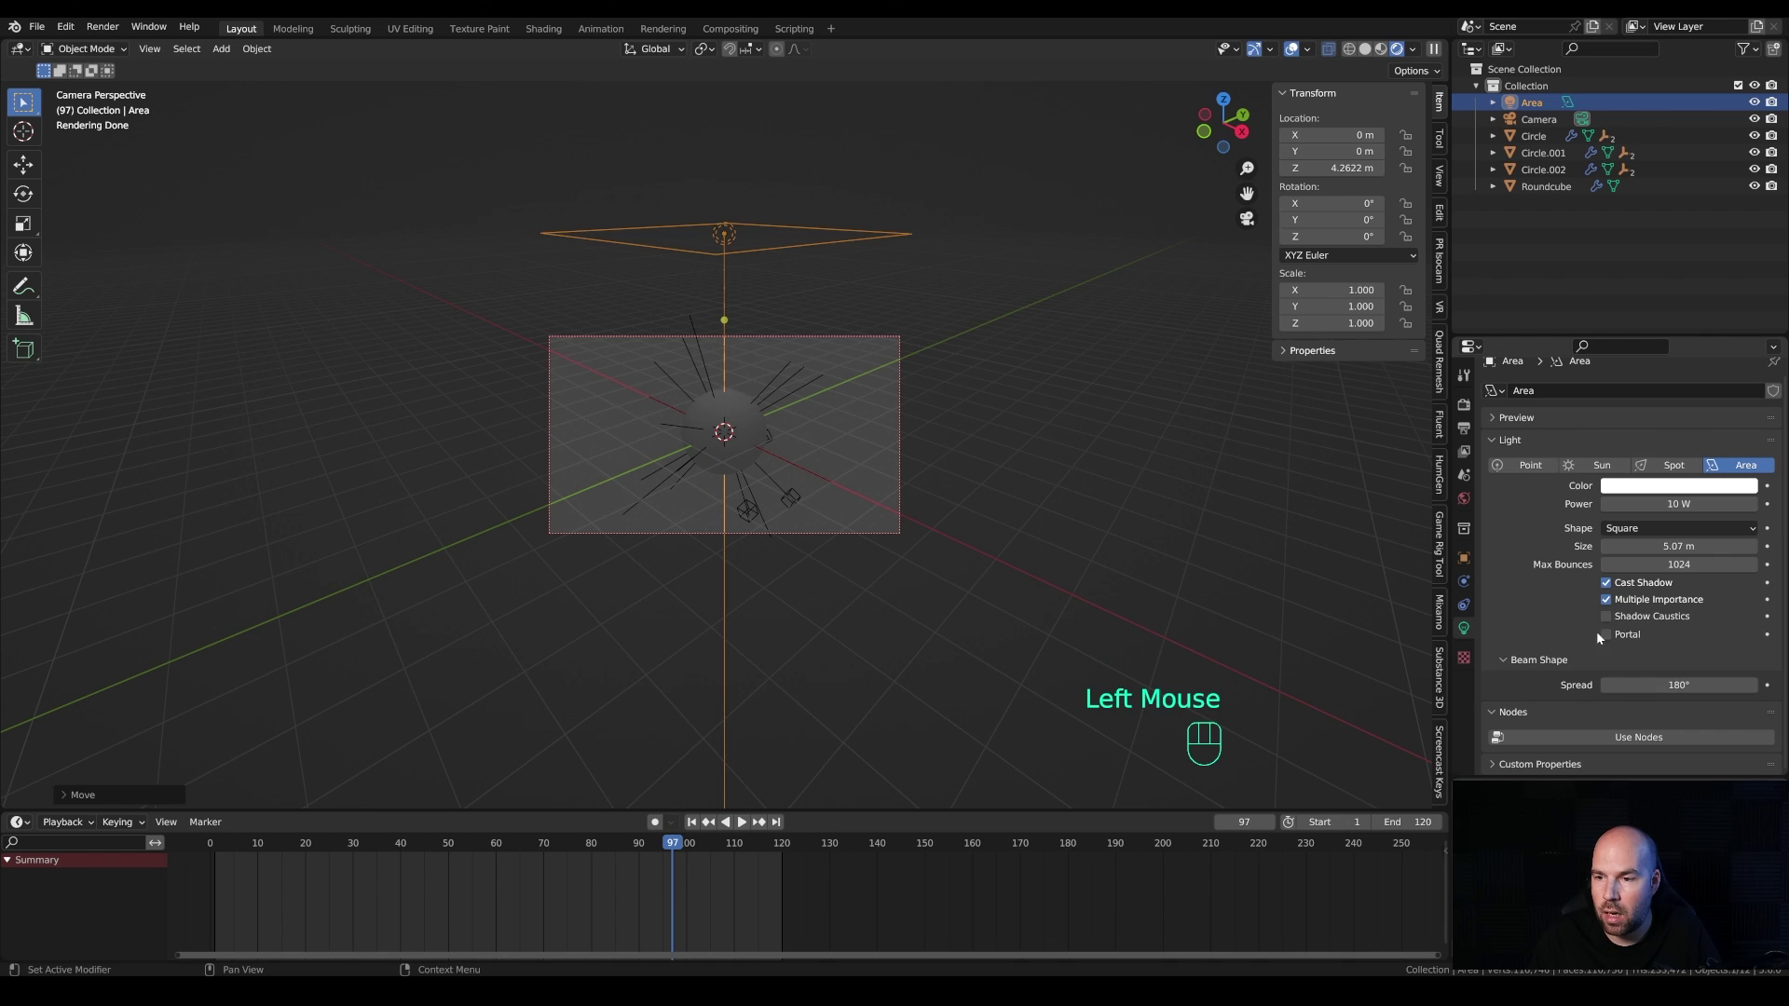
drag(1662, 532, 1642, 584)
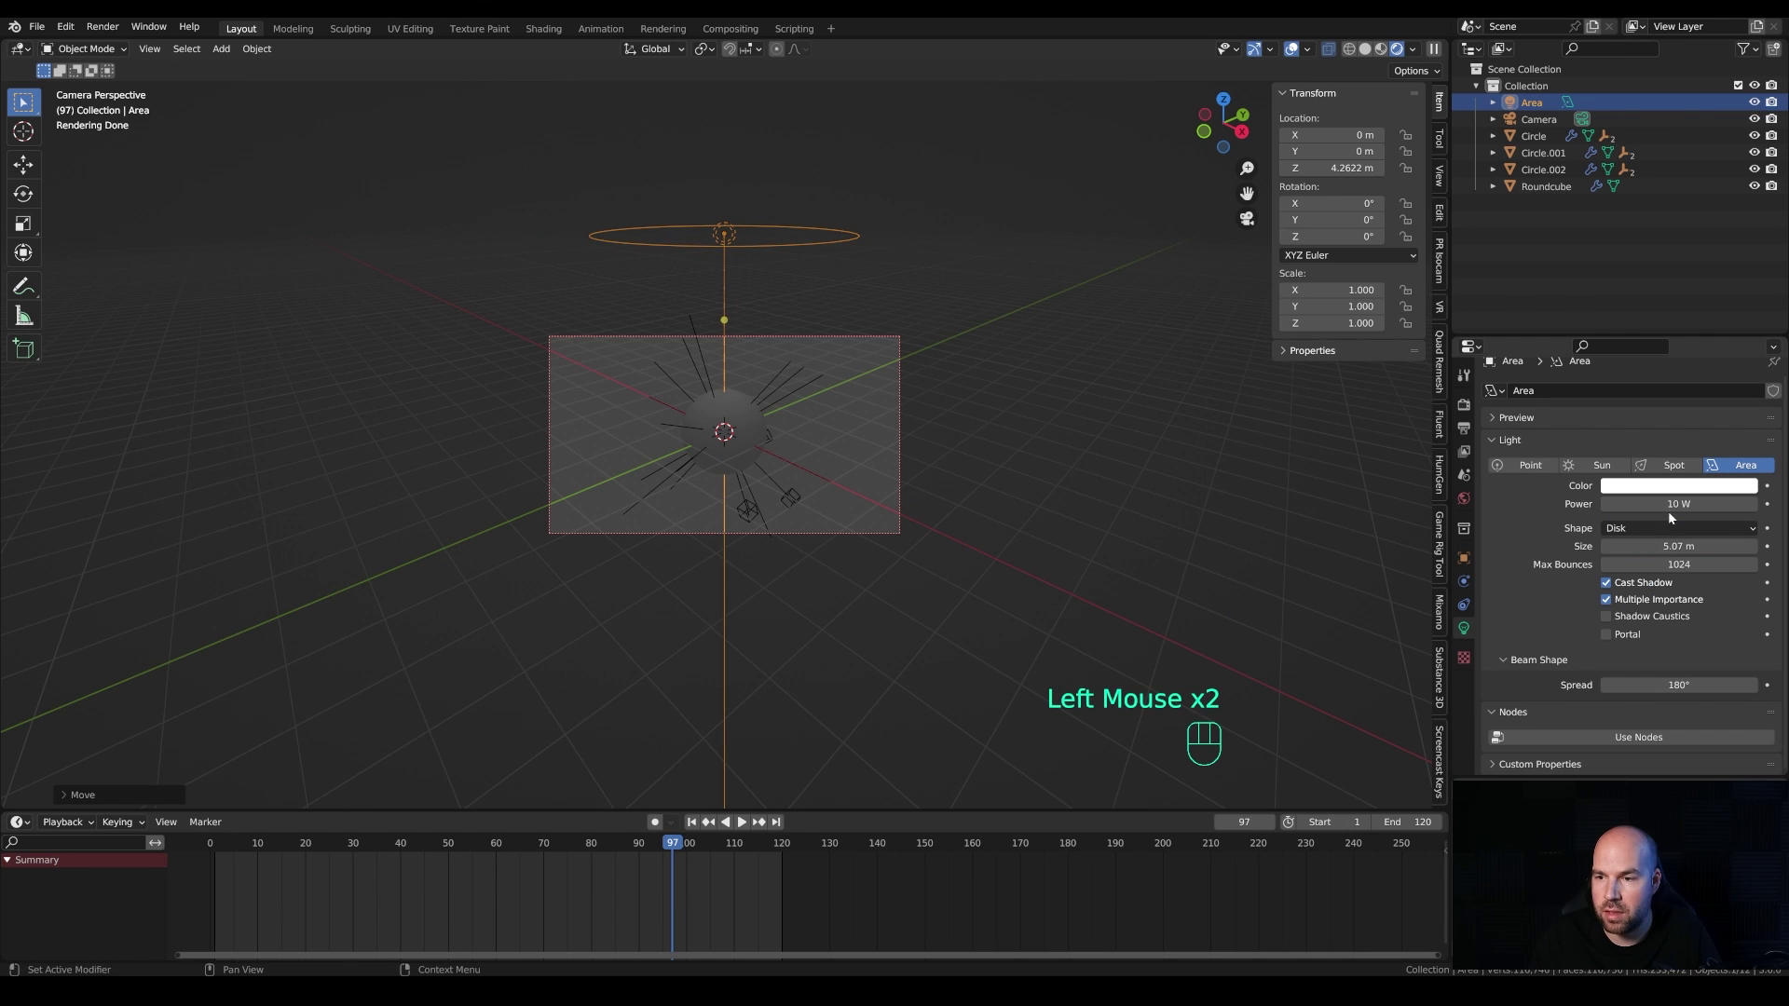
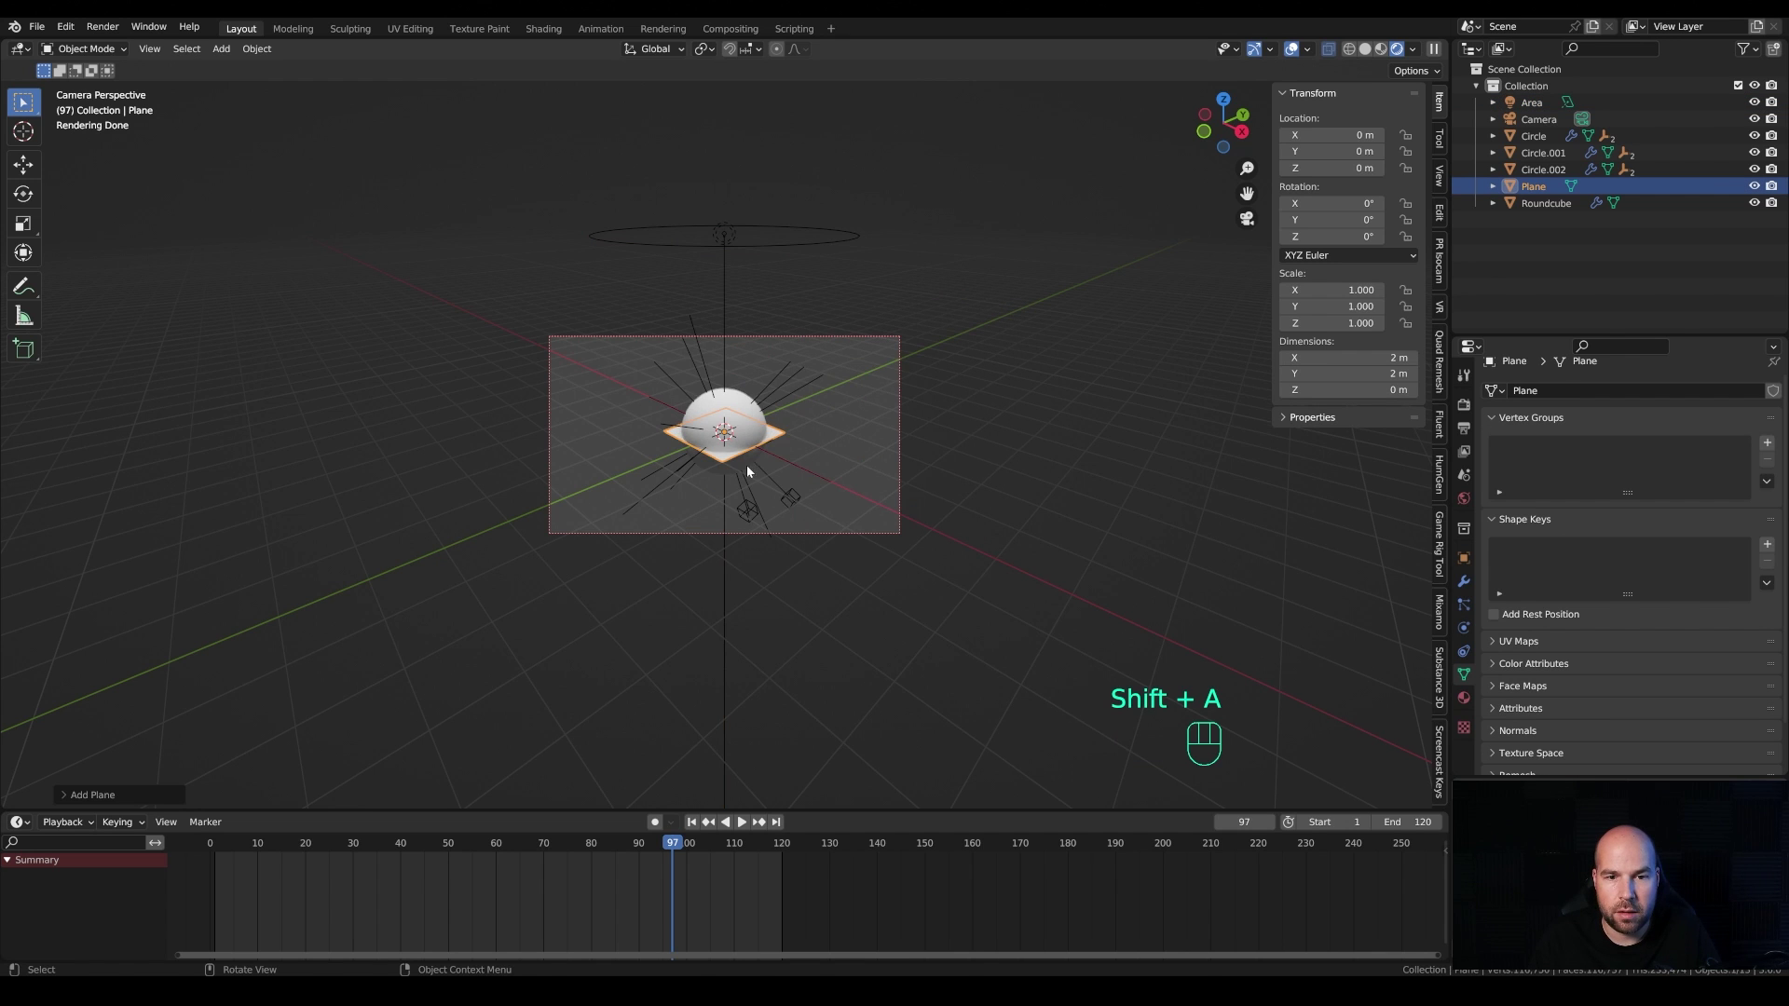
Step: Scale the plane to about 27.65 and lower it to roughly −1.94 m beneath the sphere
key(s)
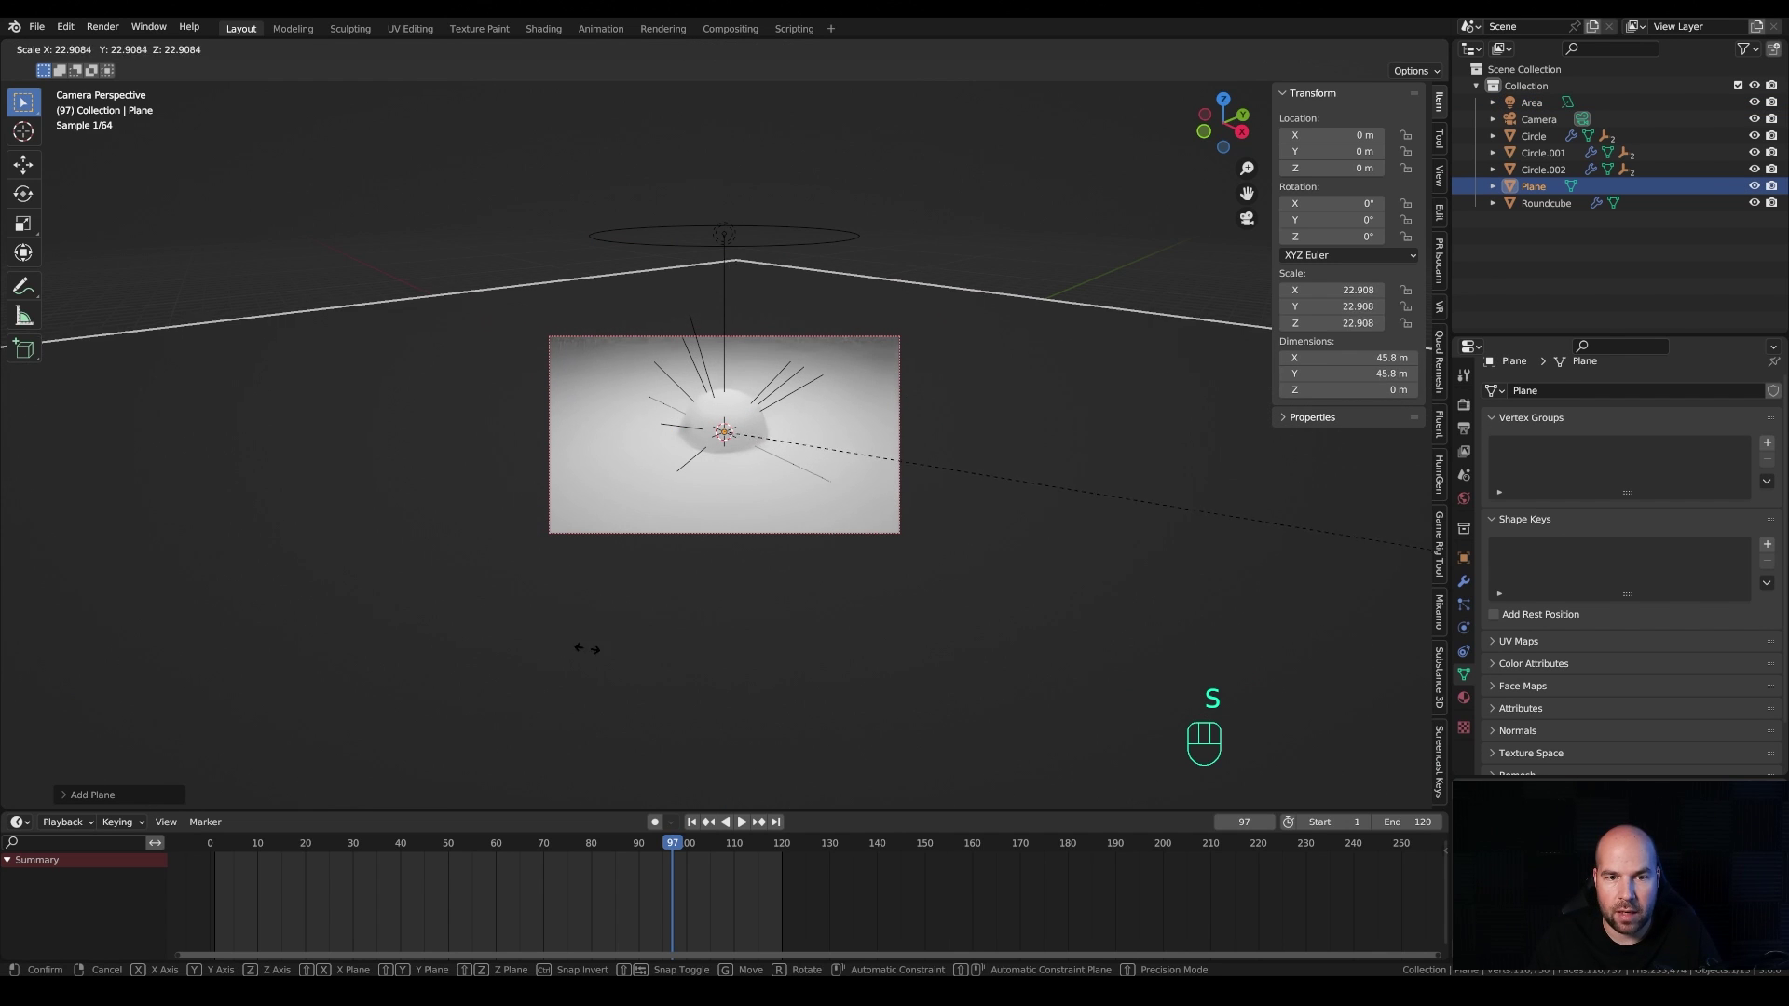
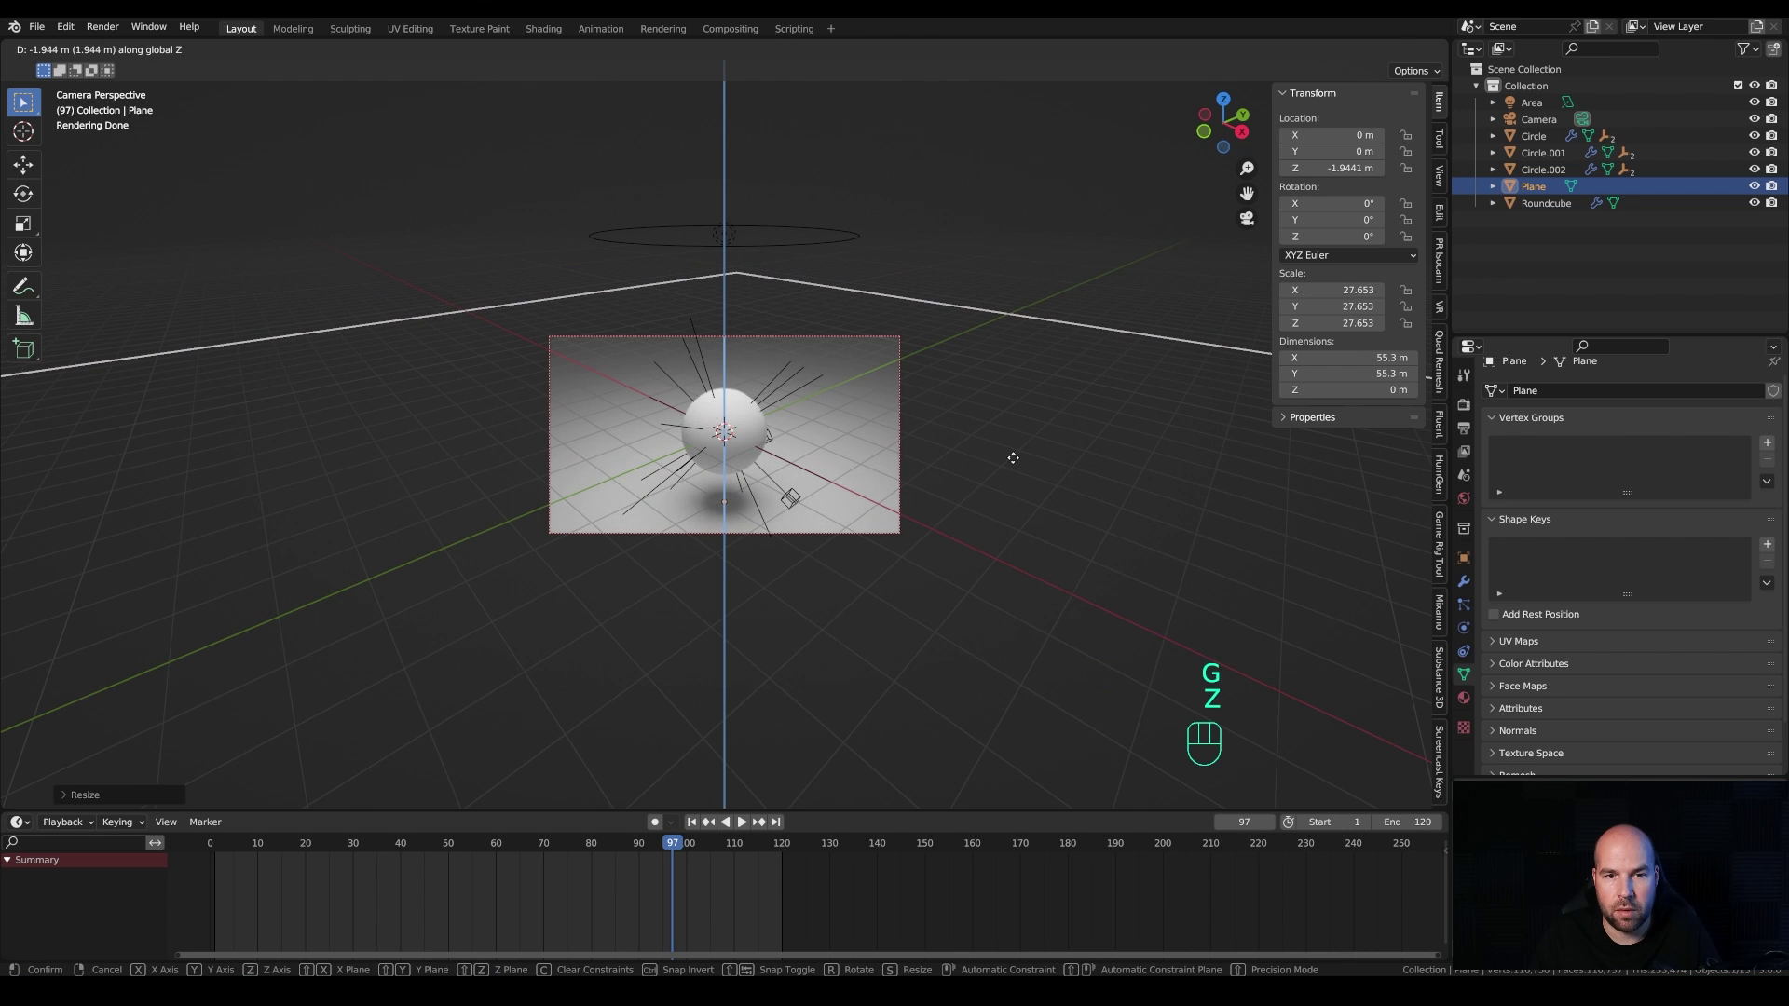
click(1017, 461)
scroll(up, 3)
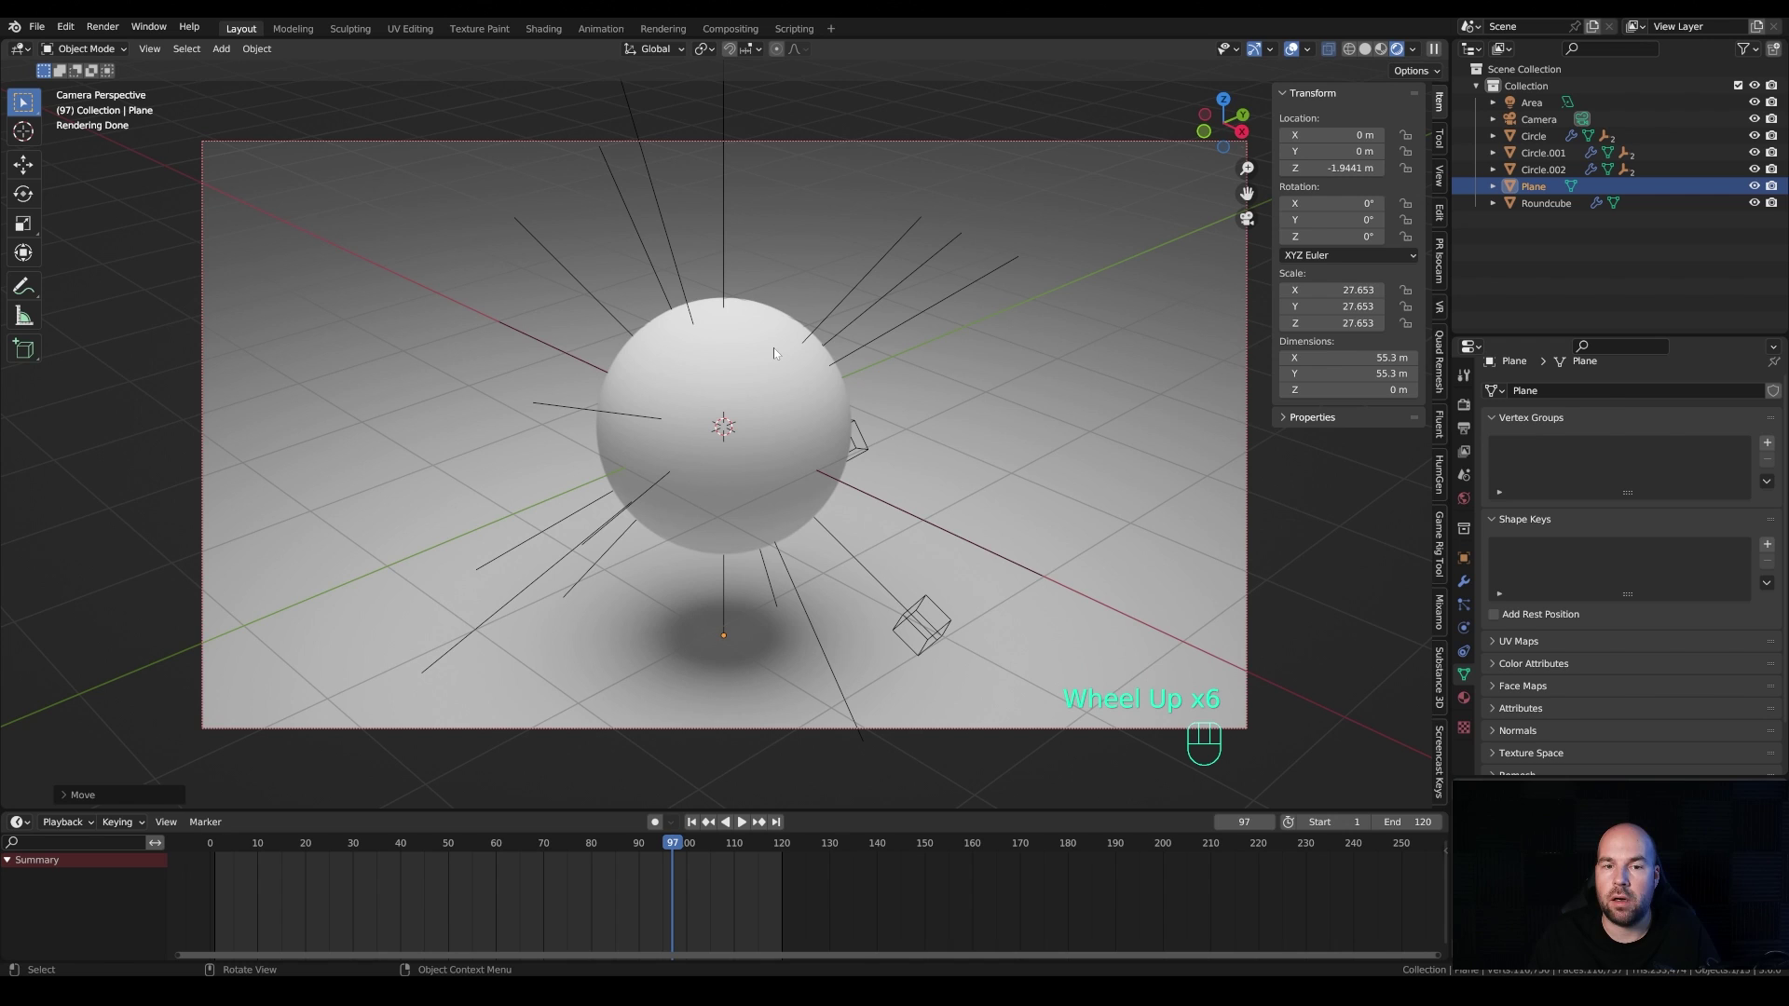
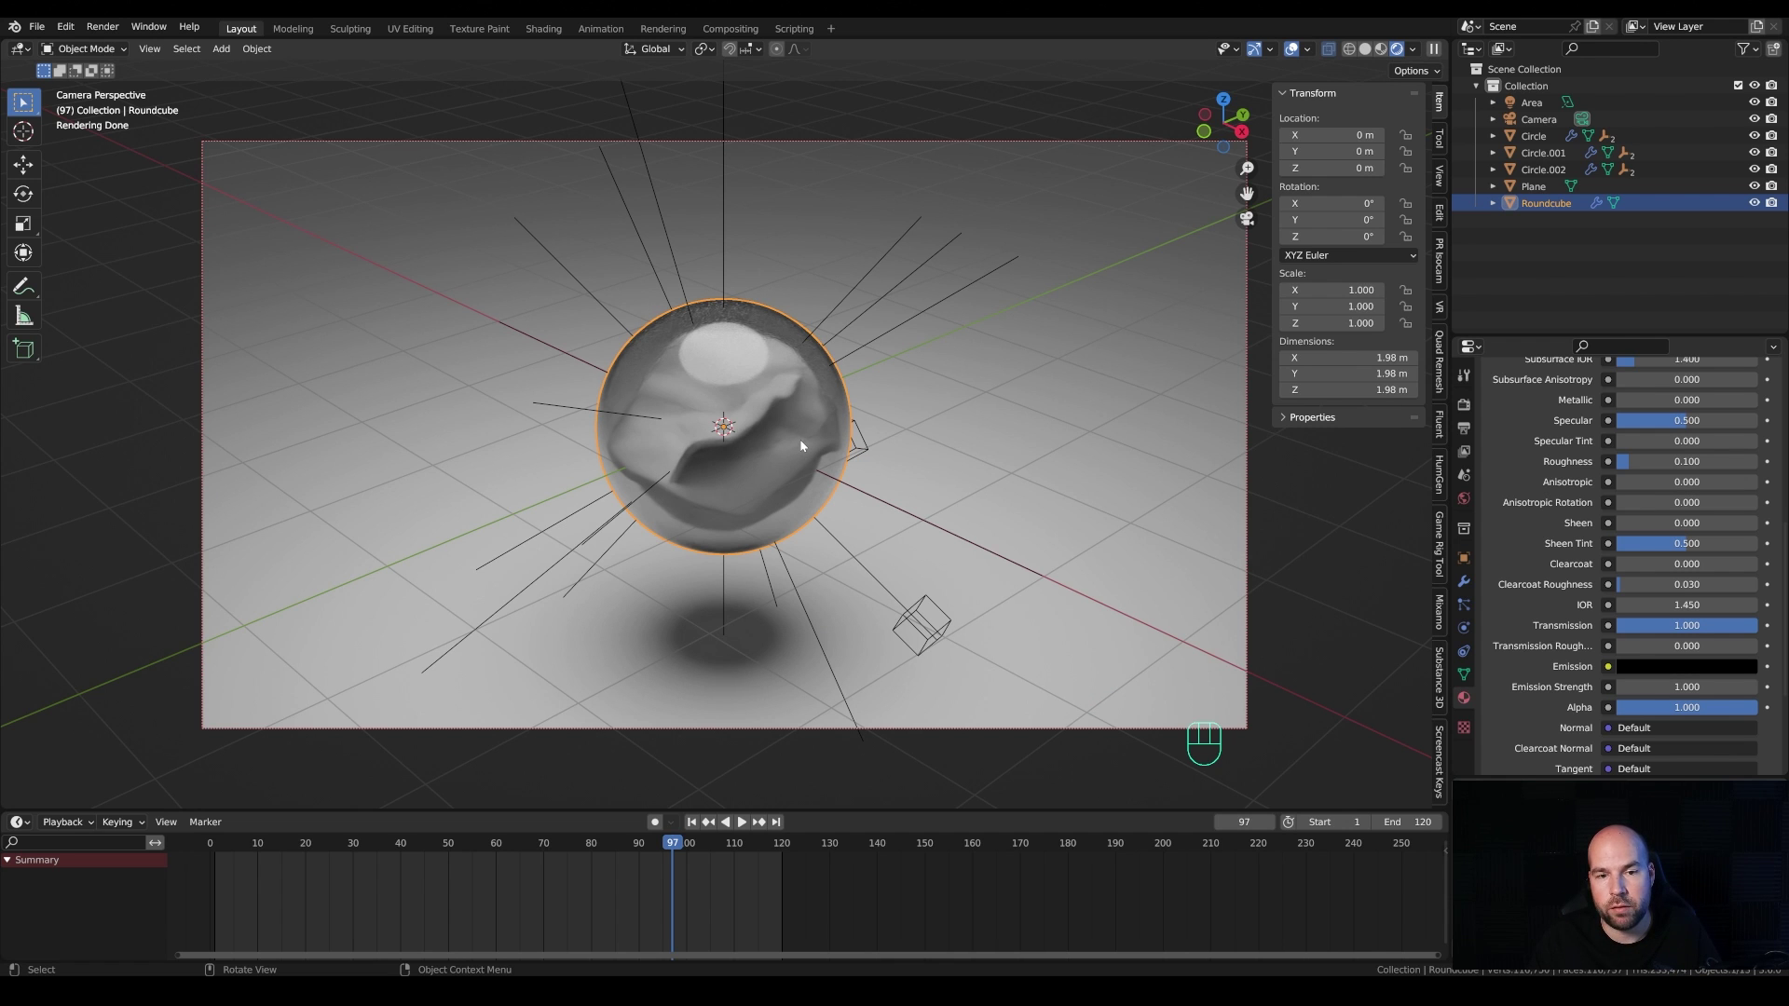
Step: Move the area light in X/Y only to about X −1.87 m, Y 1.69 m, keeping its height
scroll(down, 3)
scroll(up, 3)
click(728, 98)
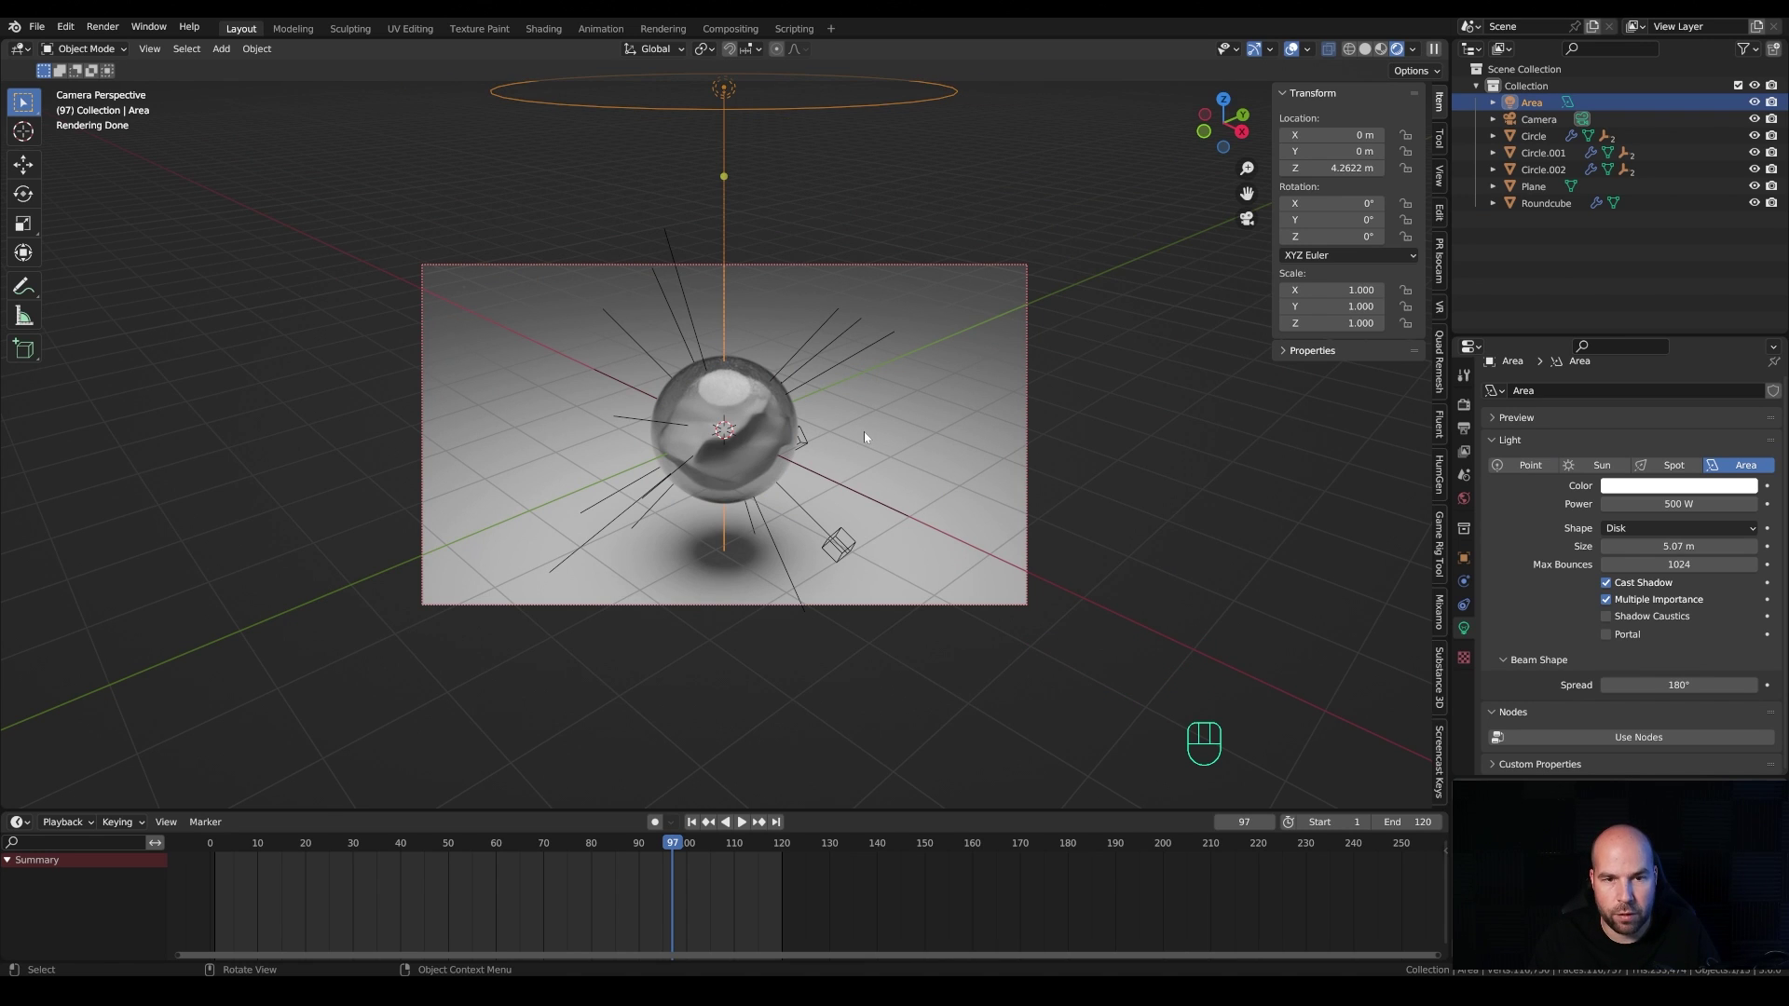
key(g)
key(shift+z)
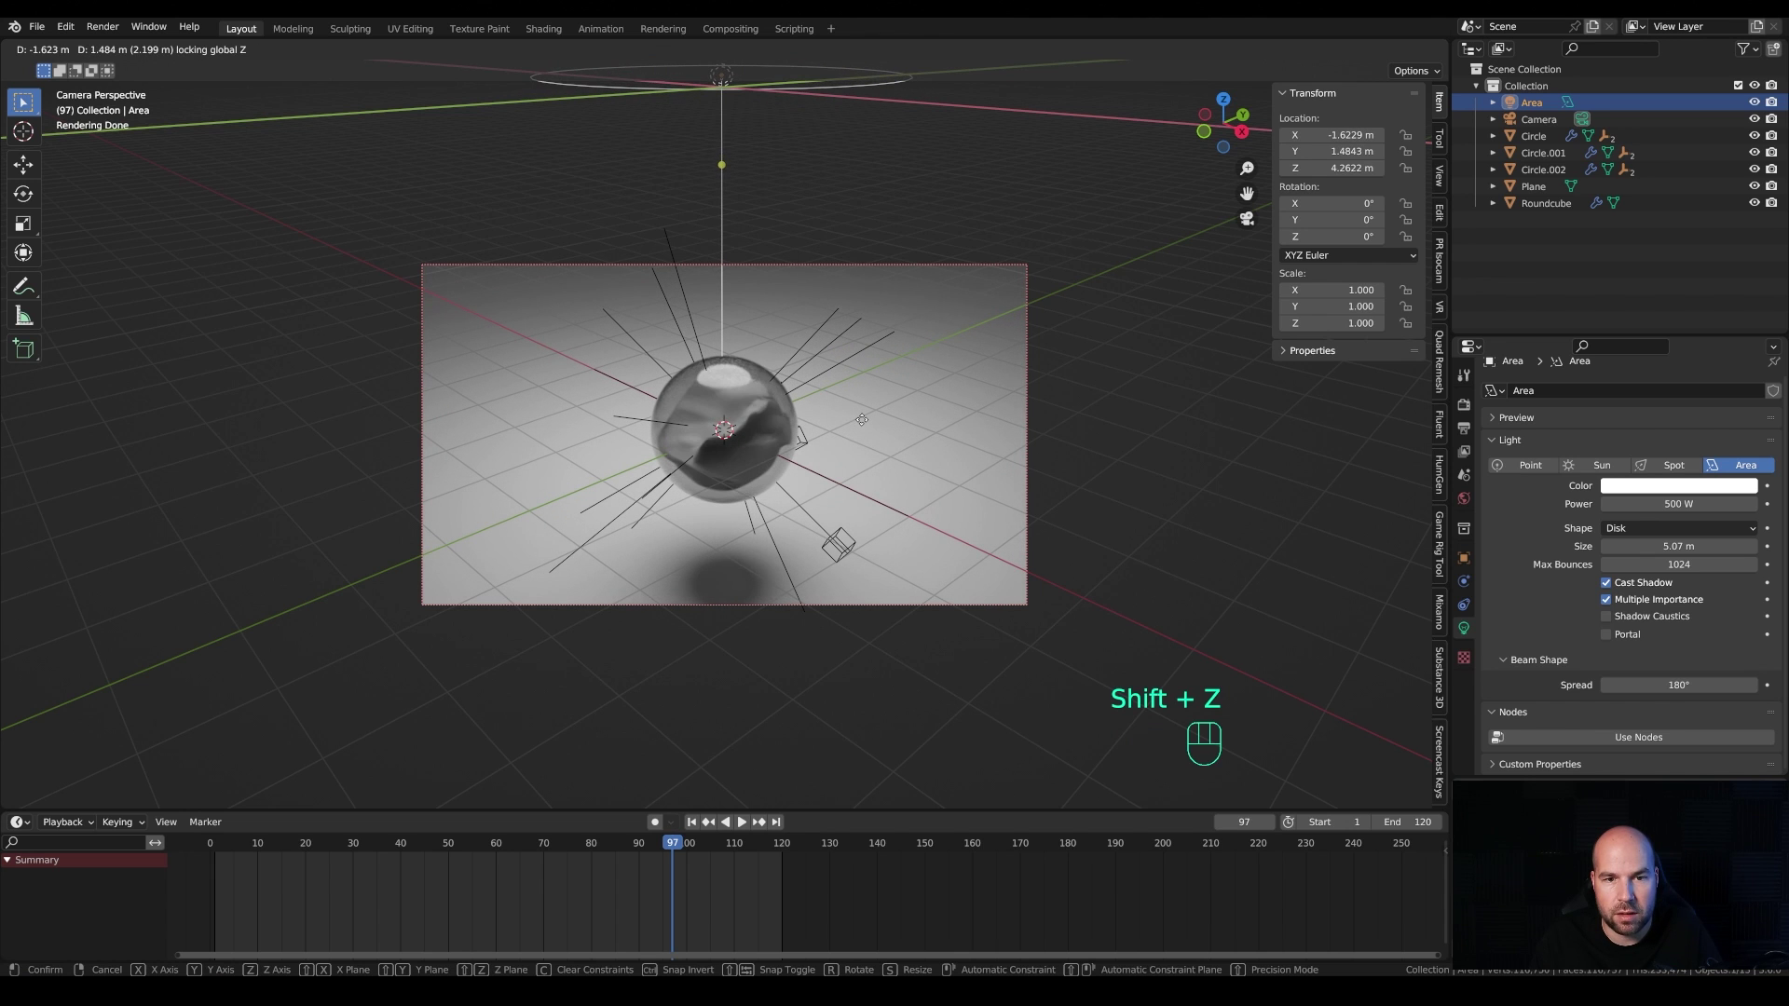
click(865, 421)
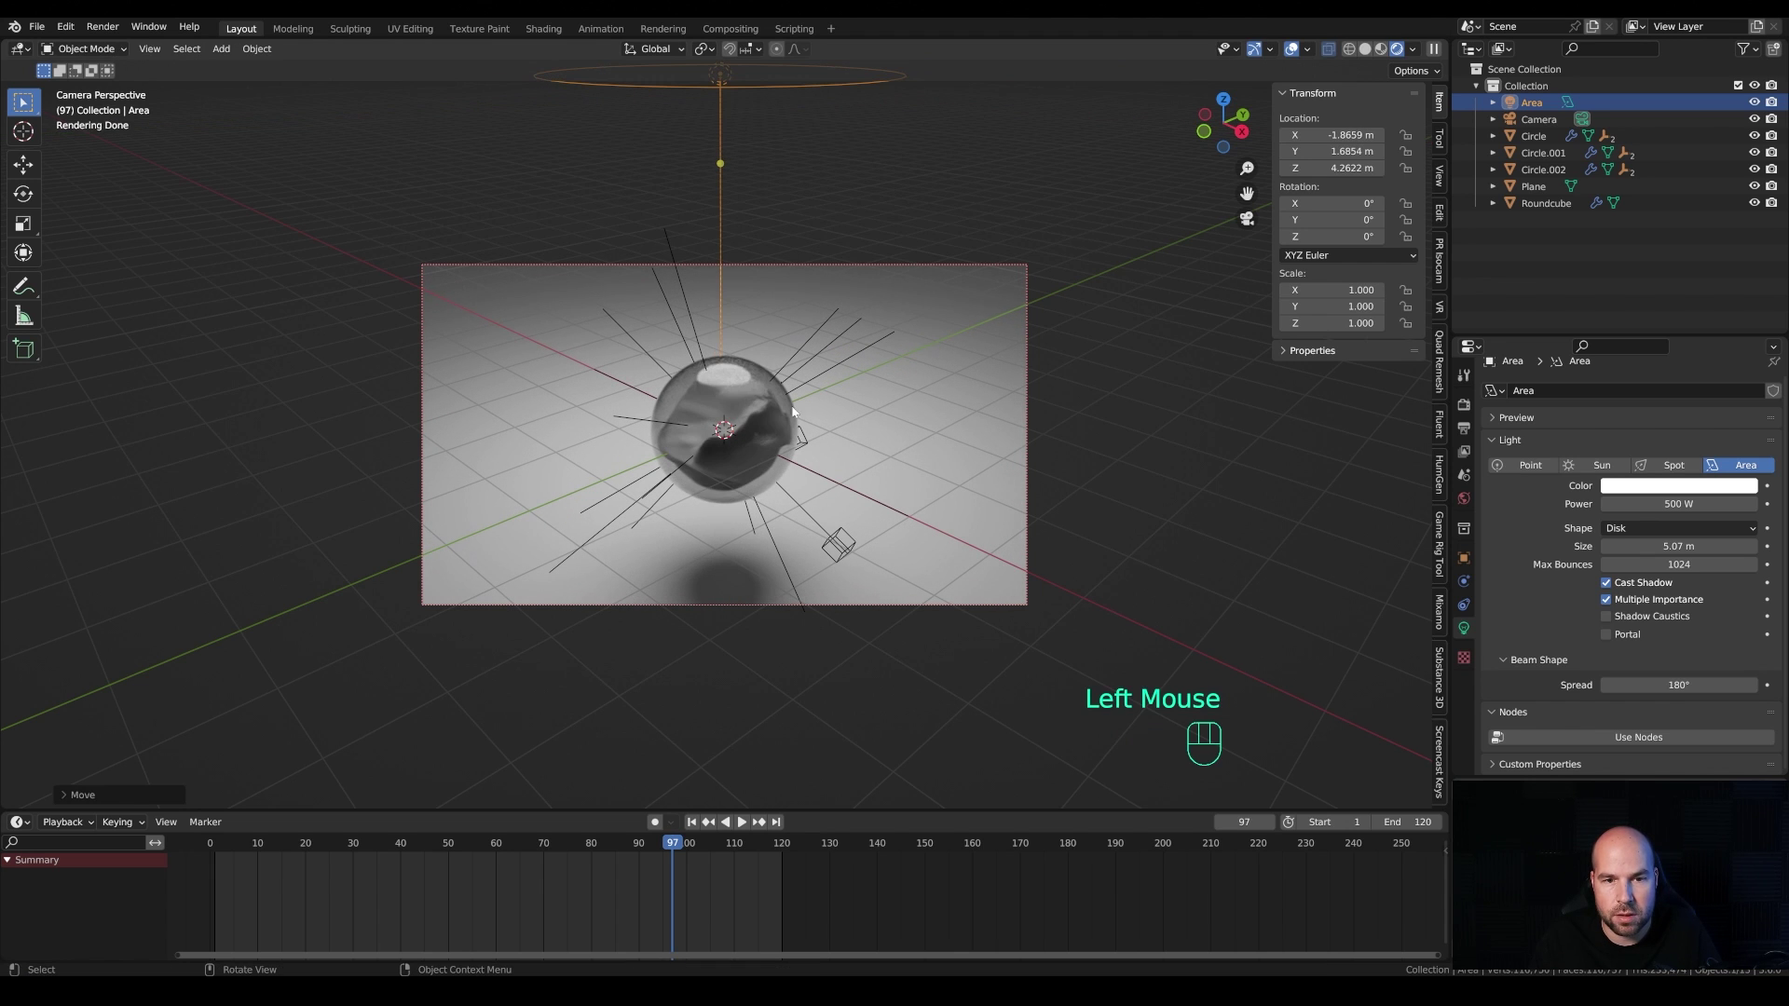
scroll(up, 3)
scroll(down, 3)
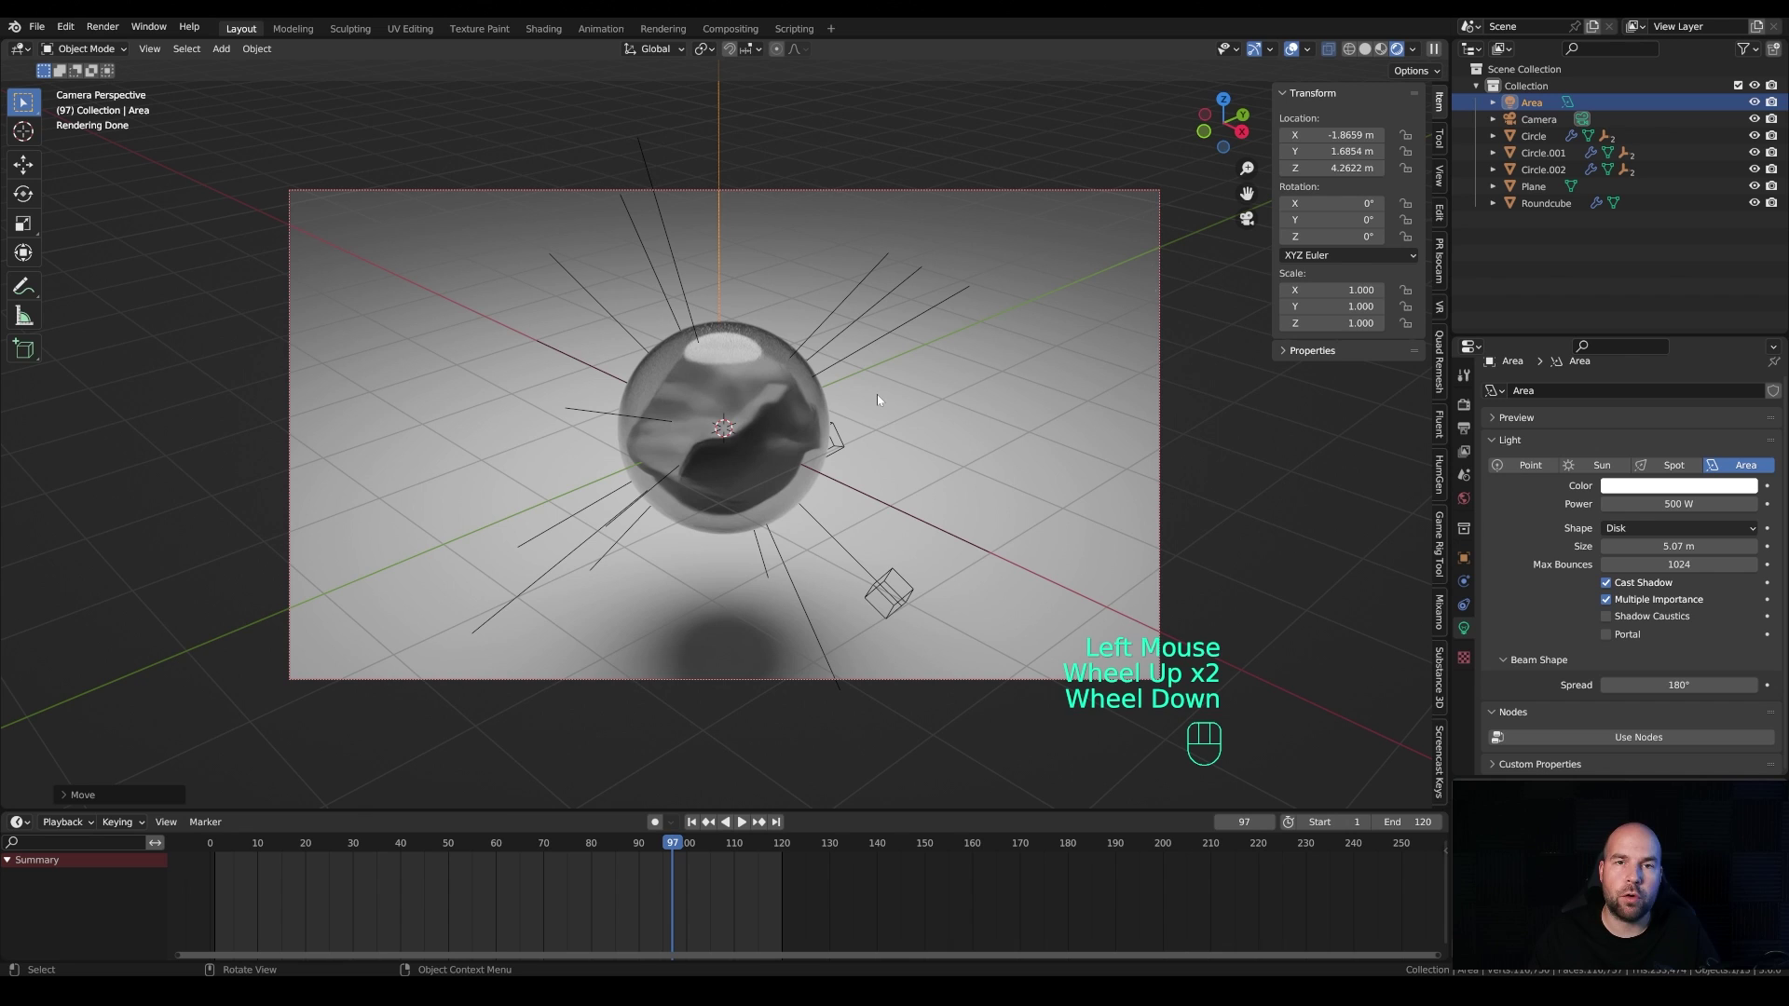
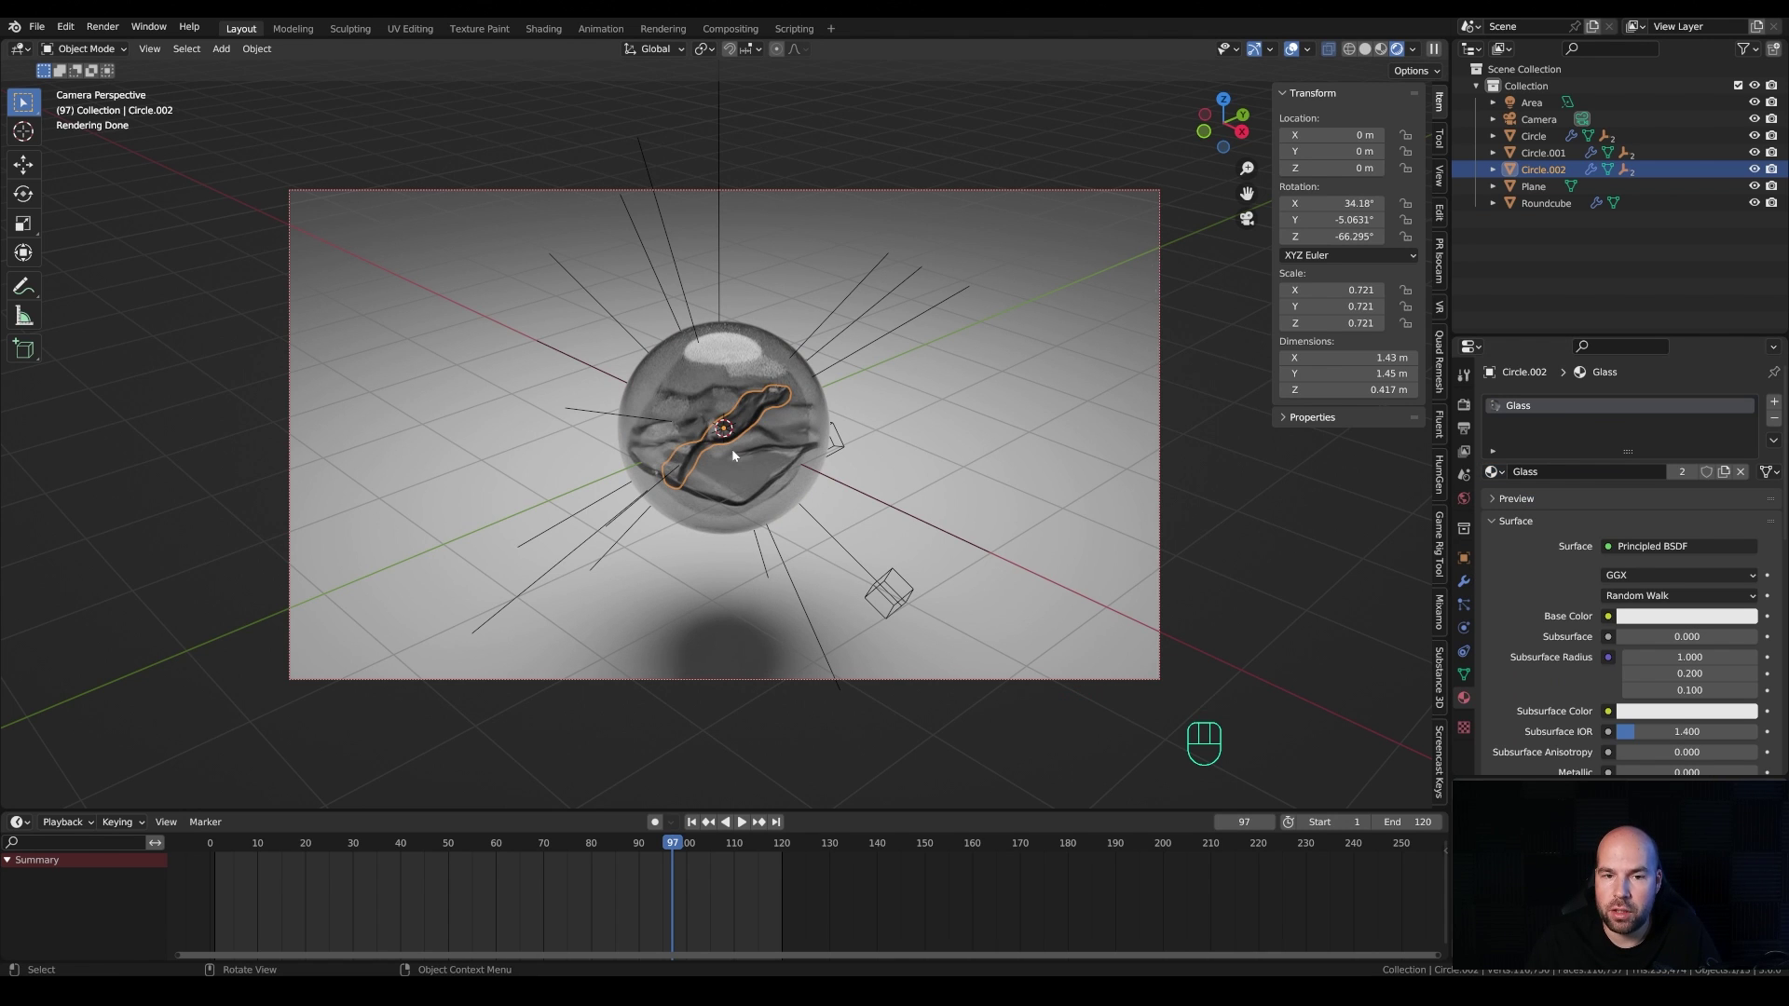
Step: Set the wavy disc's Principled BSDF base colour to blue in Material properties
scroll(up, 3)
click(1727, 474)
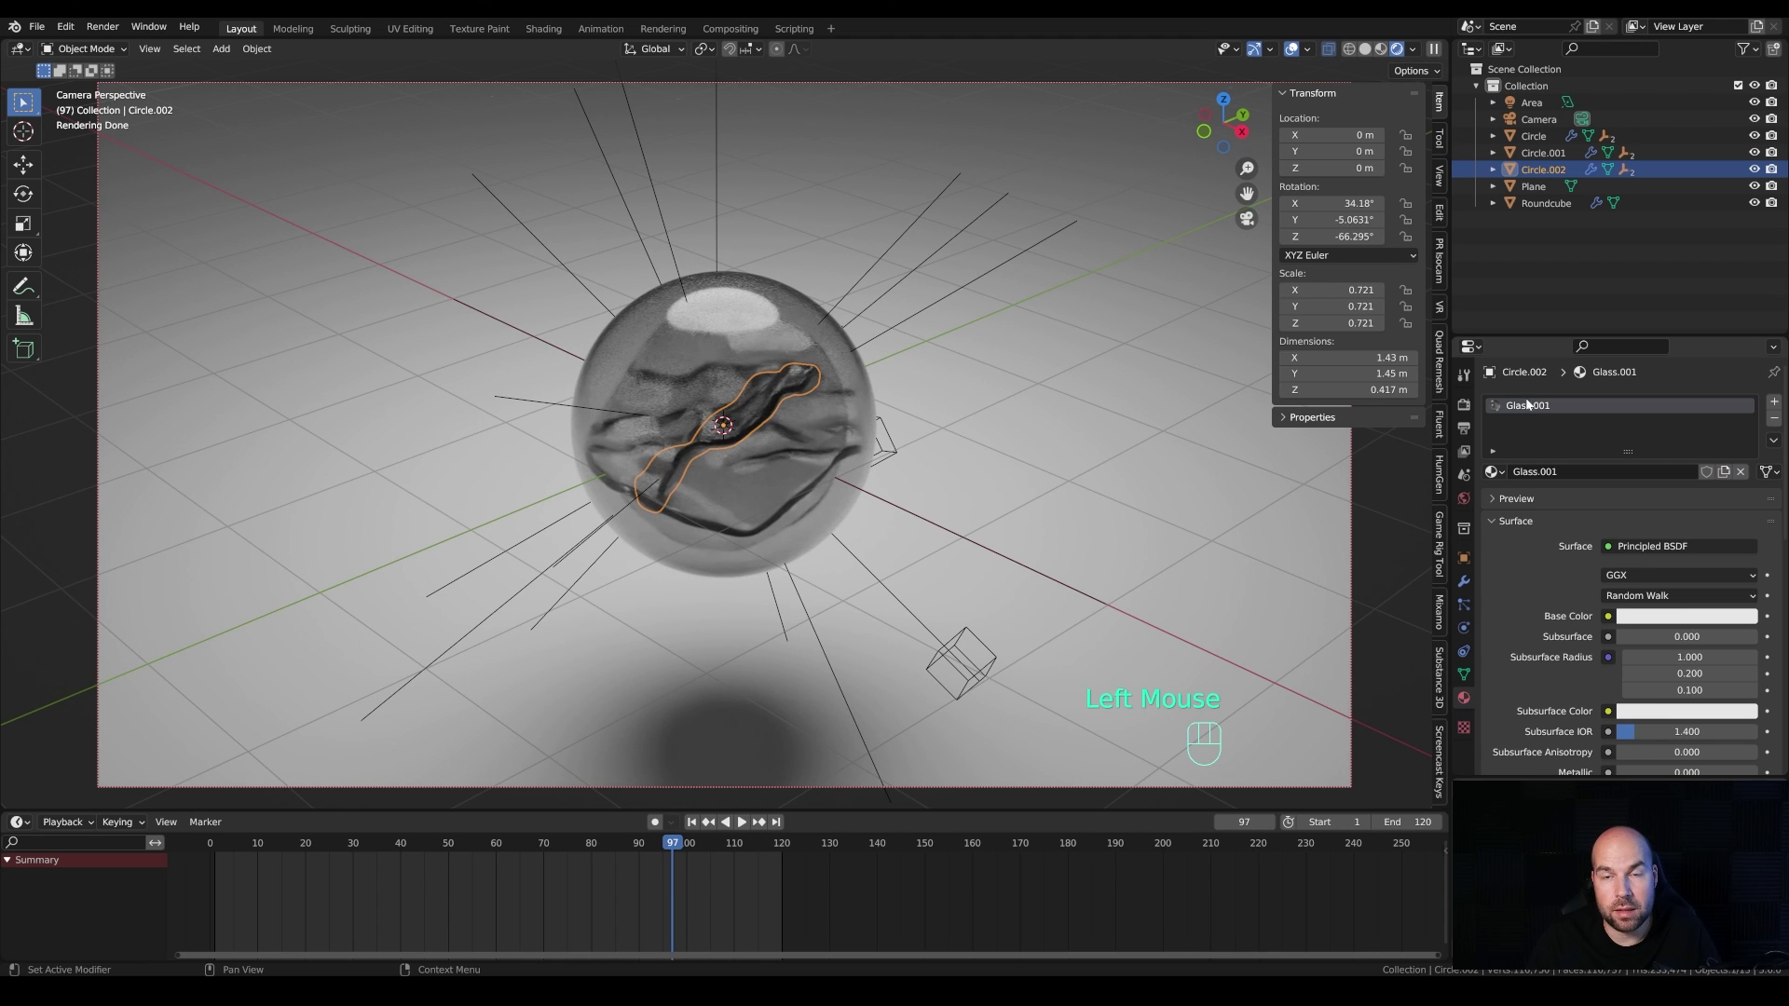
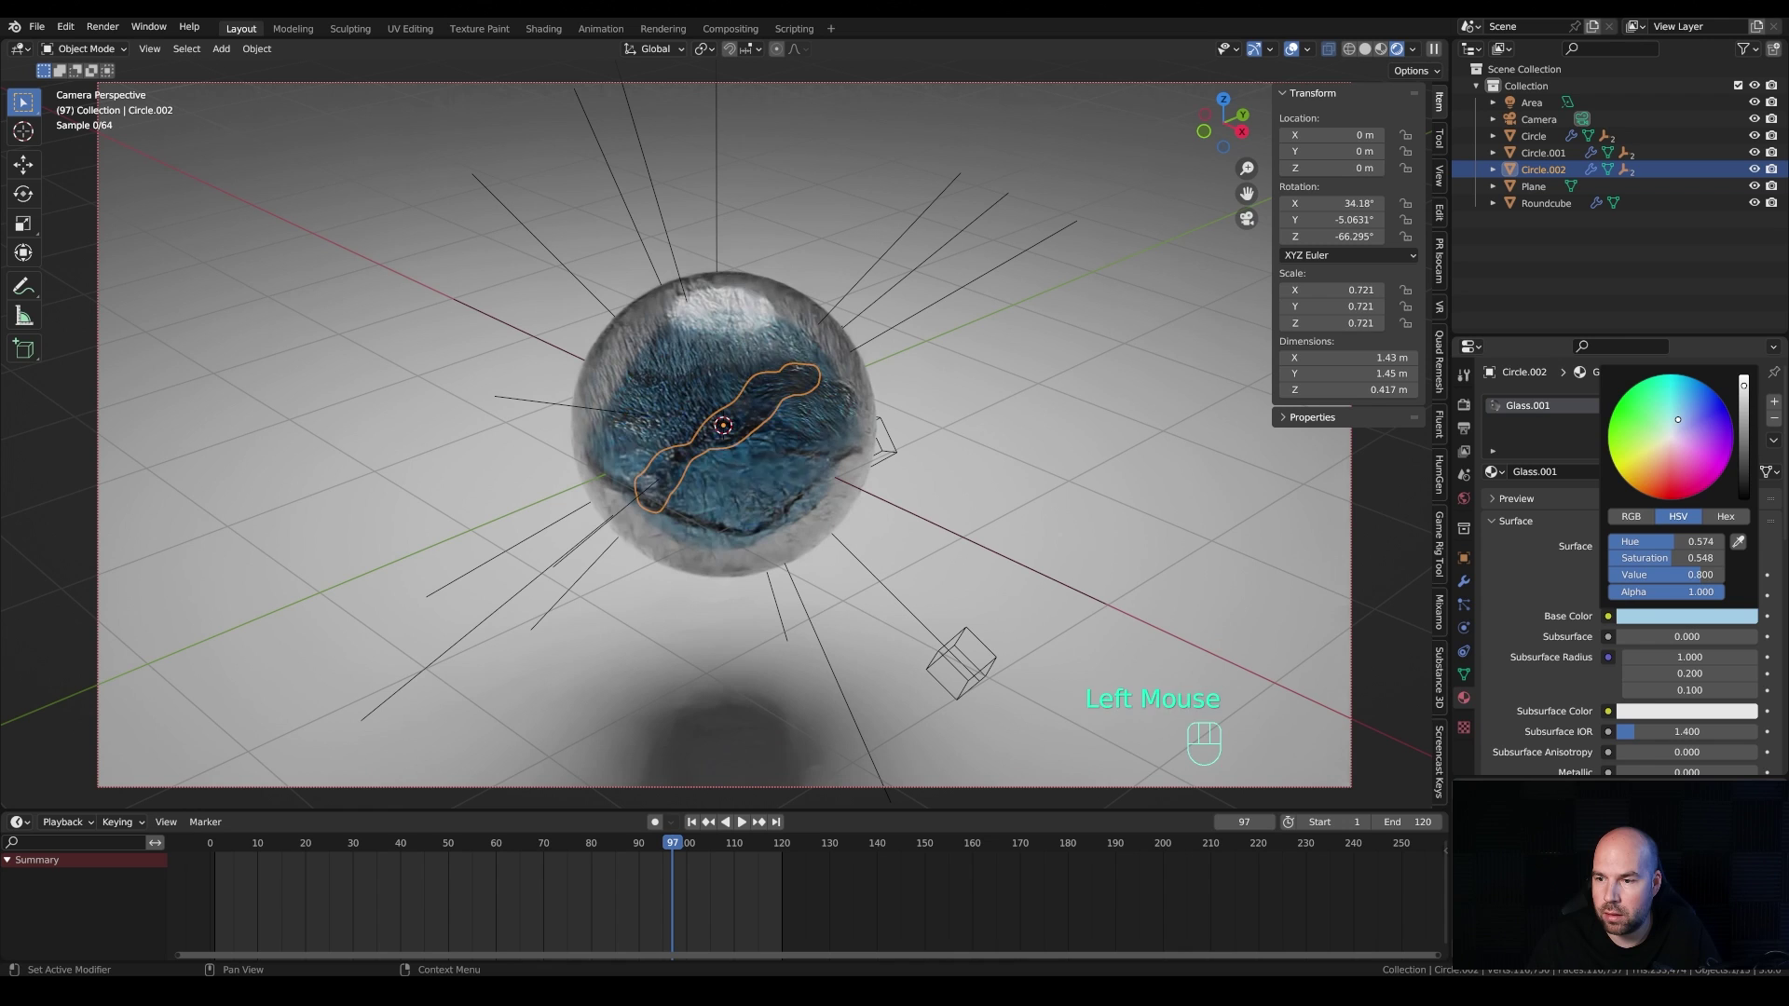
scroll(down, 3)
scroll(down, 3)
scroll(down, 3)
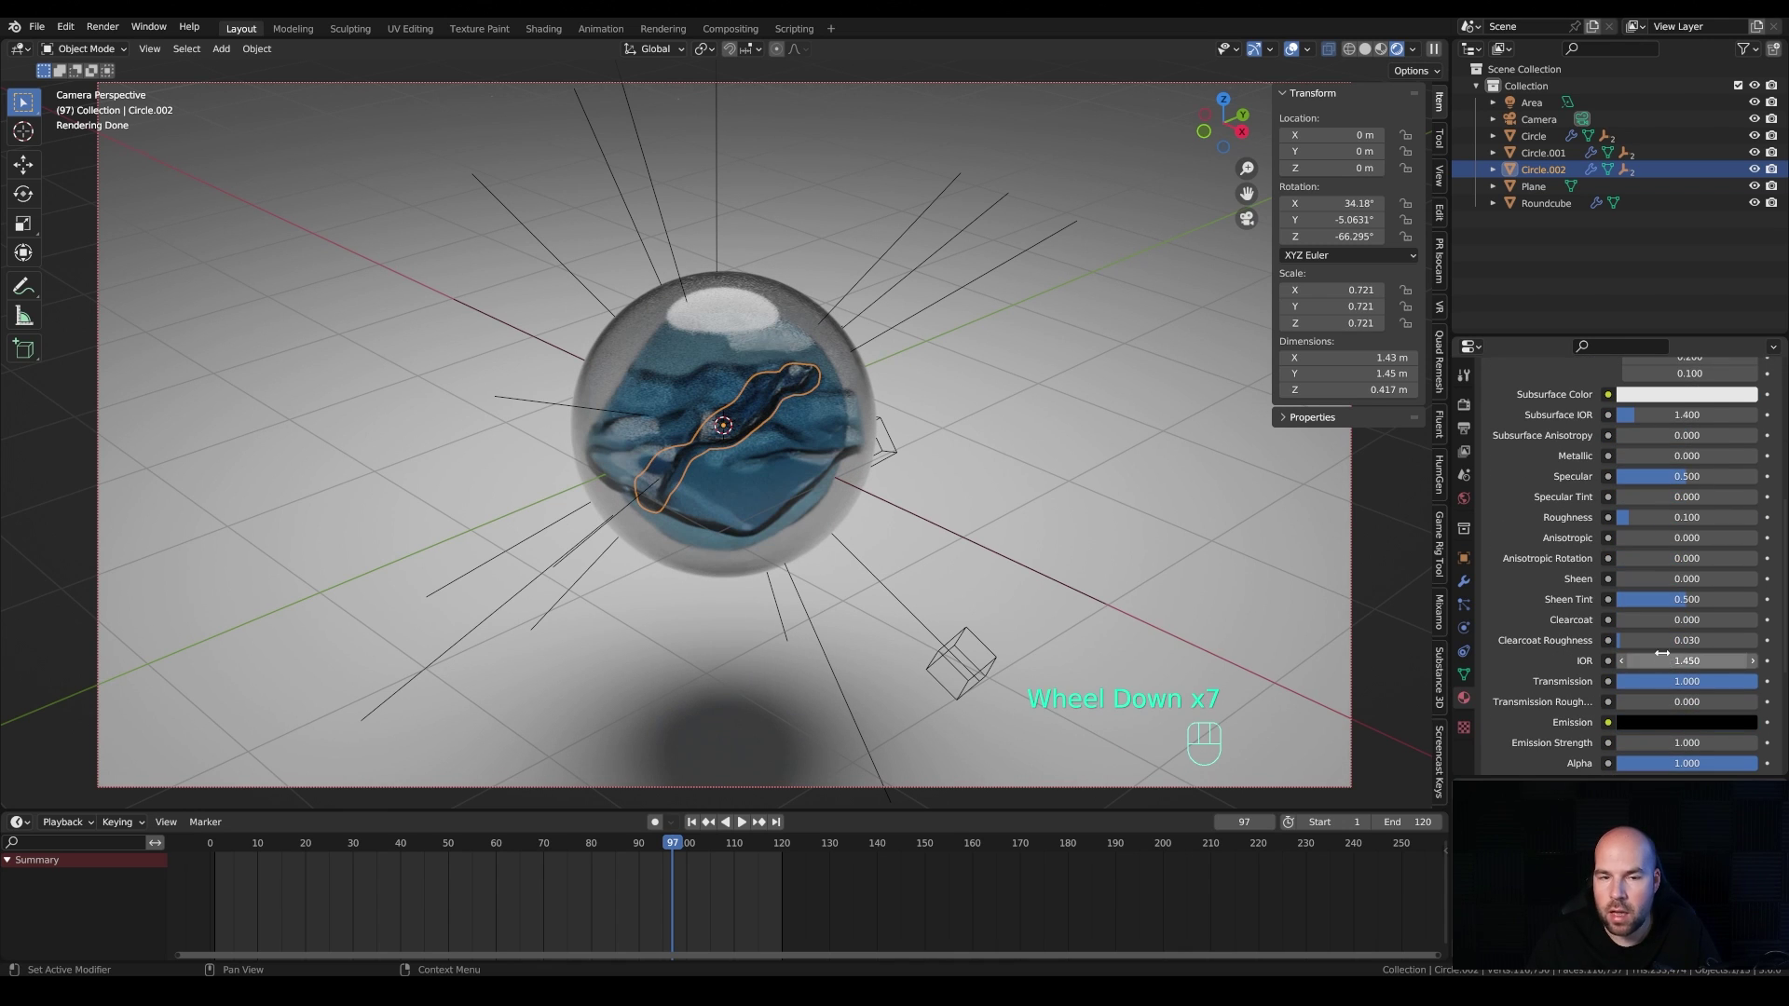
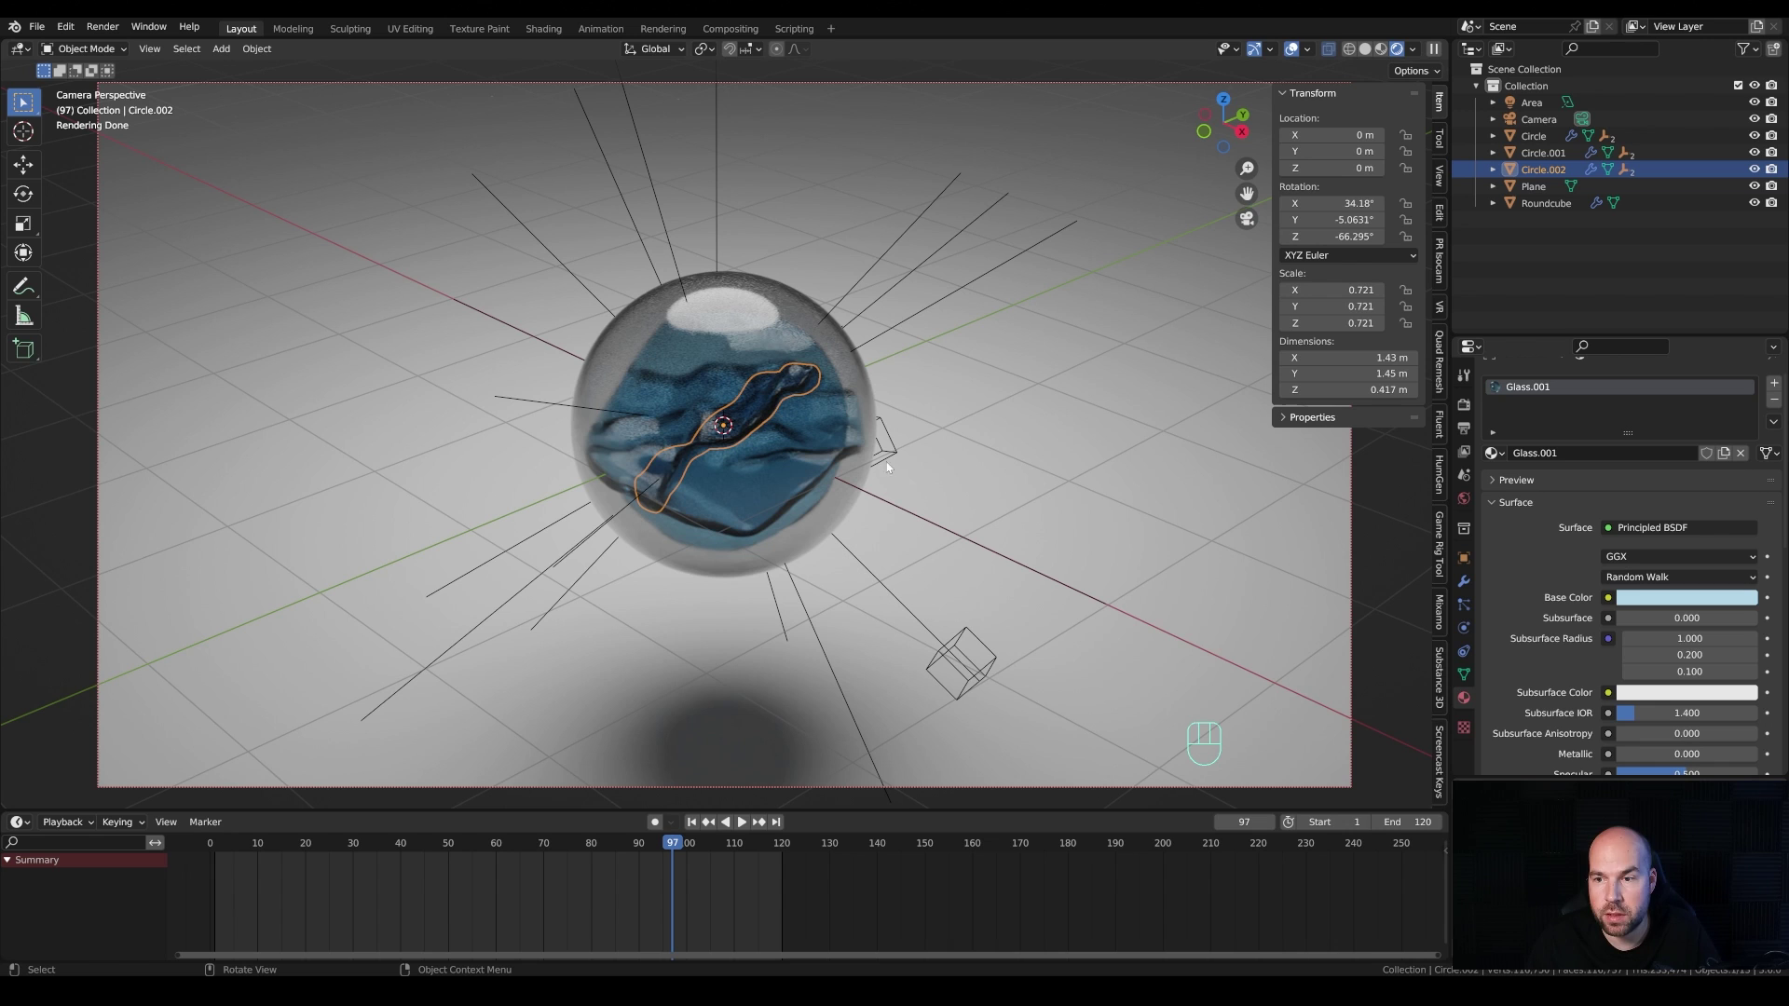
double_click(824, 427)
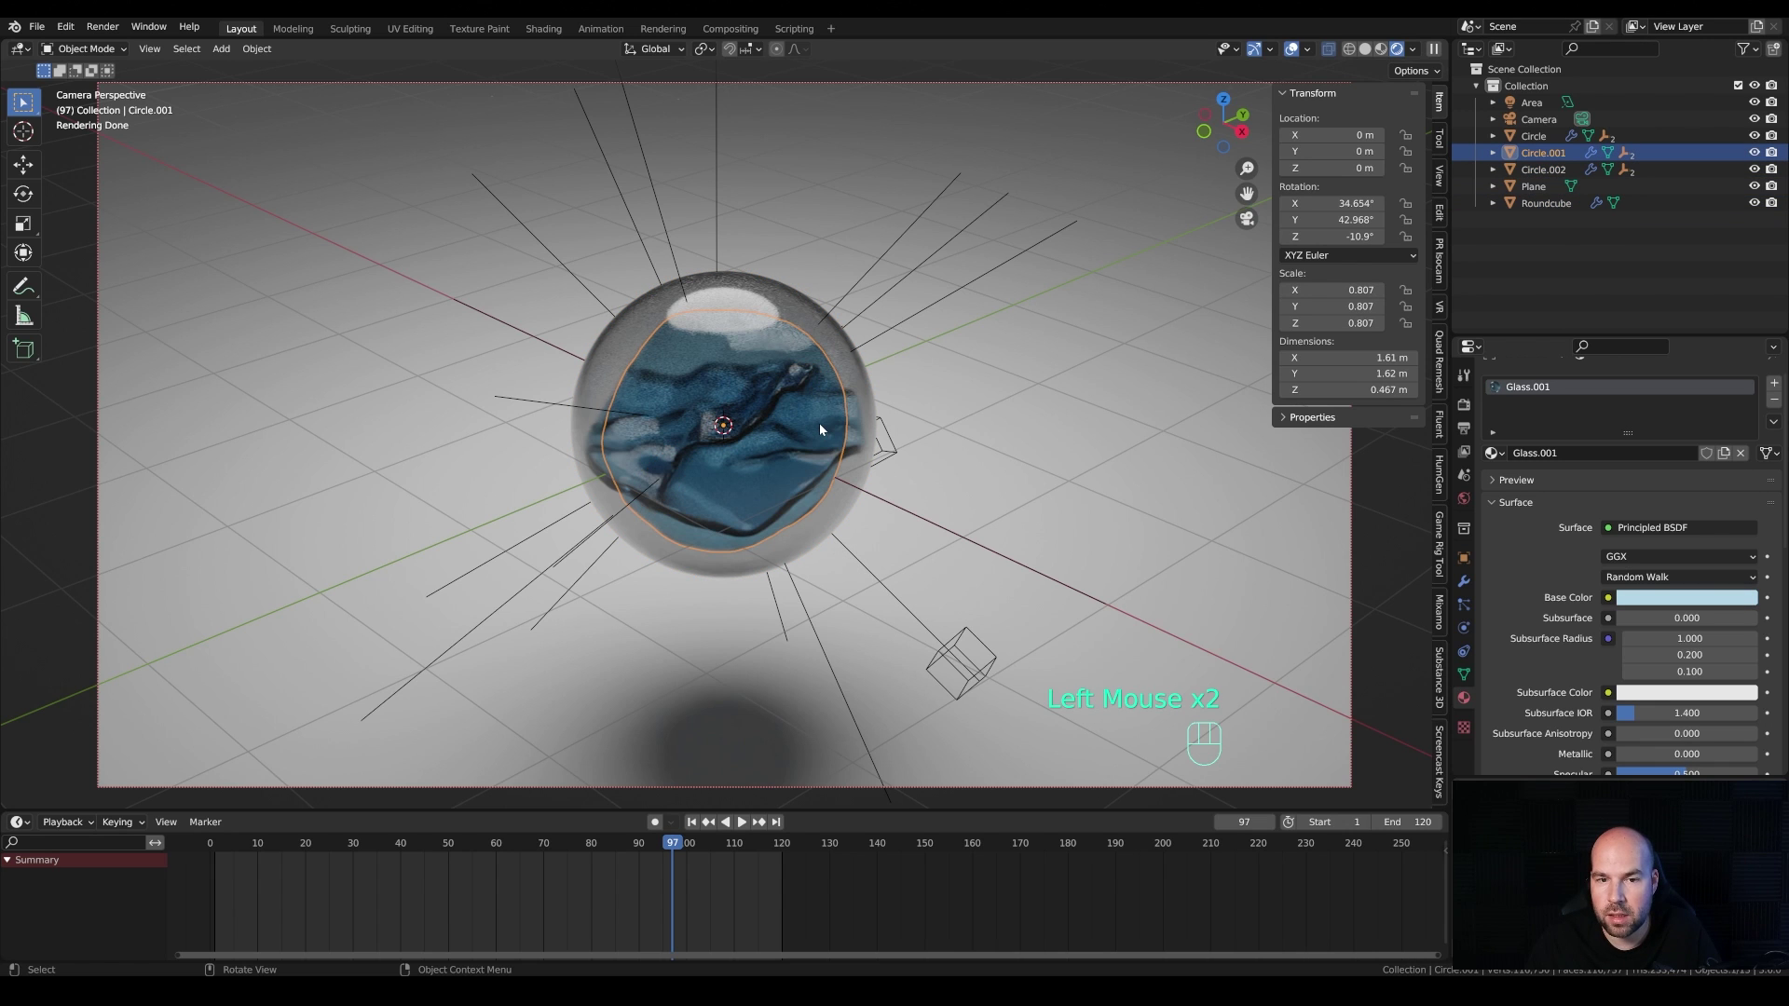
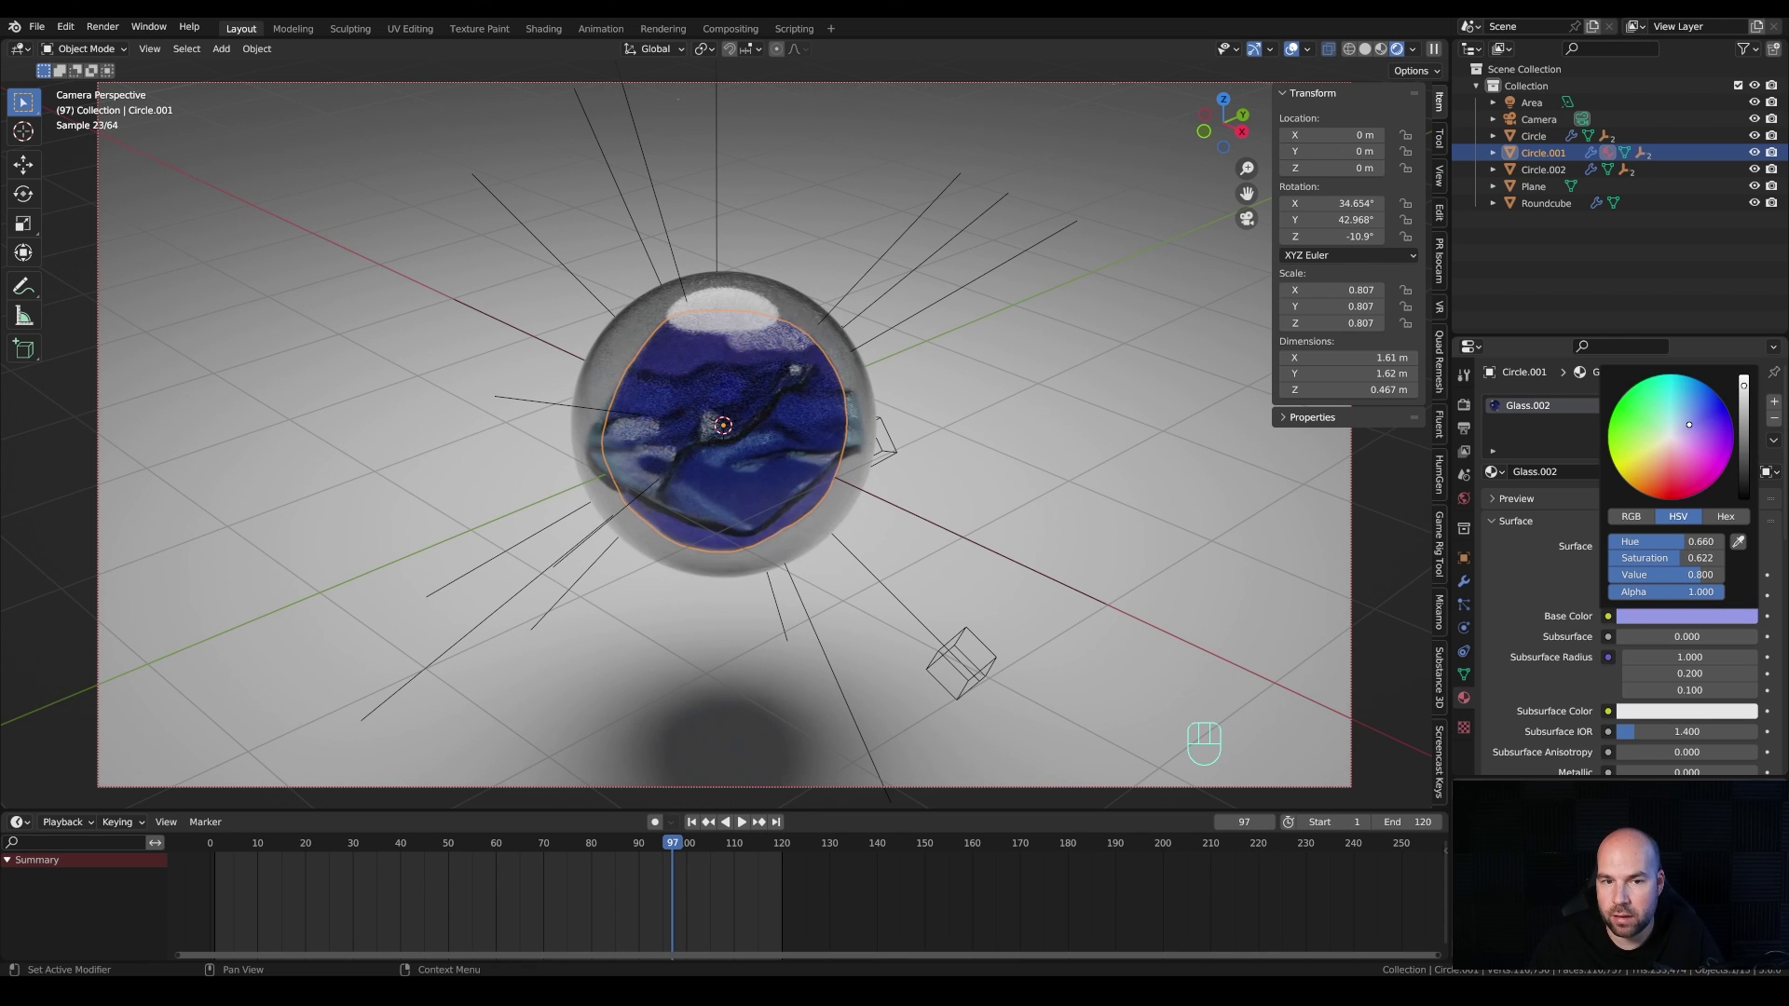
Step: Assign the blue material to Circle.002, make it a single-user copy and set its base colour to cyan
double_click(751, 410)
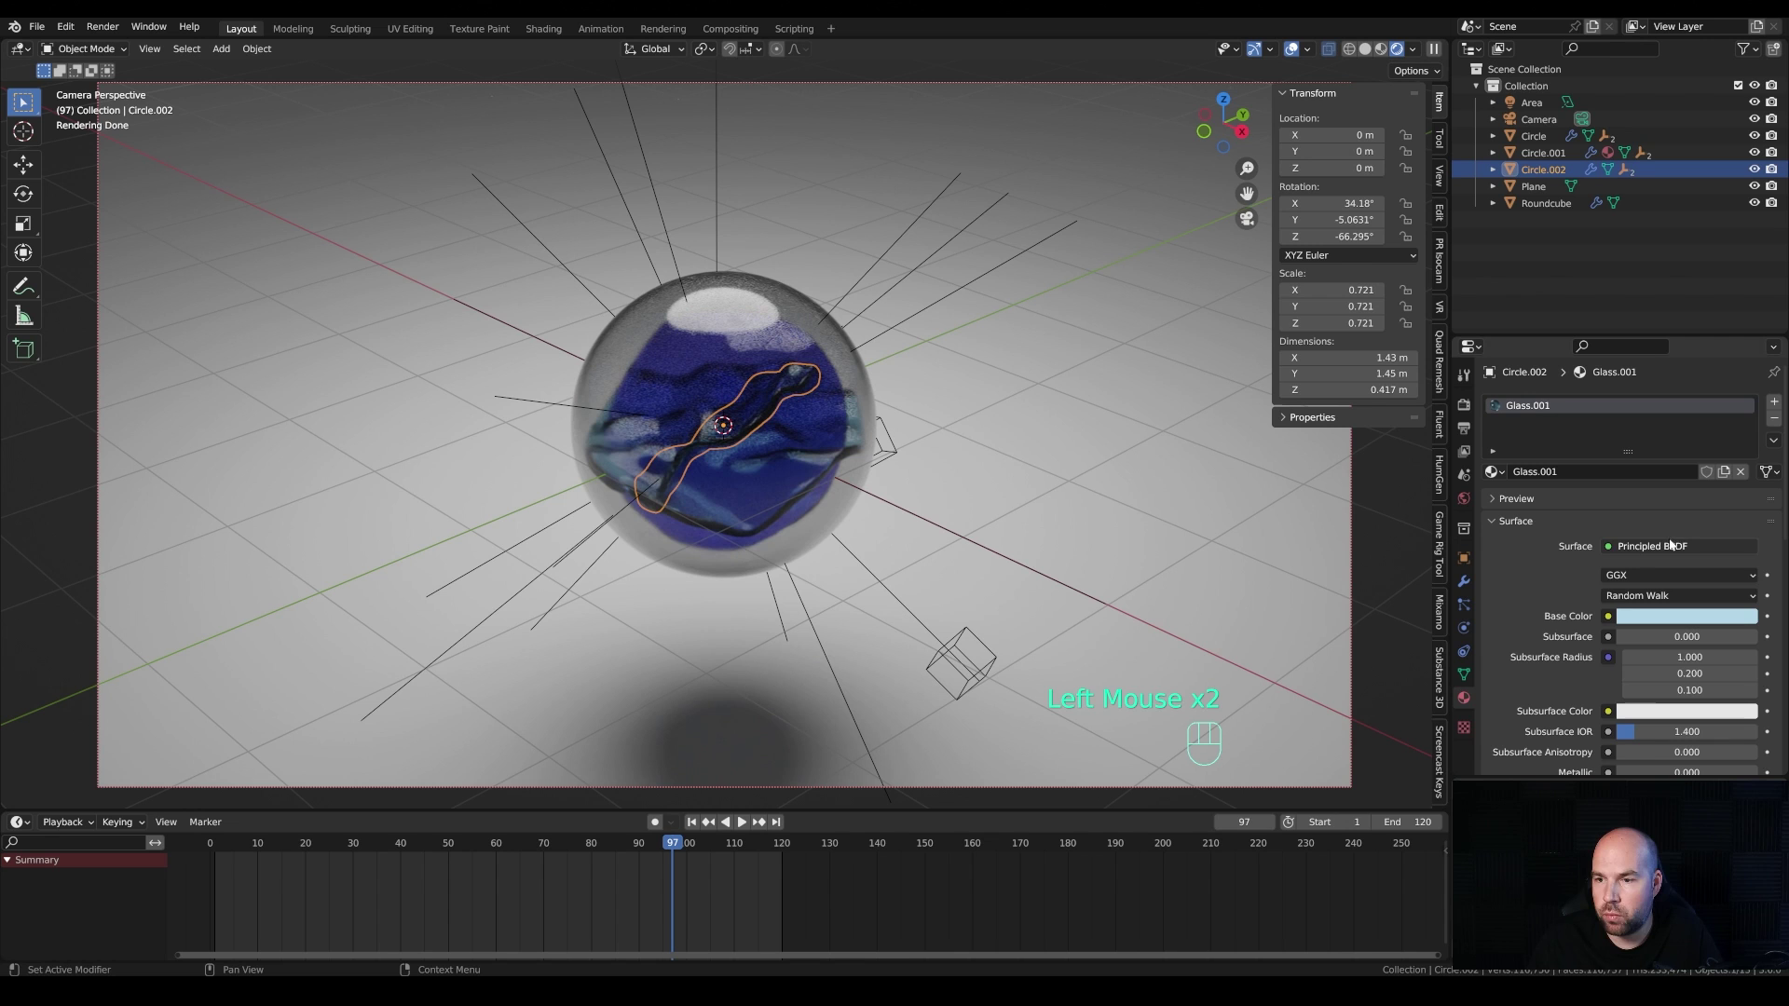
drag(1773, 471, 1740, 496)
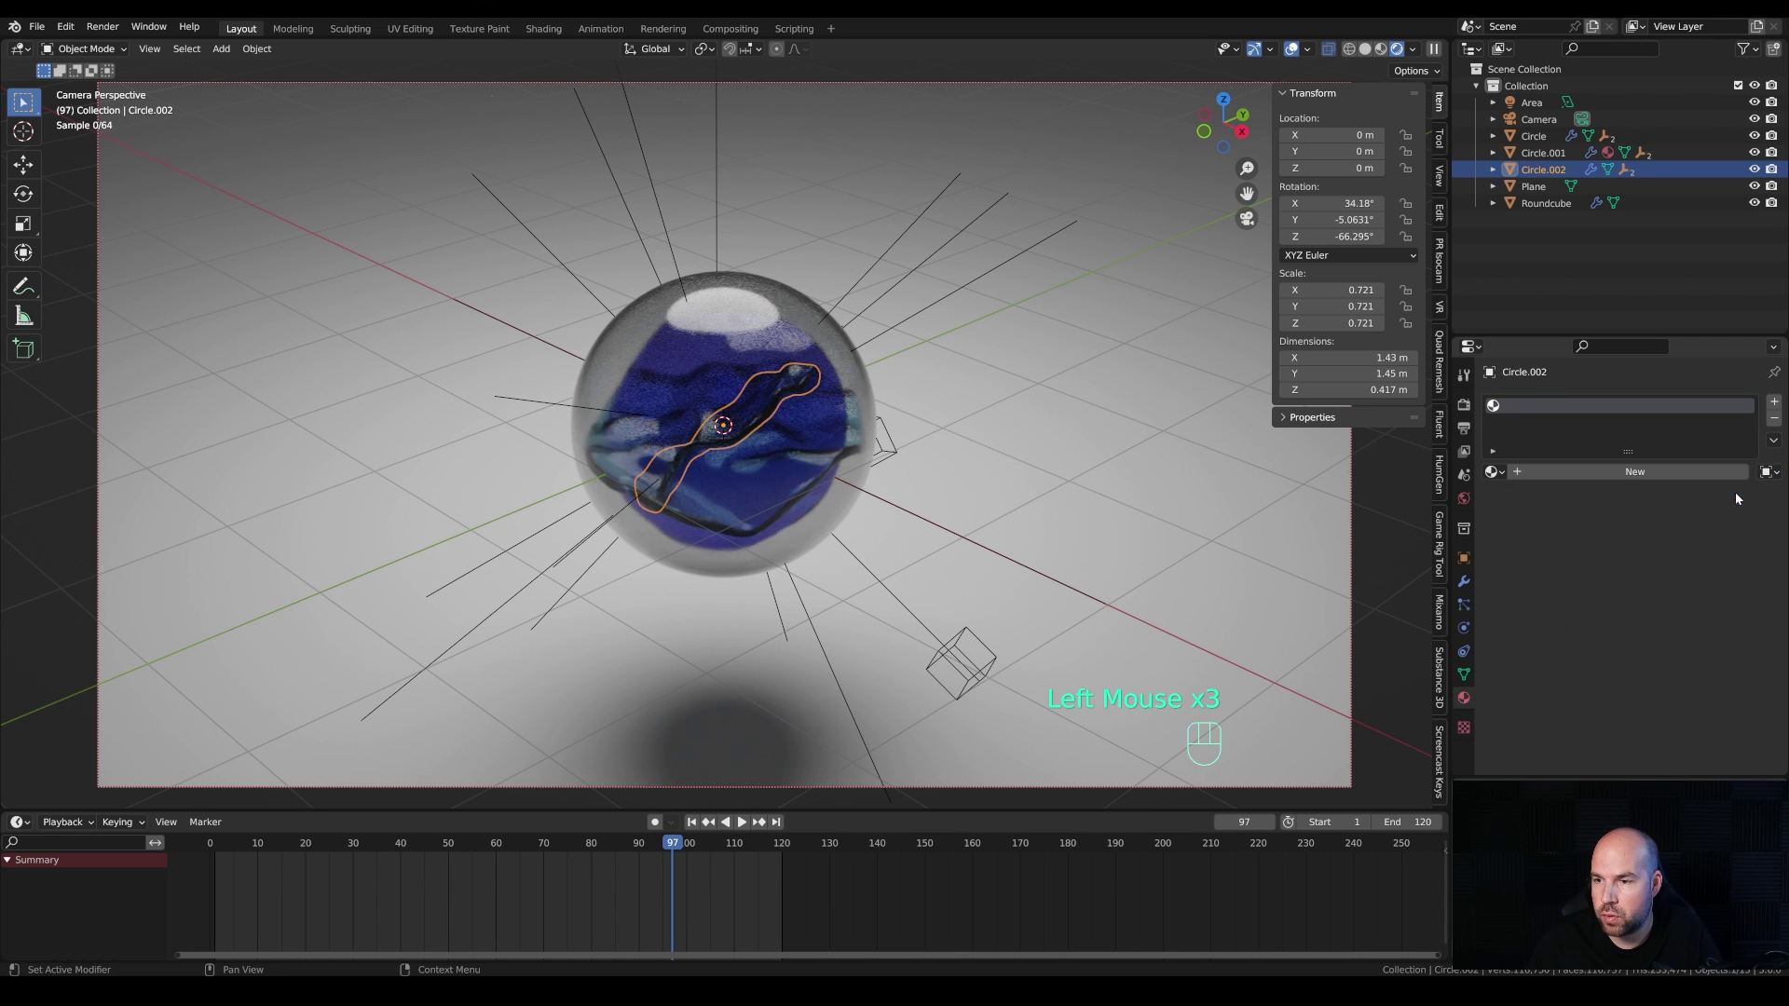
click(1490, 472)
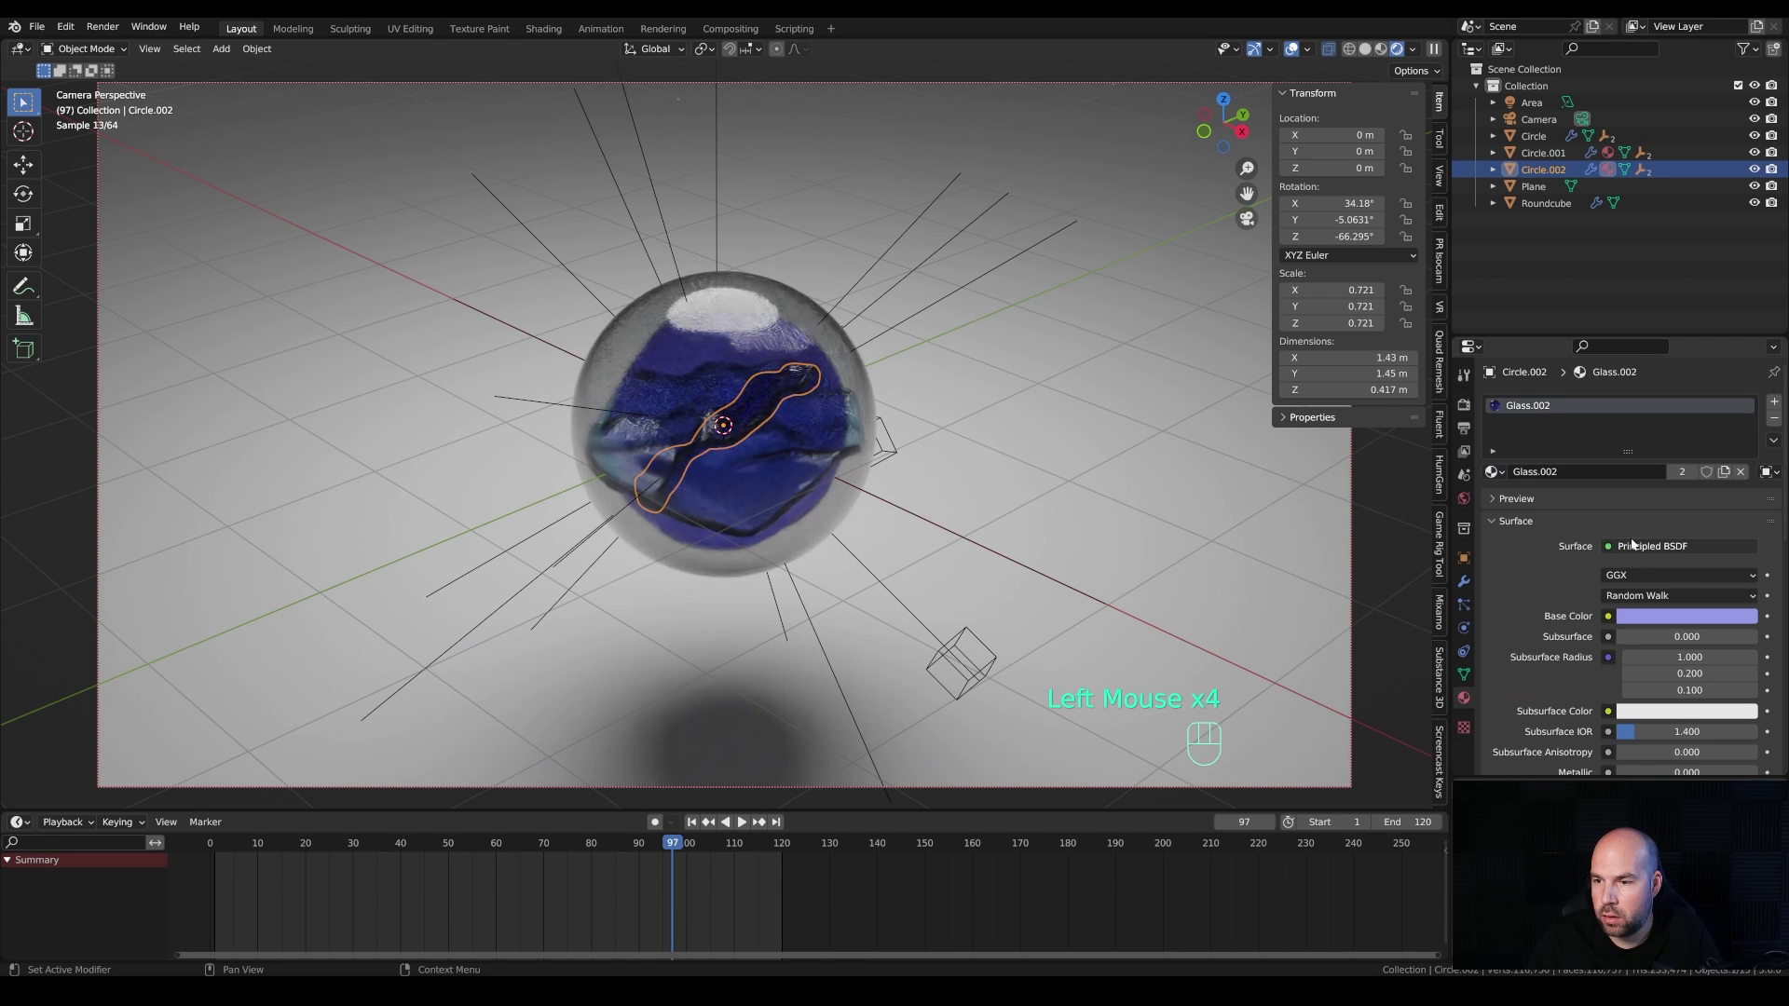
click(1731, 472)
click(1673, 617)
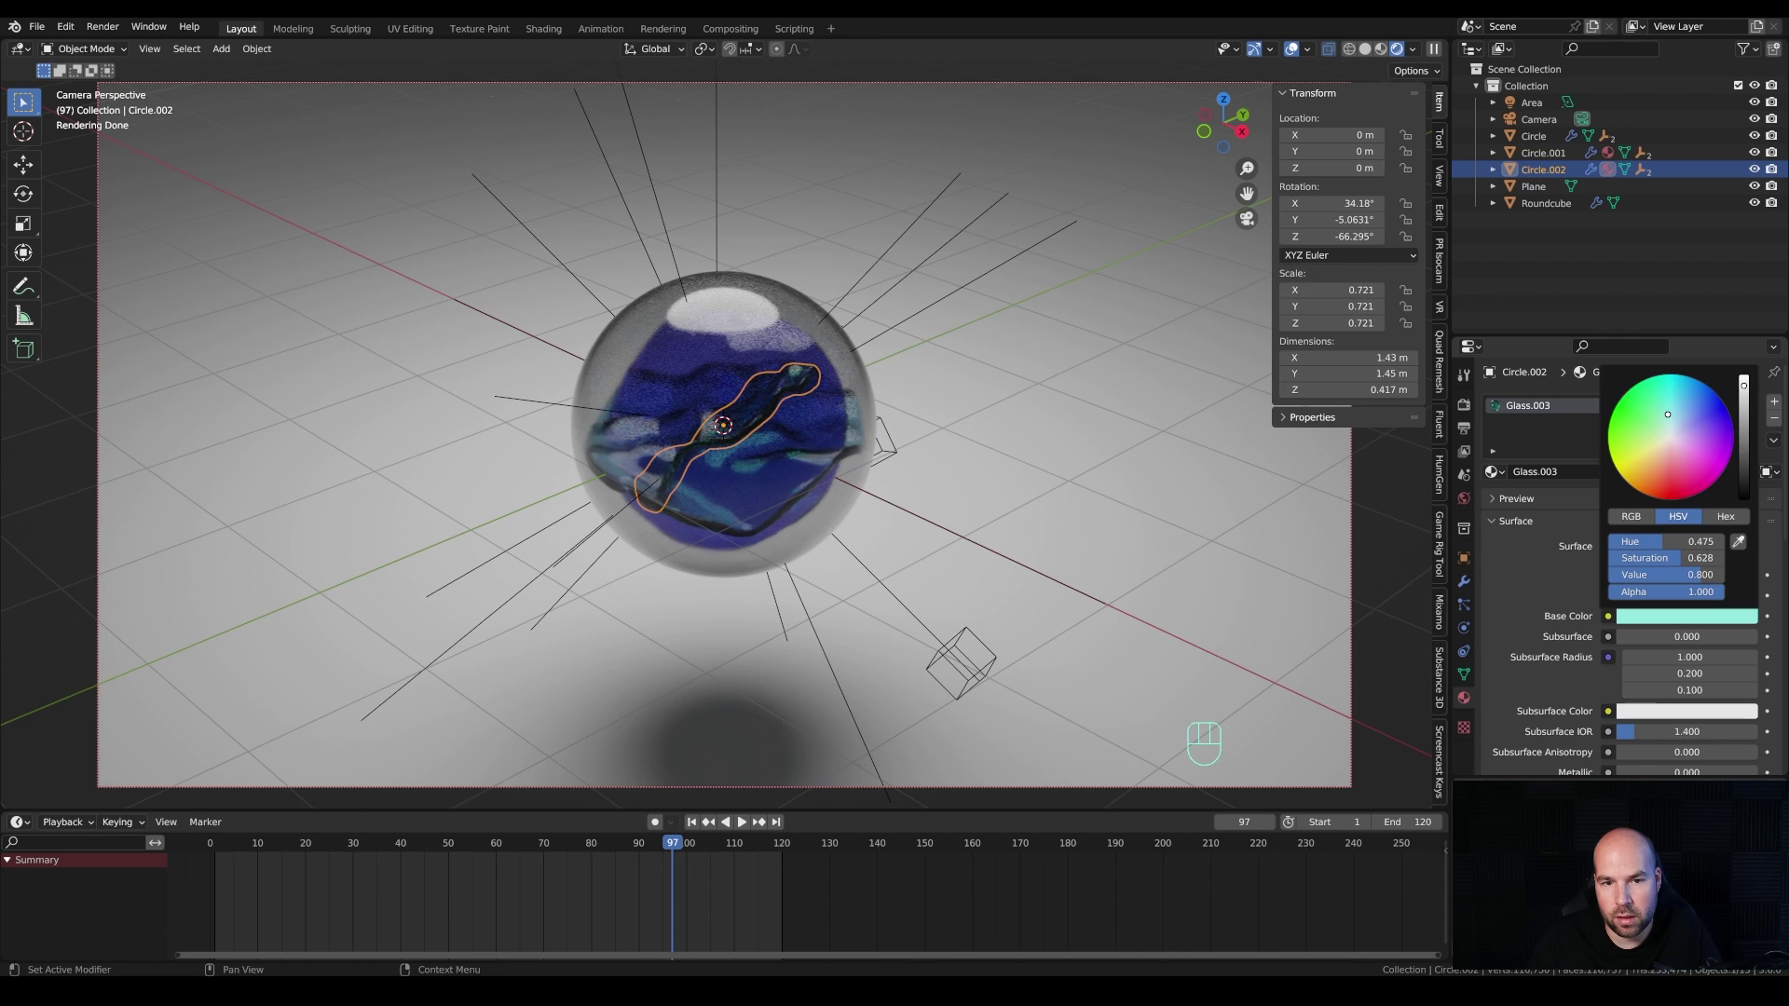
scroll(down, 3)
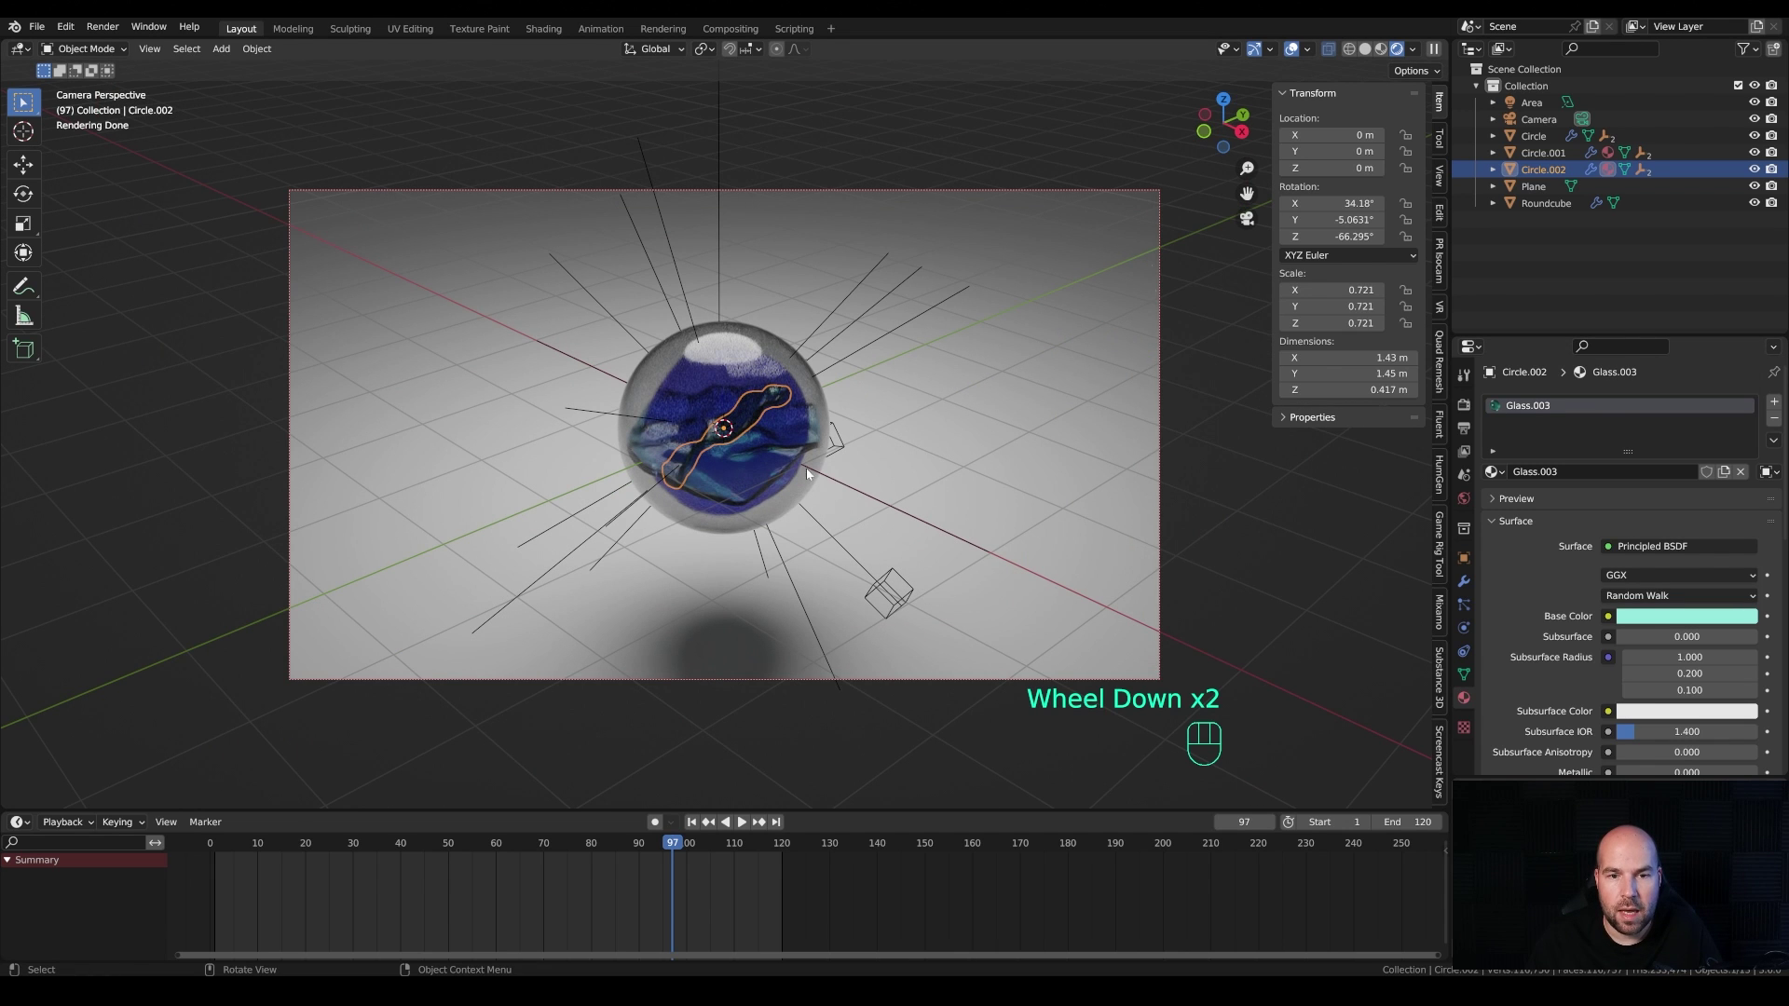
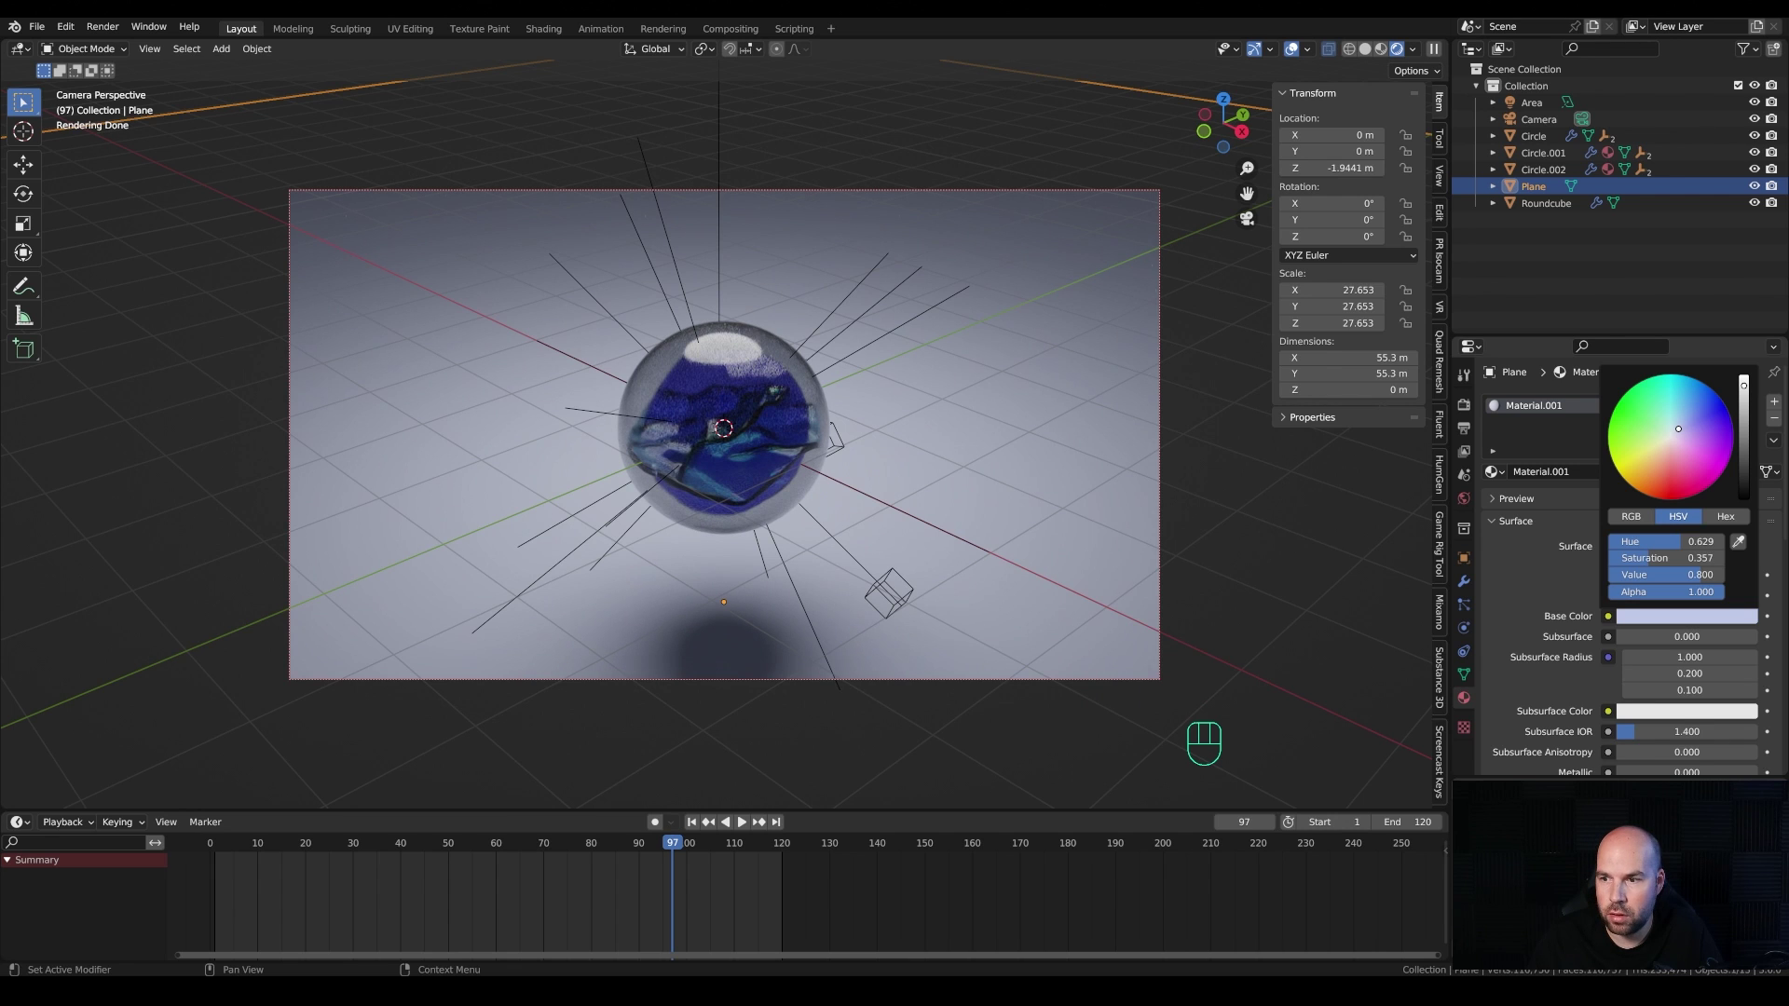
Step: Add a second area light (Area.001) and move it off-centre to about X −1.71 m, Y 1.55 m from top view
key(shift+a)
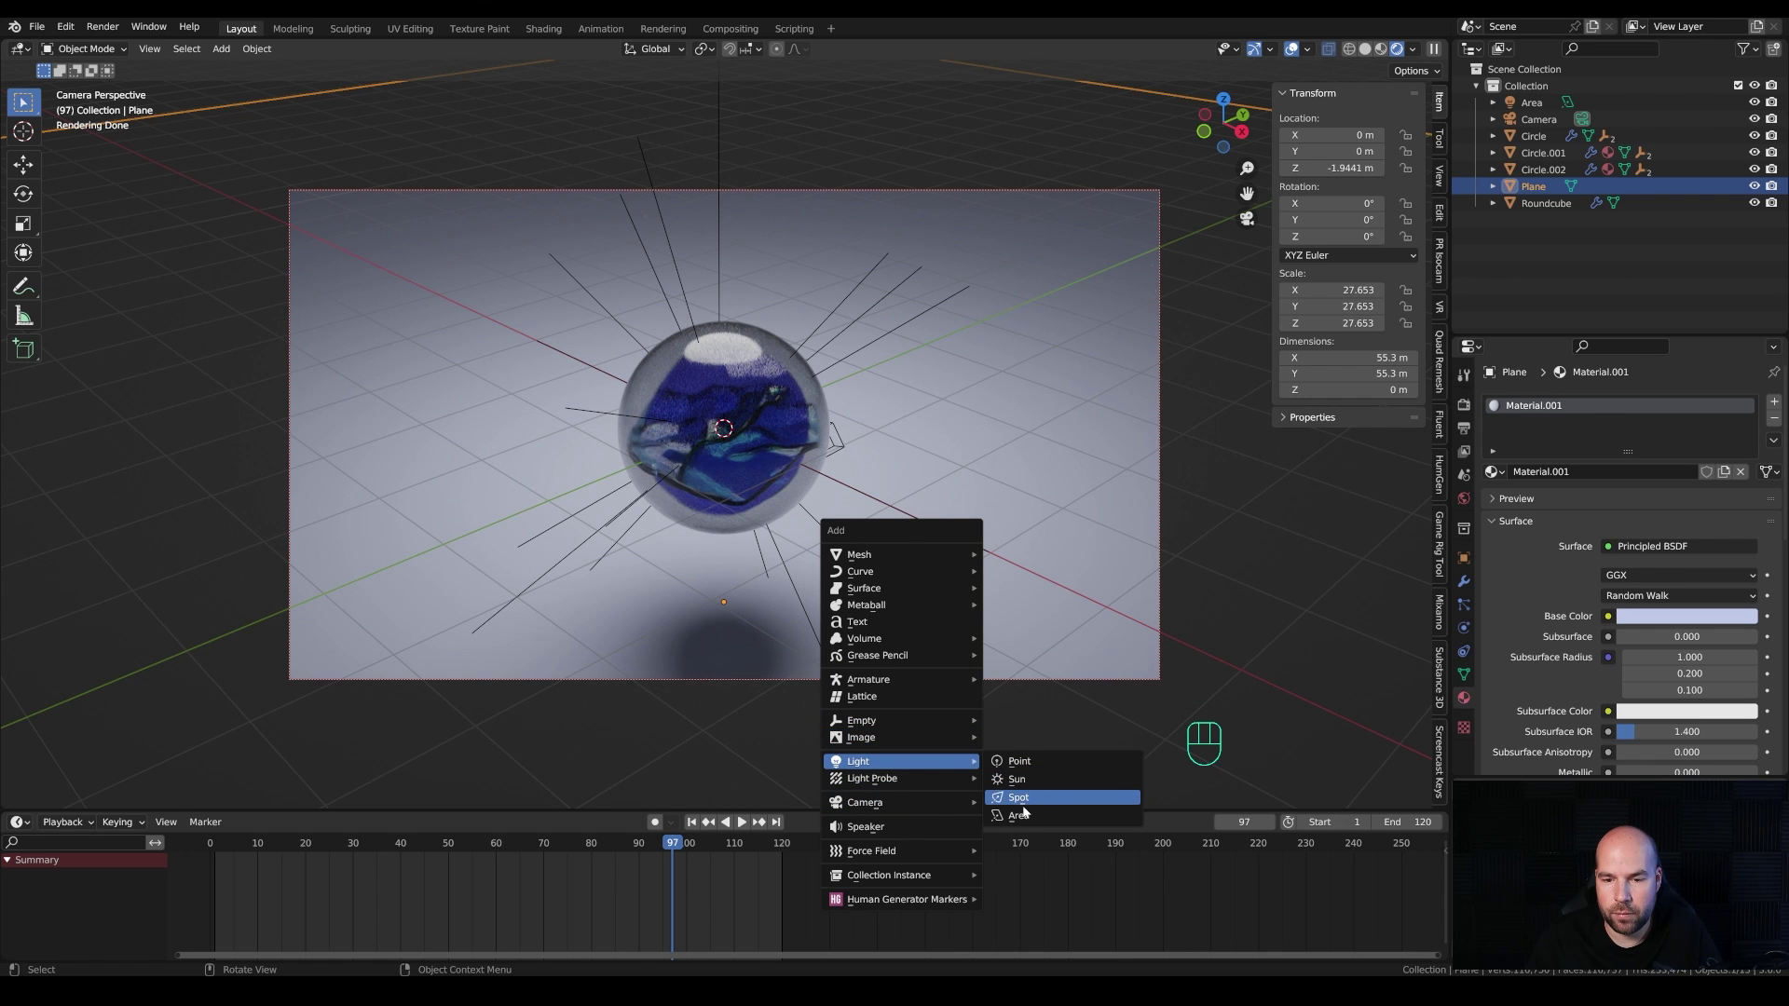
key(g)
key(z)
key(Escape)
key(KP_7)
scroll(down, 3)
key(g)
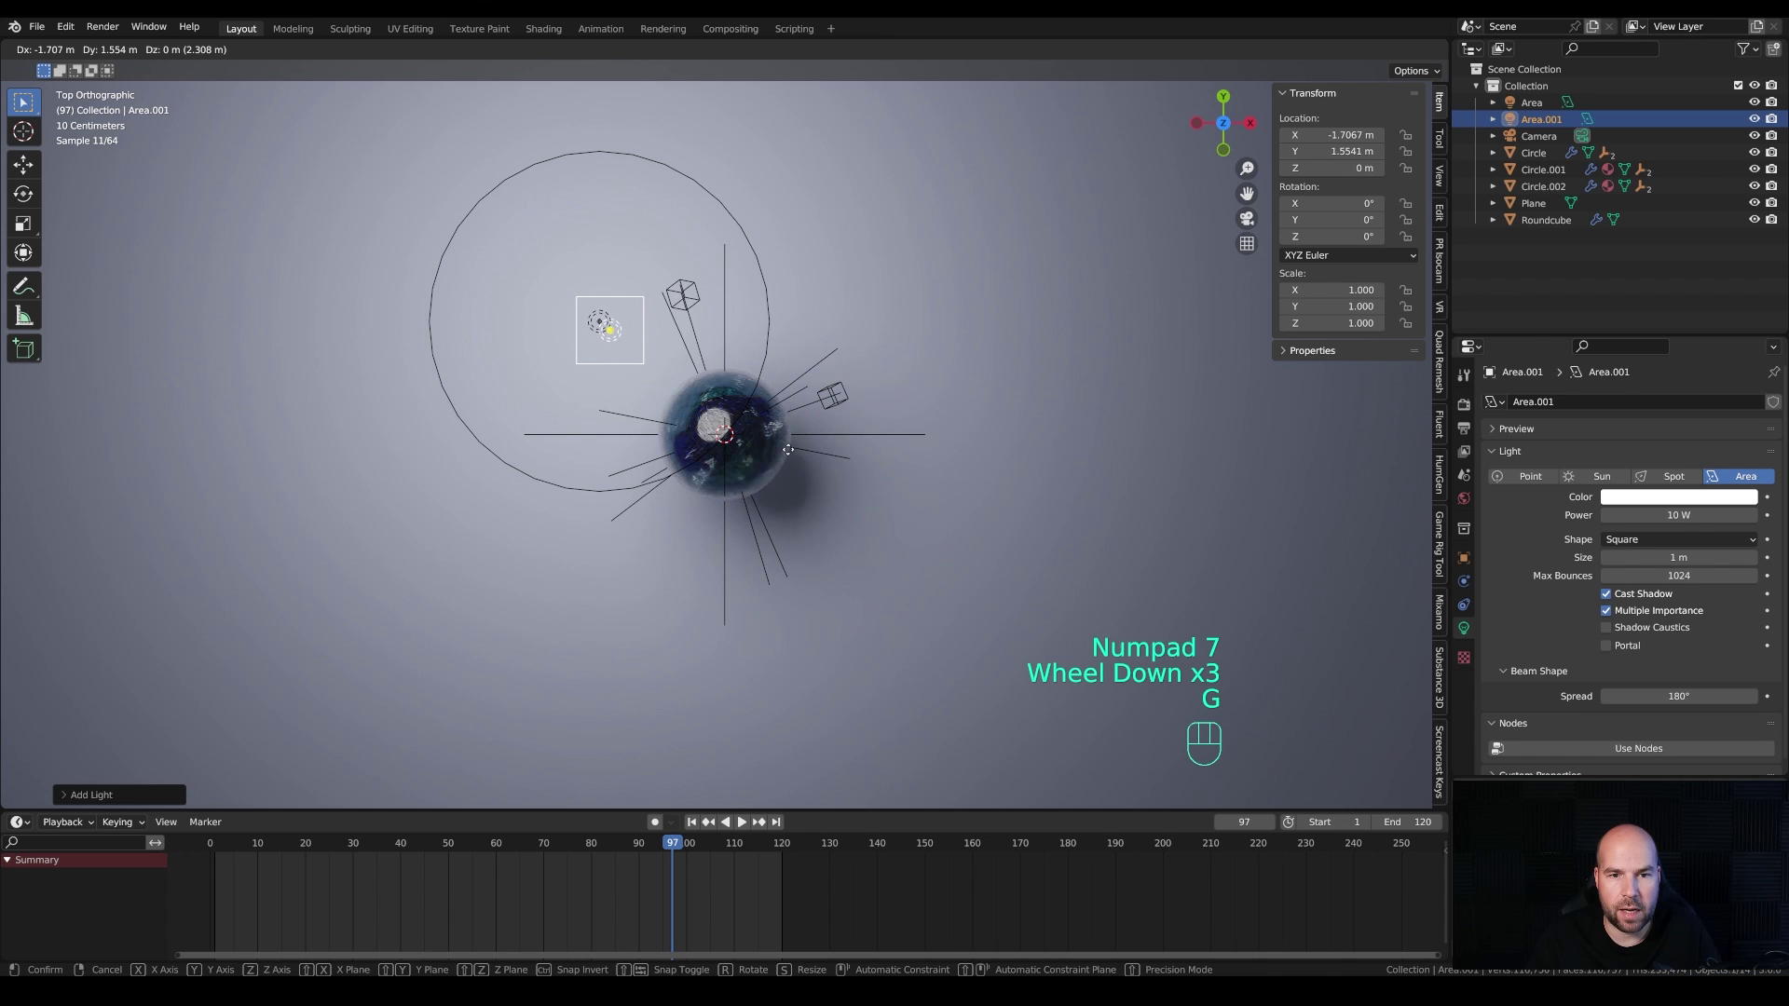
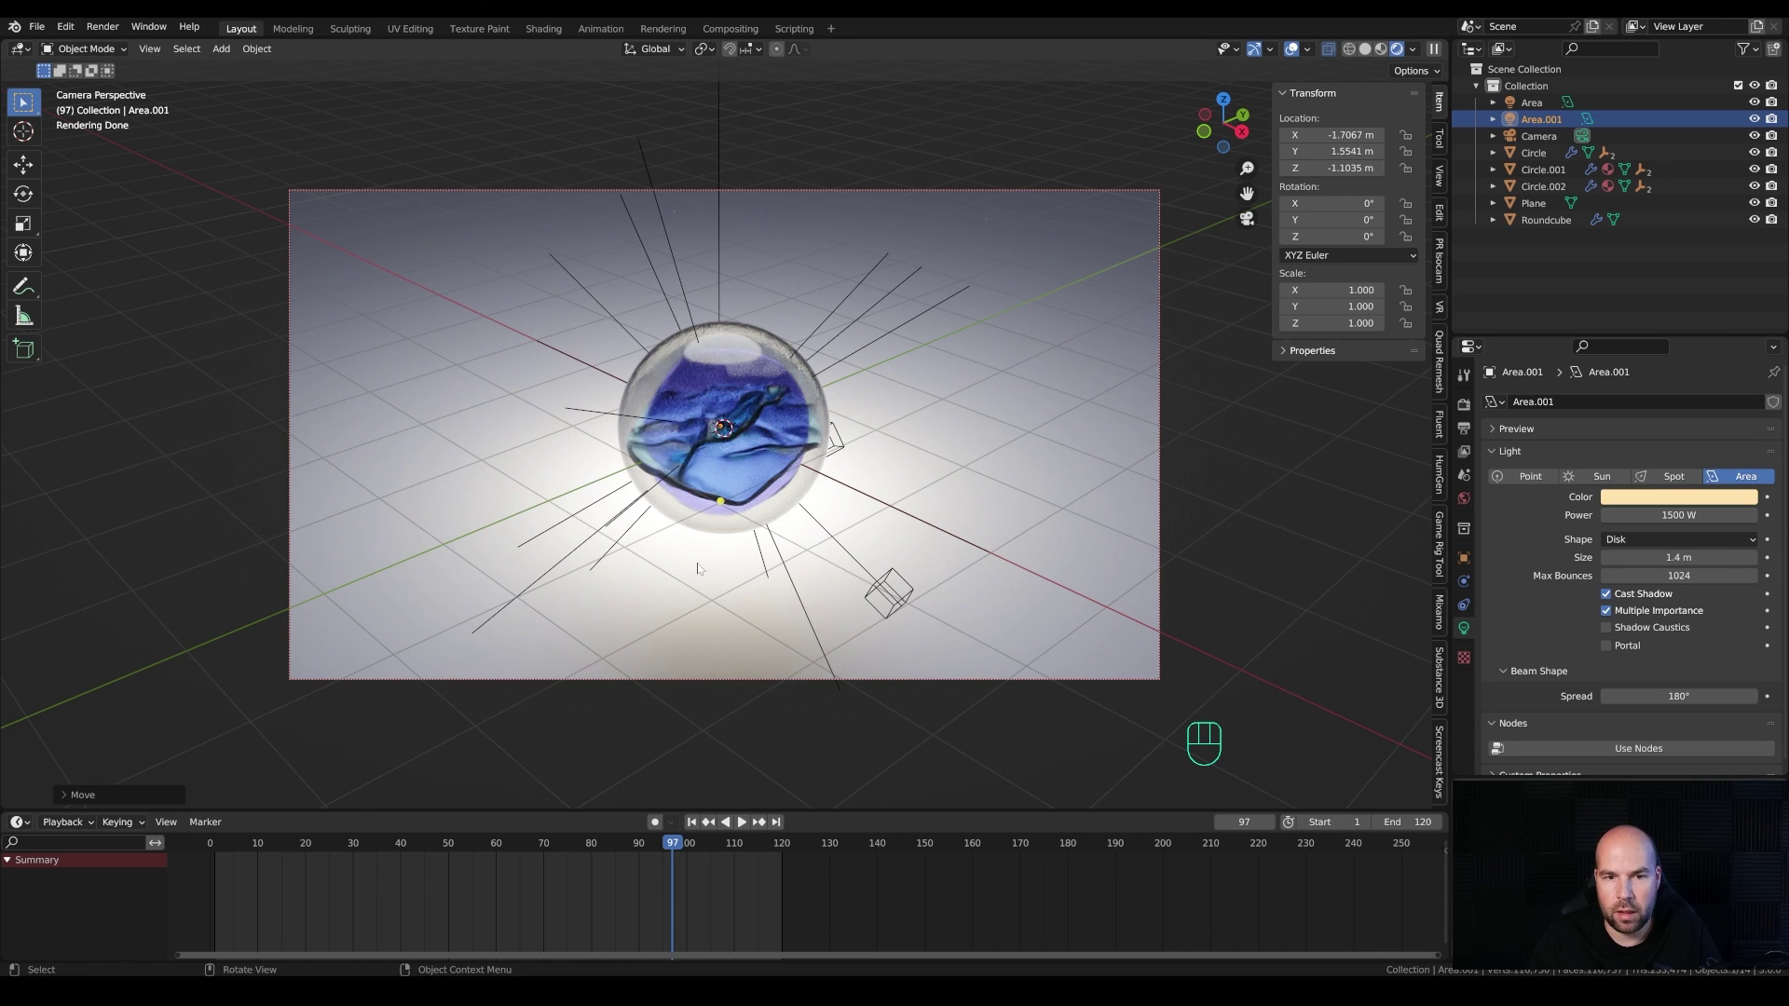
Step: Add a point light and slide it inside the glass sphere, slightly off centre, keeping its height
key(shift+a)
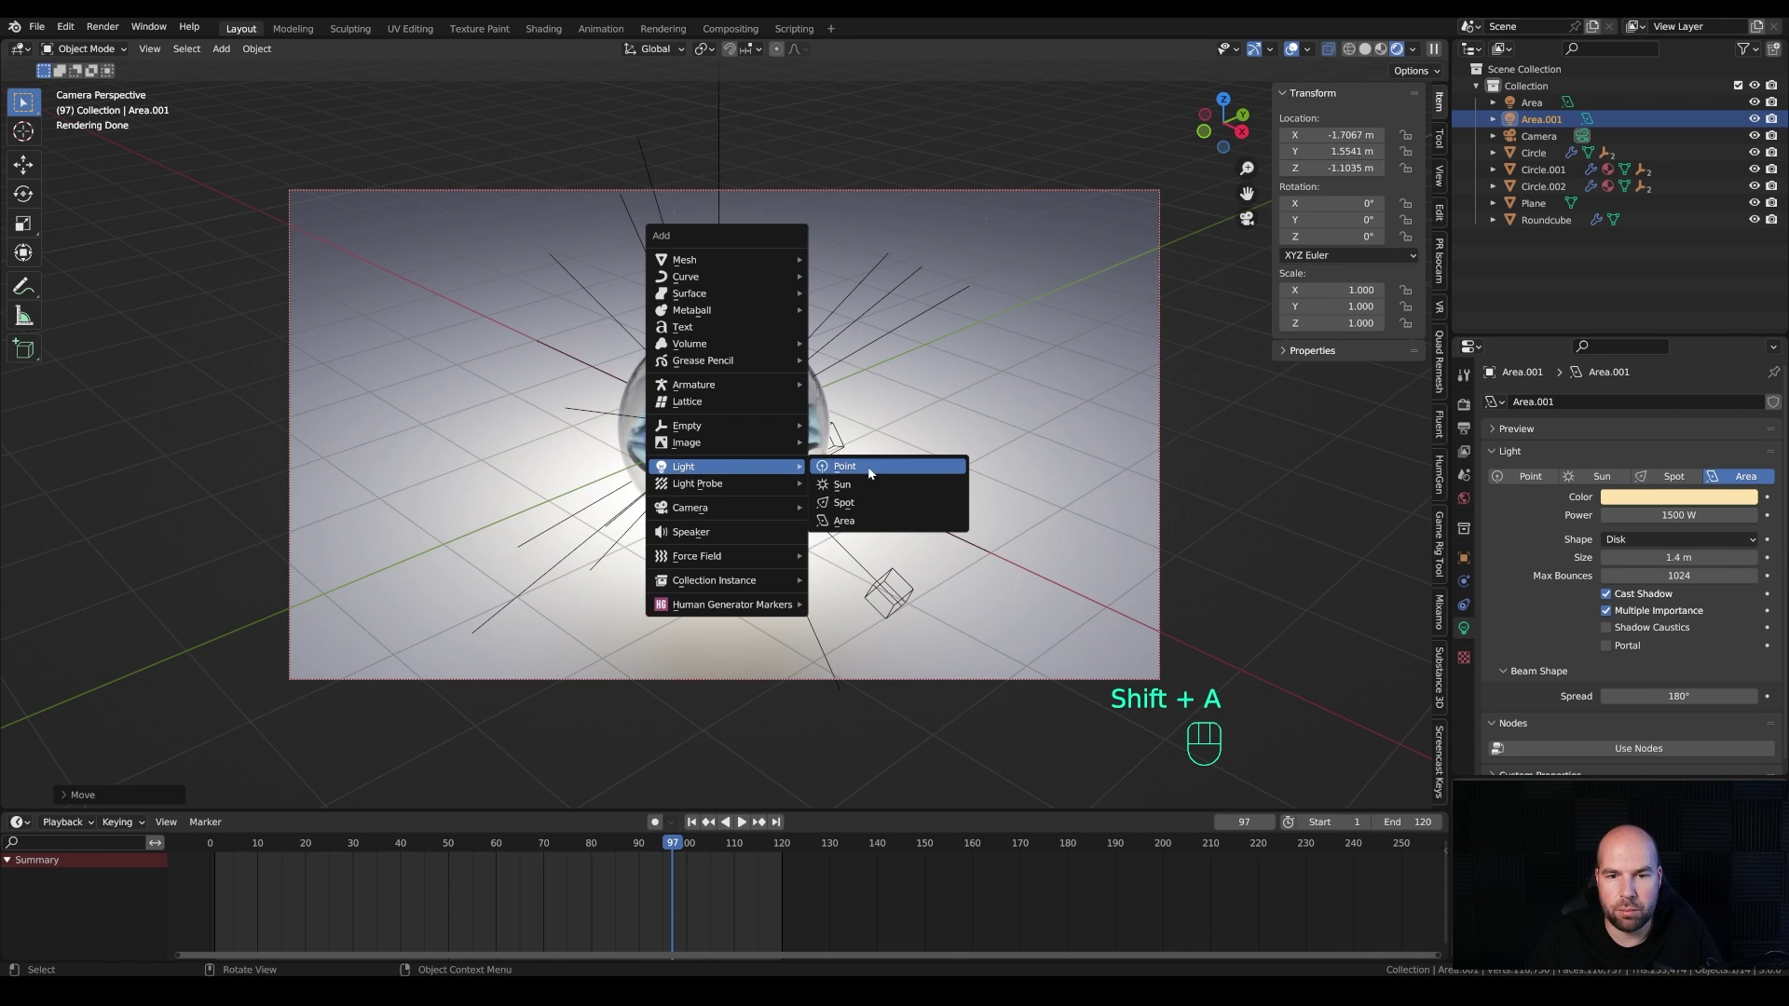
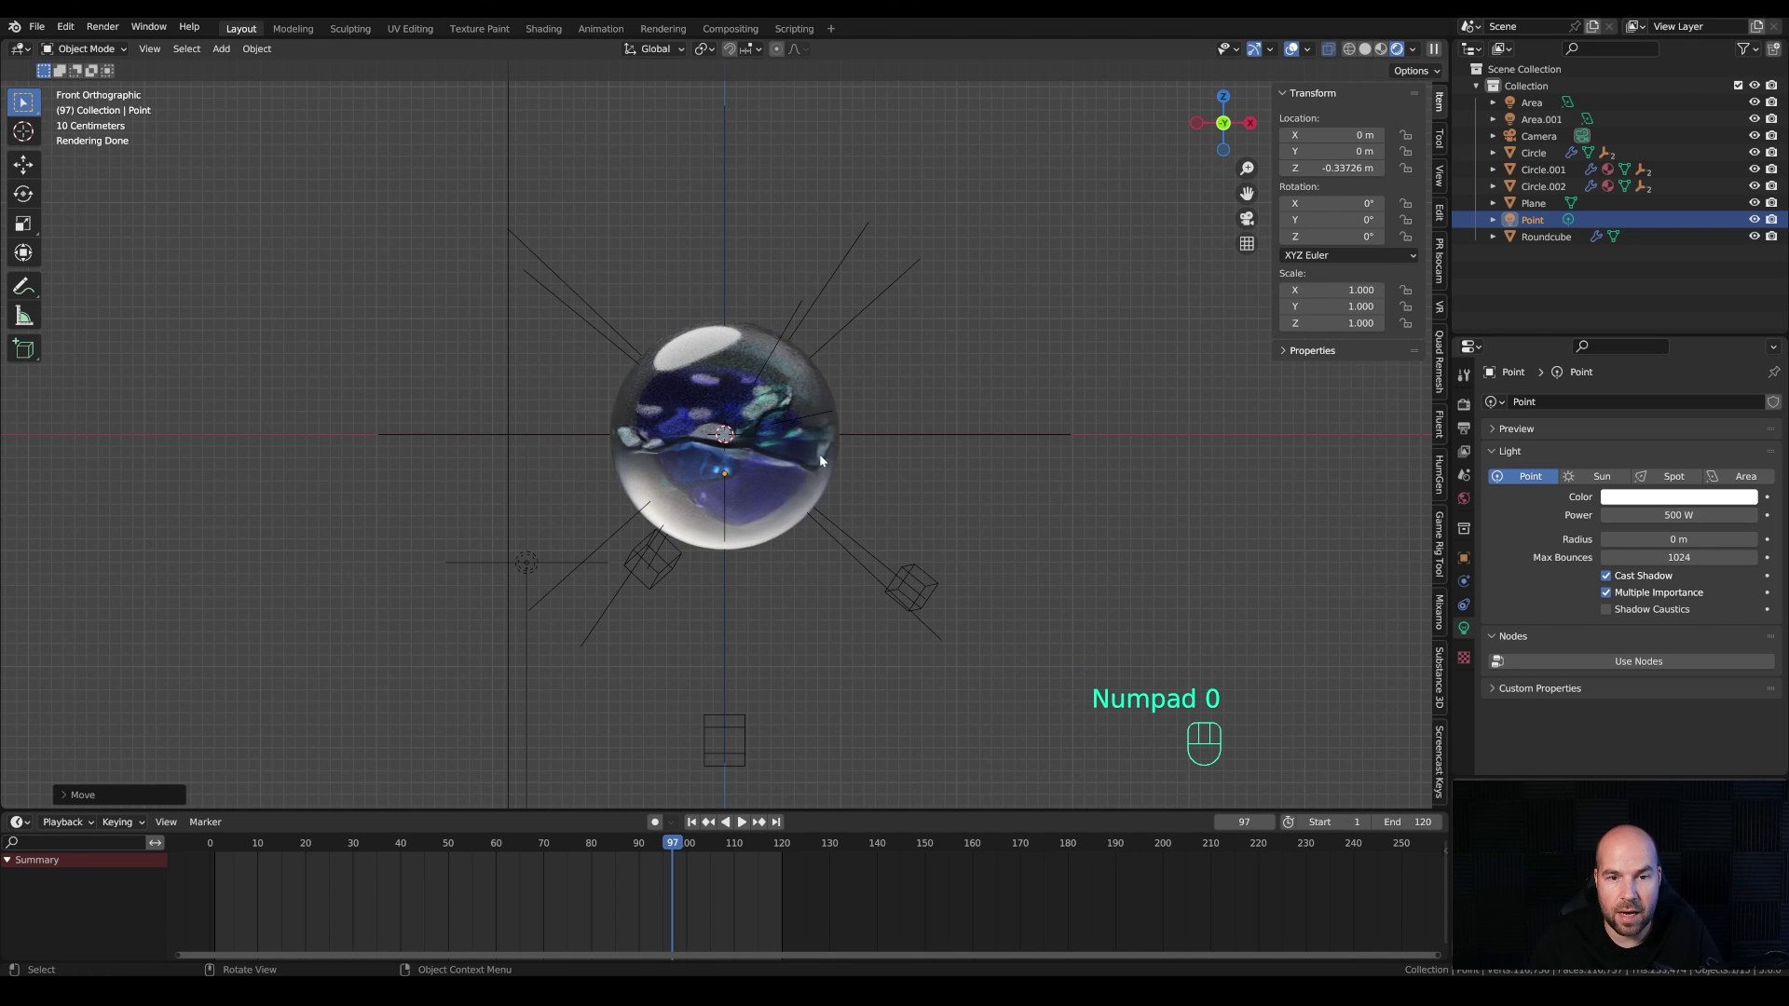
key(KP_0)
key(g)
key(shift+z)
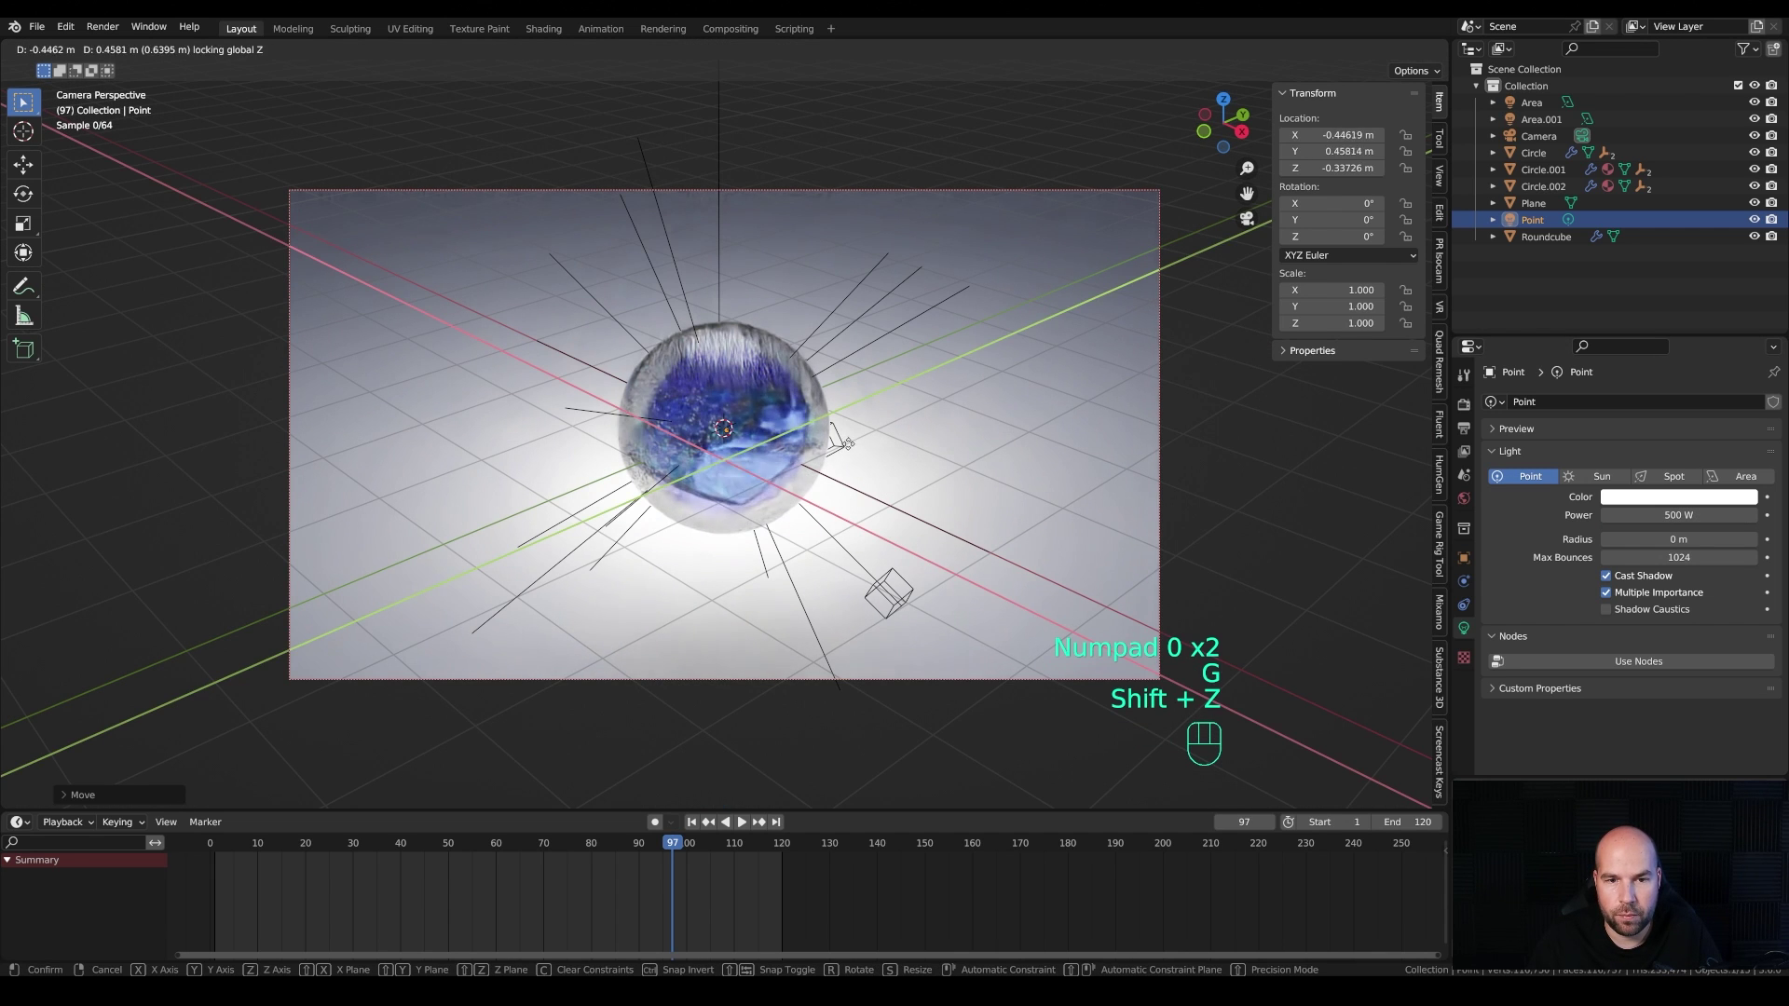
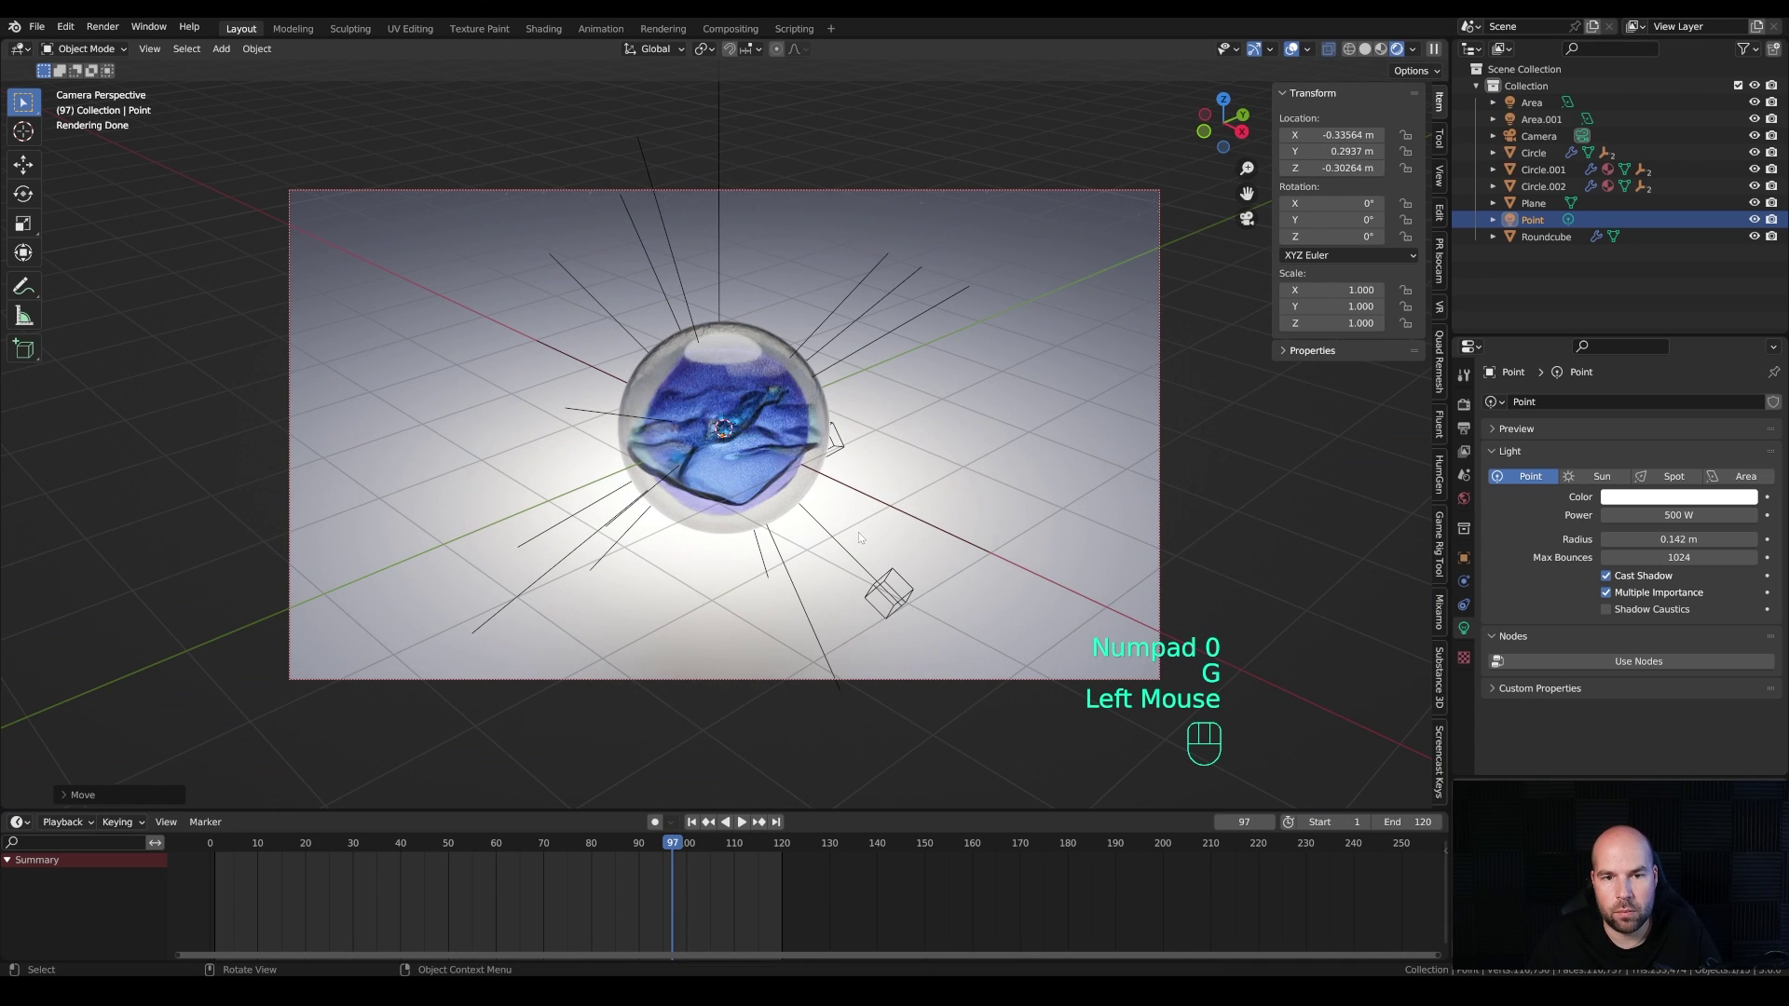
Step: Briefly play the animation to preview the 500 W, 0.142 m point light brightening the discs
key(space)
scroll(up, 3)
key(space)
scroll(down, 3)
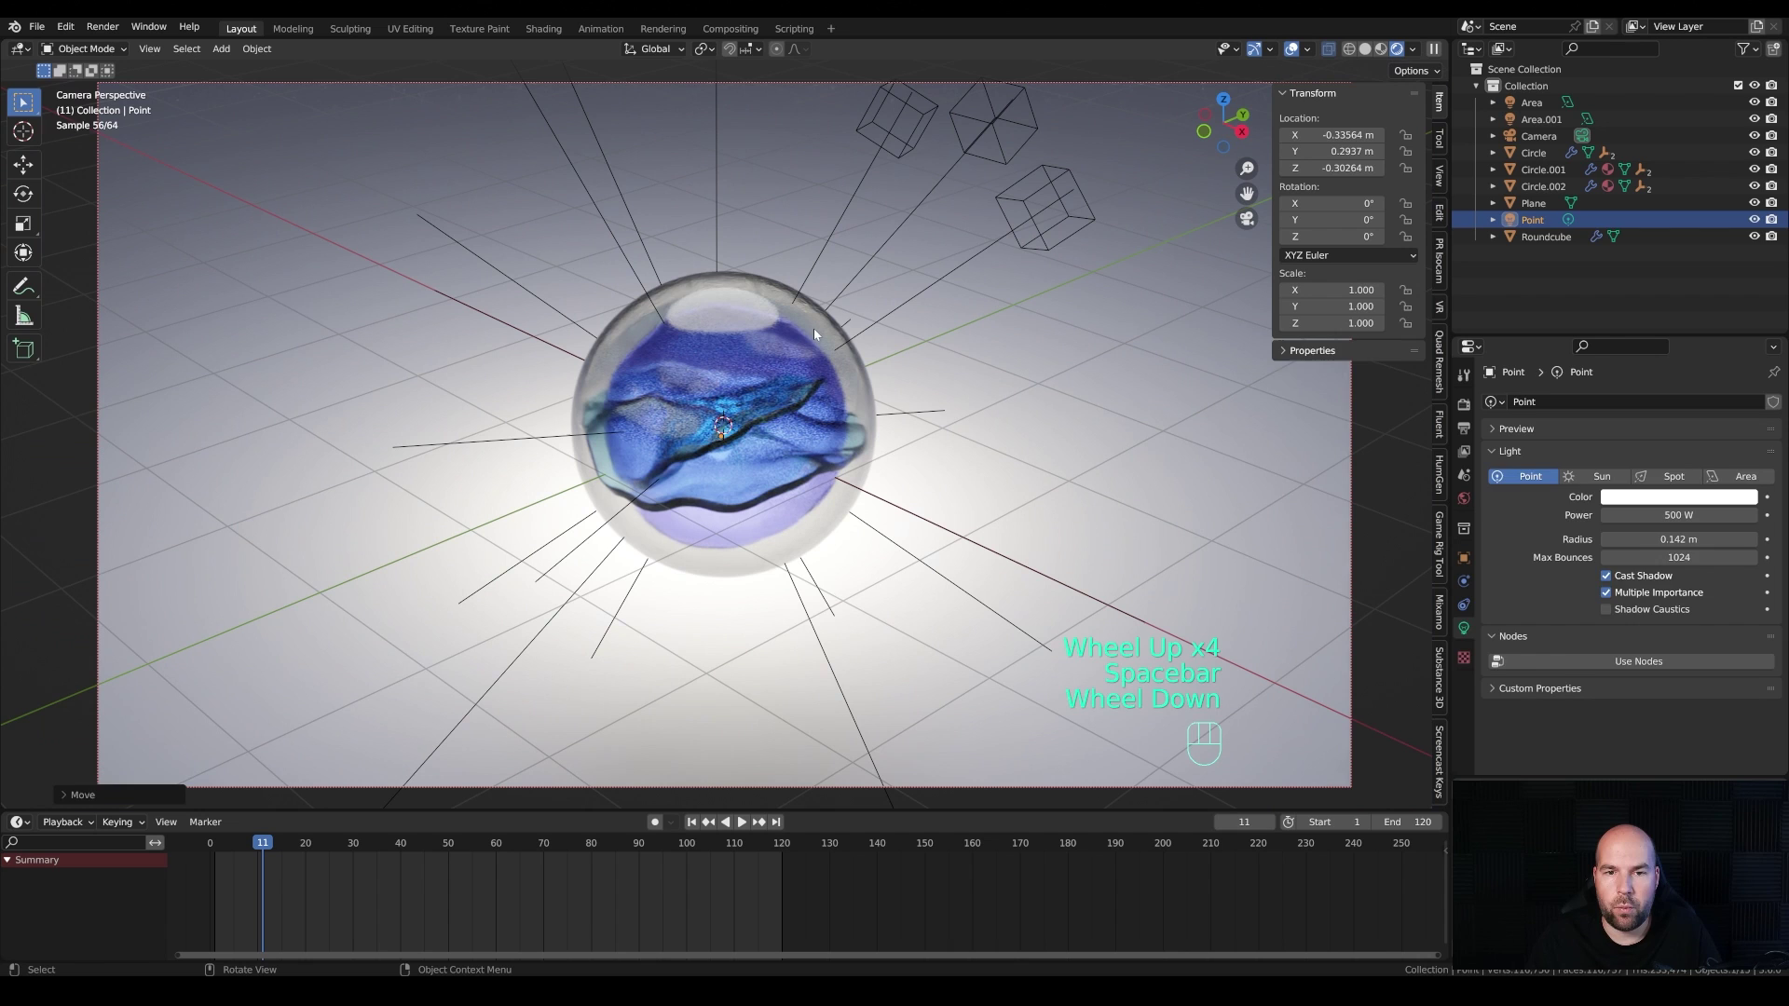
Step: Give the Circle.001 disc a lavender base colour via its colour picker
click(819, 330)
click(1677, 619)
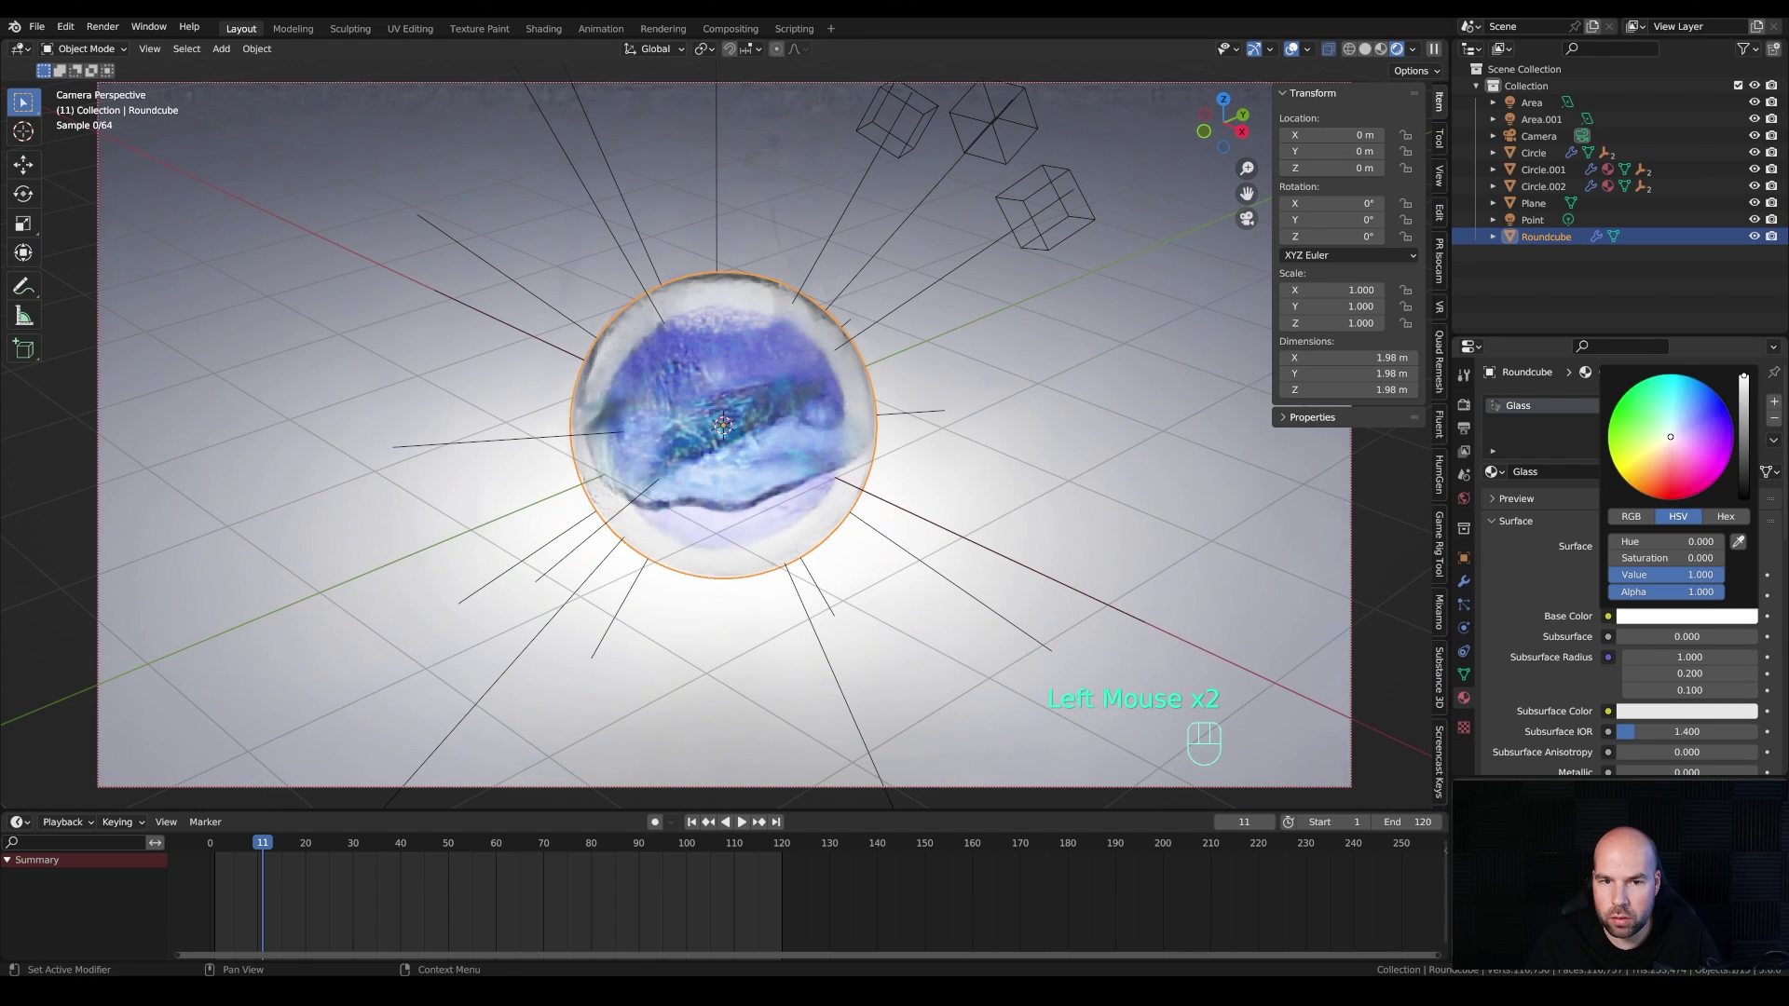
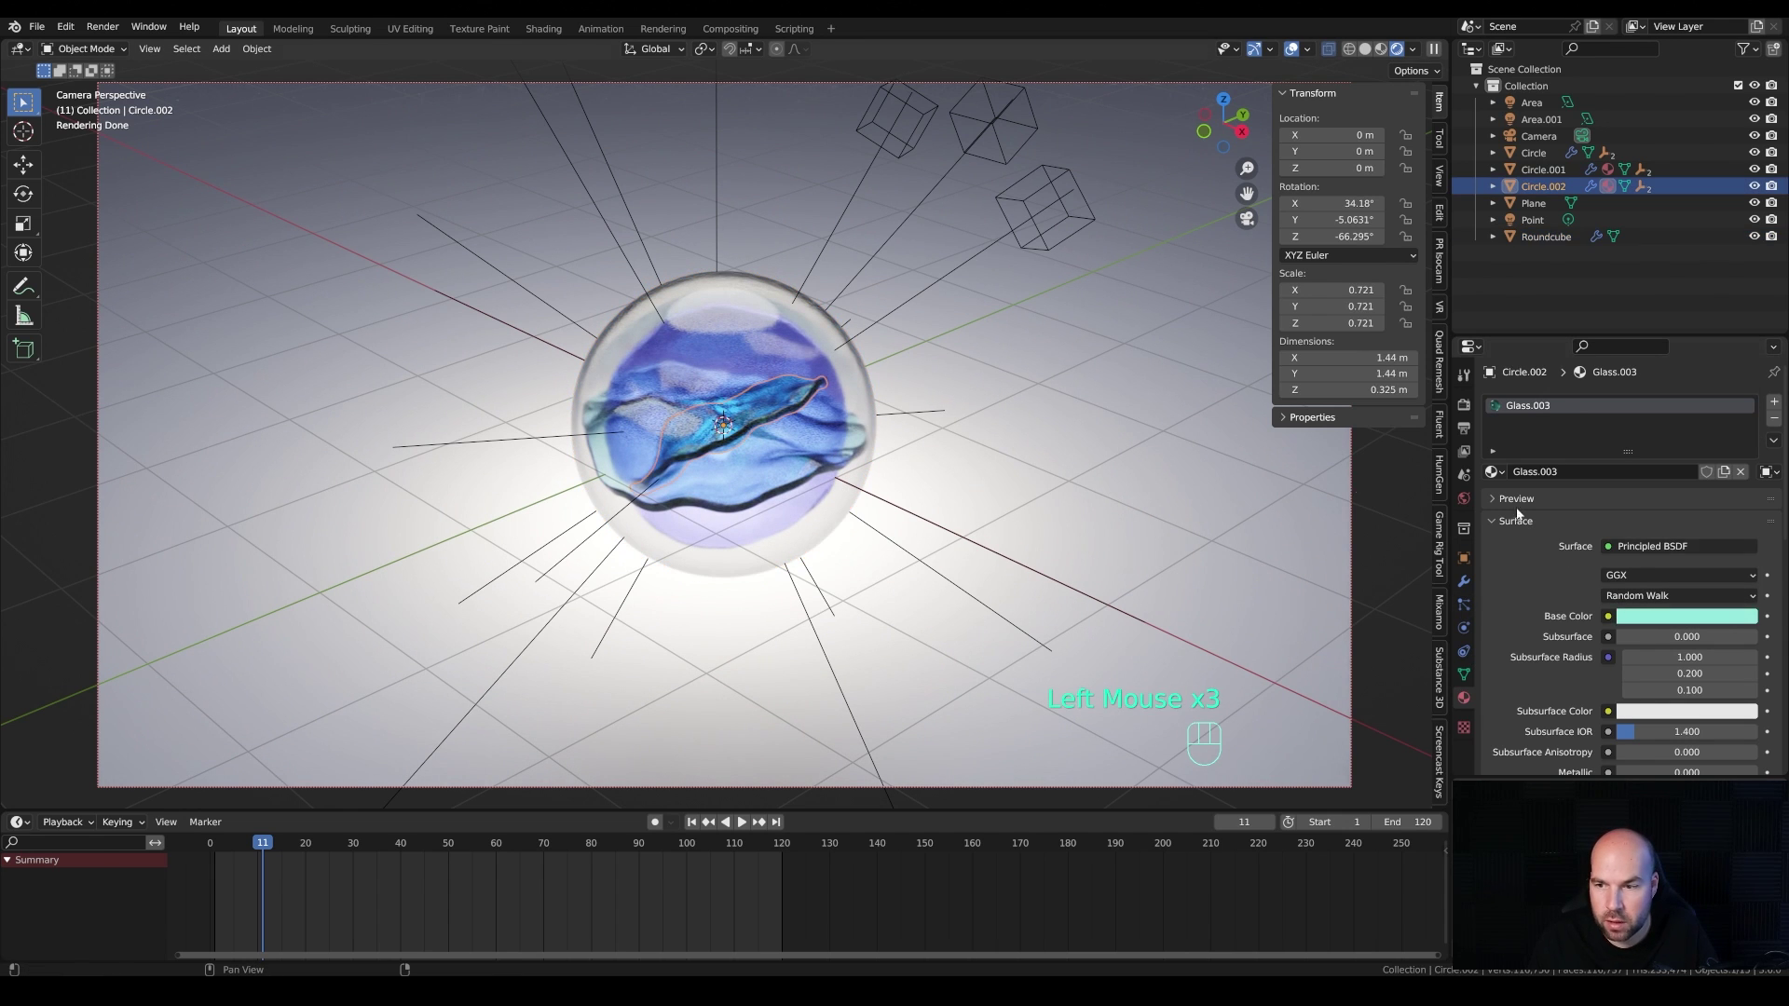
click(1727, 620)
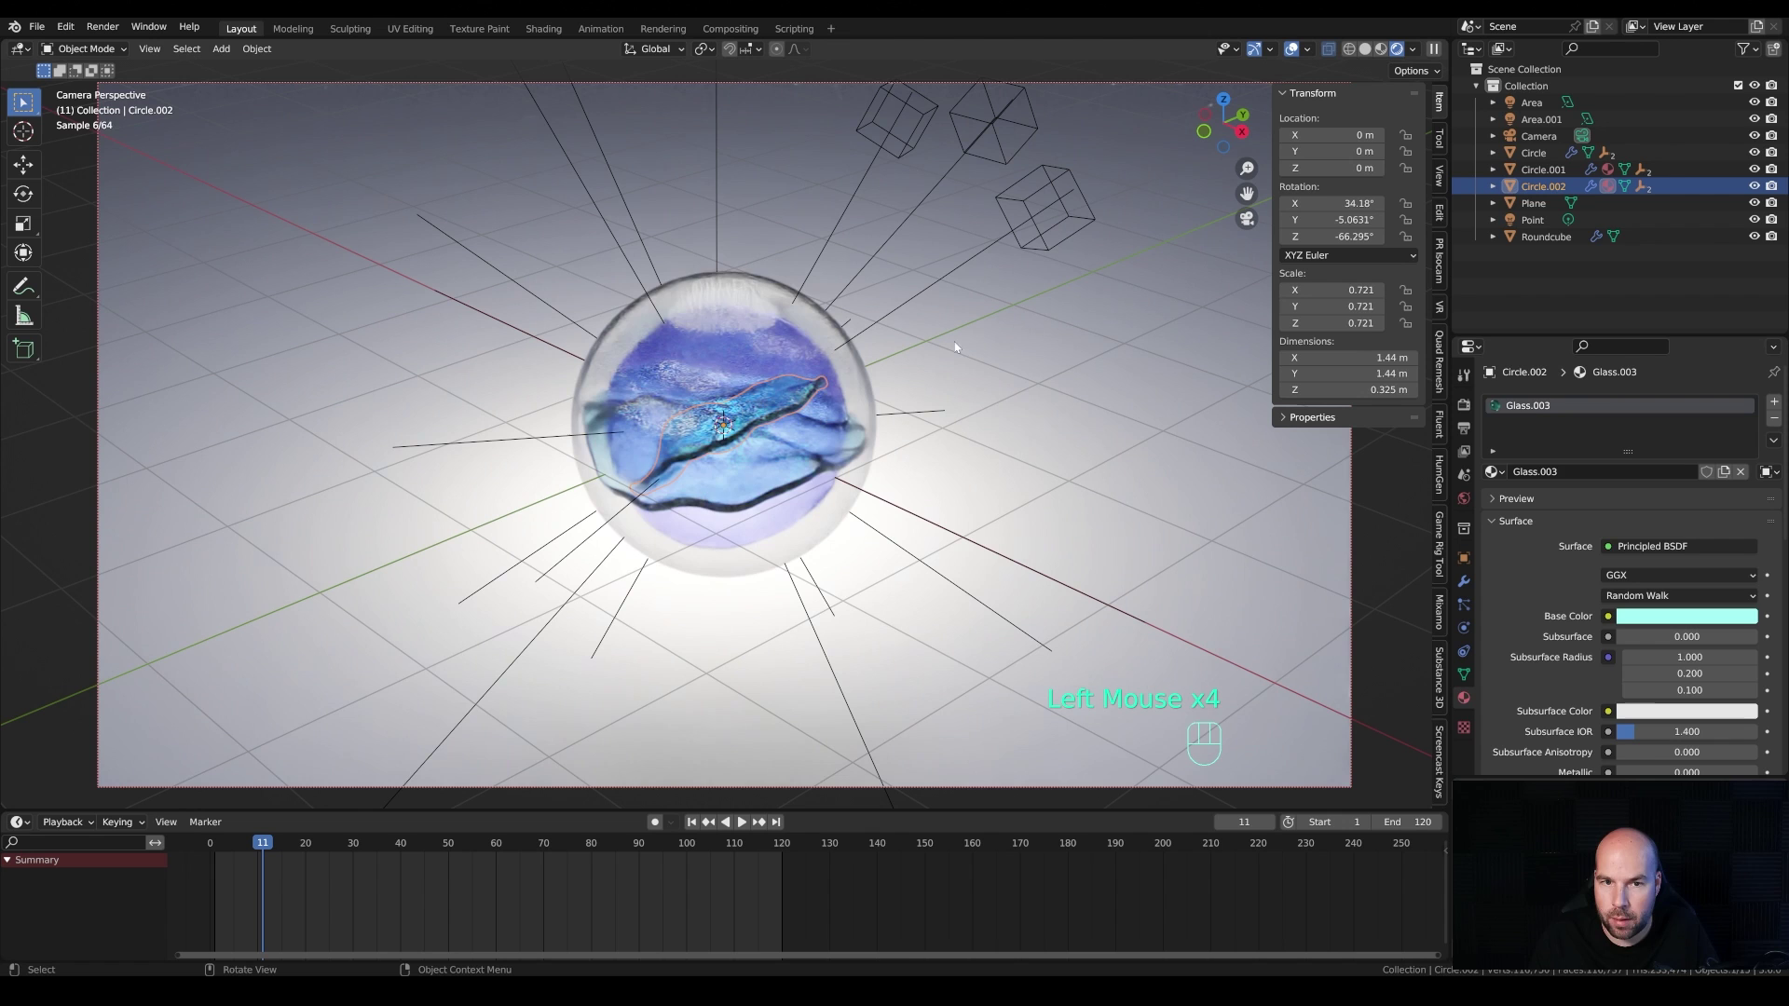
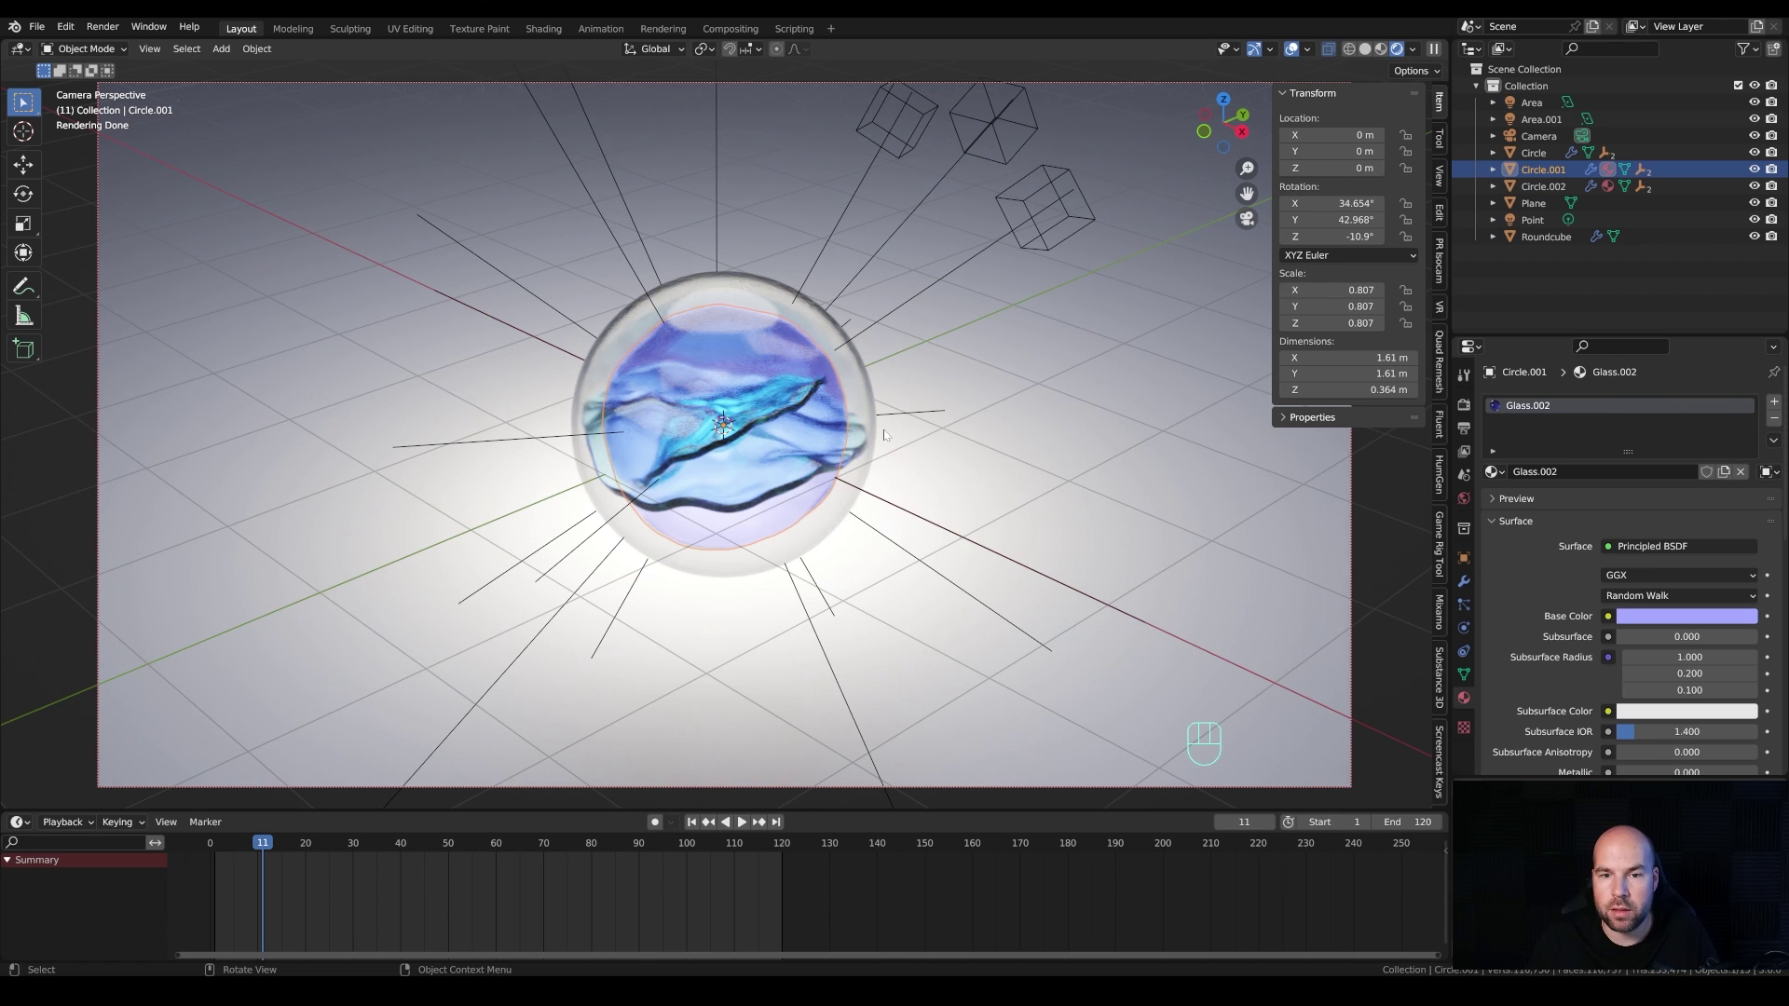
Step: Save the file and isolate Circle.001 in Local View
key(ctrl+s)
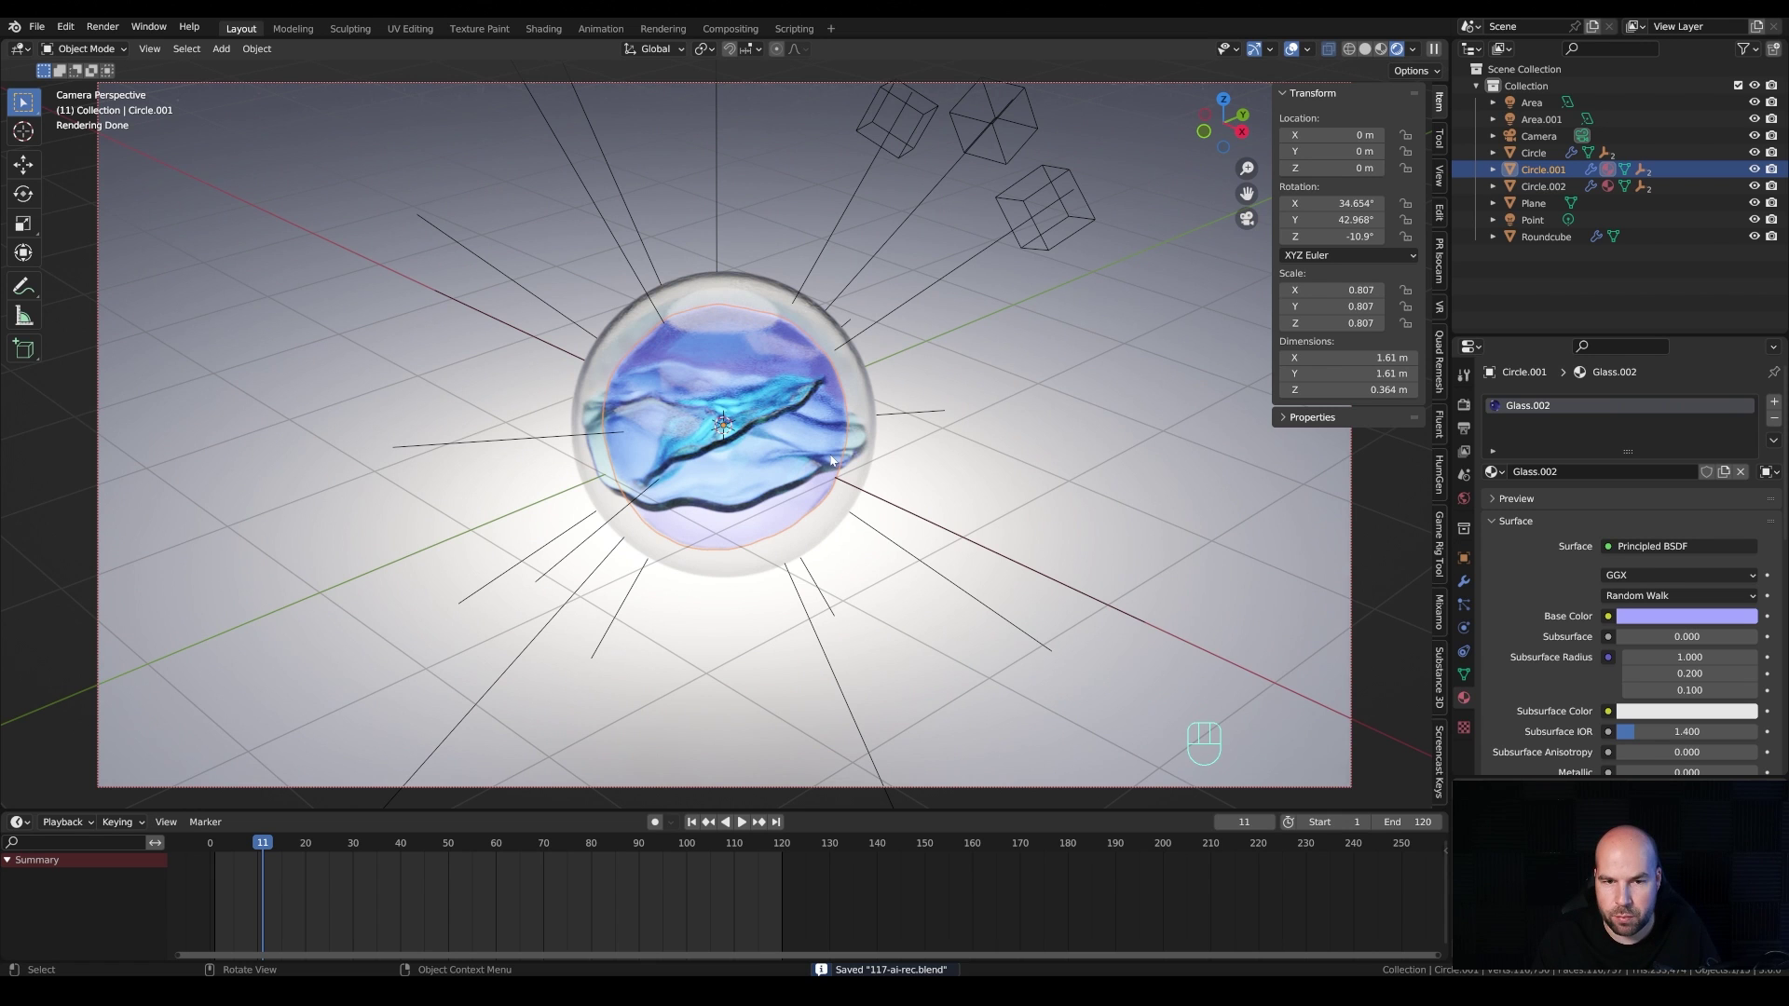
key(KP_Divide)
Step: In Edit Mode, create and assign a new material slot to the disc's outer rim loop
drag(986, 489, 948, 464)
key(Tab)
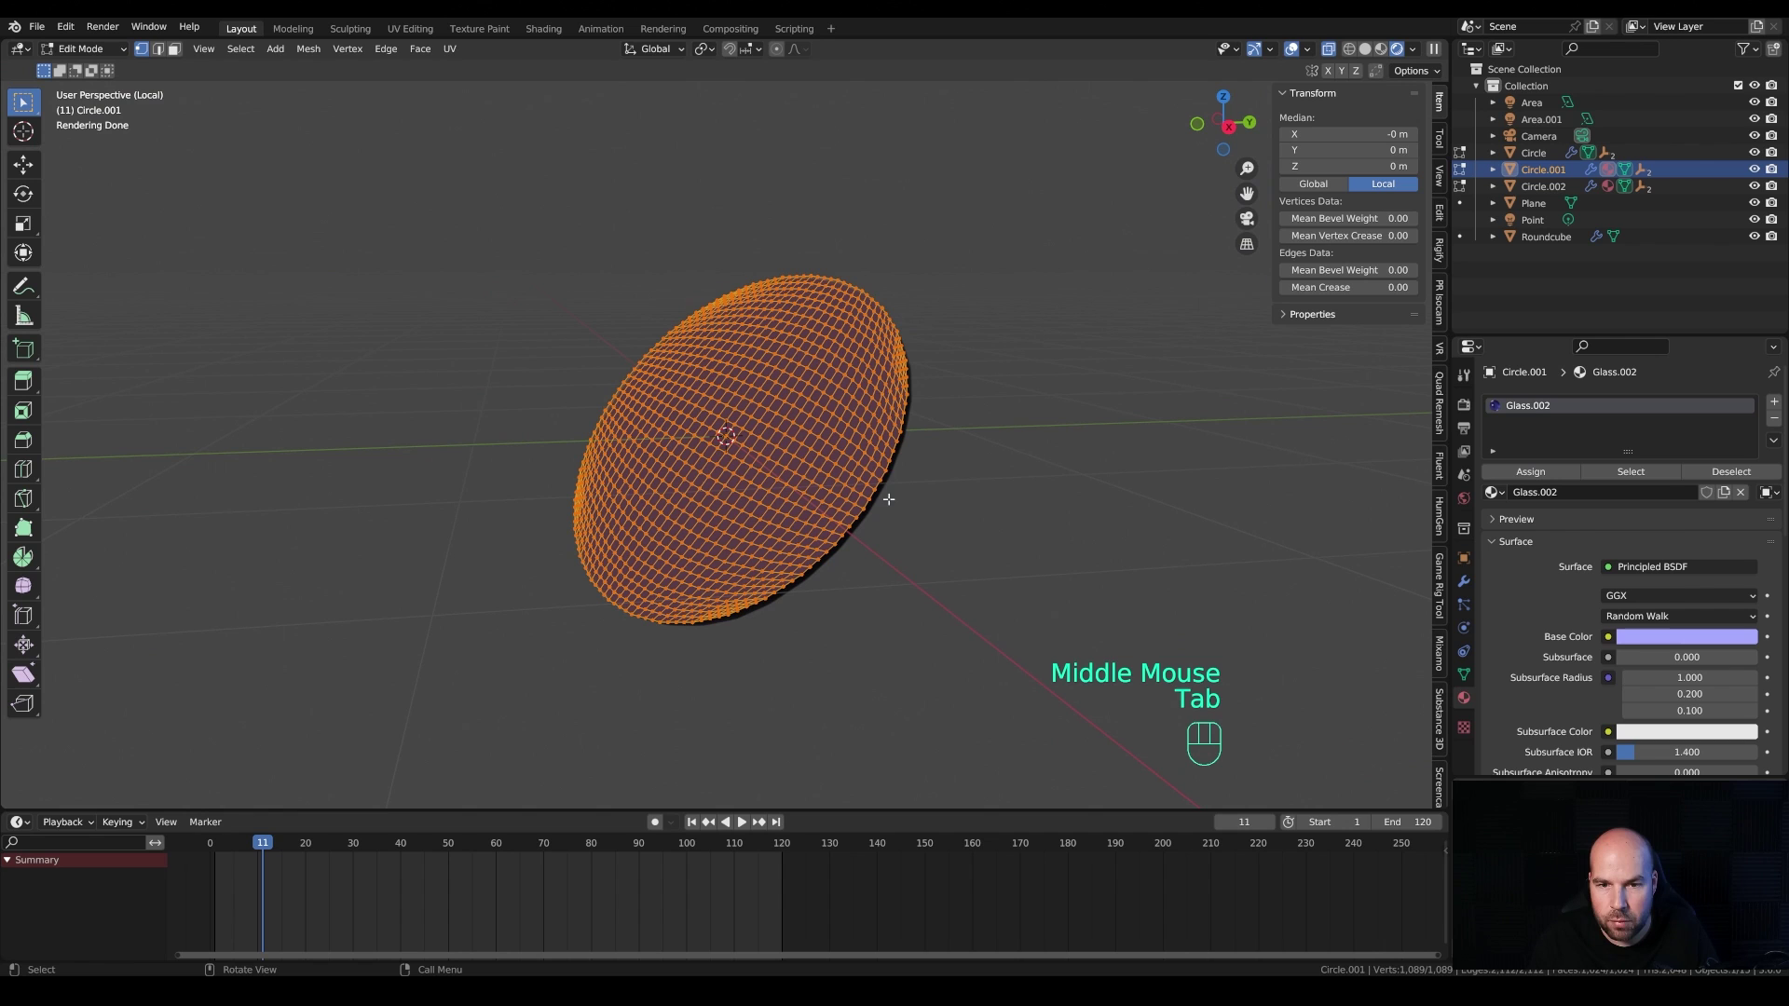
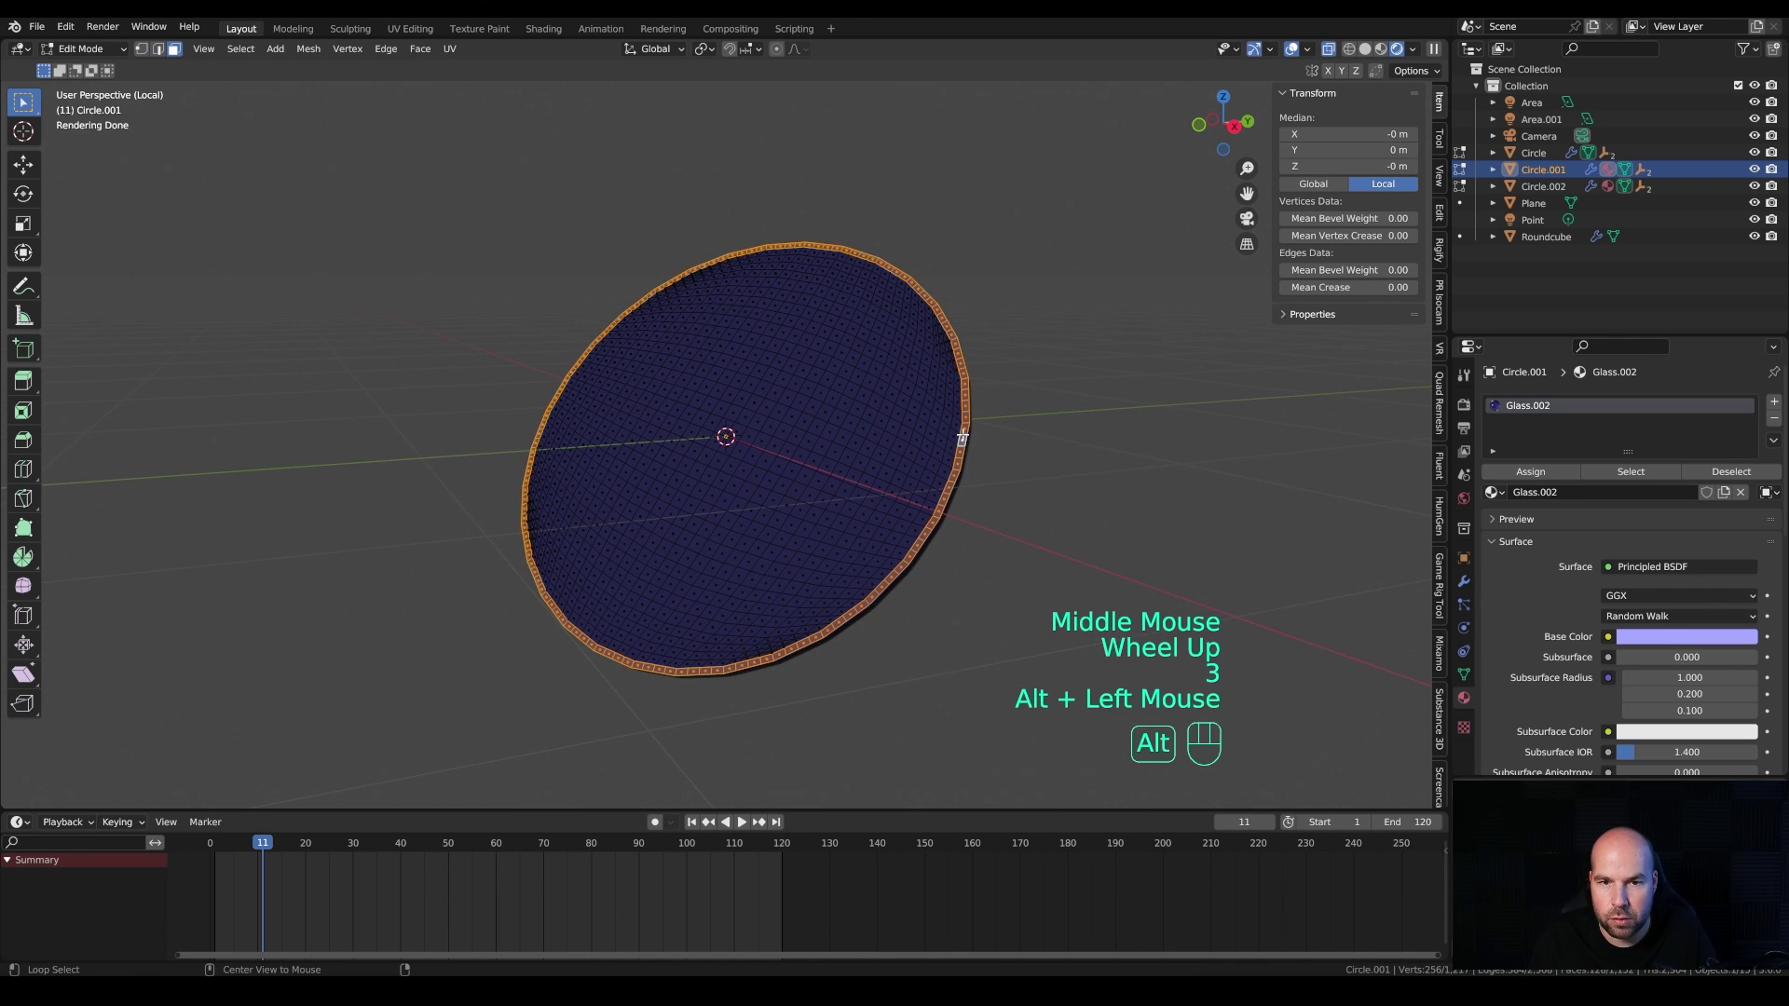
key(ctrl+s)
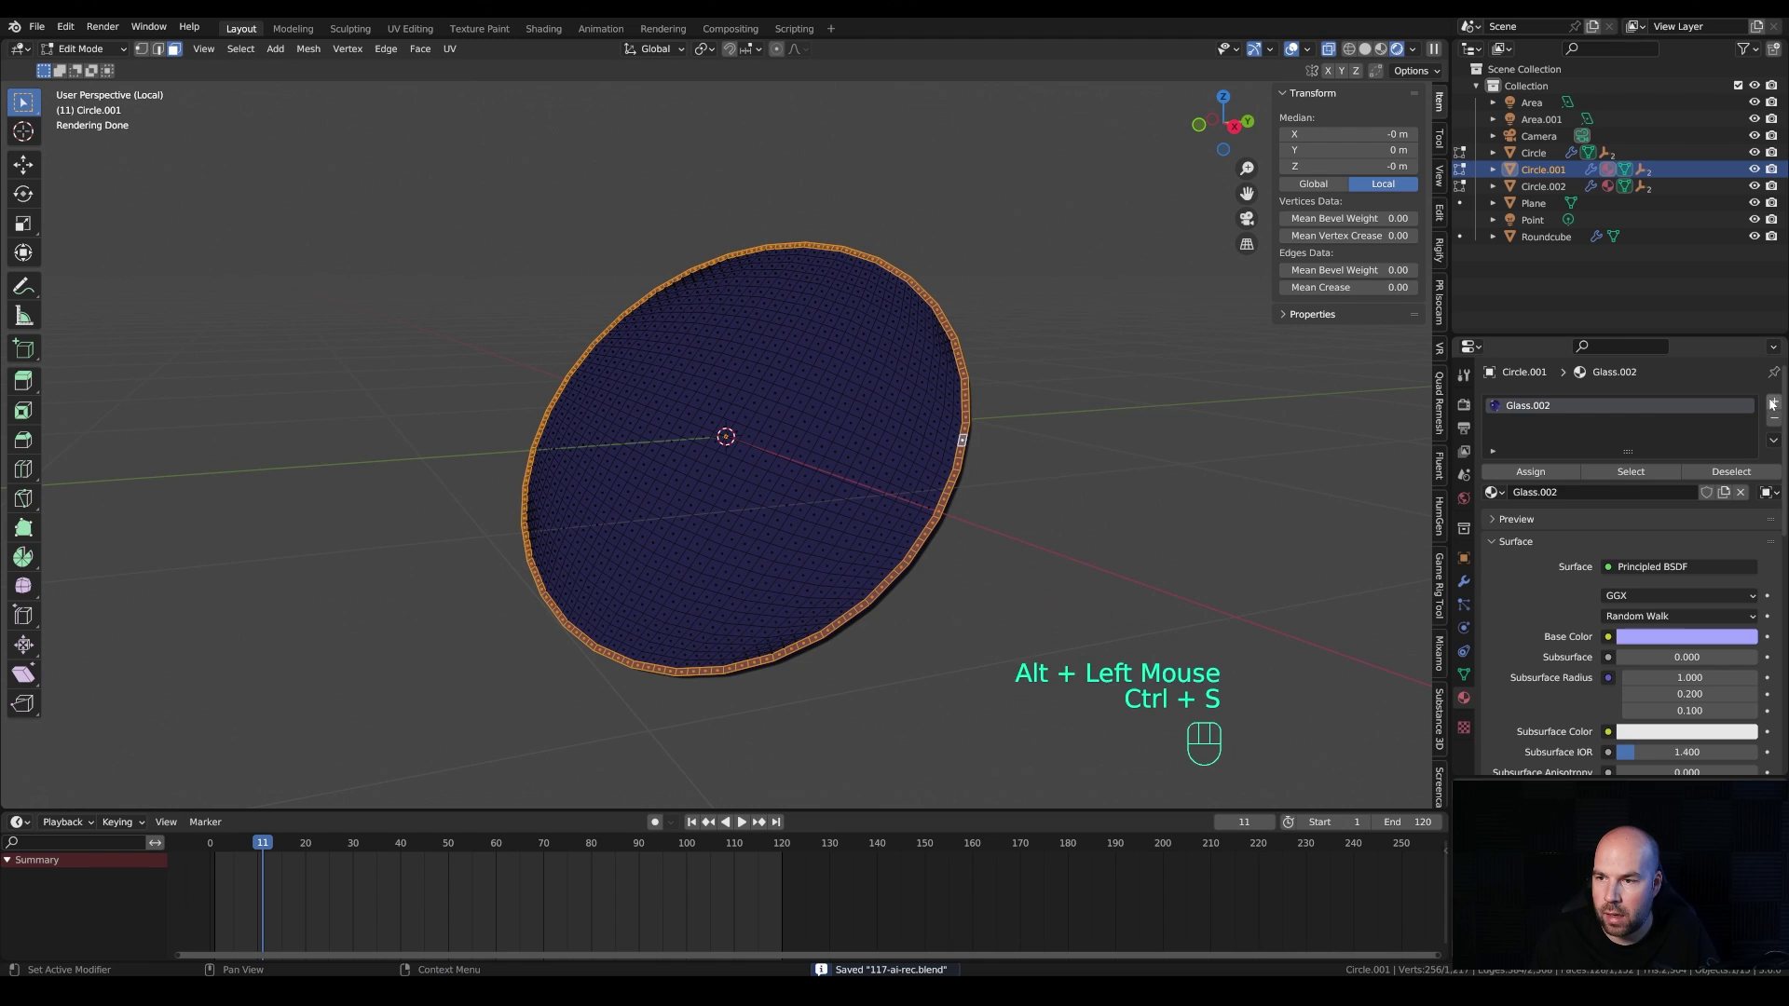
click(1776, 402)
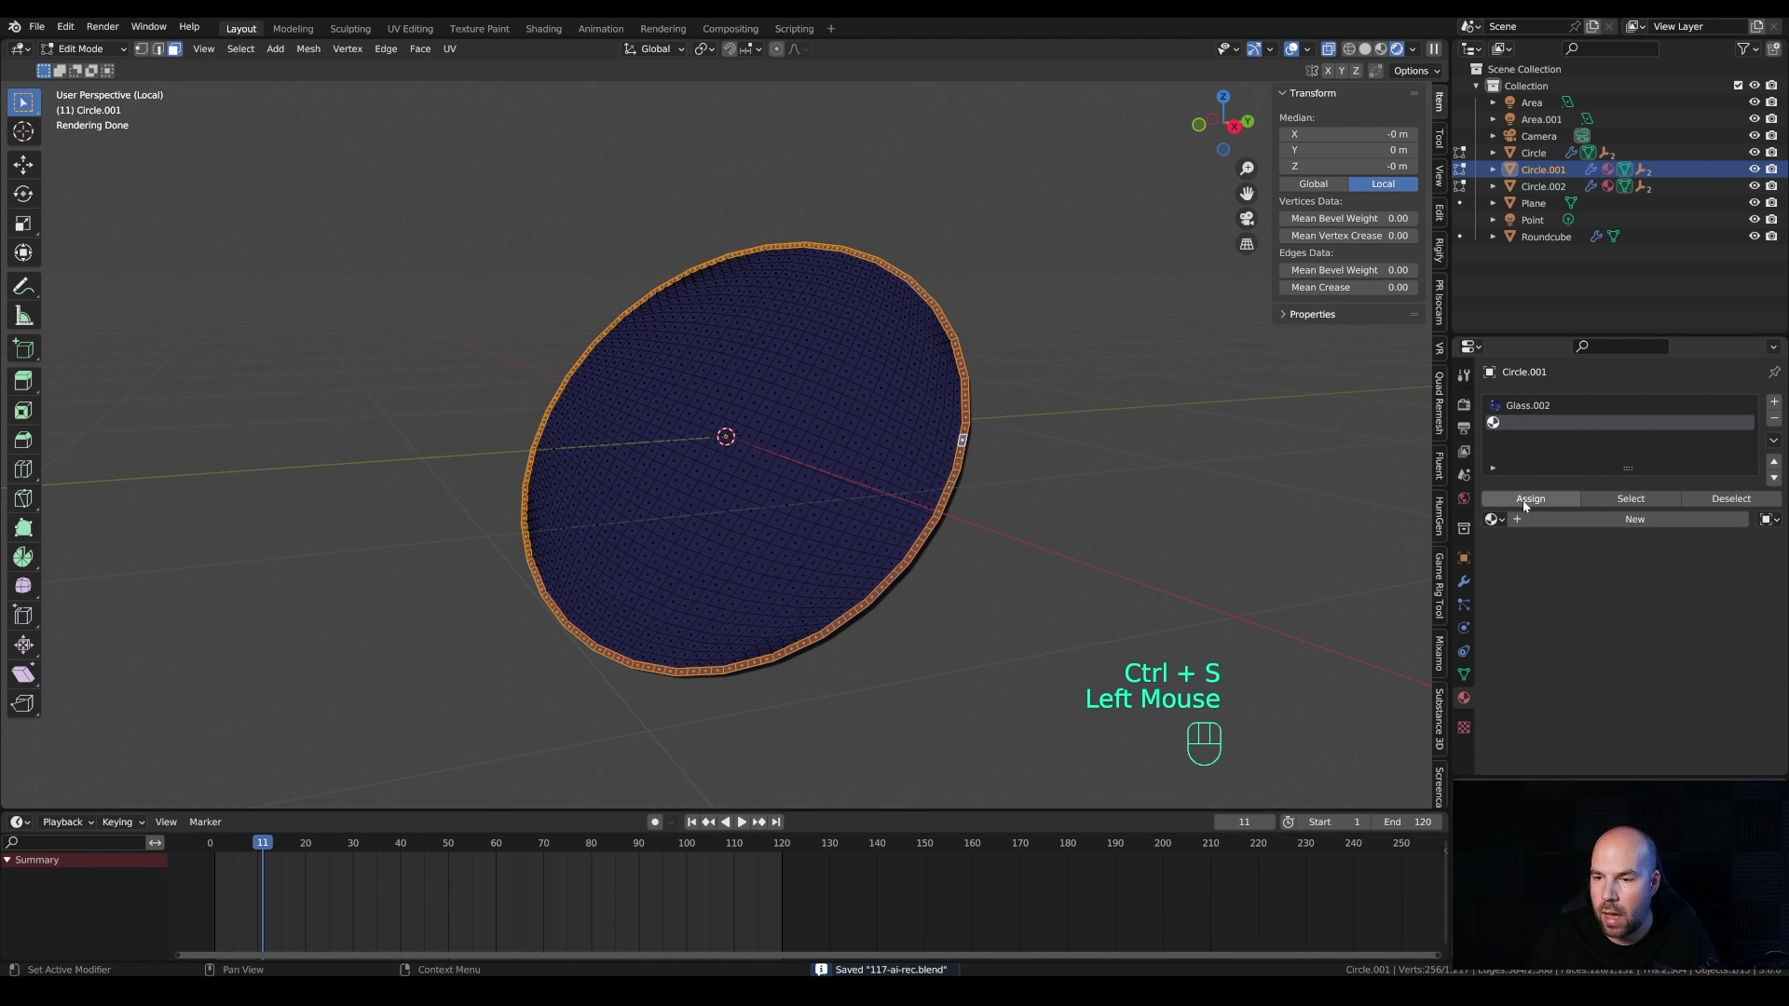
click(1553, 519)
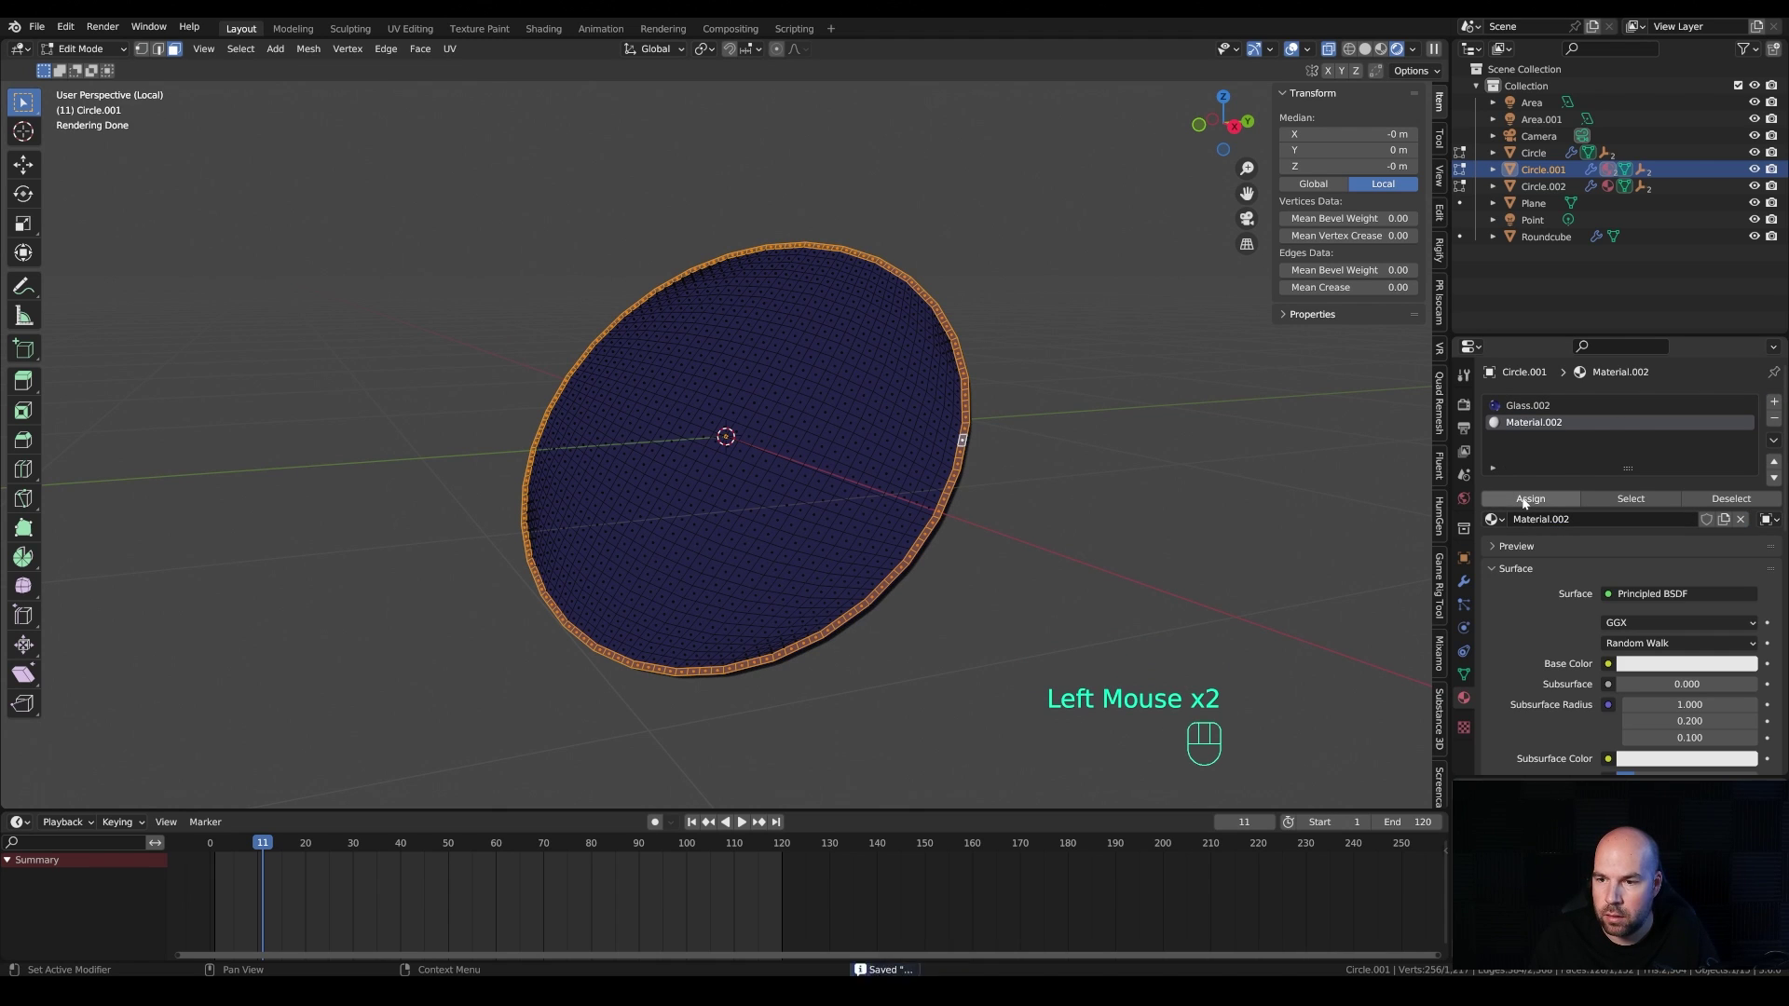
click(1527, 500)
Step: Set the rim material's Emission Strength to 15 and return to the full scene in camera view
drag(1675, 590, 1564, 269)
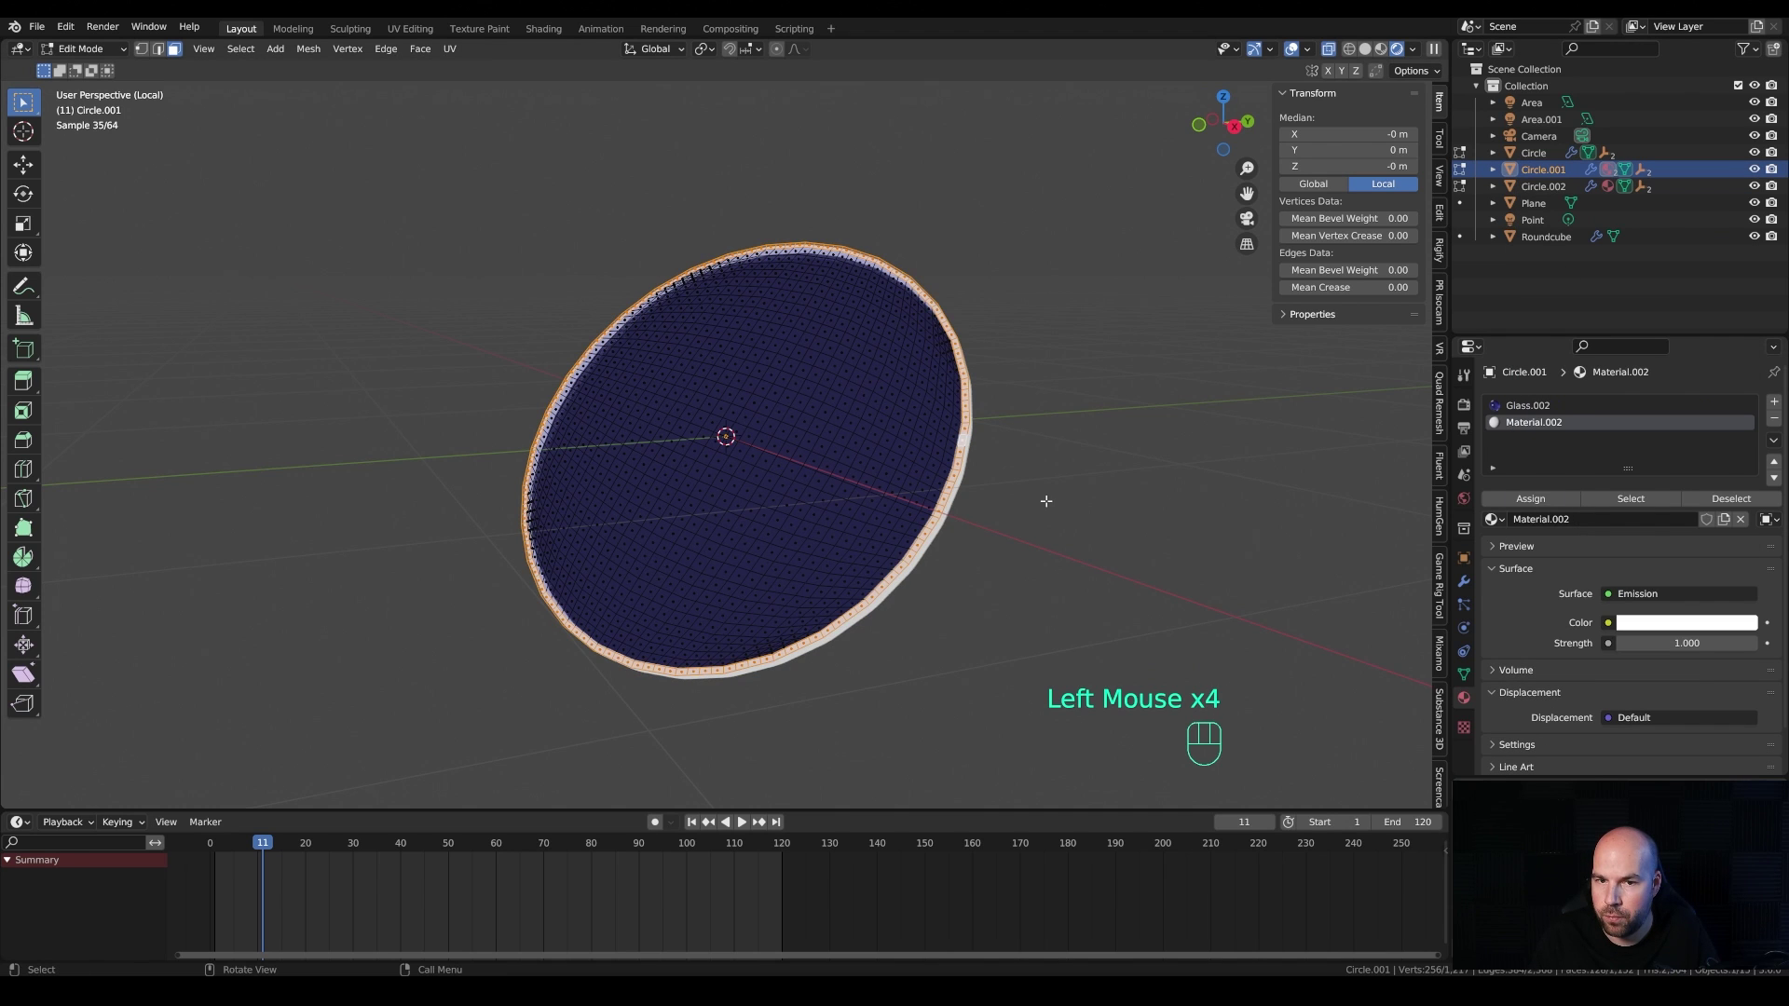
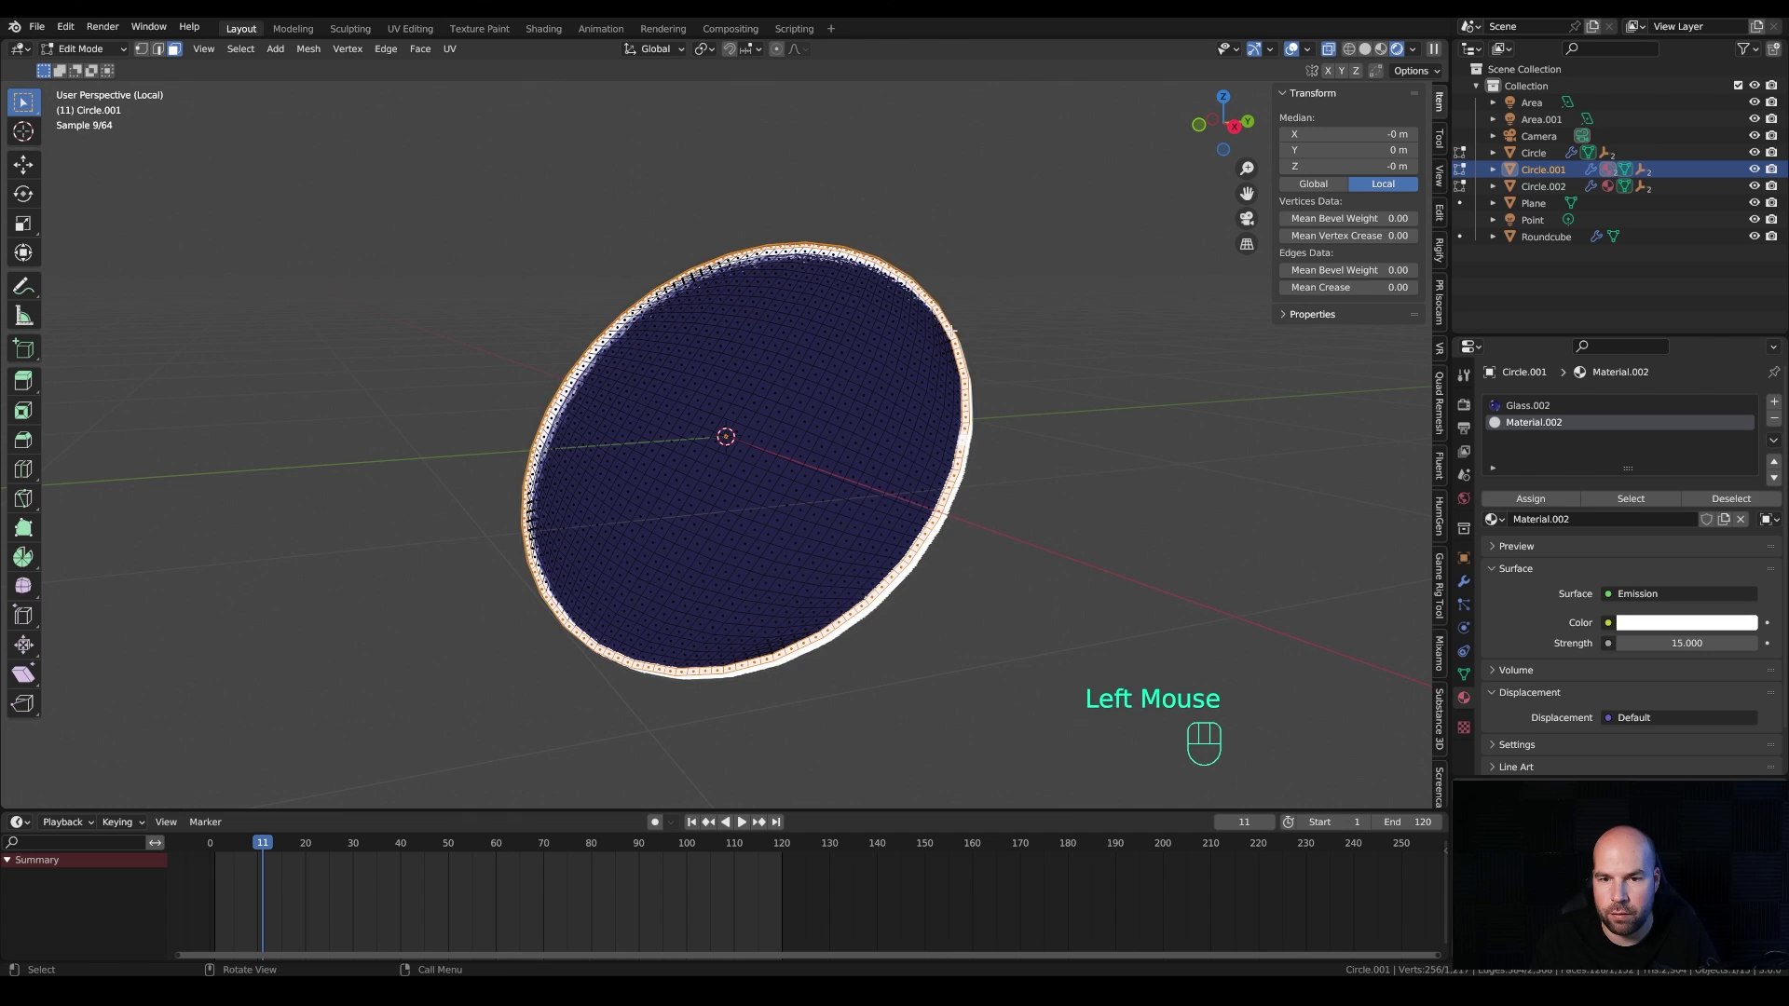
key(Tab)
key(KP_Divide)
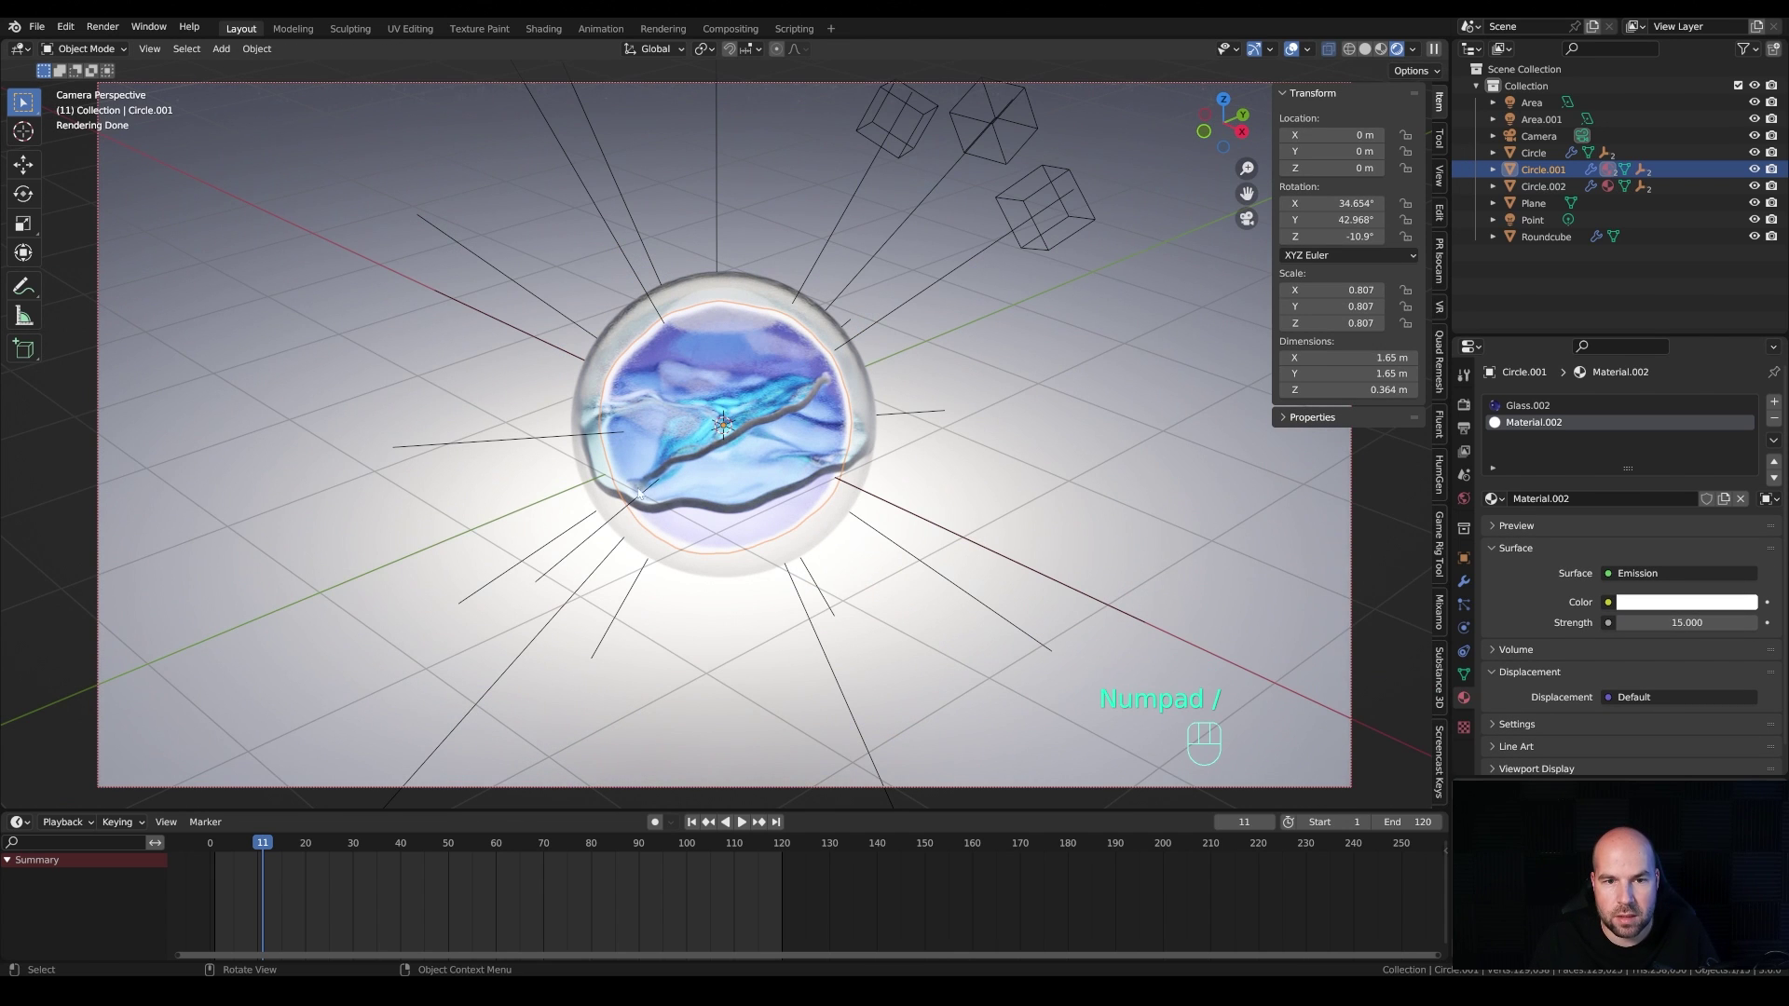
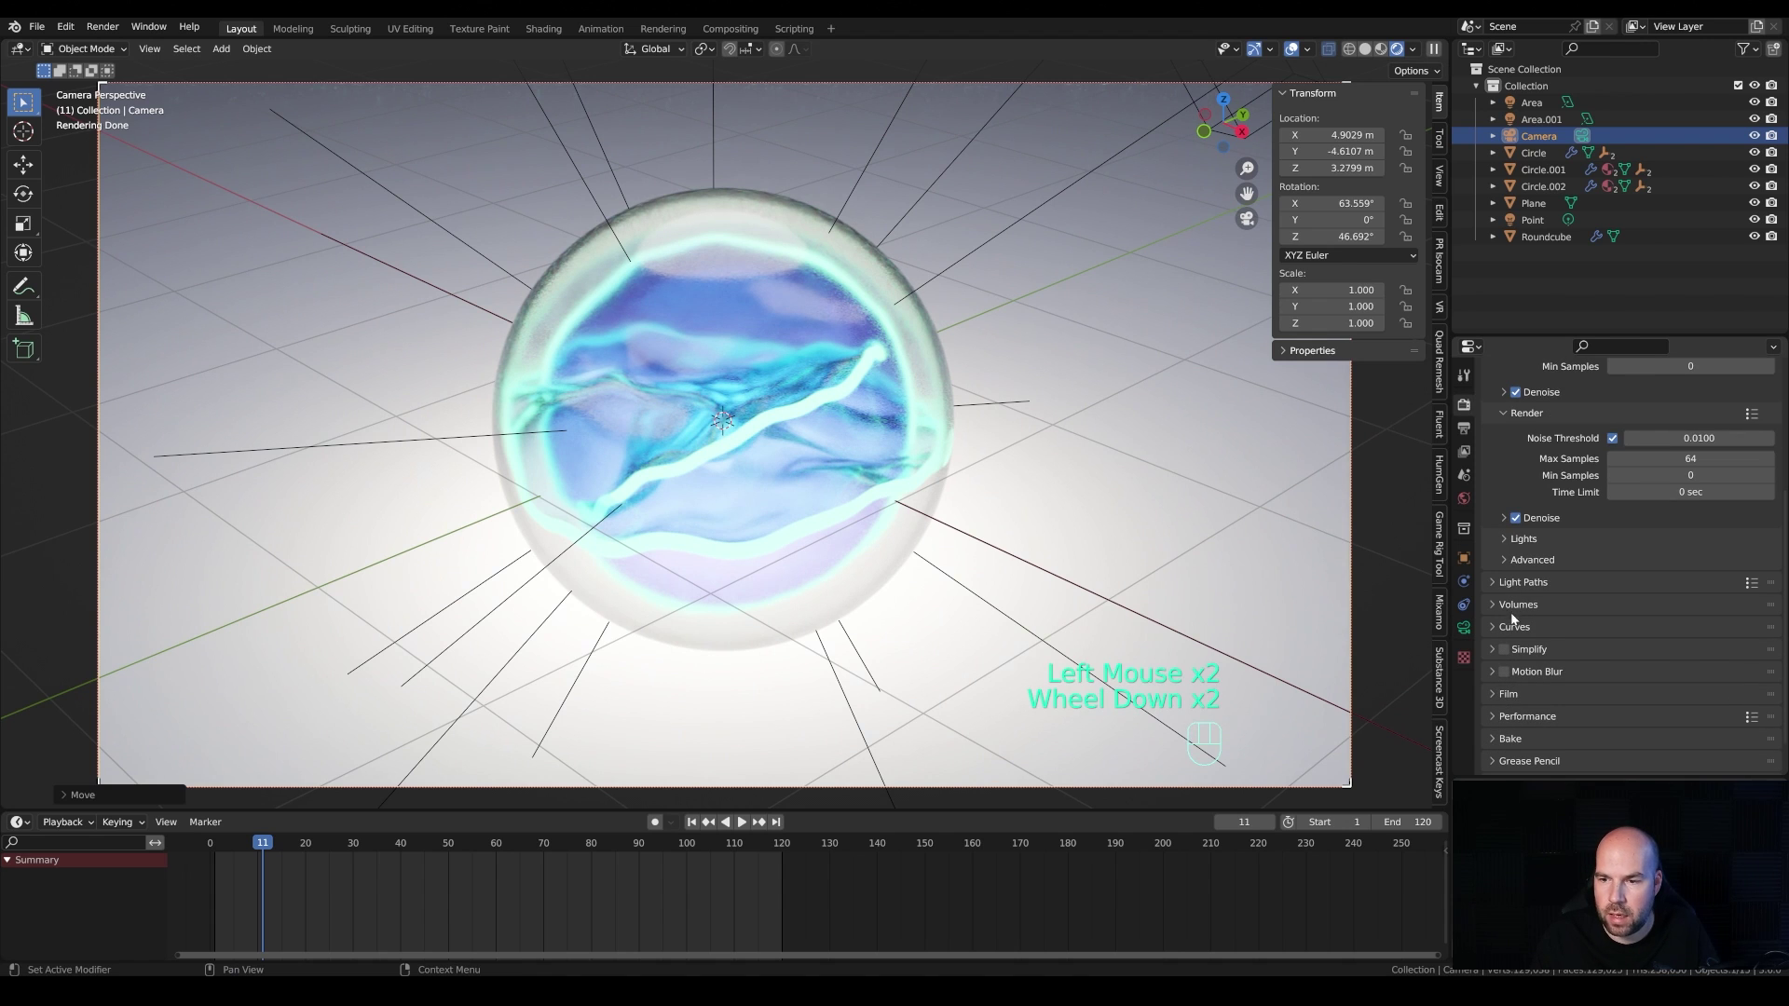
Step: Review the camera's lens and Depth of Field settings in Object Data Properties
click(1508, 676)
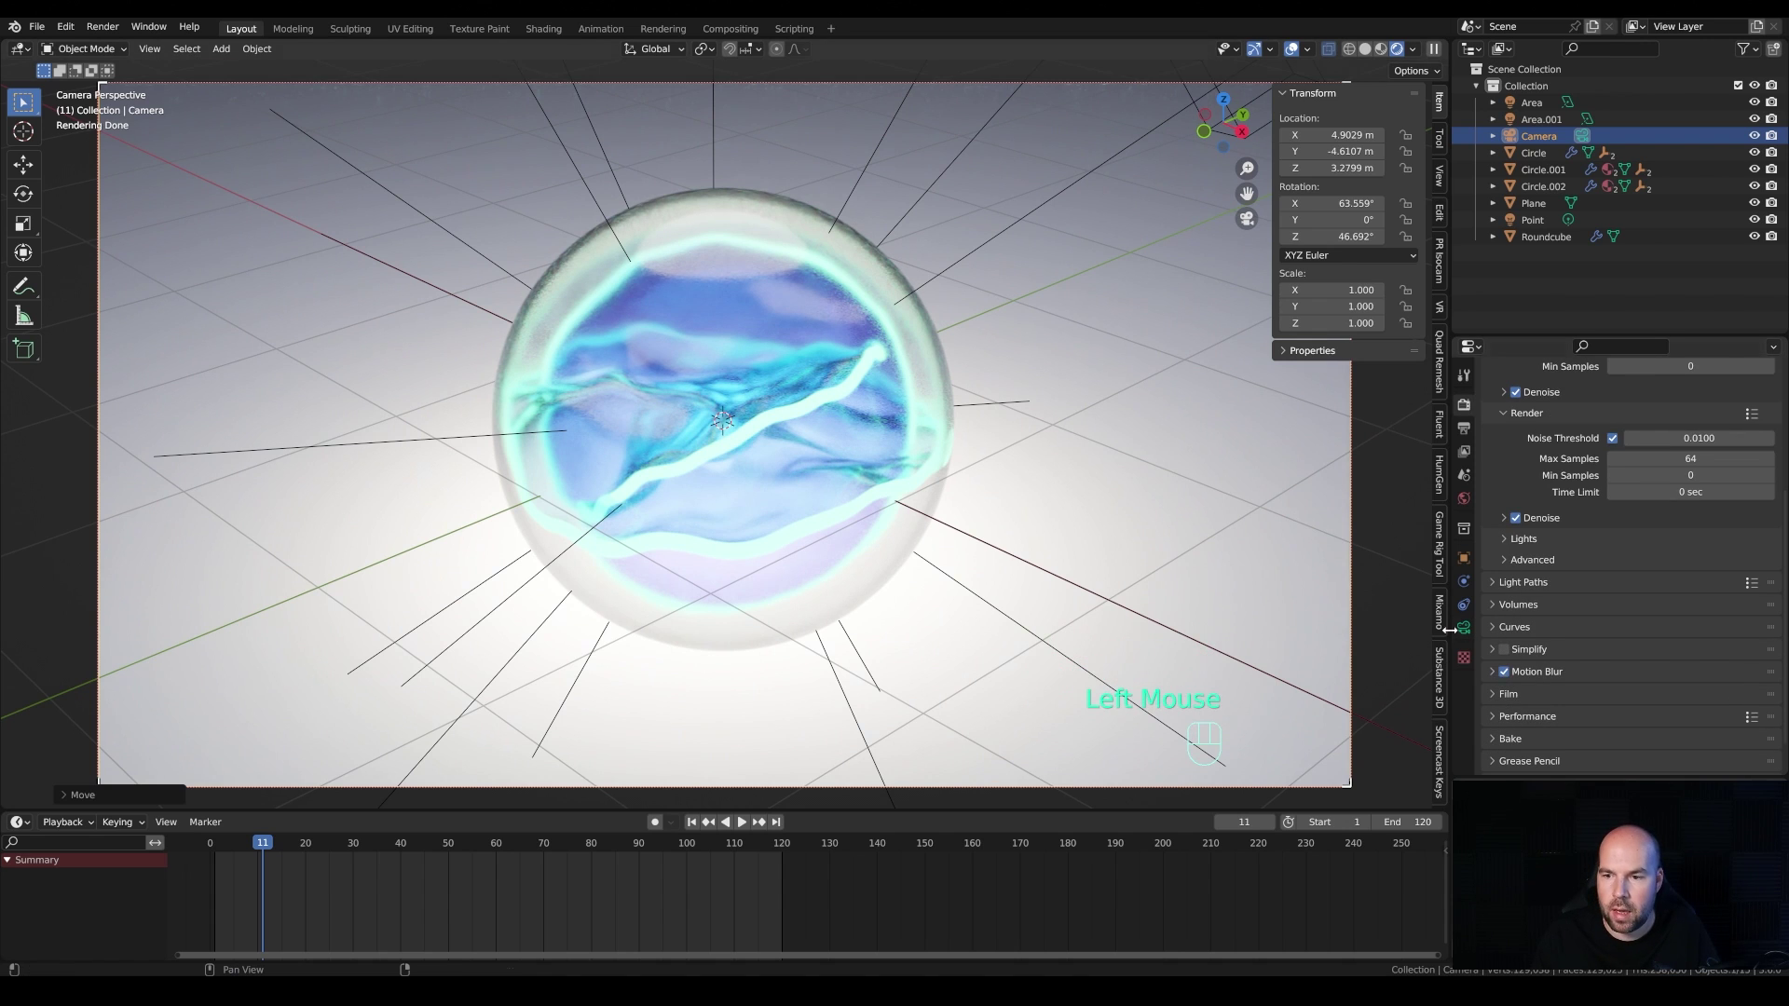
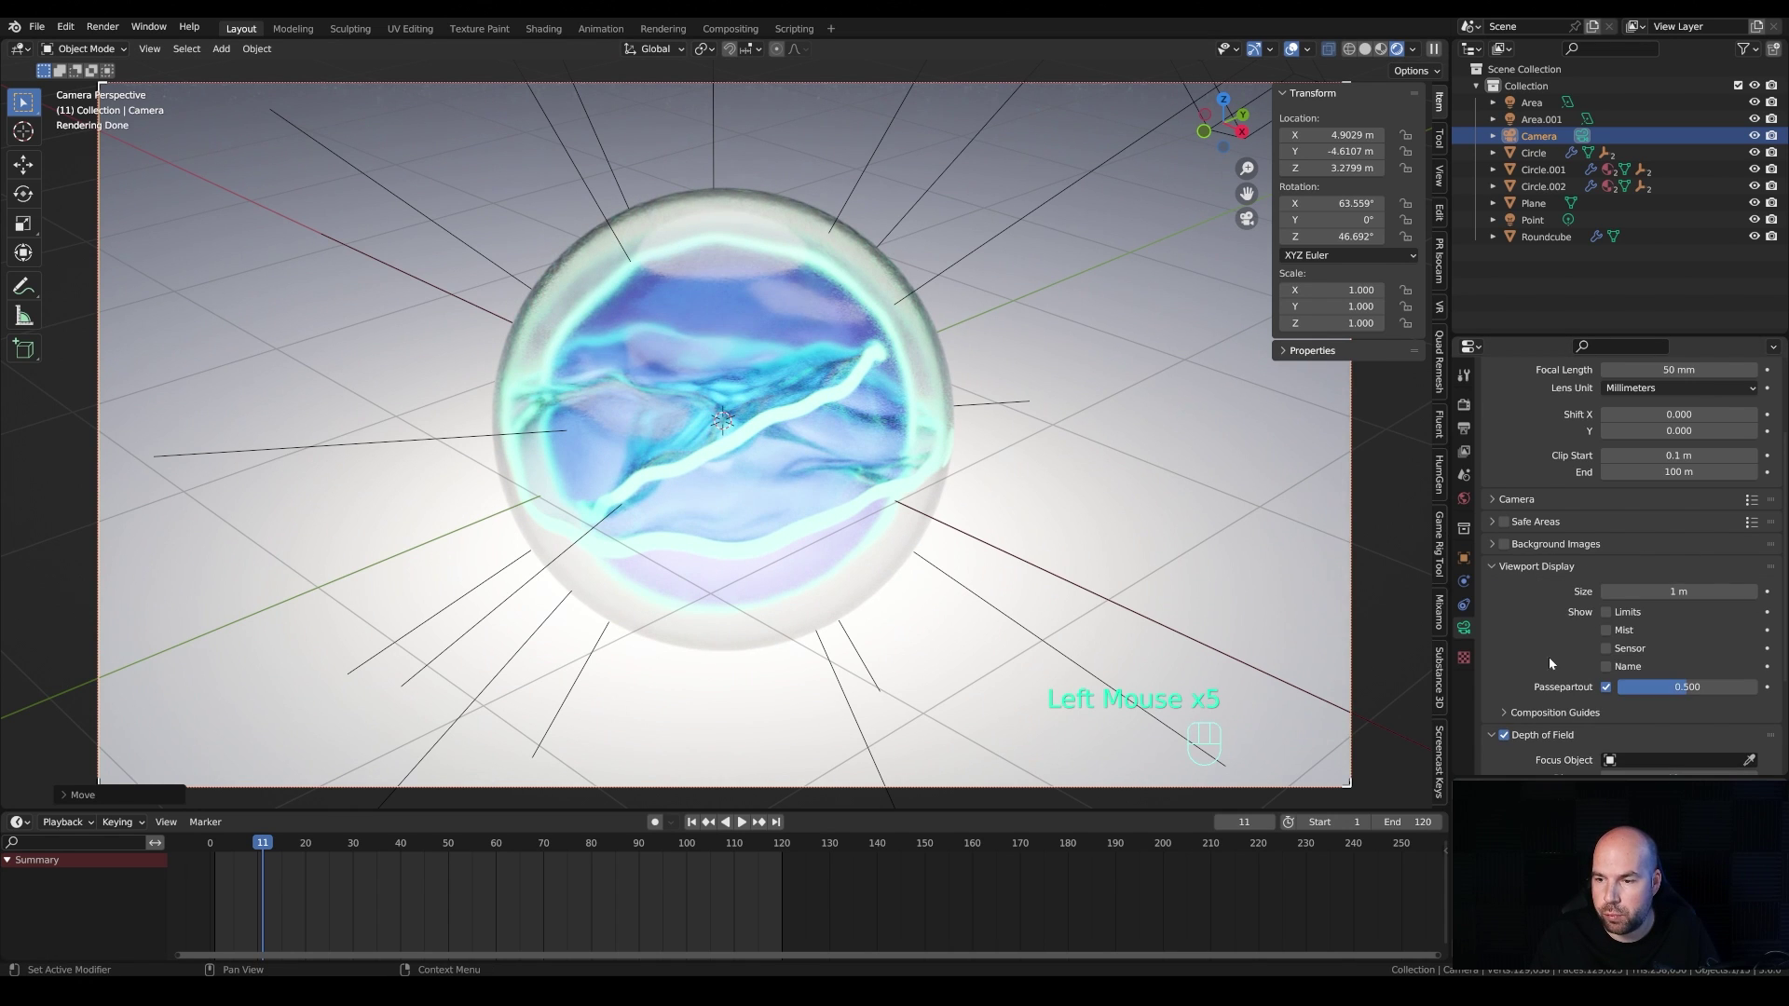
click(1625, 617)
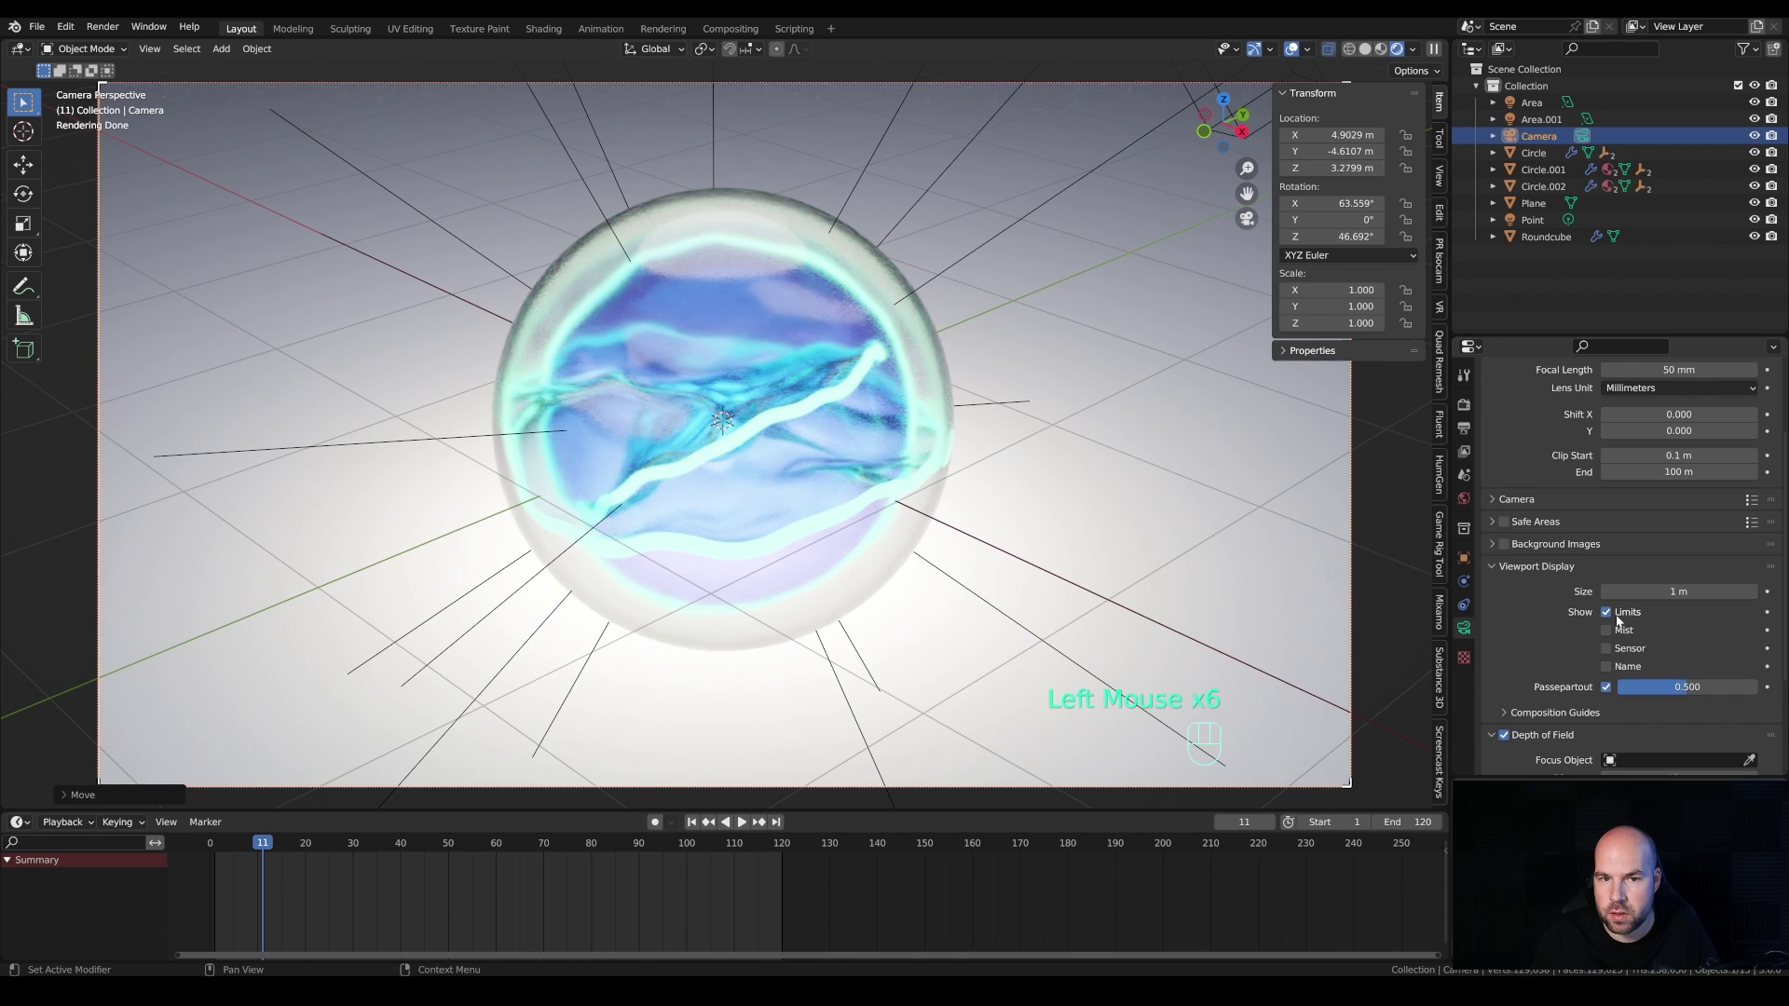
scroll(down, 3)
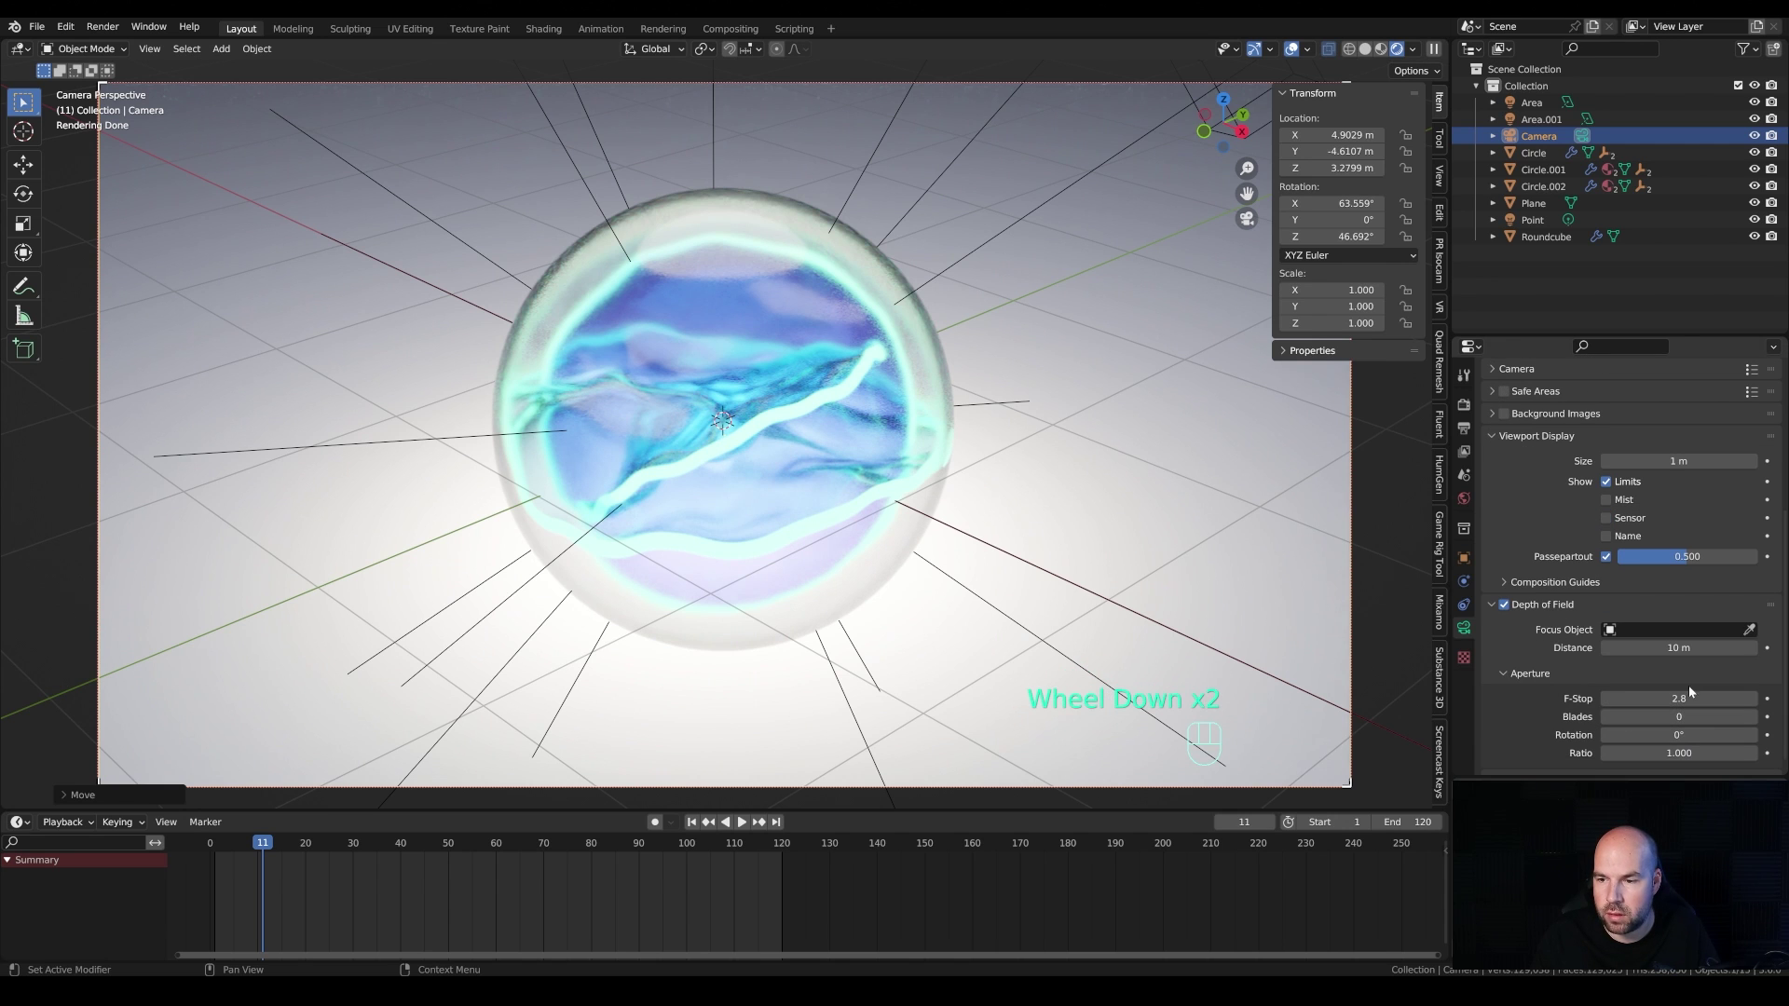
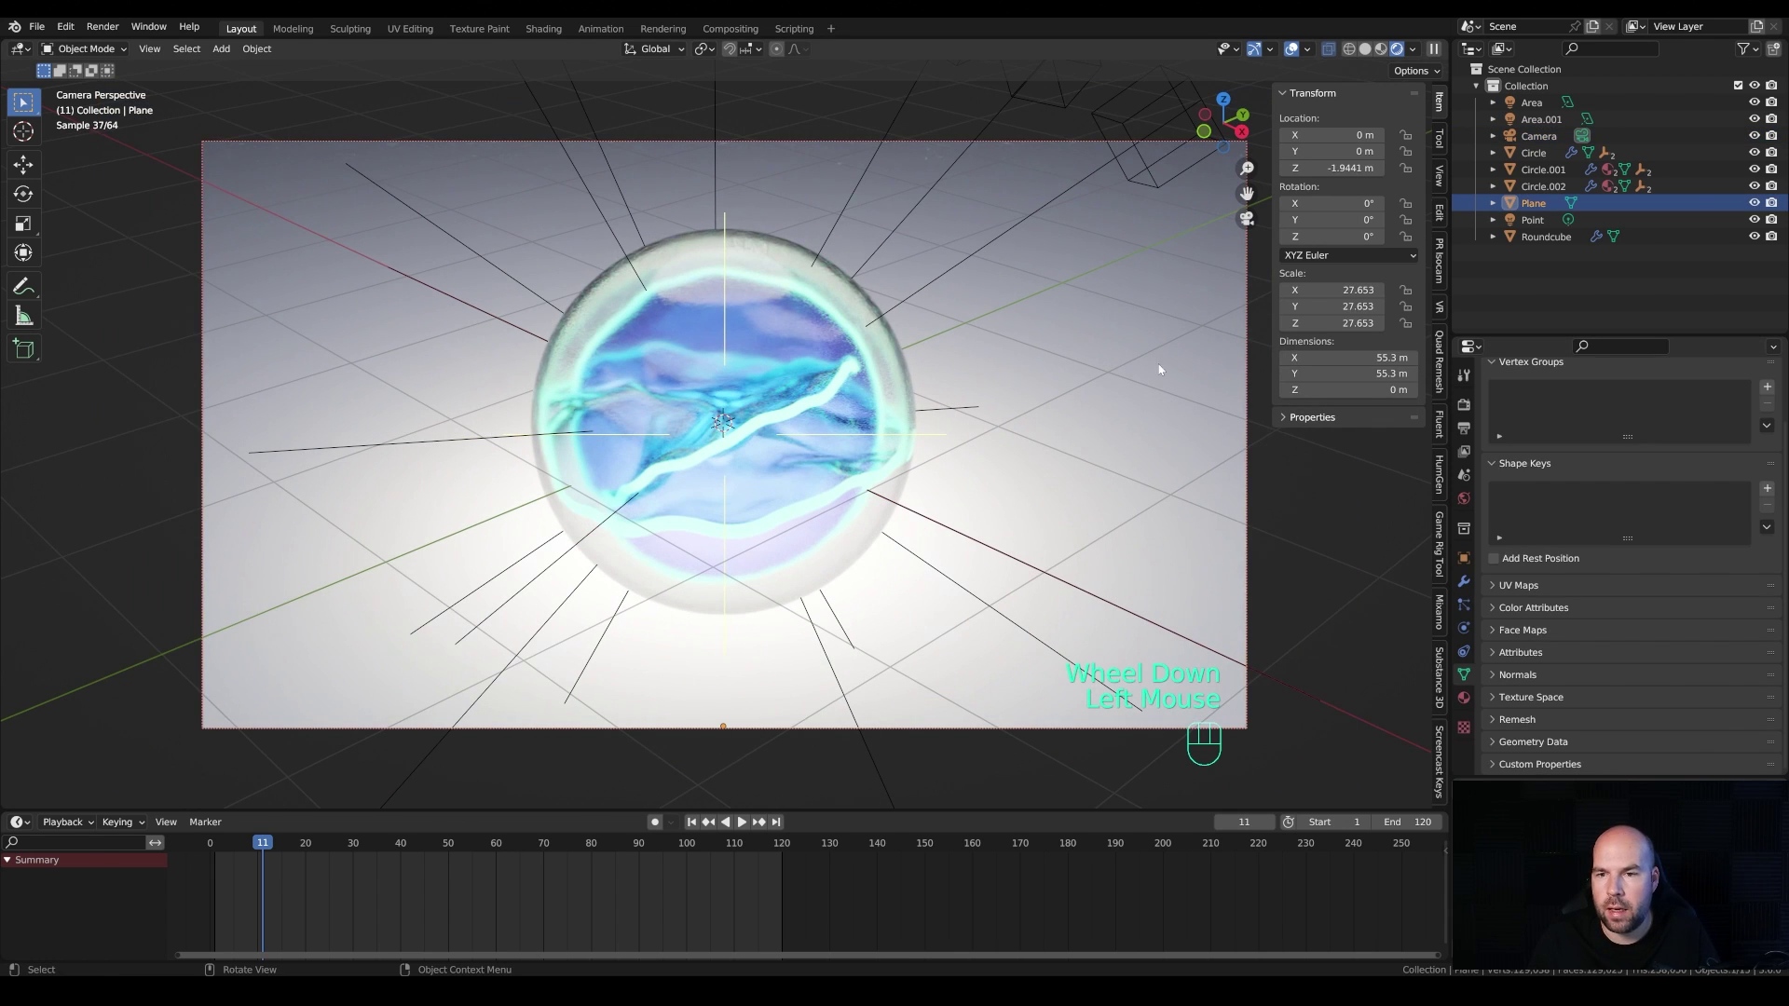
Step: Change the ground plane's Base Color to a much darker violet
click(1465, 692)
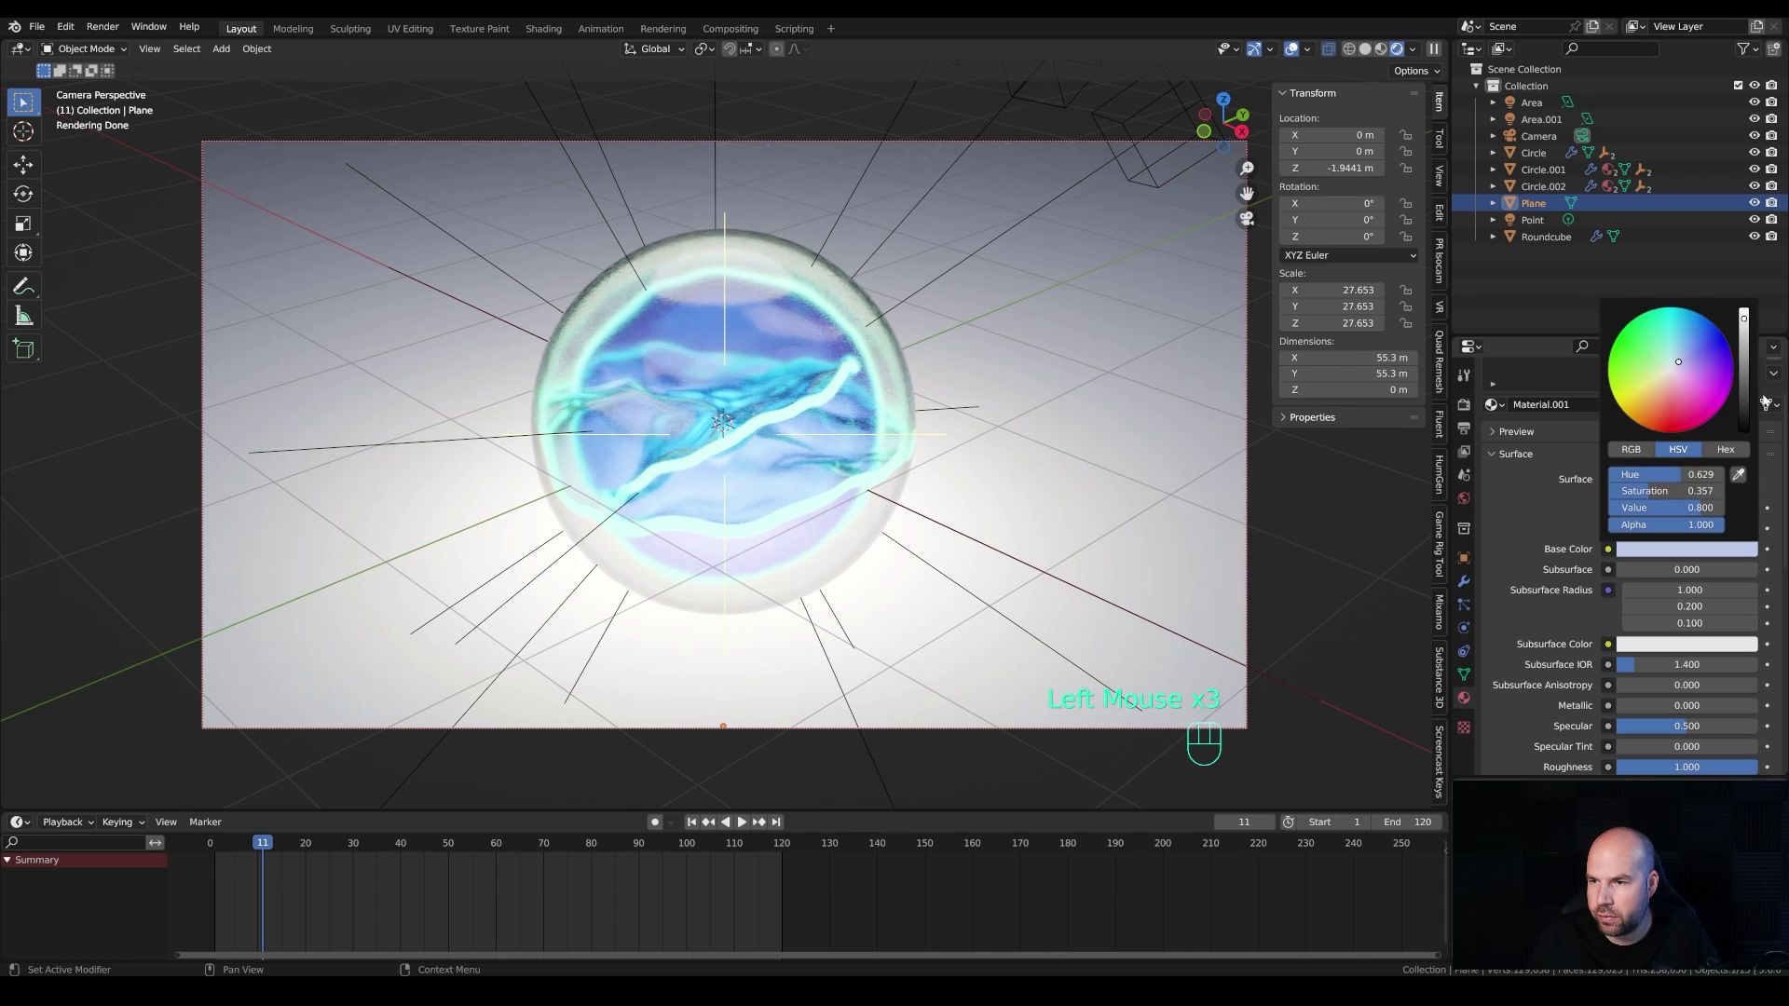
click(1728, 553)
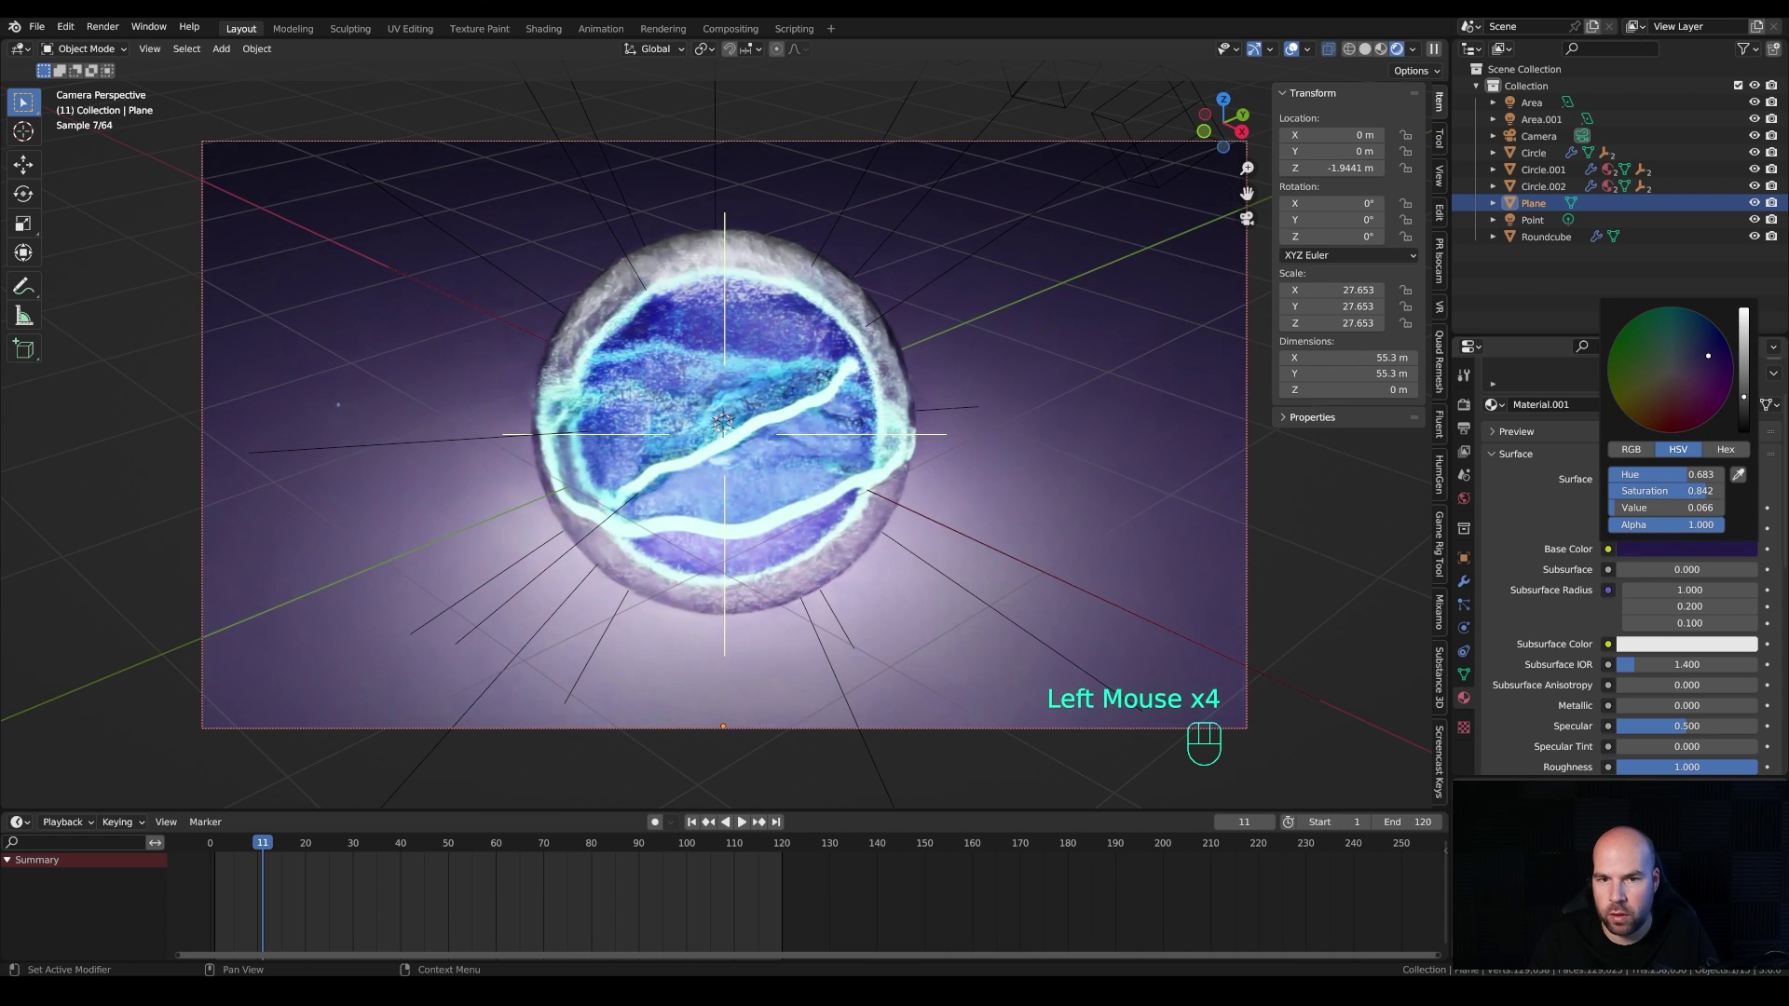
click(1472, 502)
click(1671, 502)
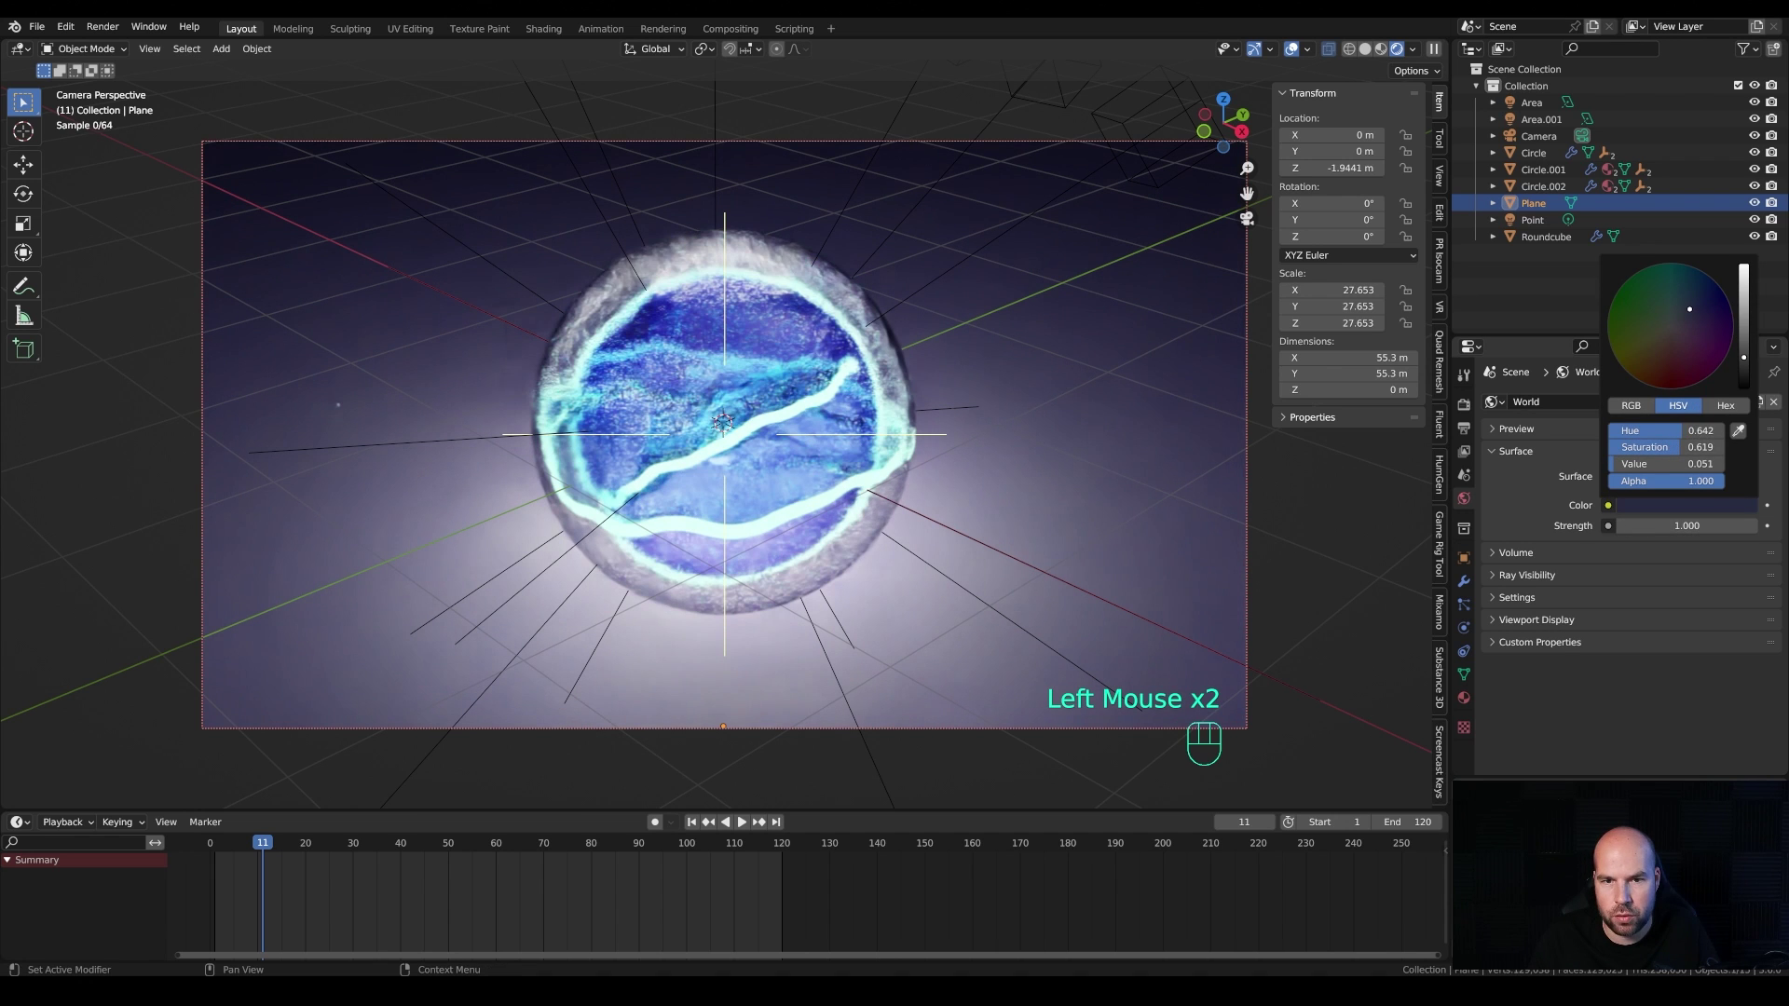
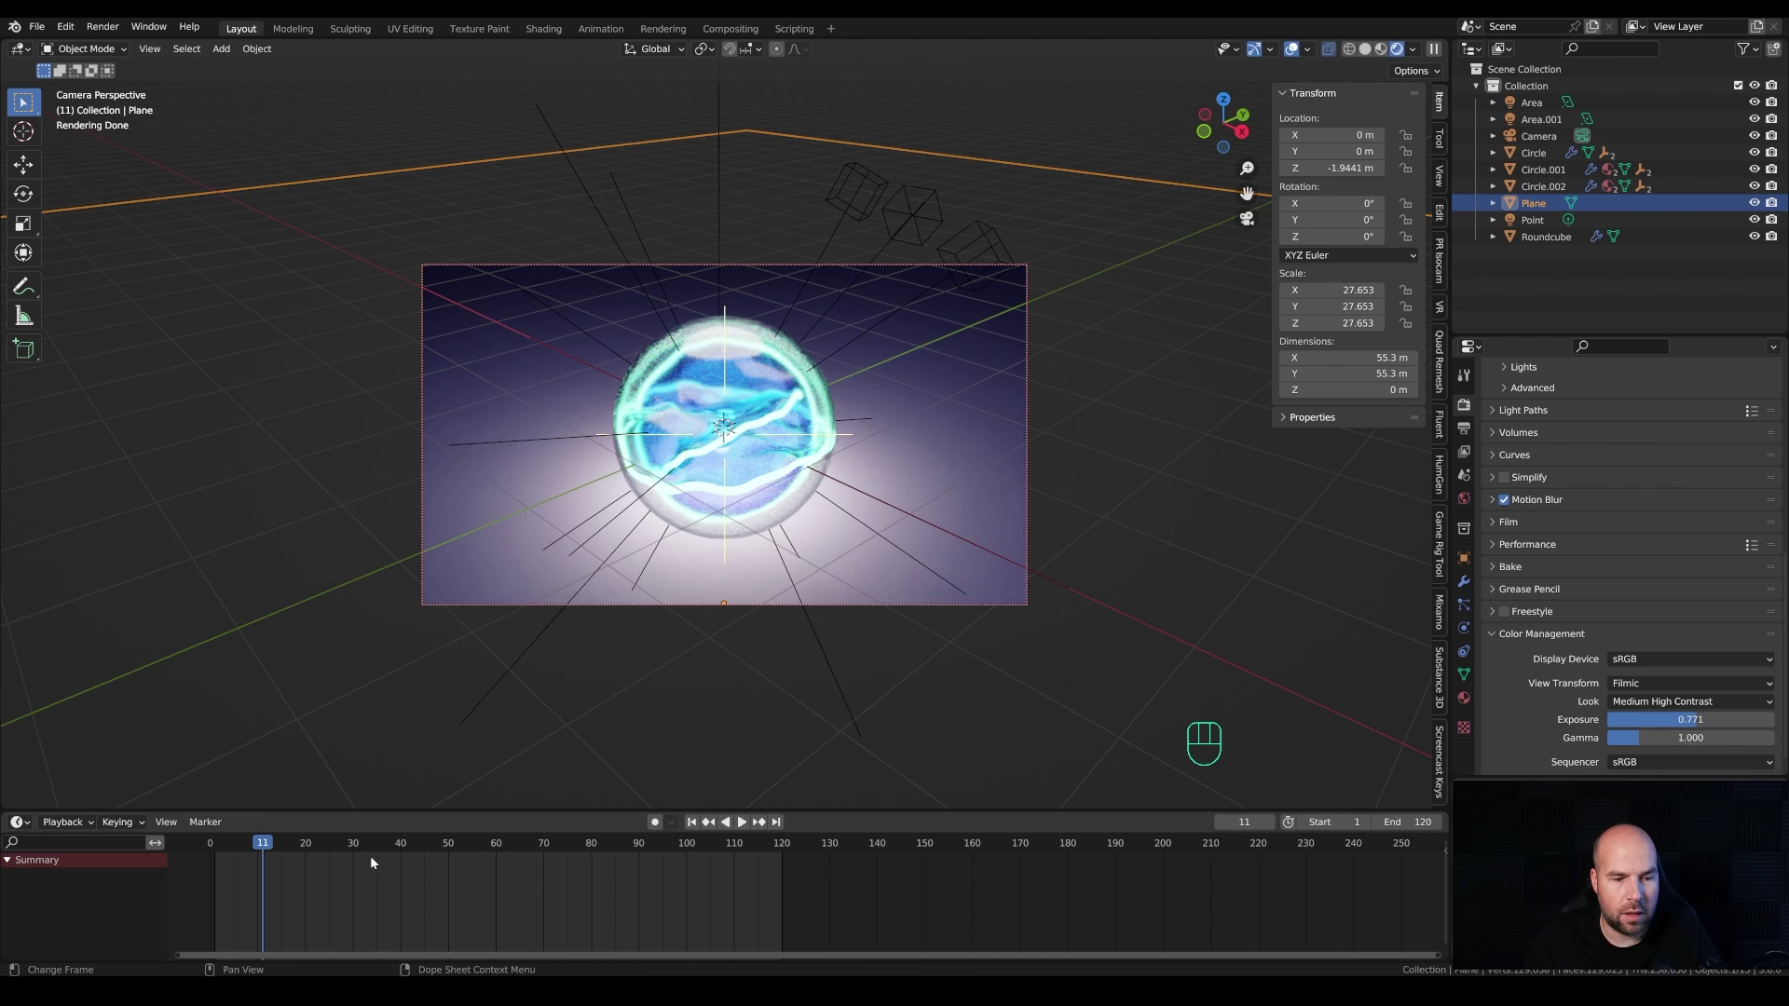
Step: Play the animation, restart it, and stop playback around frame 40
click(191, 849)
key(space)
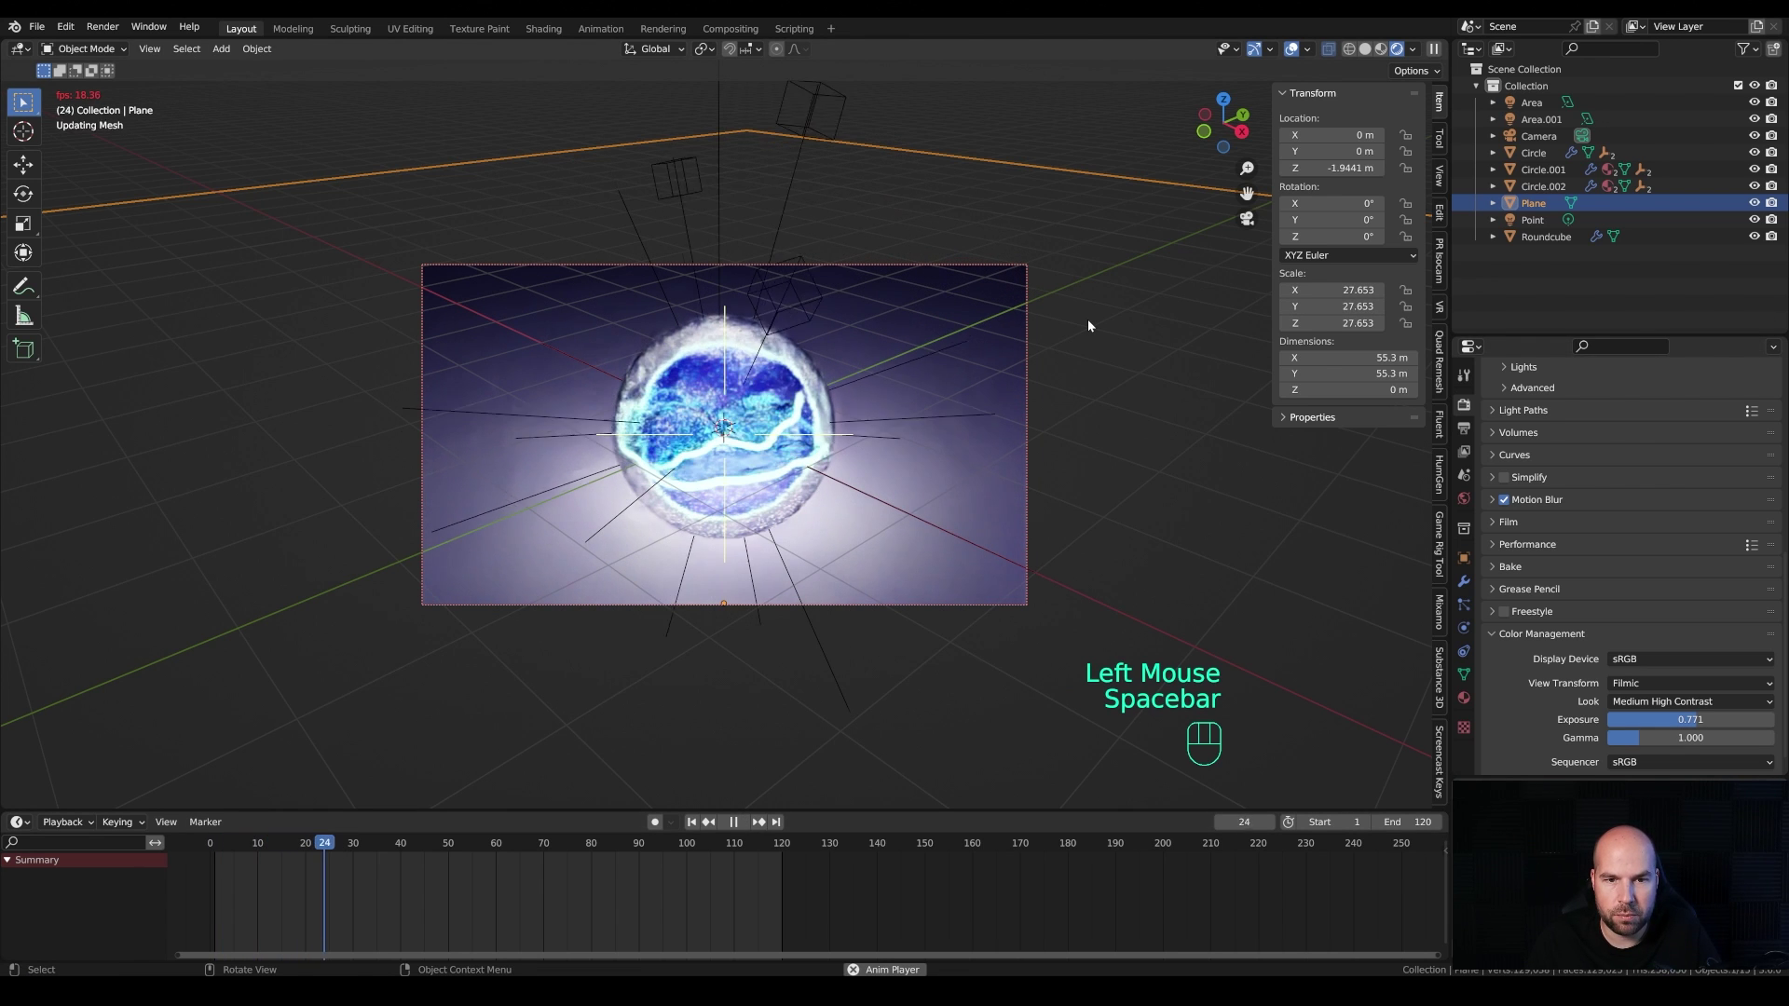
click(814, 430)
key(space)
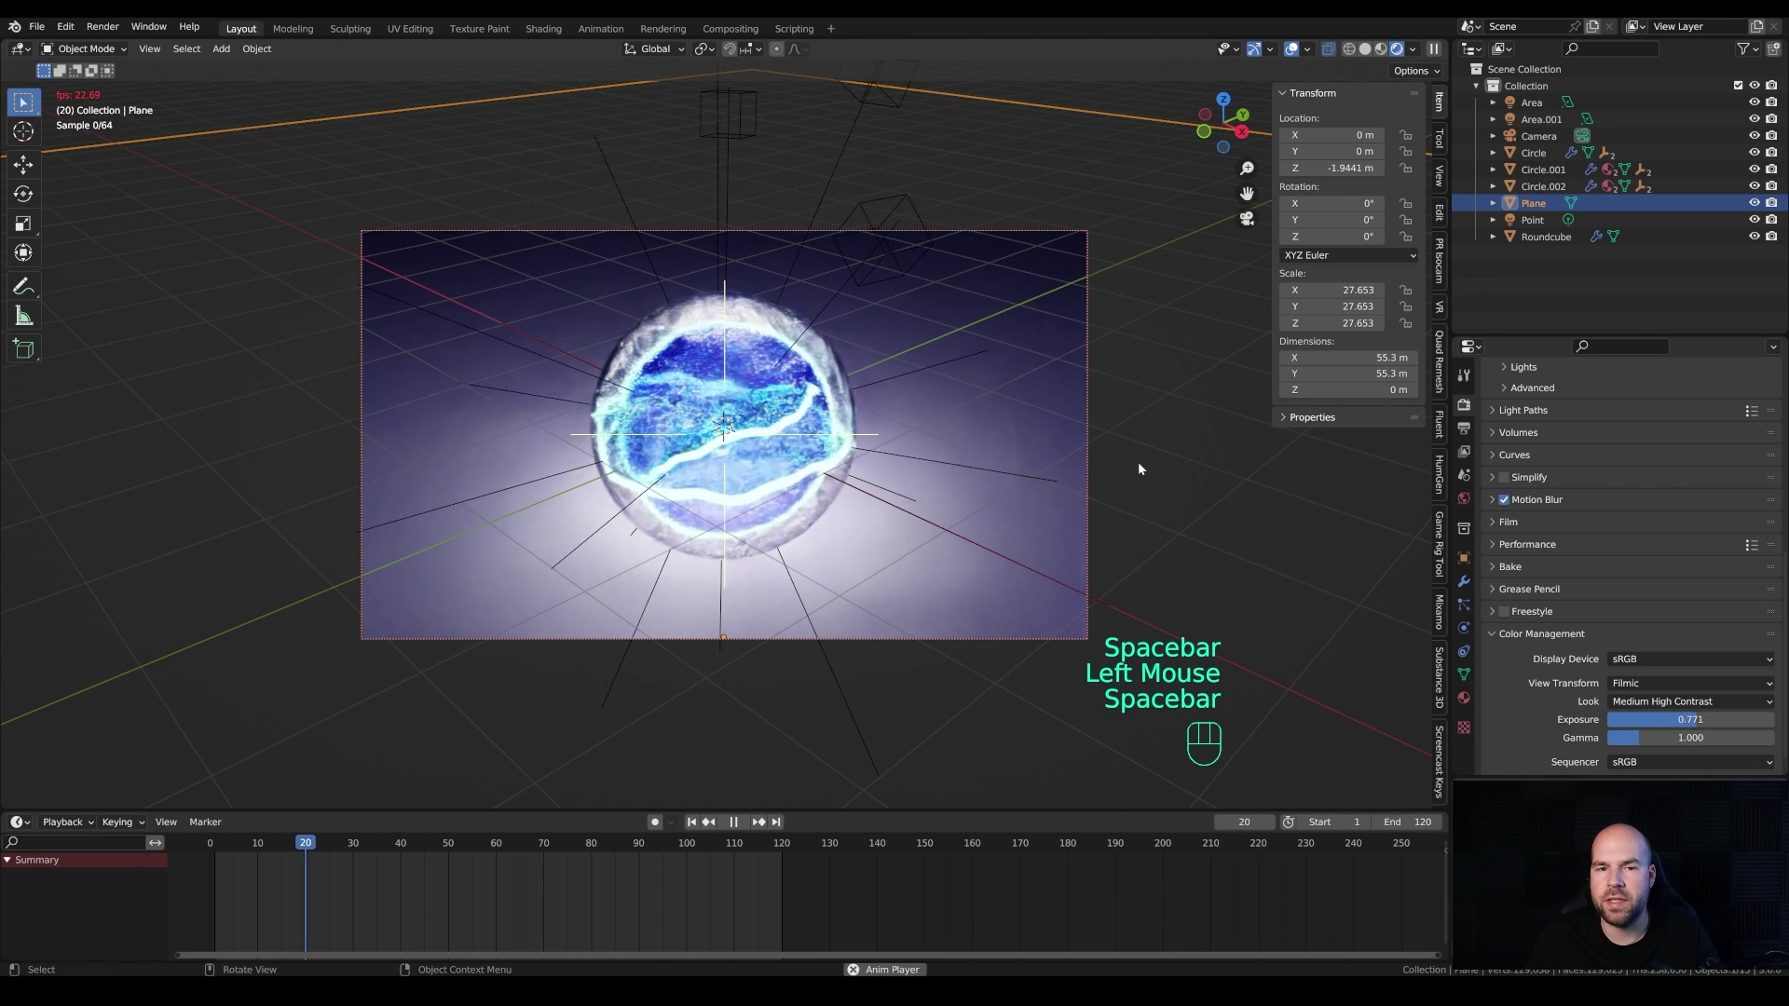
key(space)
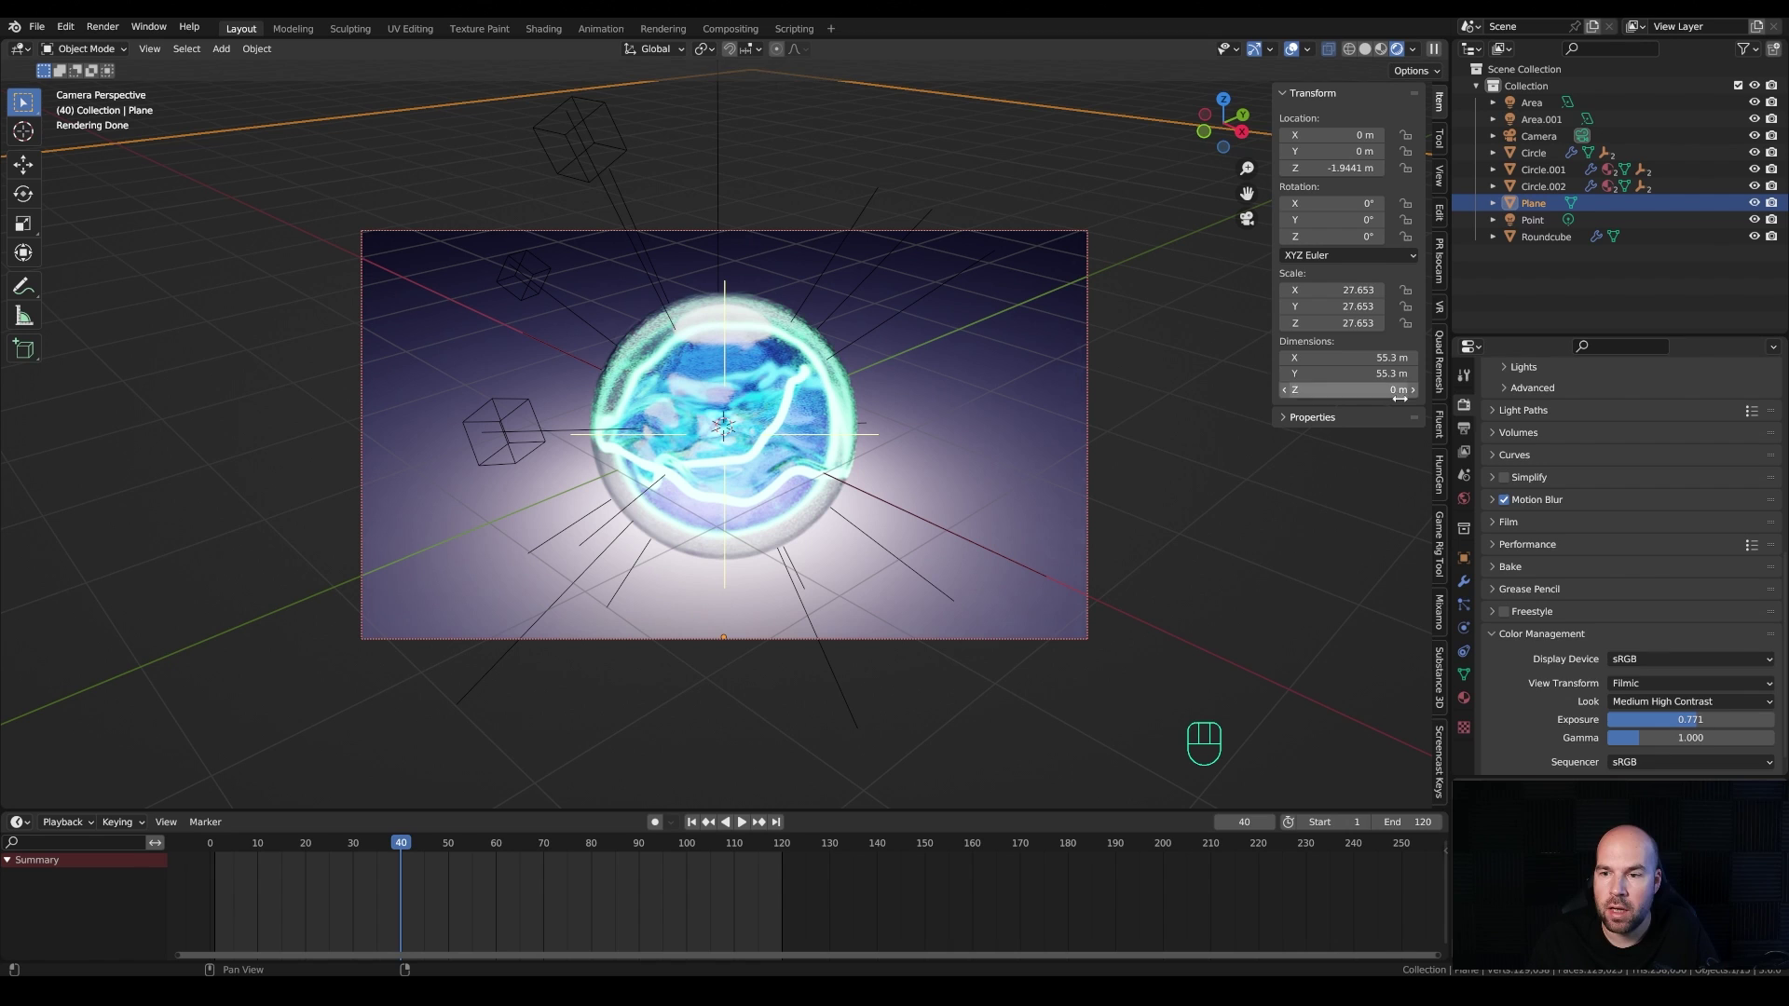
Step: In Output Properties, set the File Format to FFmpeg Video for the 1–120 frame range
click(1469, 431)
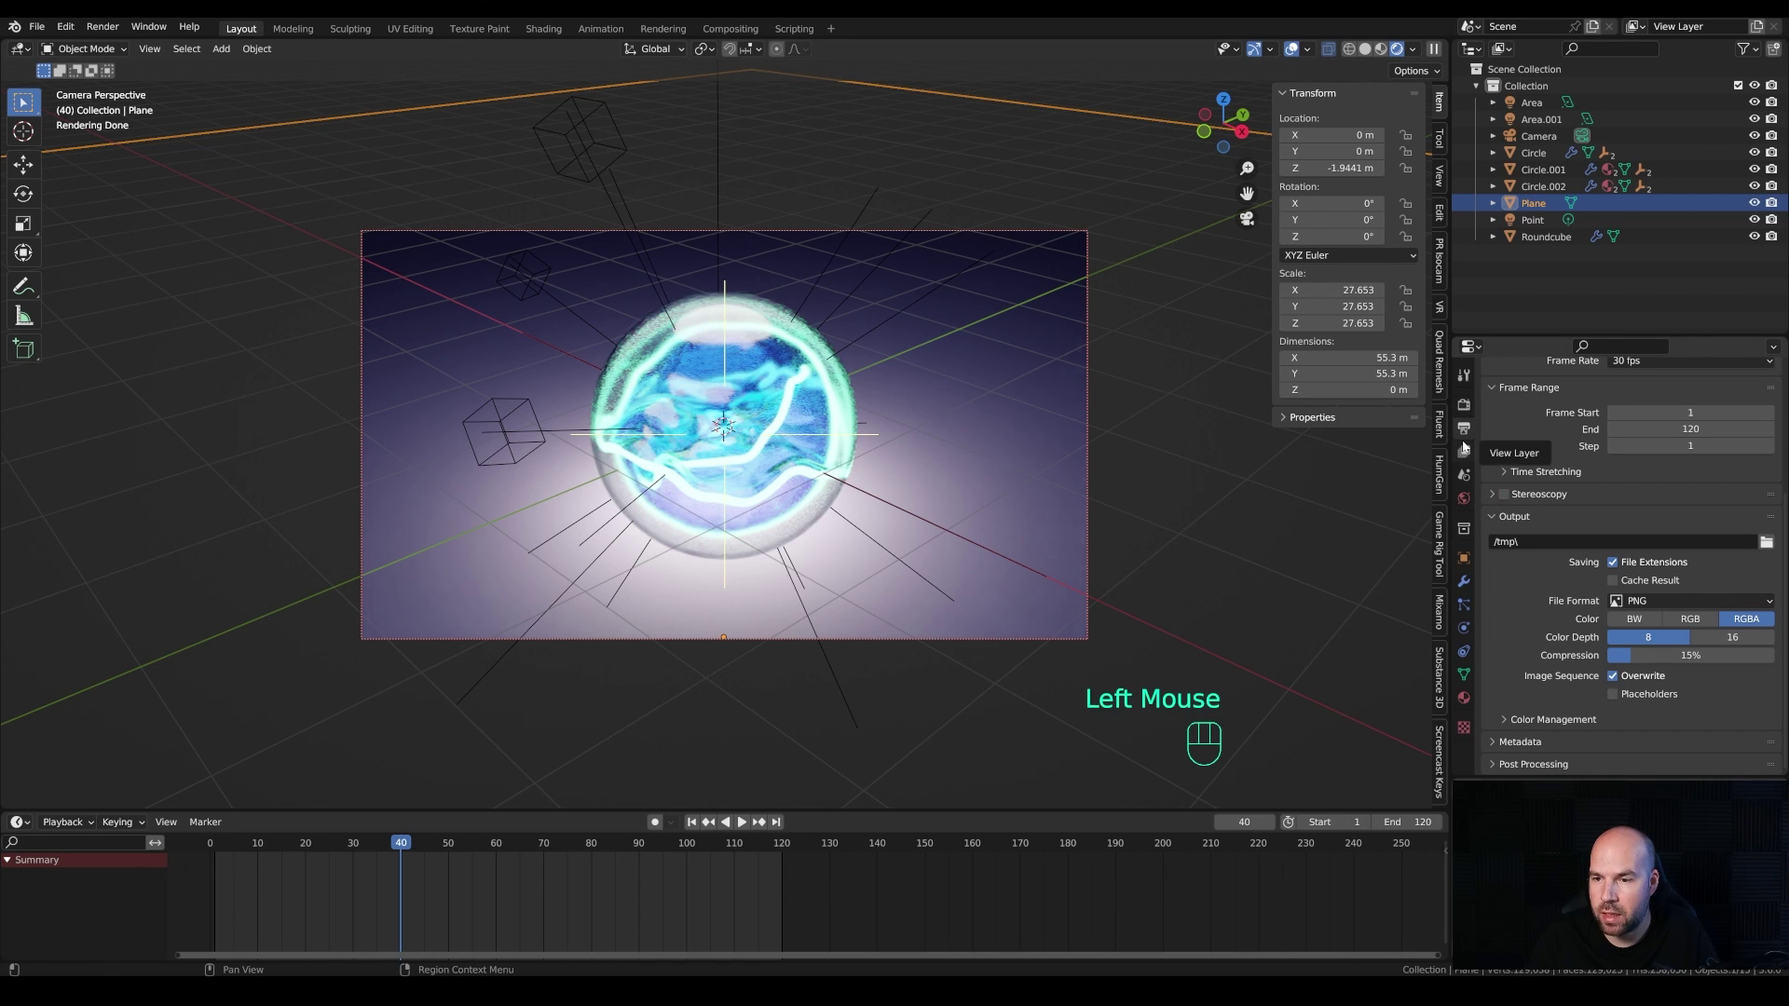
drag(1681, 603, 1711, 684)
click(1526, 728)
scroll(down, 3)
drag(1676, 666, 1659, 730)
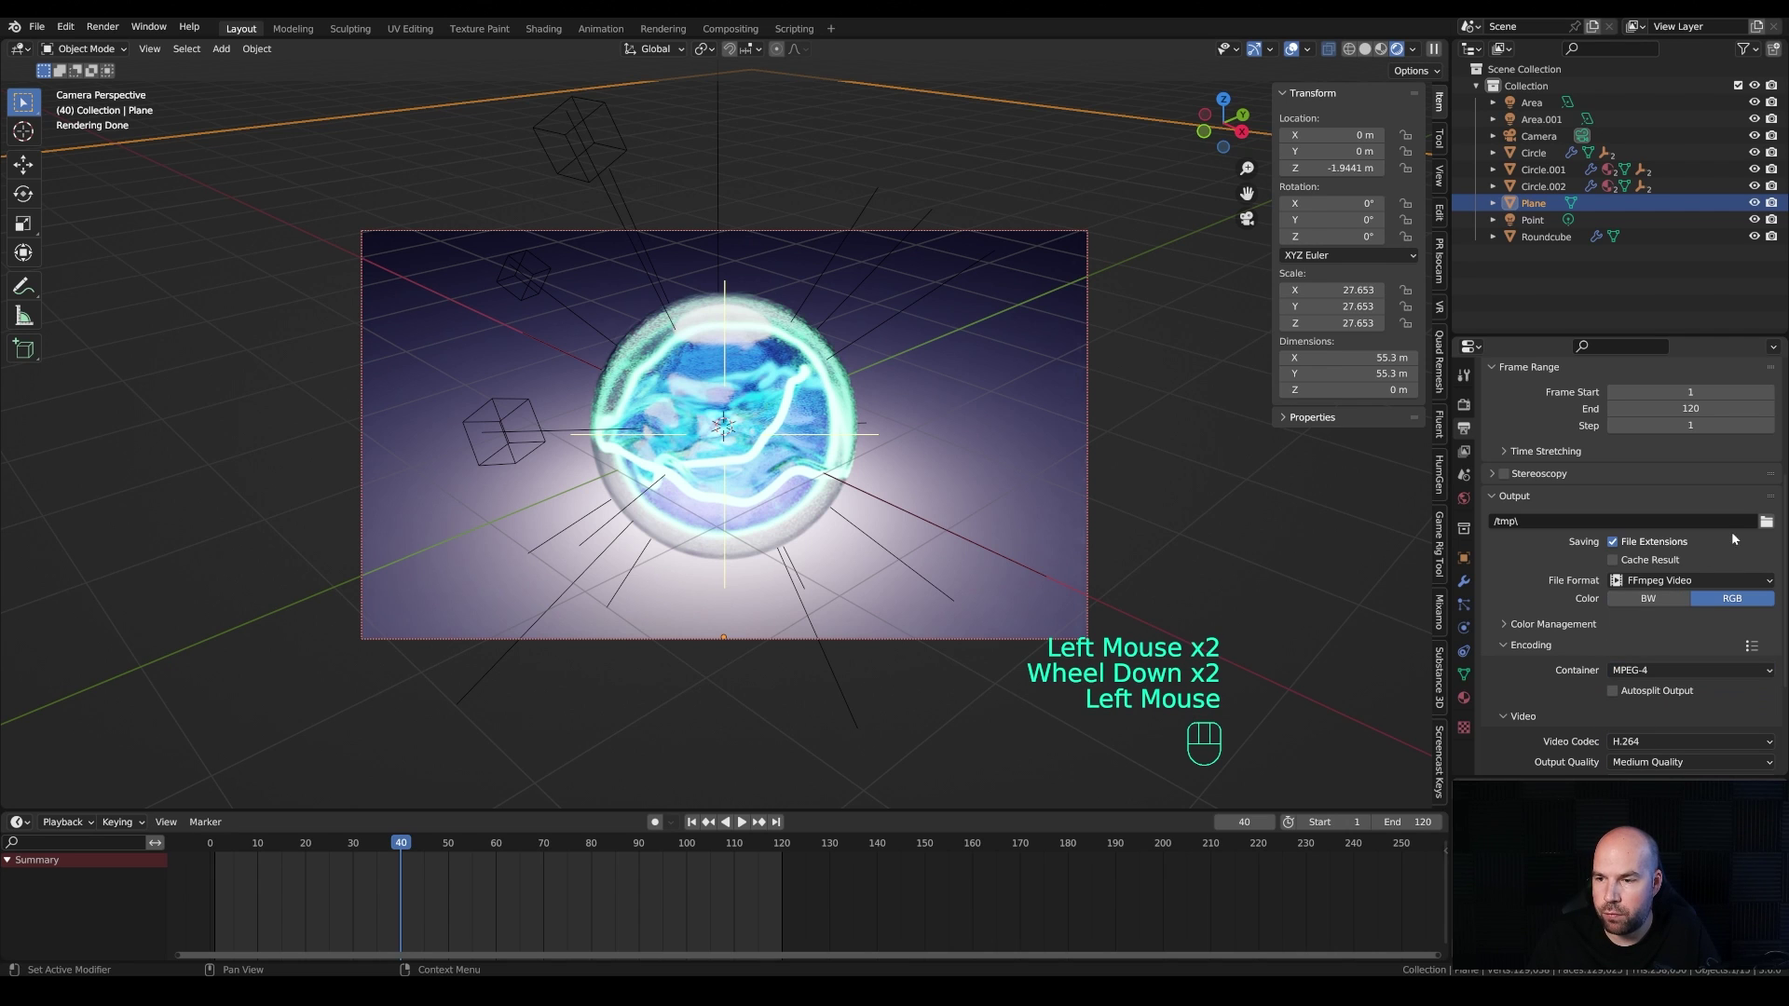